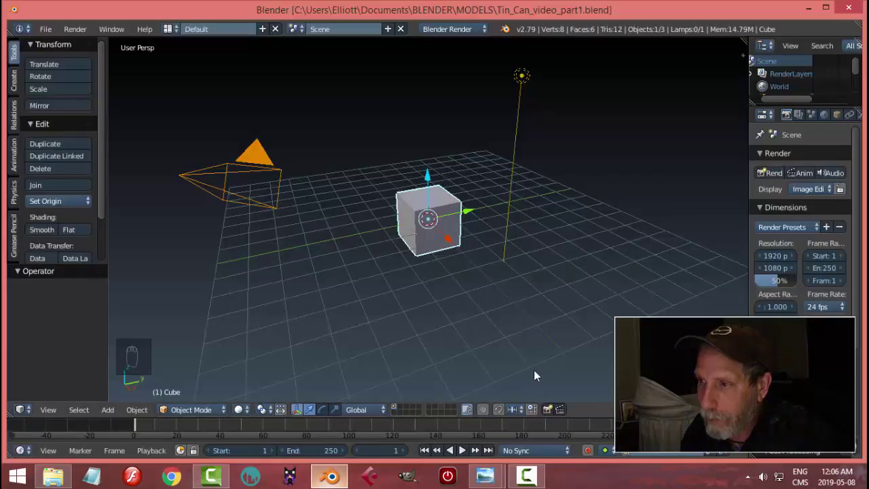
Switch the render engine to Cycles and delete every default object in the scene.
{"action": "left_click_drag", "start_coordinate": [457, 38], "coordinate": [811, 227]}
{"action": "middle_click", "coordinate": [811, 227]}
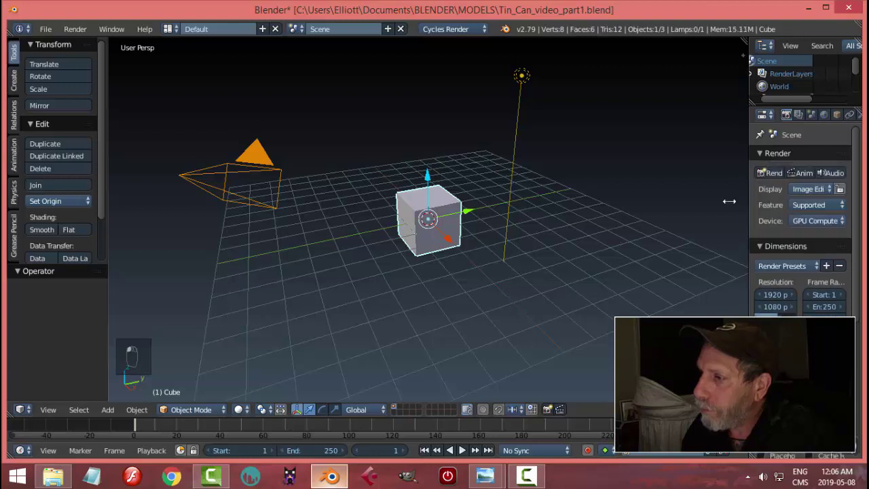
{"action": "key", "text": "a"}
{"action": "key", "text": "a"}
{"action": "key", "text": "x"}
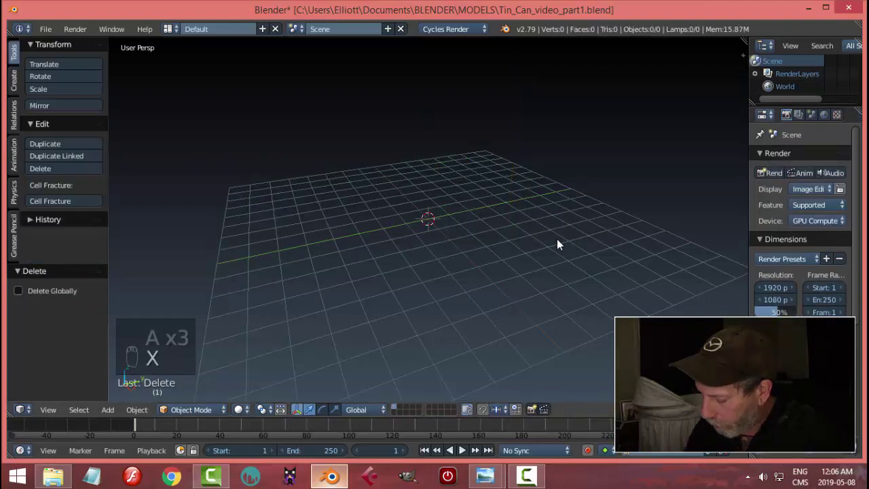
Look straight down on the empty scene in top orthographic view.
{"action": "key", "text": "KP_7"}
{"action": "key", "text": "KP_5"}
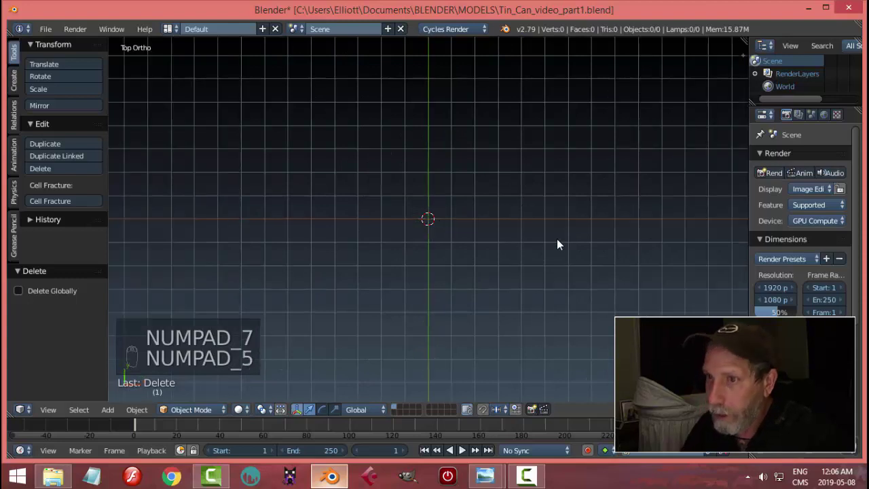
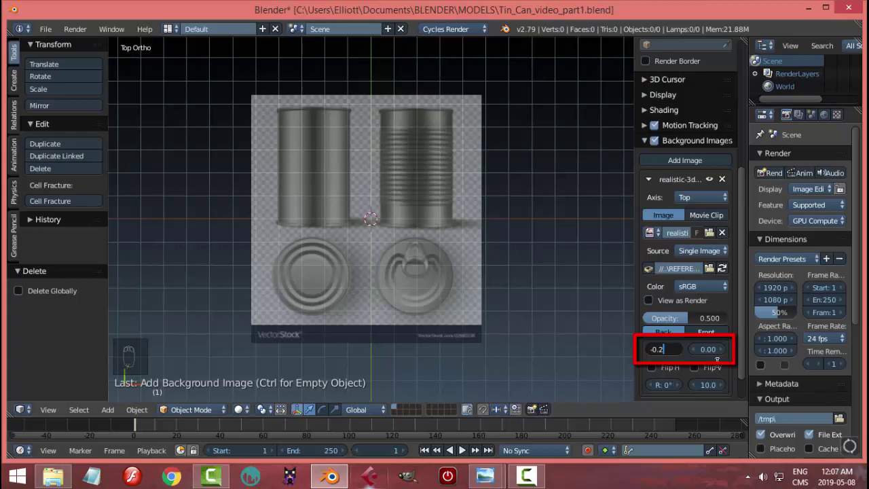
Place the tin can reference behind the top view at X -2.08, Y 2.24, size 9.80, and start a second slot.
{"action": "key", "text": "BackSpace"}
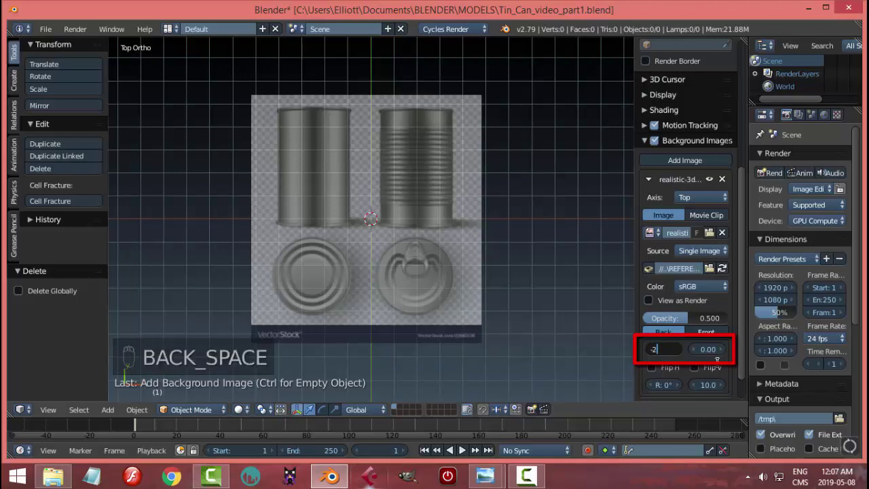
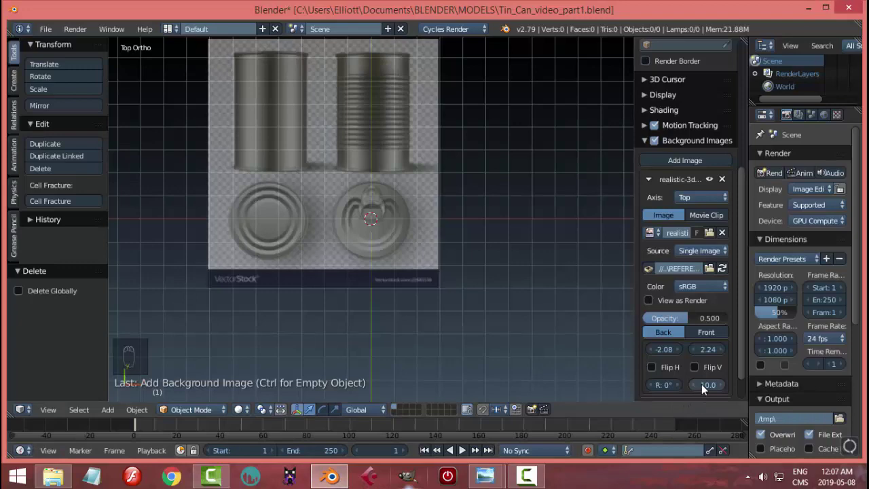
{"action": "left_click_drag", "start_coordinate": [704, 388], "coordinate": [754, 386]}
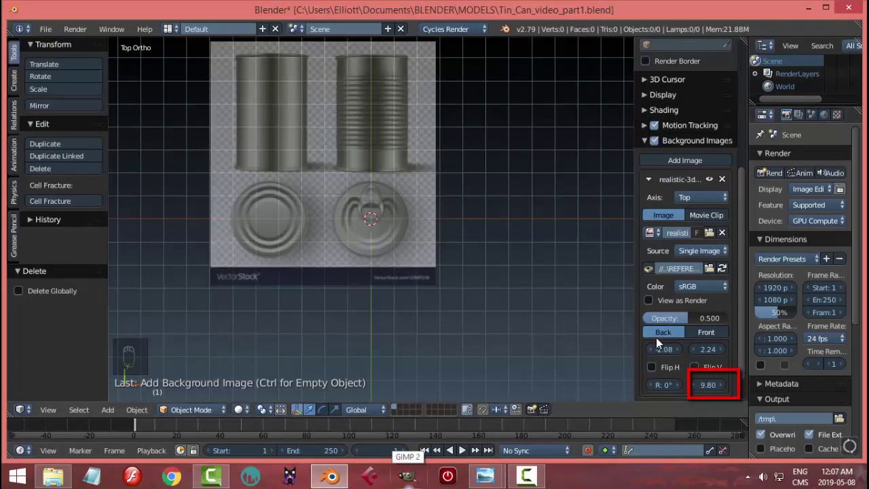
{"action": "middle_click", "coordinate": [537, 334]}
{"action": "scroll", "scroll_direction": "up", "scroll_amount": 3}
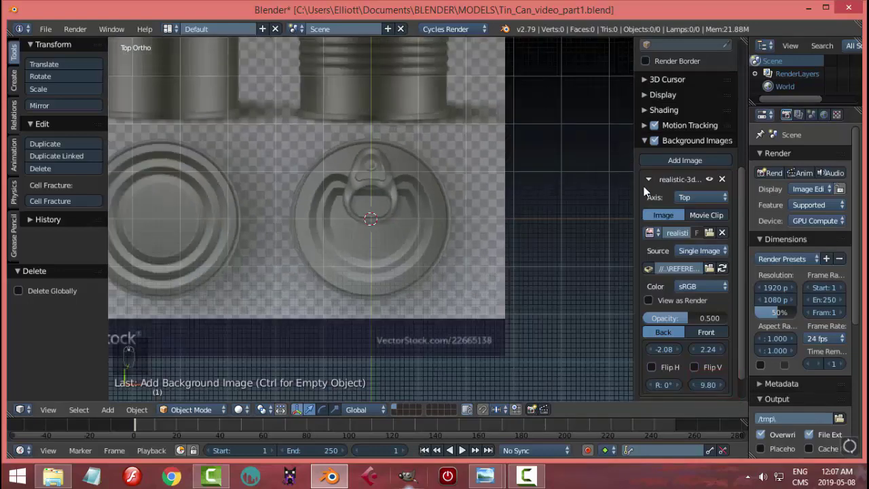
{"action": "left_click_drag", "start_coordinate": [655, 180], "coordinate": [650, 281]}
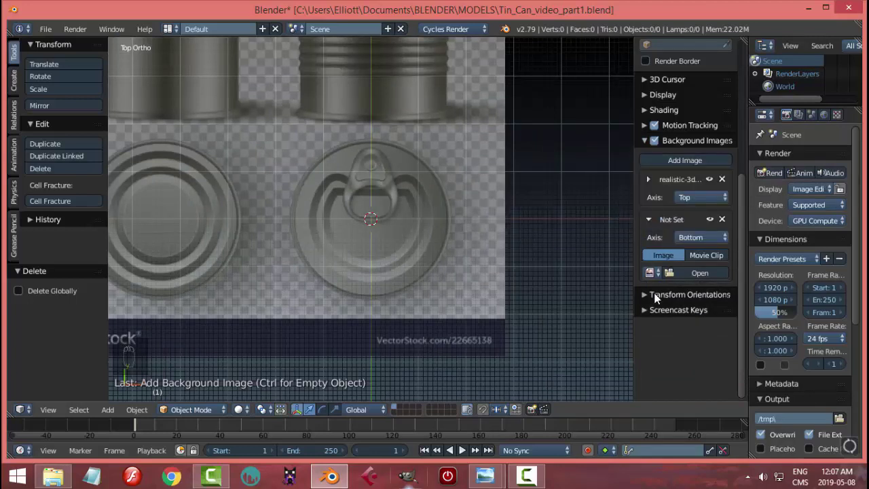
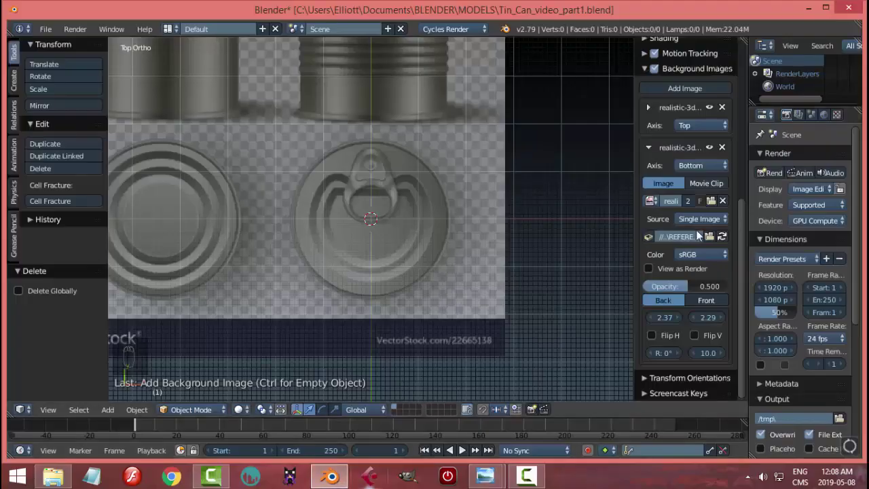
Load the reference into bottom and front slots, offset (2.37, 2.29) and (-2.18, 0.30).
{"action": "left_click_drag", "start_coordinate": [653, 153], "coordinate": [706, 311]}
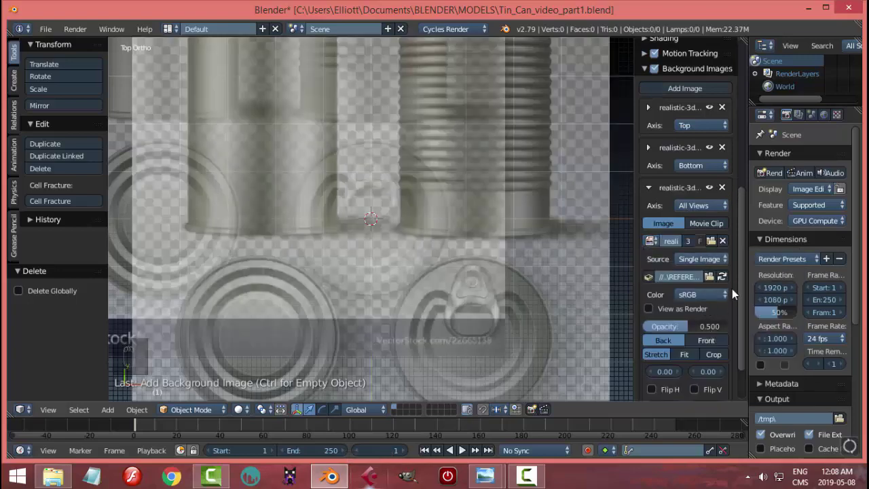
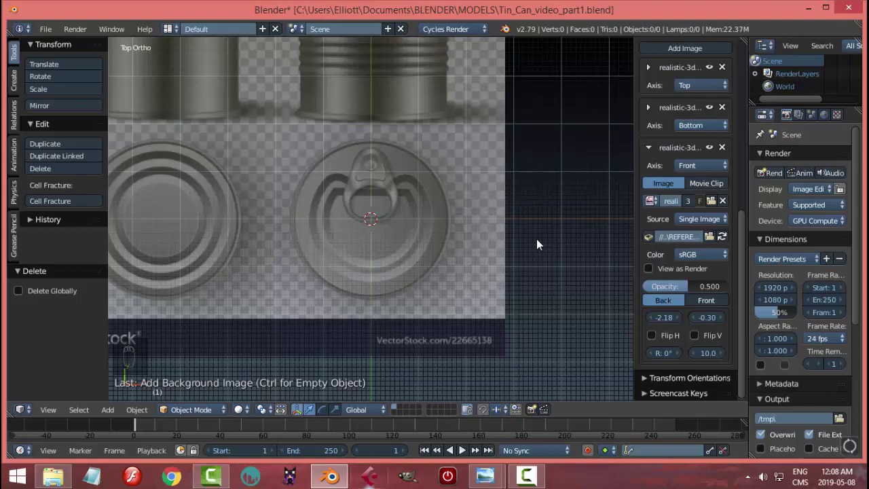
{"action": "key", "text": "KP_1"}
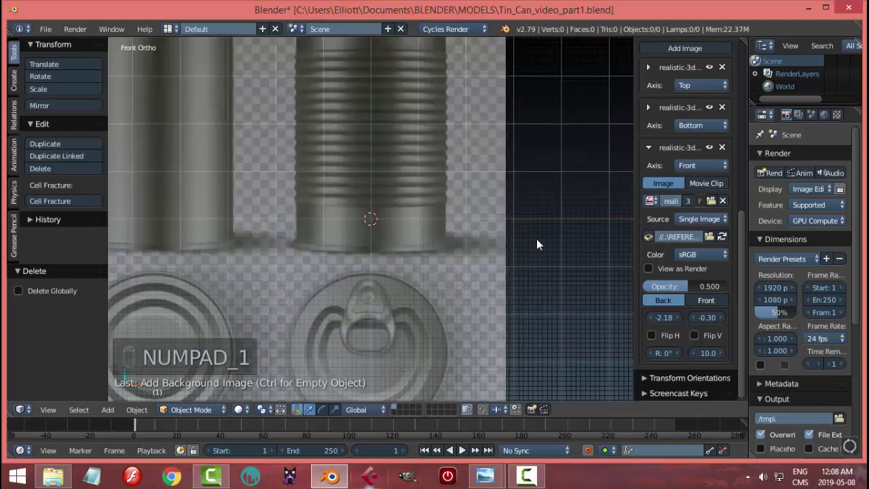
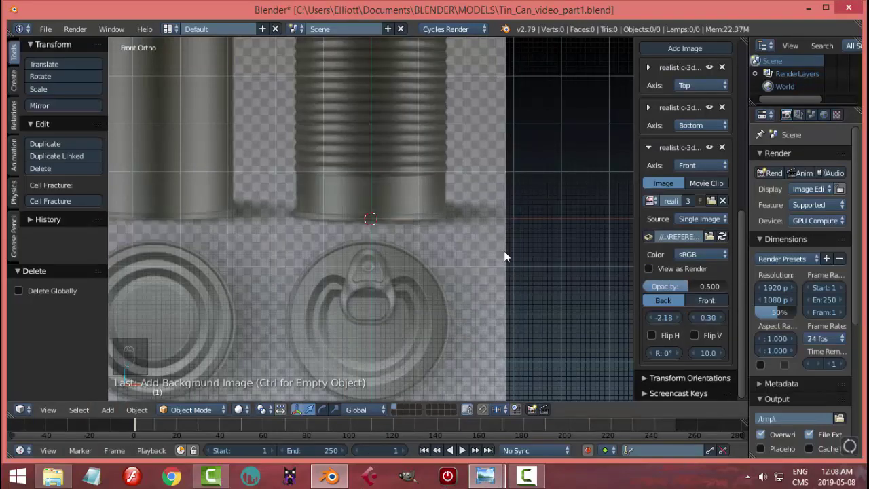
{"action": "key", "text": "n"}
Check the reference alignment from the top, bottom and front views.
{"action": "middle_click", "coordinate": [536, 255]}
{"action": "left_click_drag", "start_coordinate": [536, 254], "coordinate": [530, 249]}
{"action": "left_click_drag", "start_coordinate": [531, 259], "coordinate": [622, 270]}
{"action": "key", "text": "KP_7"}
{"action": "key", "text": "ctrl+KP_7"}
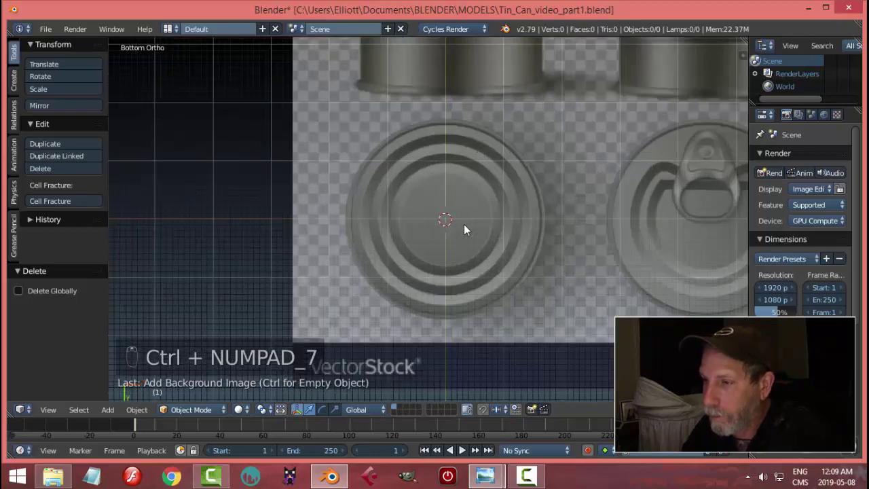
{"action": "key", "text": "KP_1"}
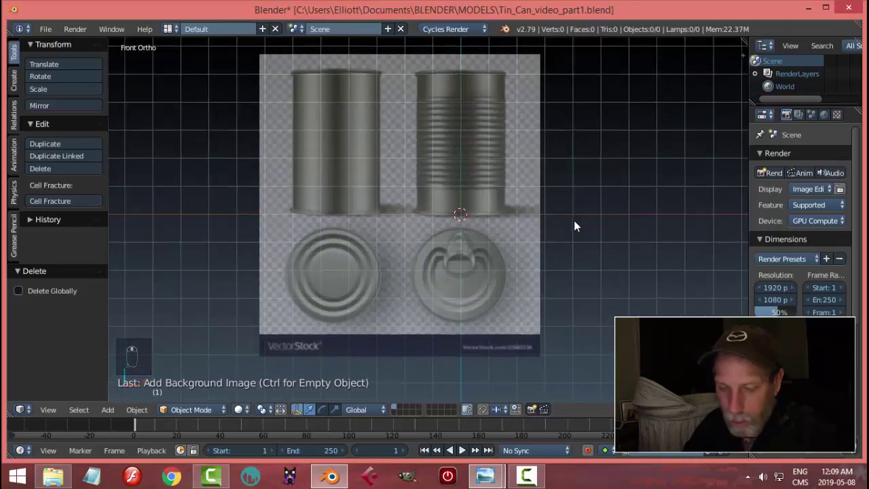
Add a circle mesh with 22 vertices at the can's base and enter Edit Mode.
{"action": "key", "text": "ctrl+s"}
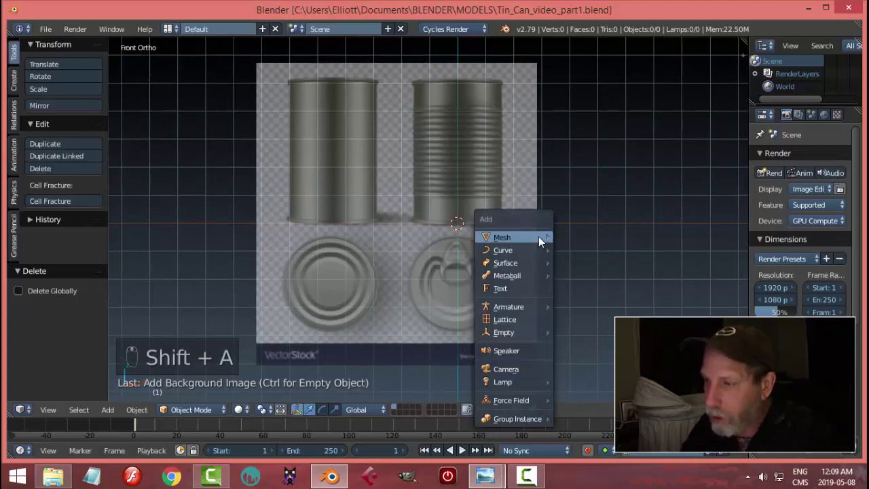
{"action": "key", "text": "shift+a"}
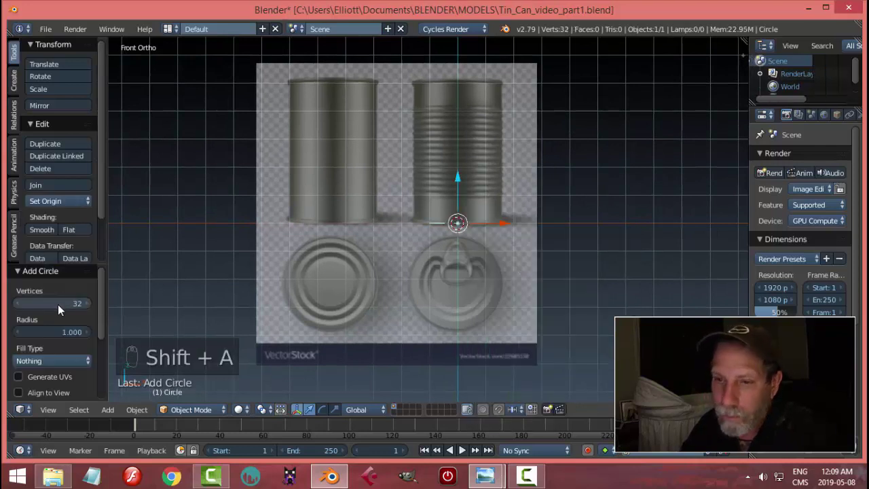
{"action": "left_click_drag", "start_coordinate": [59, 309], "coordinate": [590, 239]}
{"action": "key", "text": "2"}
{"action": "left_click", "coordinate": [532, 272]}
{"action": "key", "text": "Tab"}
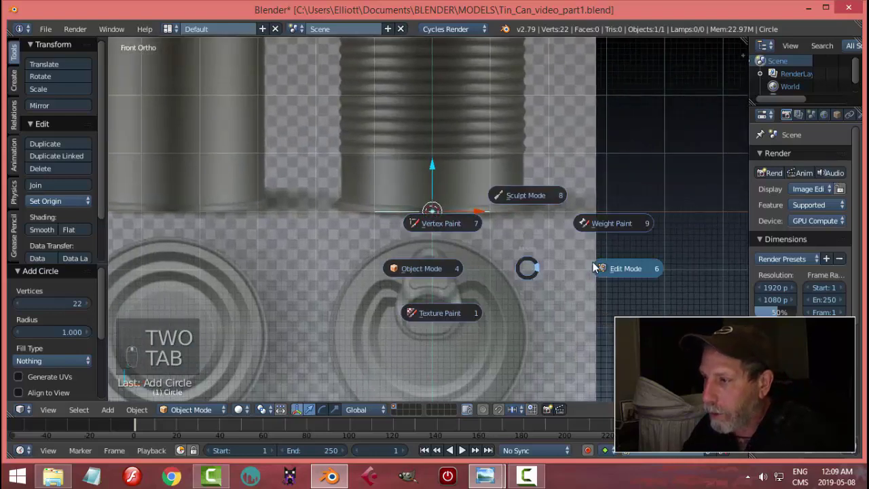
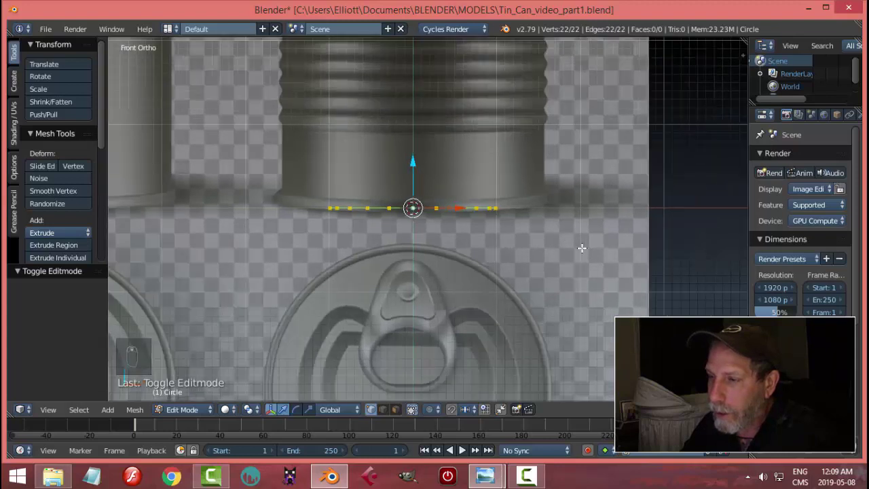
Scale the circle to the can's width and extrude it straight up into the wall.
{"action": "key", "text": "s"}
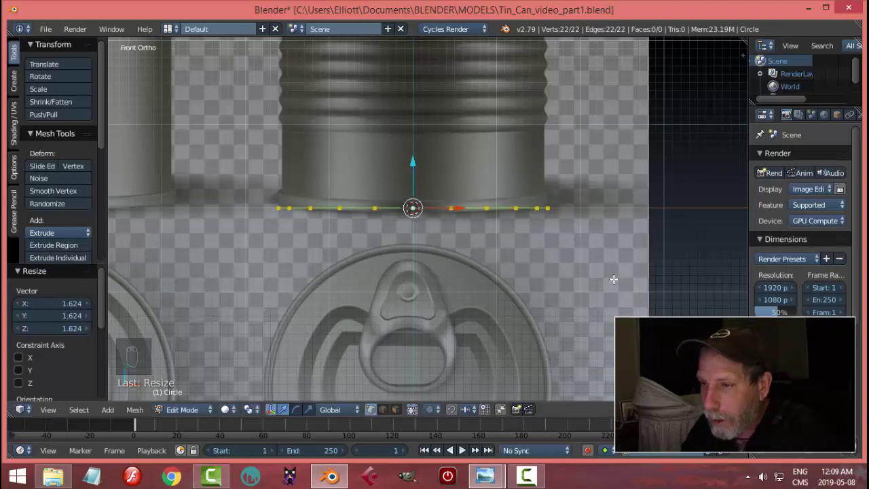
{"action": "key", "text": "e"}
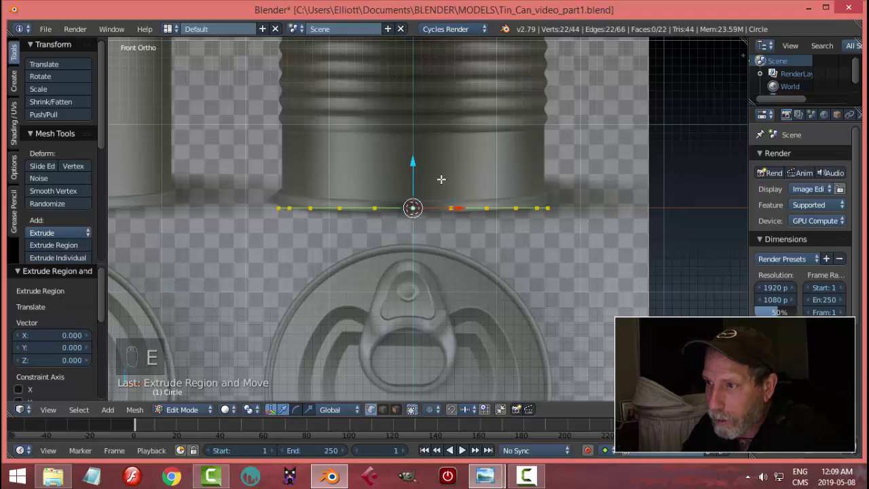
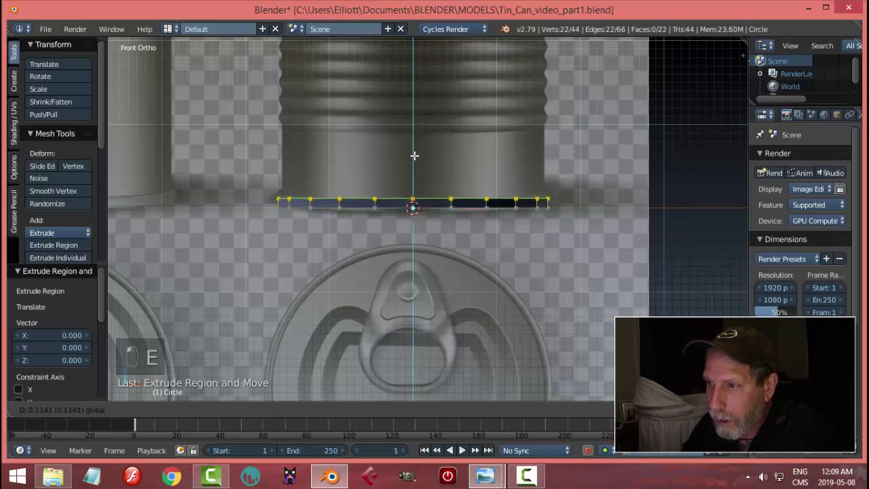
{"action": "key", "text": "z"}
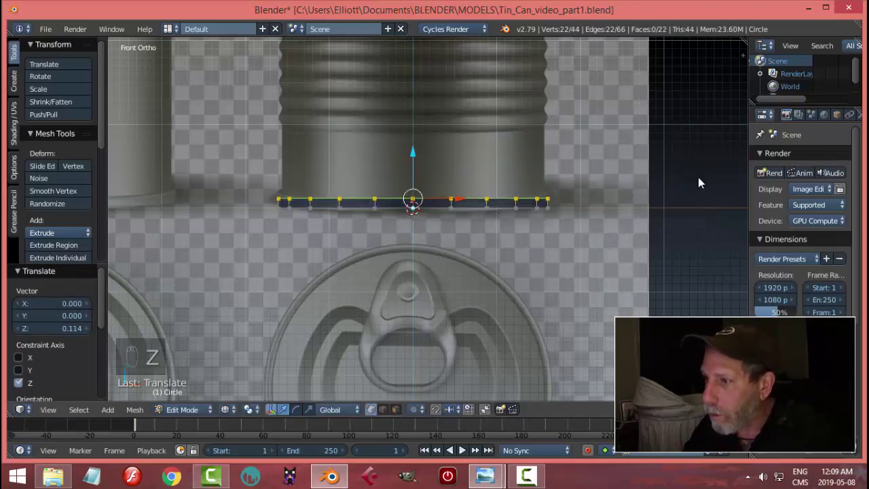
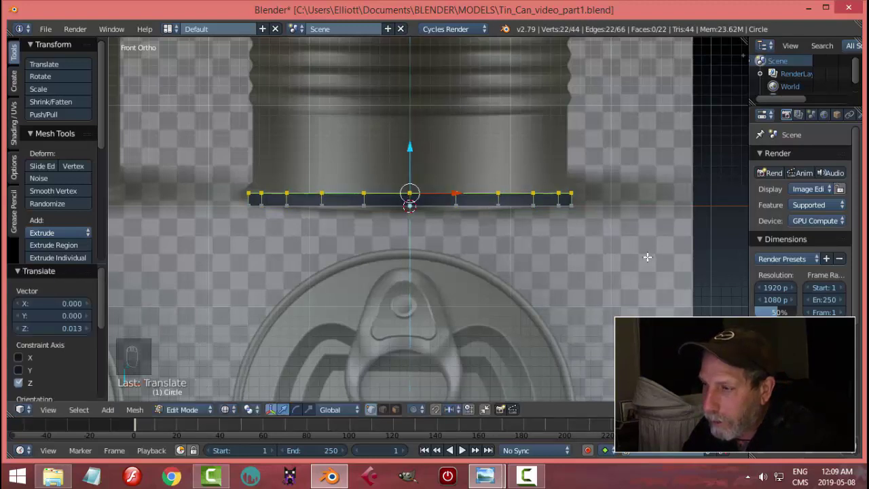
Extrude further rings, shrinking one inward and widening the top ring into the lip.
{"action": "key", "text": "e"}
{"action": "key", "text": "s"}
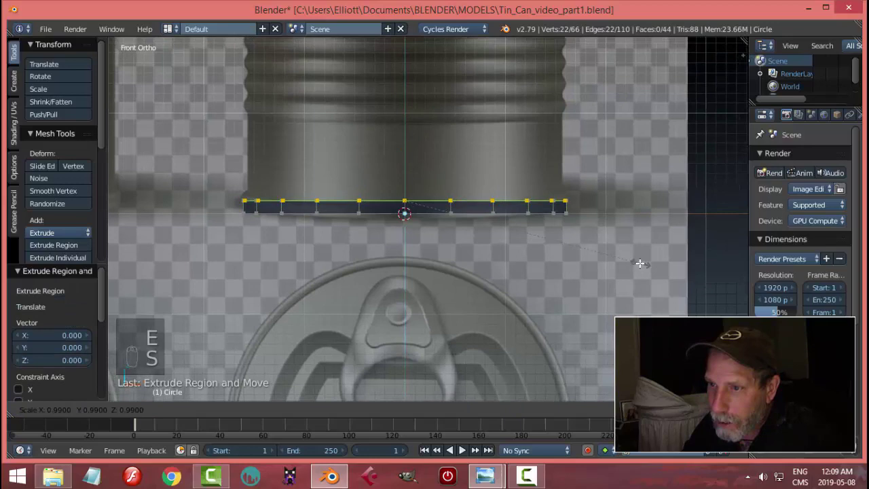
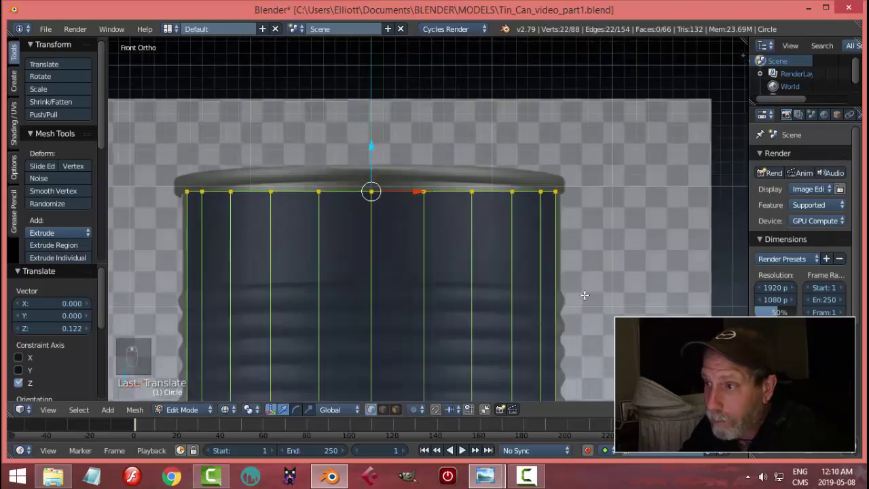
{"action": "key", "text": "e"}
{"action": "key", "text": "s"}
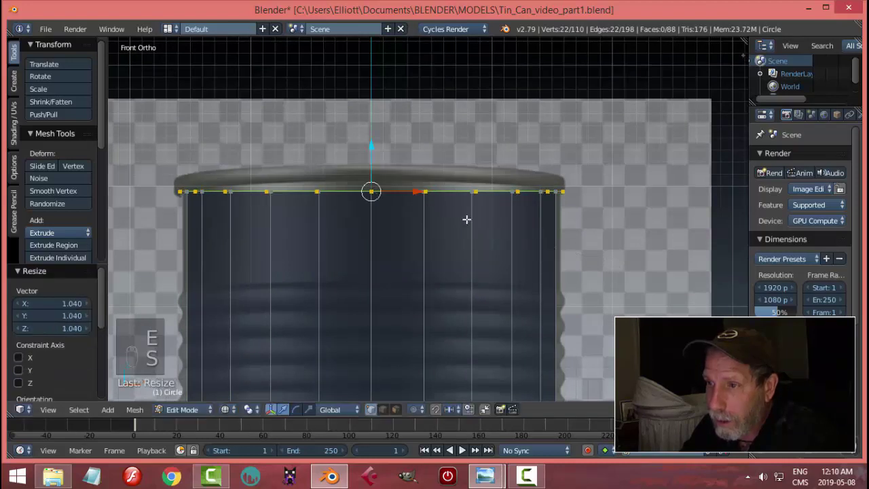
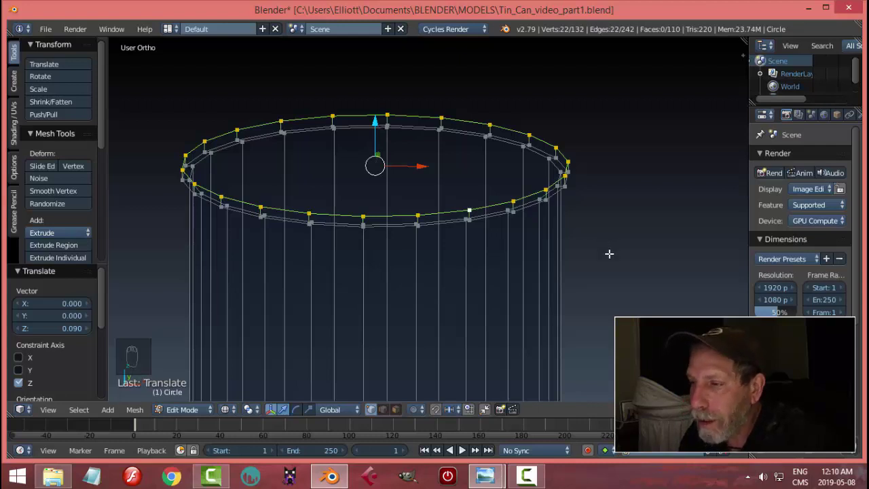
In solid shading from above, extrude the rim loop twice and scale each inward to thicken it.
{"action": "key", "text": "z"}
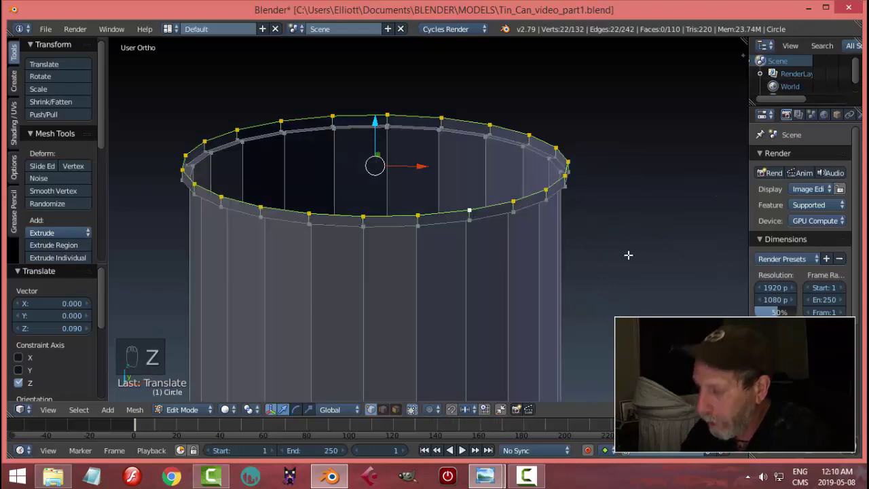
{"action": "key", "text": "KP_7"}
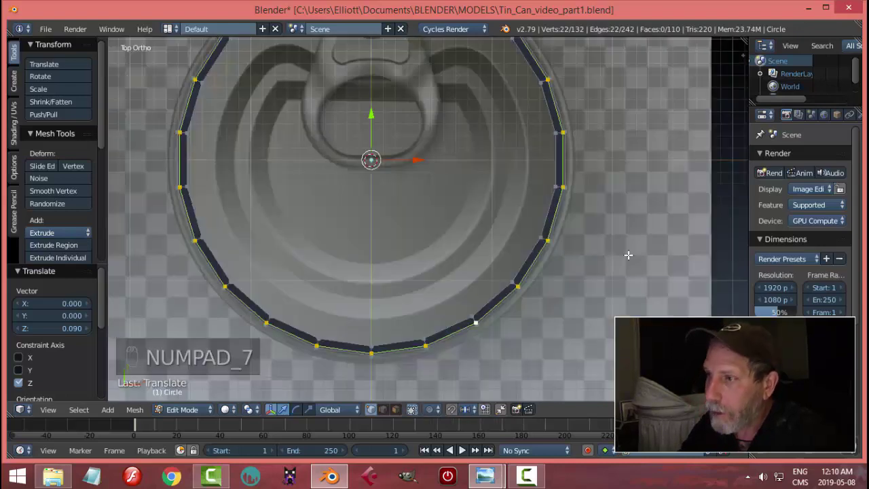
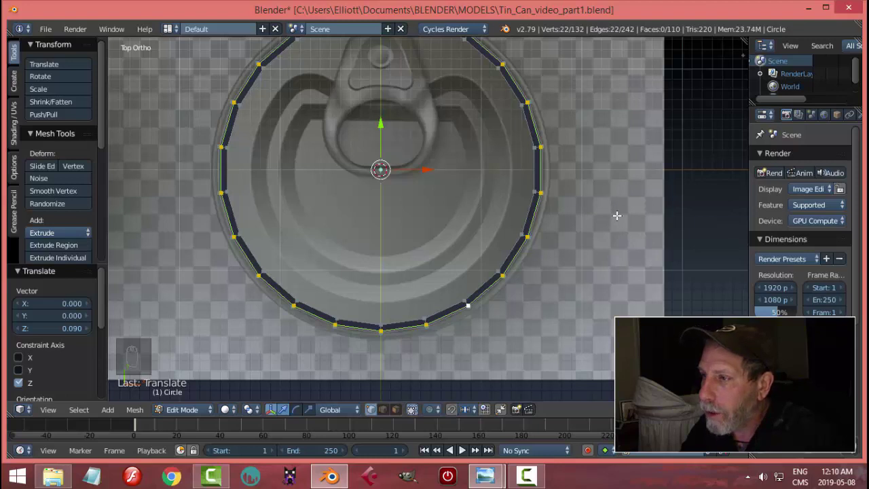
{"action": "key", "text": "e"}
{"action": "key", "text": "s"}
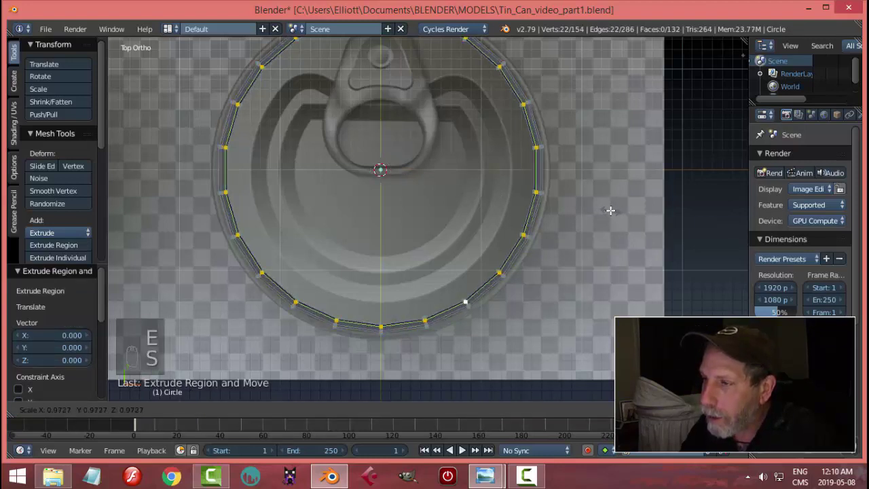
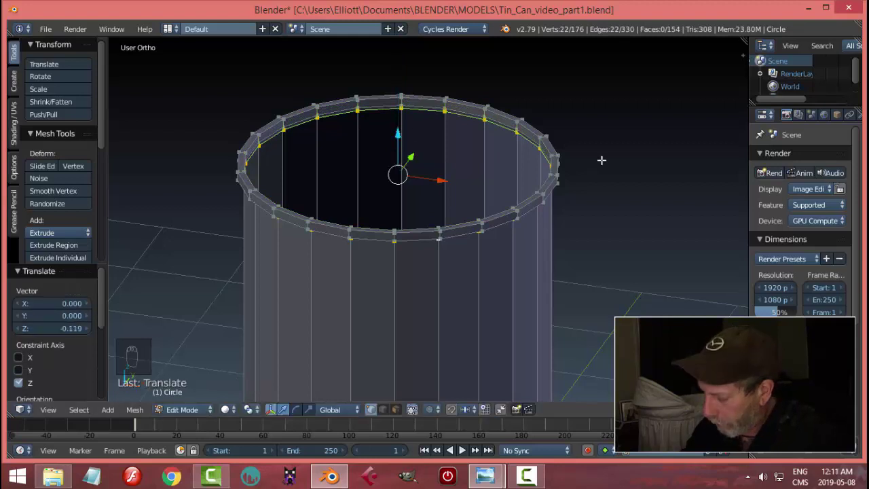
{"action": "key", "text": "ctrl+KP_Add"}
{"action": "key", "text": "s"}
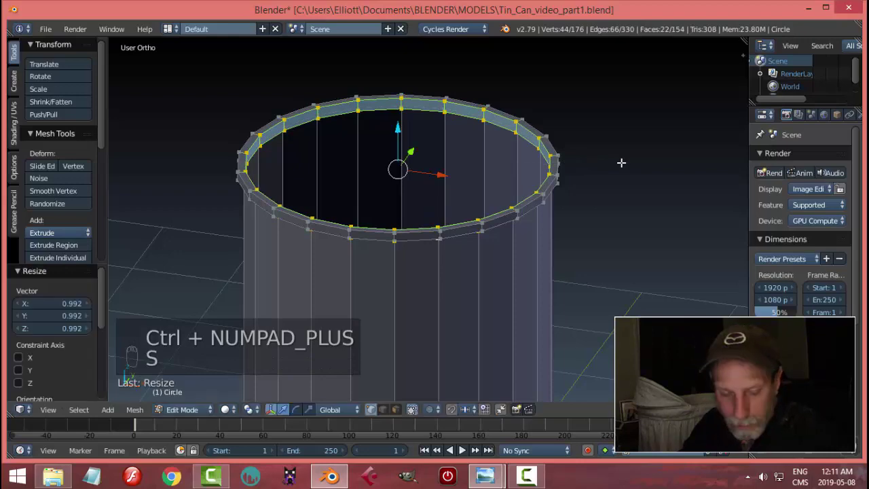
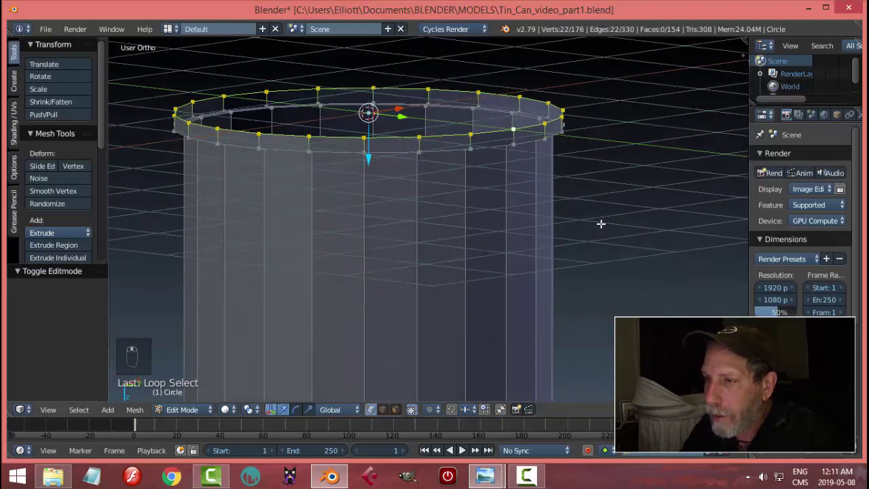
Extrude one more loop and scale it to form the rolled lip against the lid reference.
{"action": "key", "text": "e"}
{"action": "key", "text": "s"}
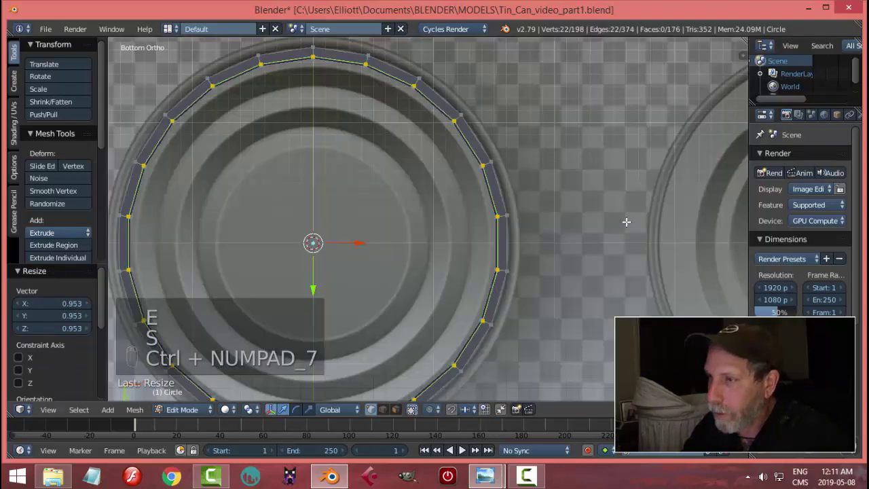
{"action": "key", "text": "s"}
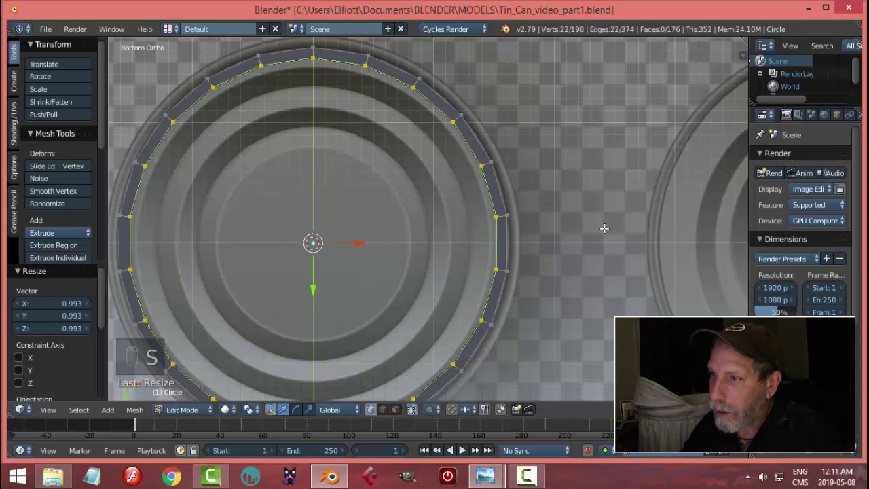
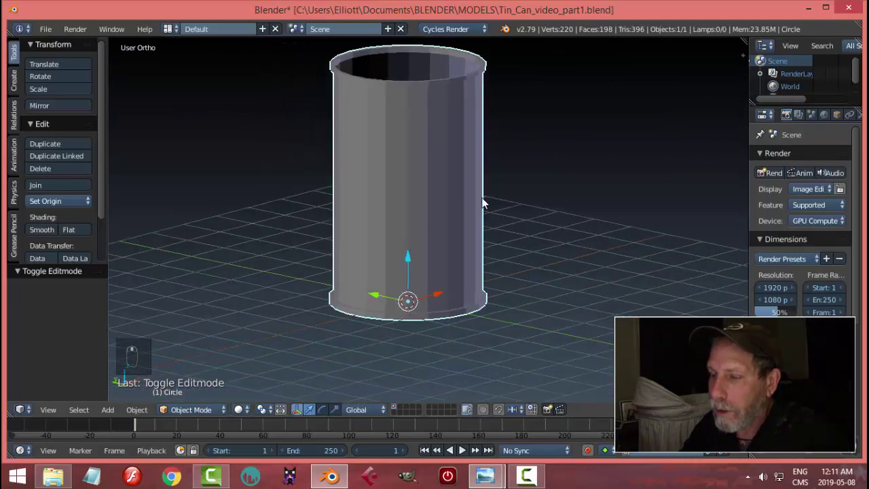
Resize the can from the top view so it matches the reference image.
{"action": "key", "text": "KP_7"}
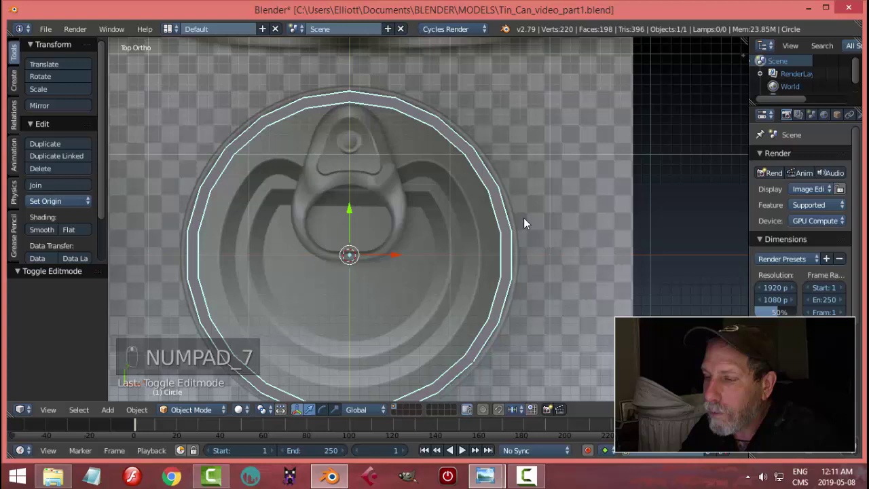
{"action": "key", "text": "s"}
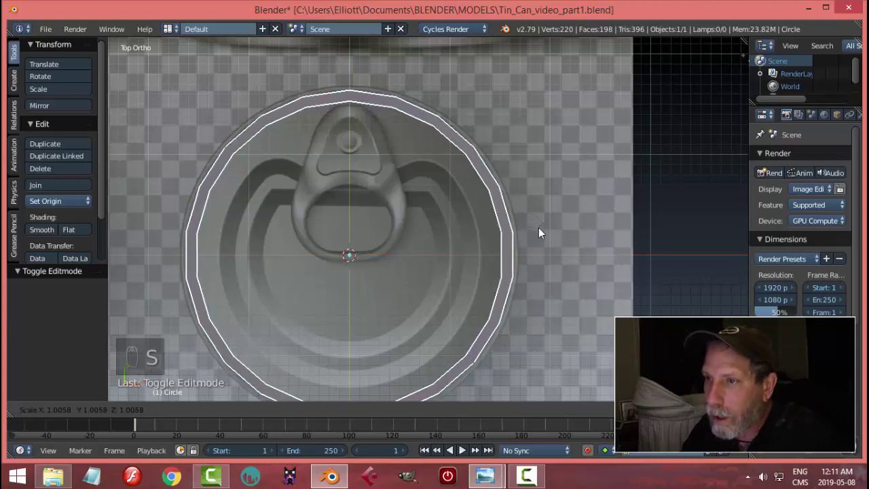
{"action": "left_click", "coordinate": [565, 235]}
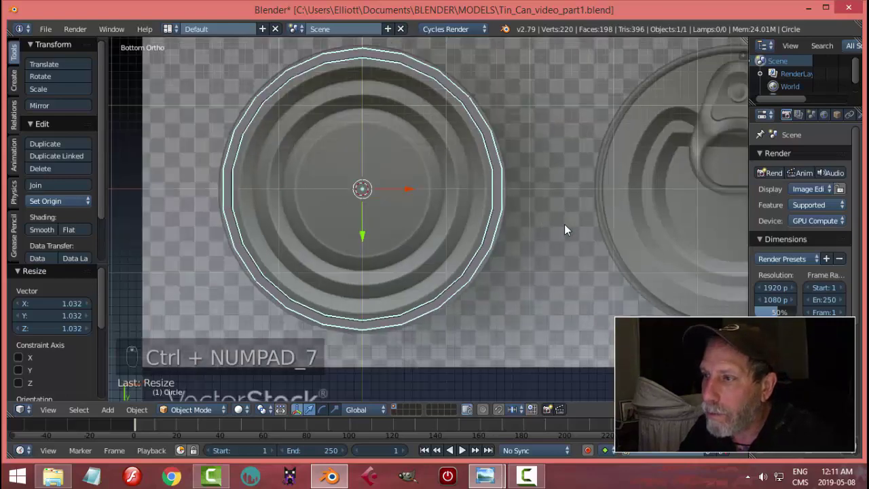
{"action": "left_click_drag", "start_coordinate": [568, 222], "coordinate": [466, 324]}
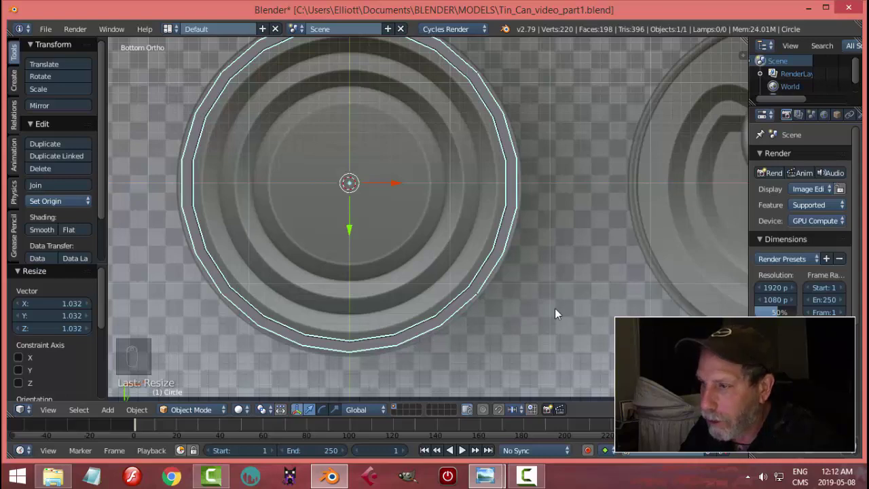
Reopen the background reference settings in the side panel and return to top view.
{"action": "key", "text": "n"}
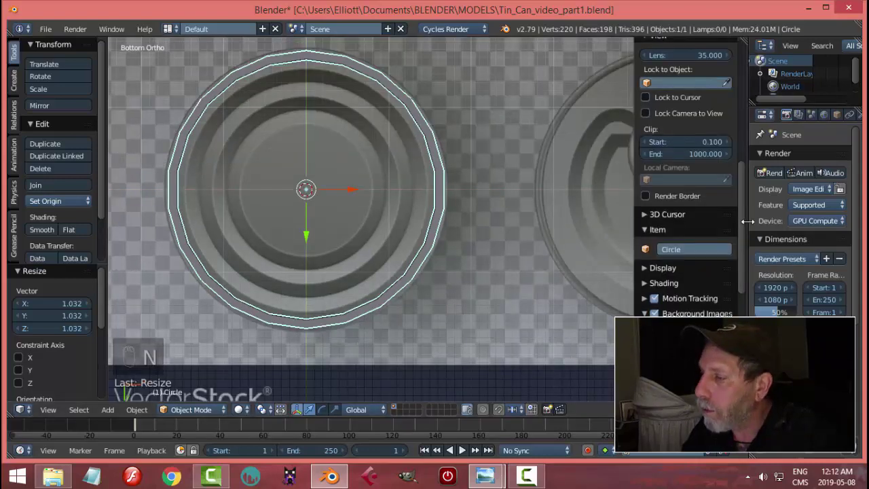
{"action": "left_click_drag", "start_coordinate": [750, 215], "coordinate": [535, 286]}
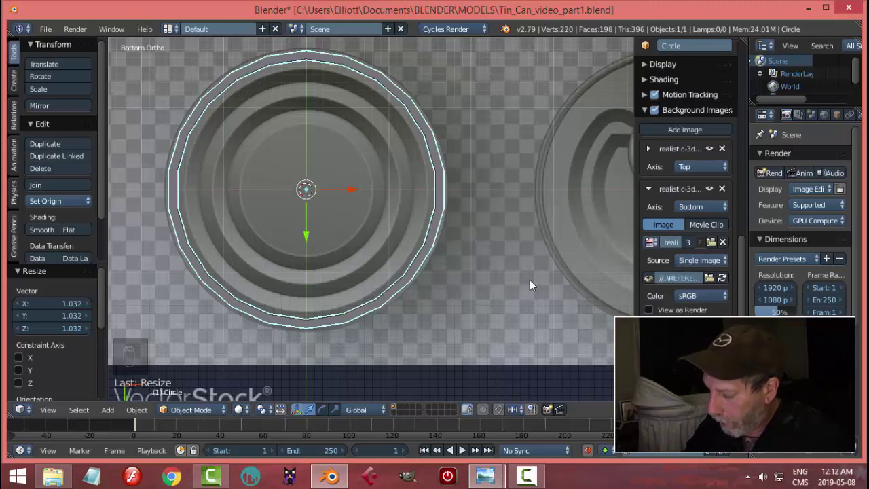
{"action": "key", "text": "KP_7"}
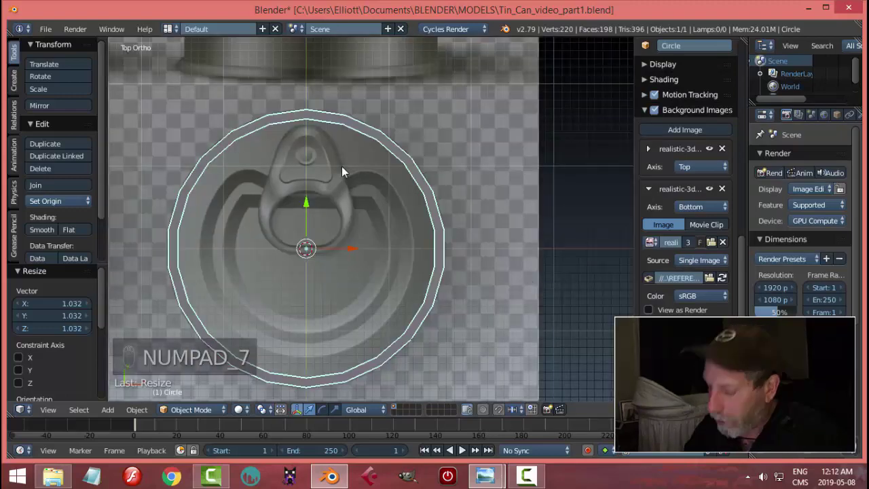
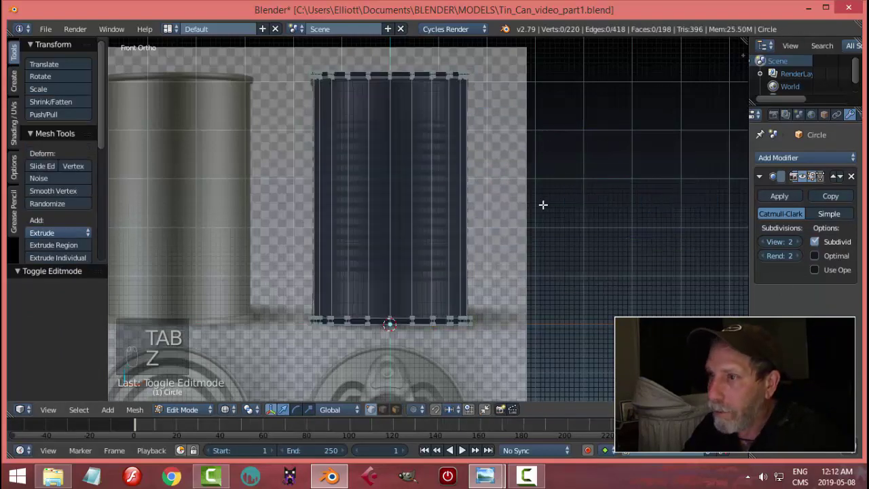
Loop-cut the can body and spread the new edge loops apart vertically.
{"action": "key", "text": "ctrl+r"}
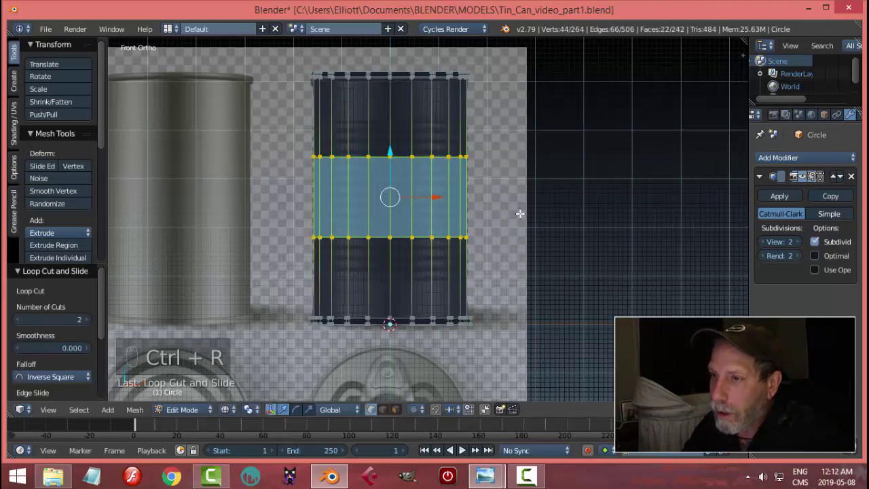
{"action": "key", "text": "s"}
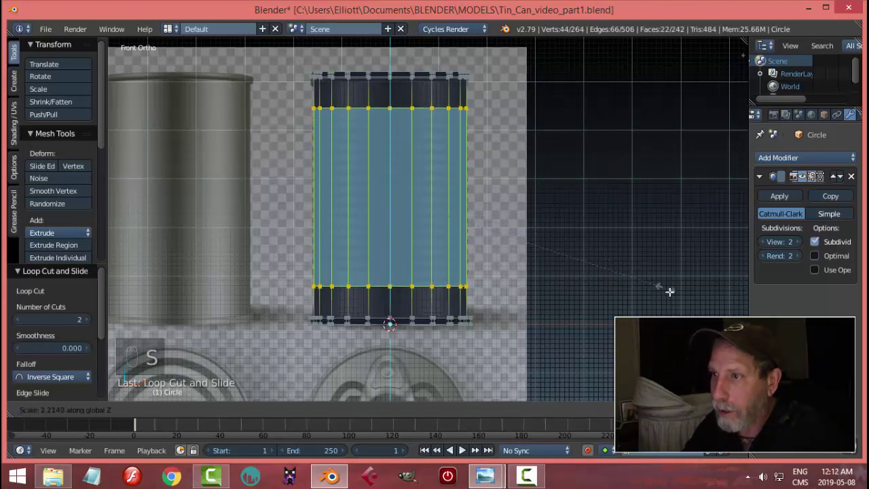
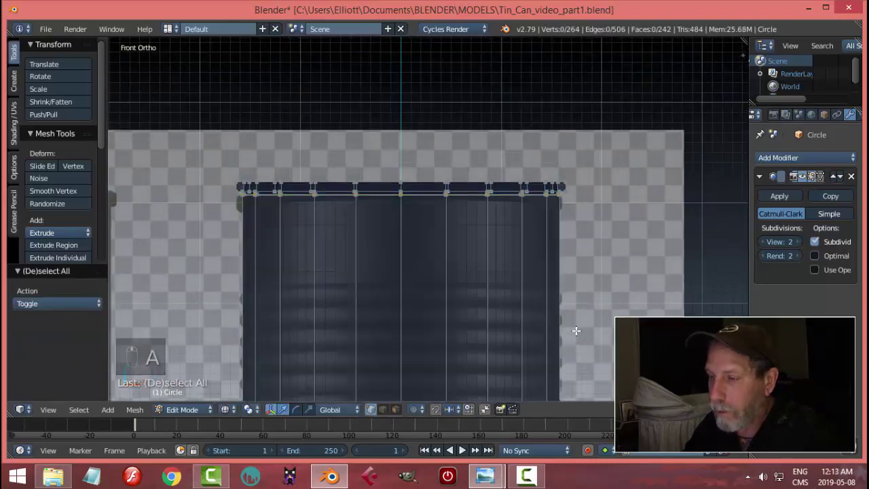
Preview the smoothed can in solid shading, add a loop cut around the rim and check the result.
{"action": "key", "text": "Tab"}
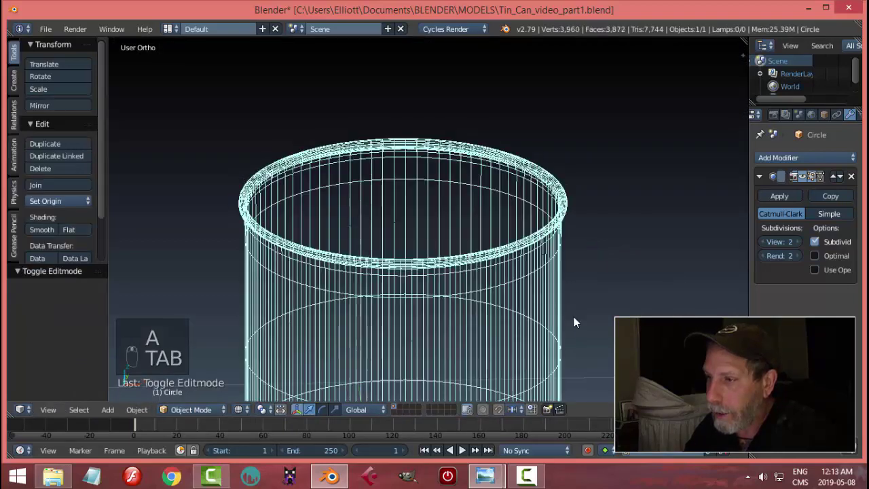
{"action": "key", "text": "z"}
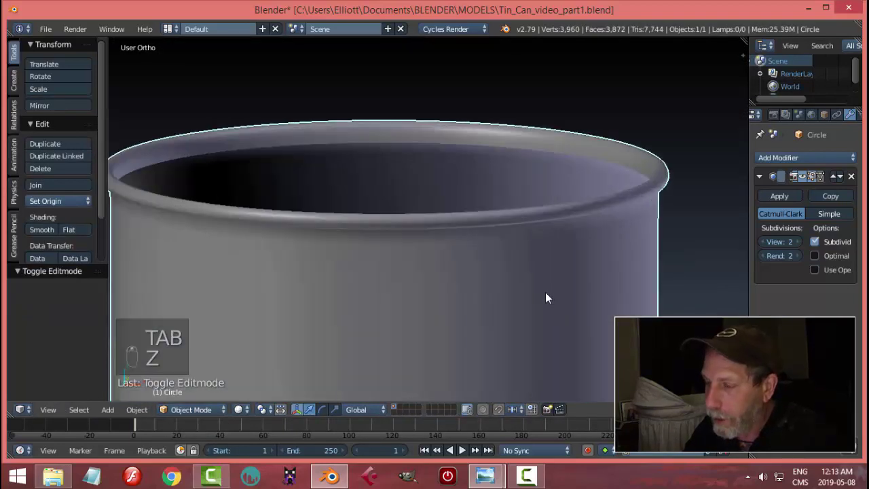
{"action": "key", "text": "Tab"}
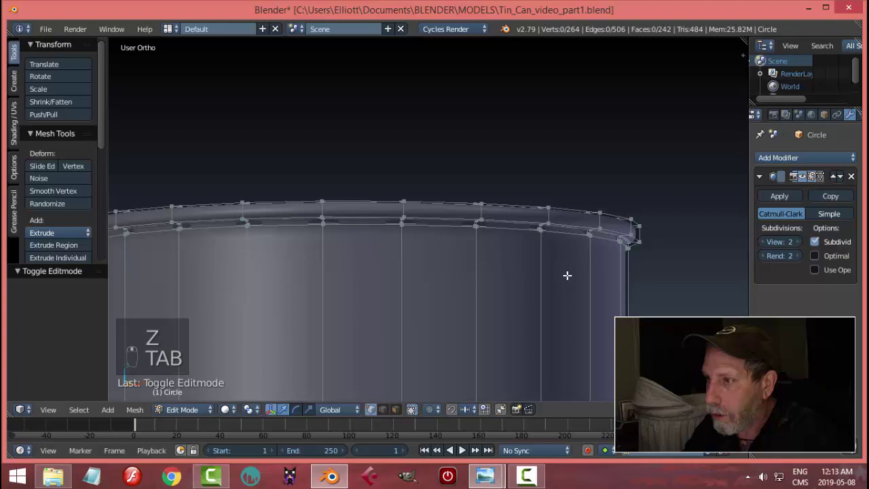
{"action": "key", "text": "ctrl+r"}
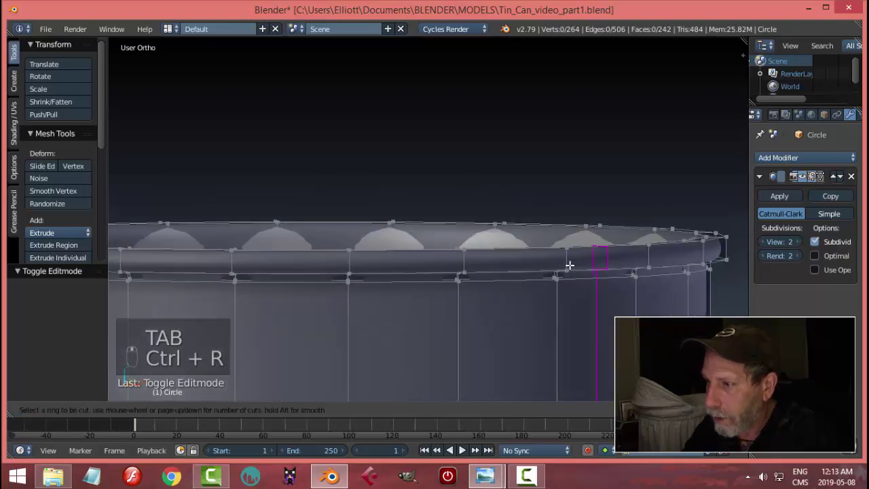
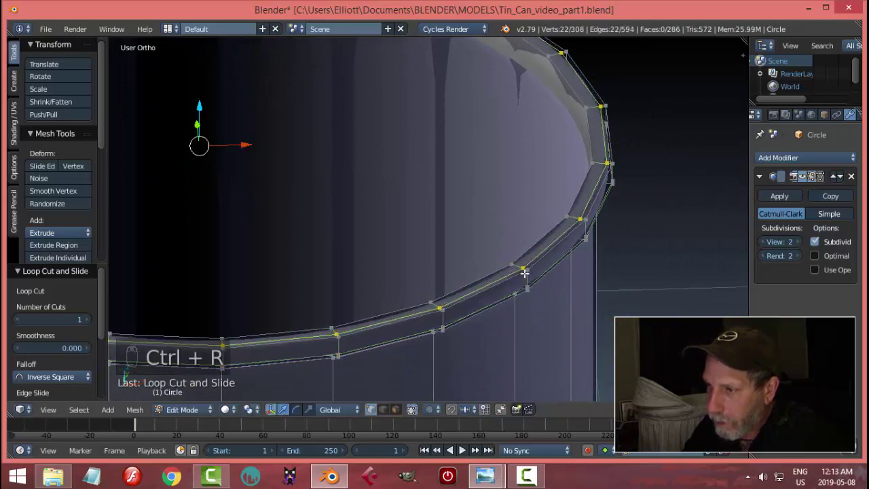
{"action": "key", "text": "Tab"}
{"action": "middle_click", "coordinate": [532, 272]}
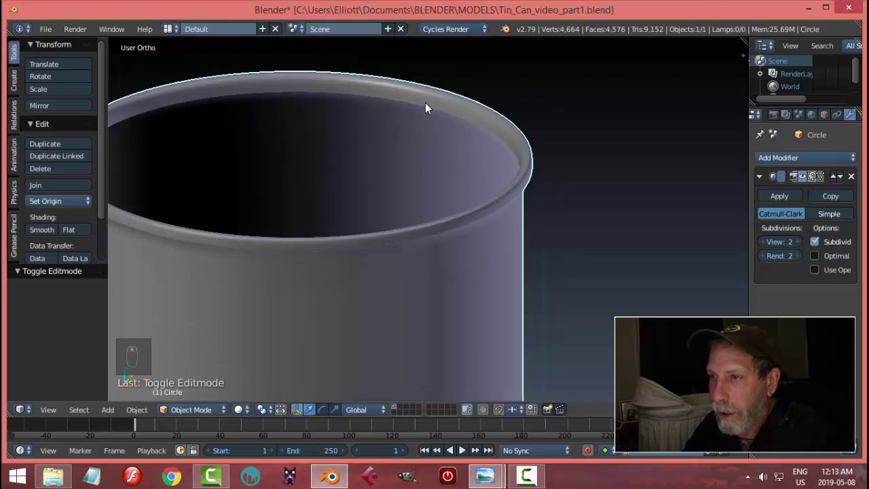
{"action": "left_click_drag", "start_coordinate": [518, 204], "coordinate": [471, 210]}
Add another supporting loop across the body and check the smoothing in Object Mode.
{"action": "key", "text": "Tab"}
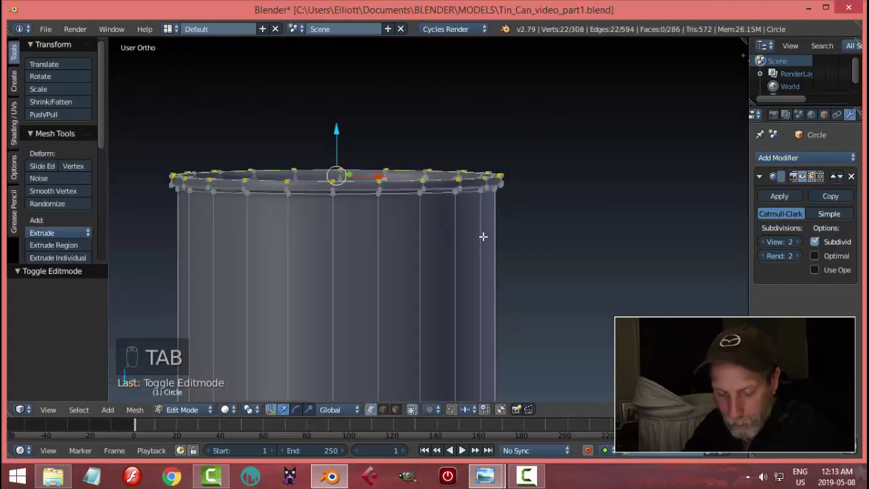
{"action": "key", "text": "ctrl+r"}
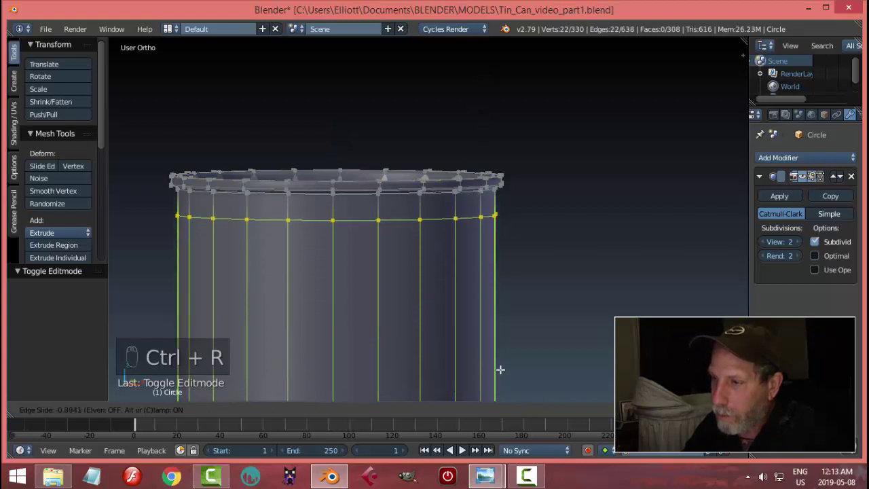
{"action": "key", "text": "a"}
{"action": "key", "text": "Tab"}
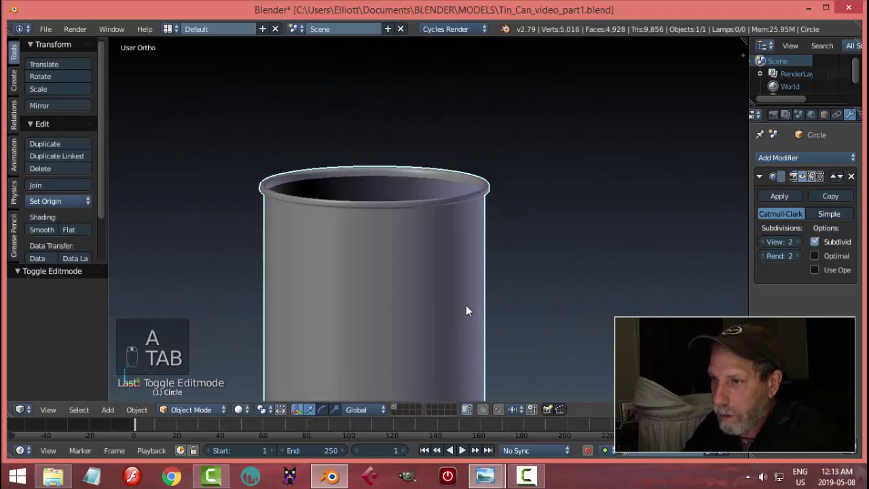
Add loop cuts near the base and bottom edge, then return to Object Mode.
{"action": "key", "text": "Tab"}
{"action": "key", "text": "ctrl+r"}
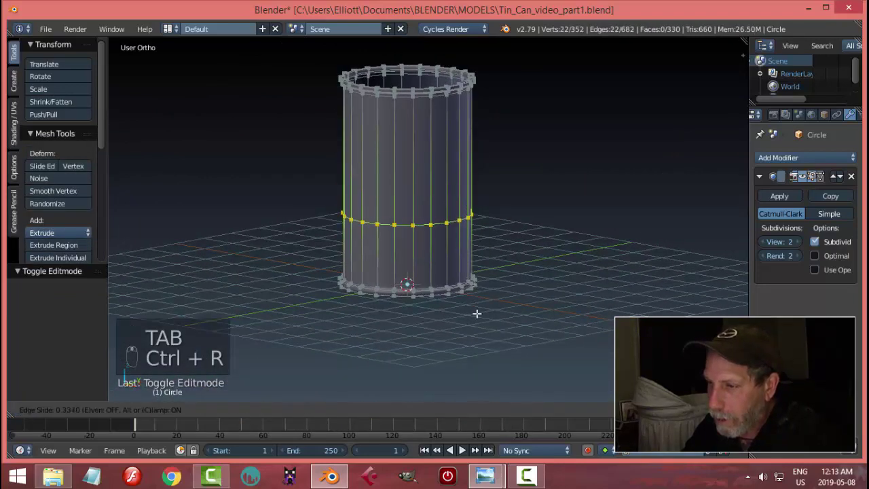
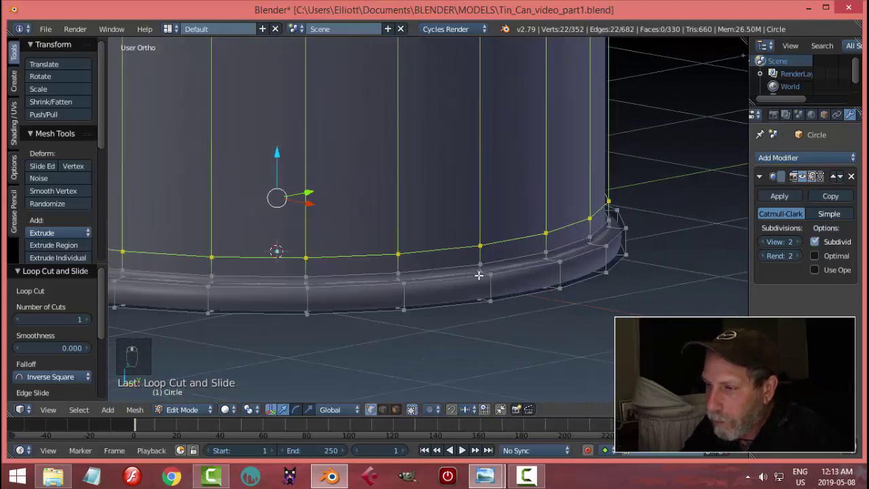
{"action": "key", "text": "ctrl+r"}
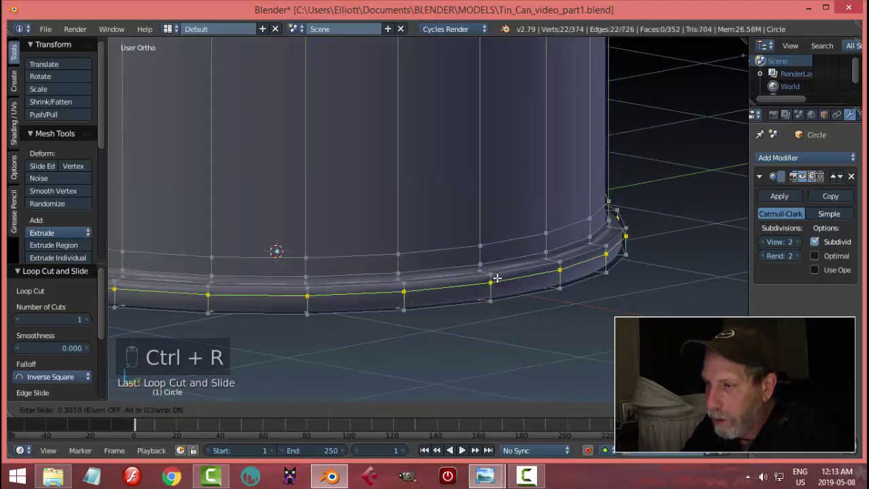
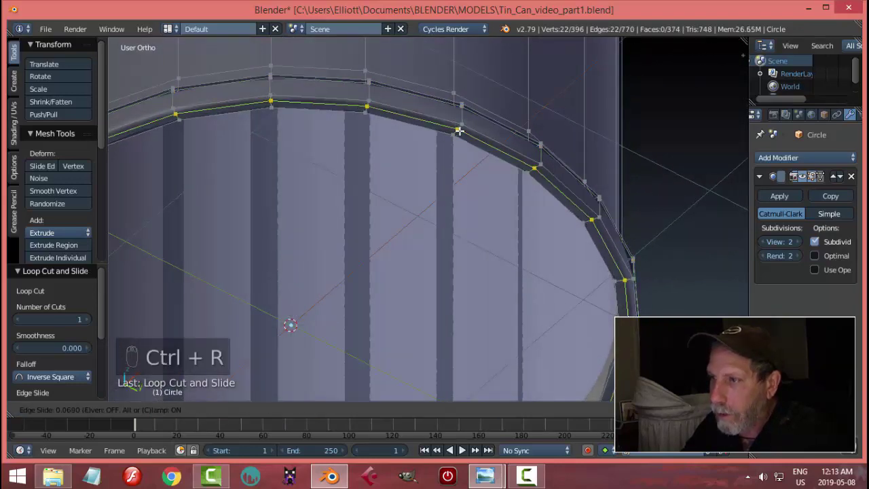
{"action": "key", "text": "a"}
{"action": "key", "text": "Tab"}
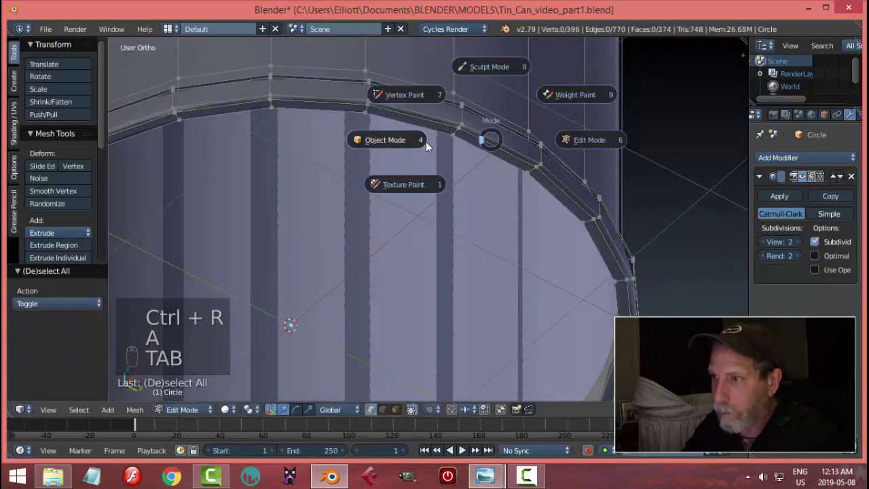
{"action": "middle_click", "coordinate": [489, 158]}
{"action": "key", "text": "a"}
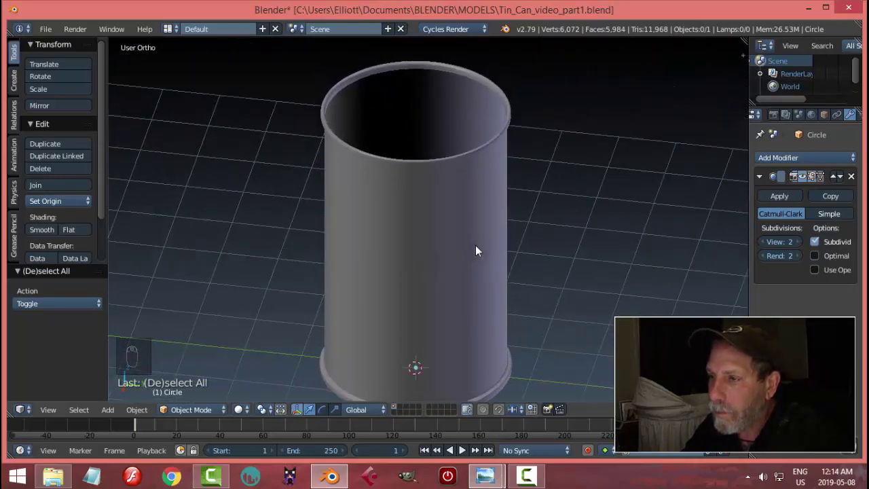
Orbit around the finished can body to inspect its rims.
{"action": "left_click_drag", "start_coordinate": [479, 232], "coordinate": [468, 276]}
{"action": "left_click_drag", "start_coordinate": [468, 233], "coordinate": [466, 172]}
In front view, cut a double edge loop around the can body and spread it apart vertically.
{"action": "key", "text": "KP_1"}
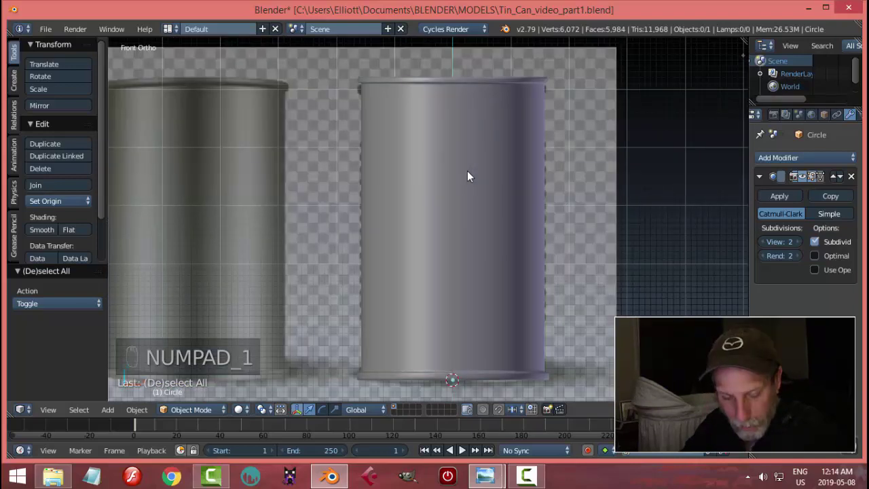
{"action": "key", "text": "z"}
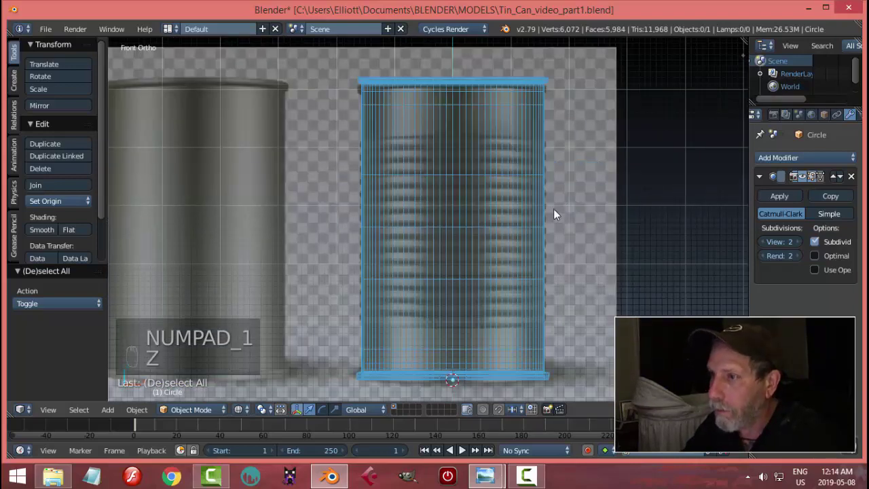
{"action": "key", "text": "Tab"}
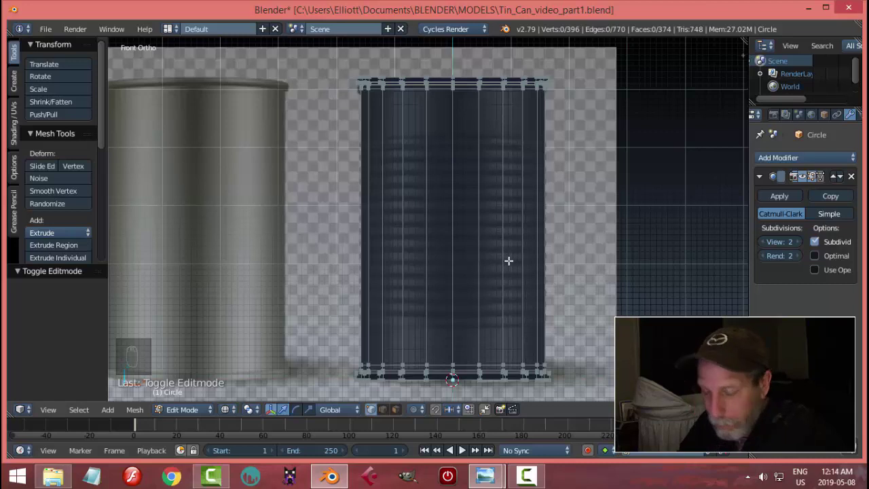
{"action": "key", "text": "ctrl+r"}
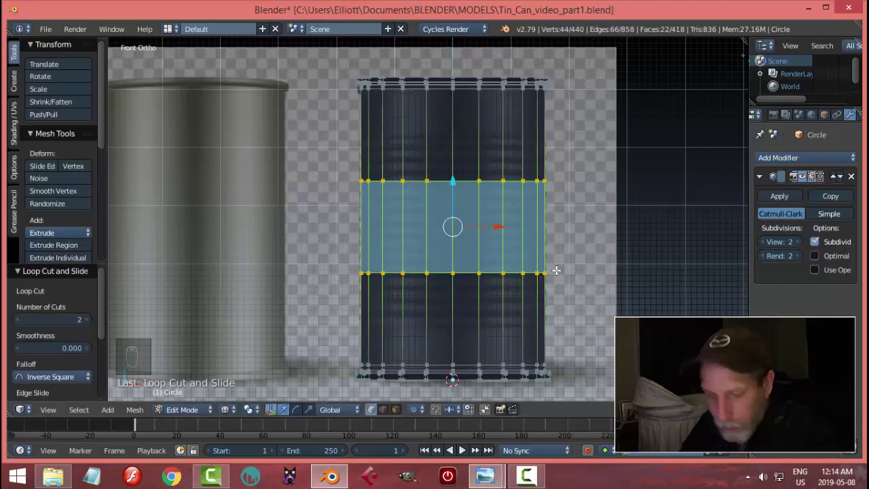
{"action": "key", "text": "s"}
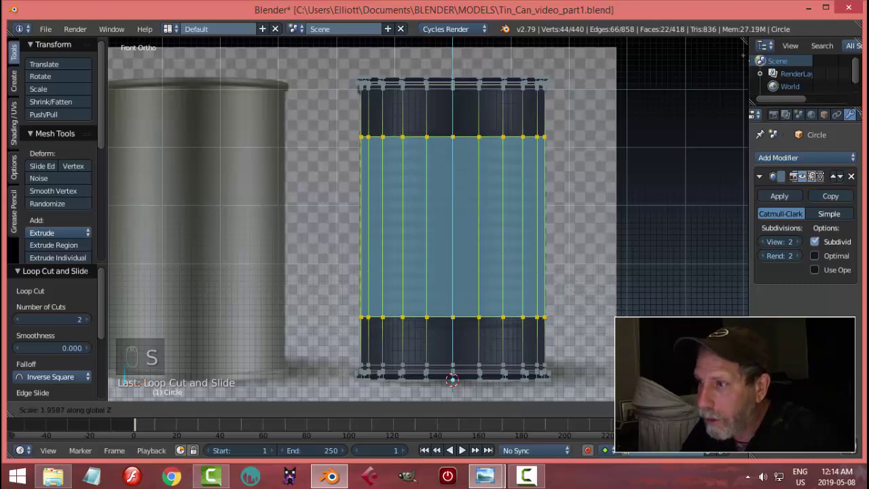
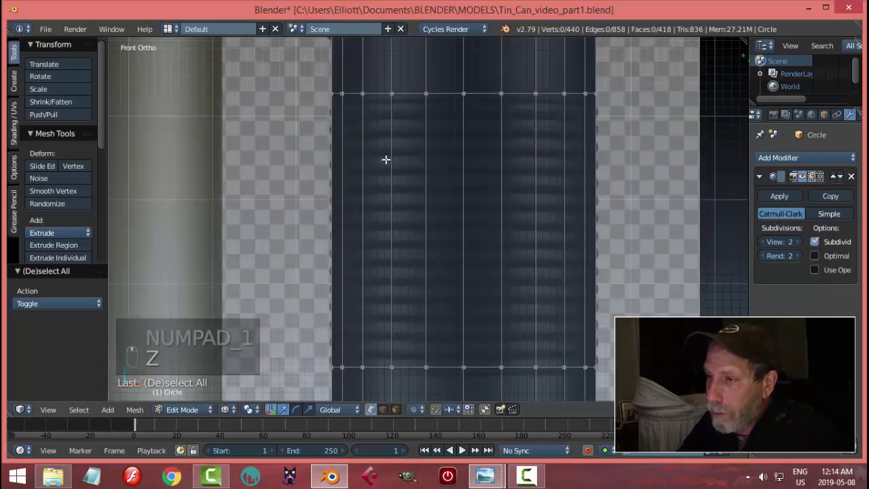
Cut many loops through the middle band, extrude them and press the ribs in along their normals.
{"action": "key", "text": "ctrl+r"}
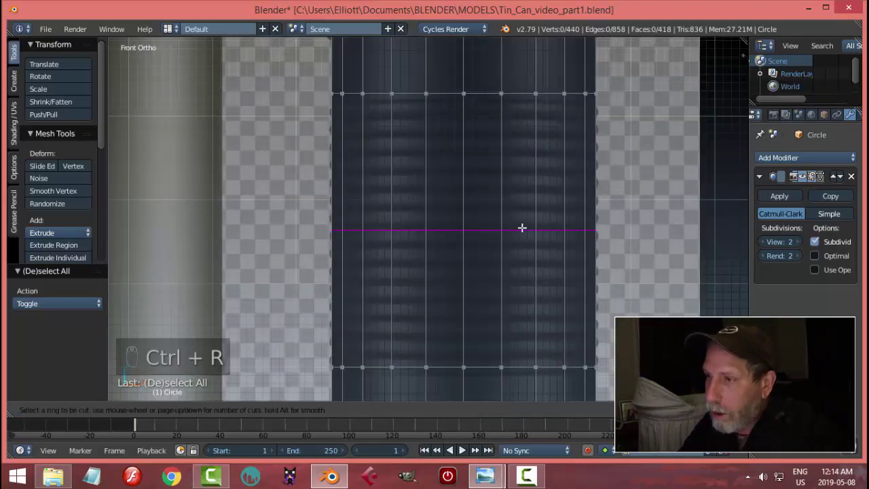
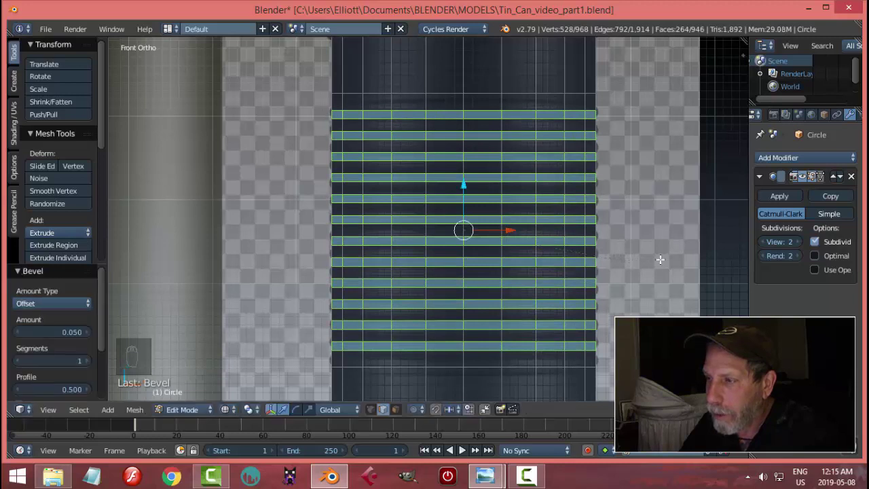
{"action": "key", "text": "e"}
{"action": "key", "text": "alt+s"}
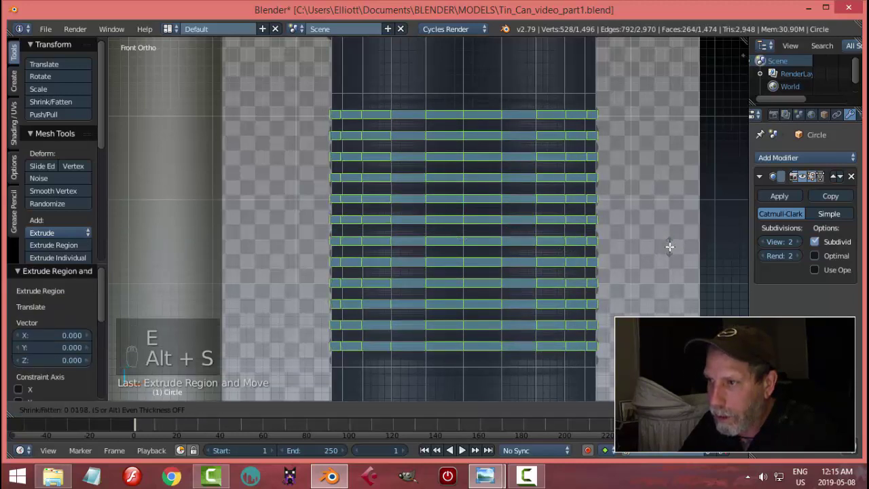
{"action": "key", "text": "Tab"}
{"action": "left_click_drag", "start_coordinate": [618, 238], "coordinate": [625, 290]}
Leave edit mode, zoom out to view the whole ribbed can and save the file.
{"action": "key", "text": "z"}
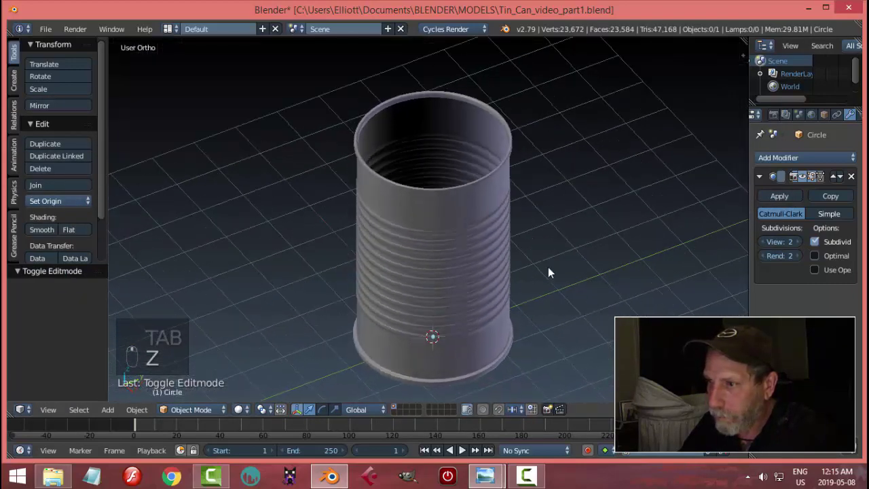
{"action": "left_click_drag", "start_coordinate": [574, 219], "coordinate": [564, 149]}
{"action": "left_click_drag", "start_coordinate": [570, 143], "coordinate": [557, 184]}
{"action": "key", "text": "ctrl+s"}
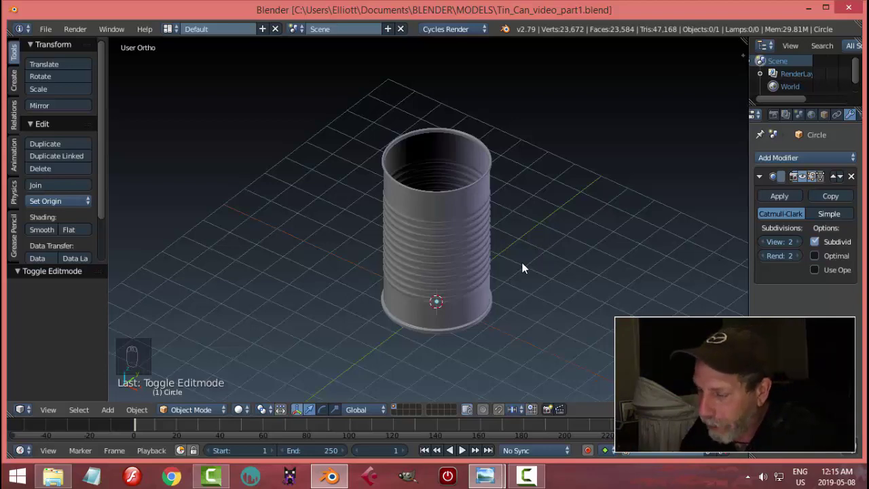
Switch to the lid seen from directly above and show the Background Images settings.
{"action": "middle_click", "coordinate": [533, 274]}
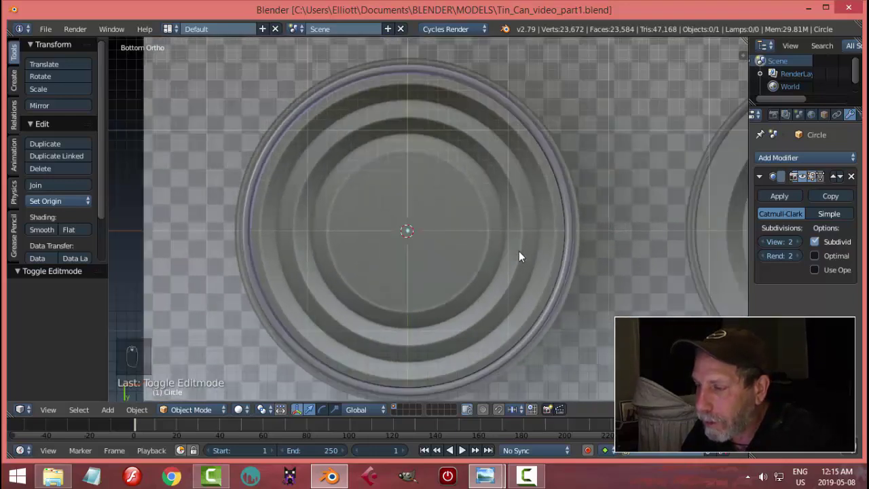
{"action": "left_click_drag", "start_coordinate": [521, 256], "coordinate": [529, 162]}
{"action": "key", "text": "KP_7"}
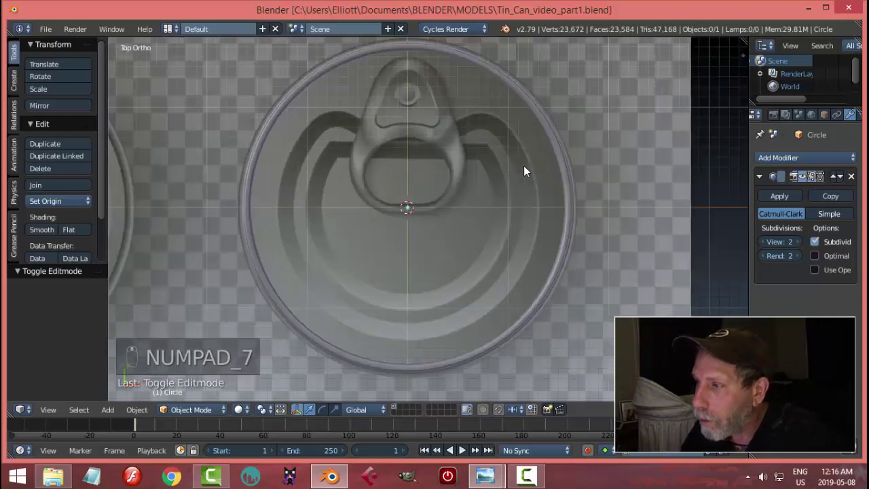
{"action": "key", "text": "n"}
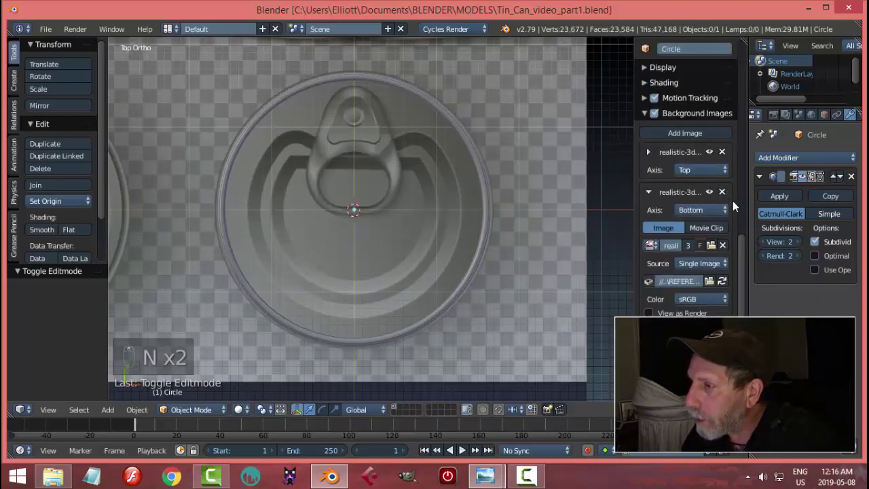
Shrink the bottom reference image and re-offset it to 2.32 by 2.25 so it centres on the origin.
{"action": "left_click_drag", "start_coordinate": [651, 153], "coordinate": [735, 362]}
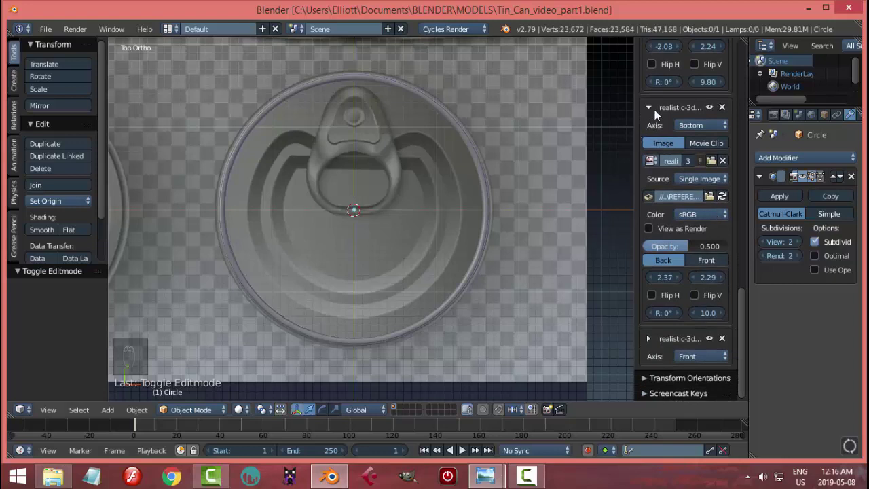
{"action": "left_click_drag", "start_coordinate": [706, 319], "coordinate": [547, 241]}
{"action": "left_click_drag", "start_coordinate": [544, 235], "coordinate": [717, 309]}
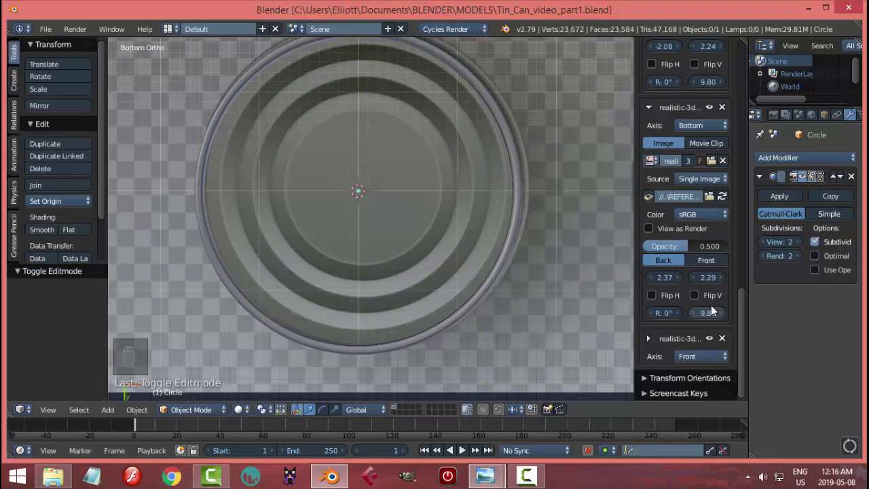
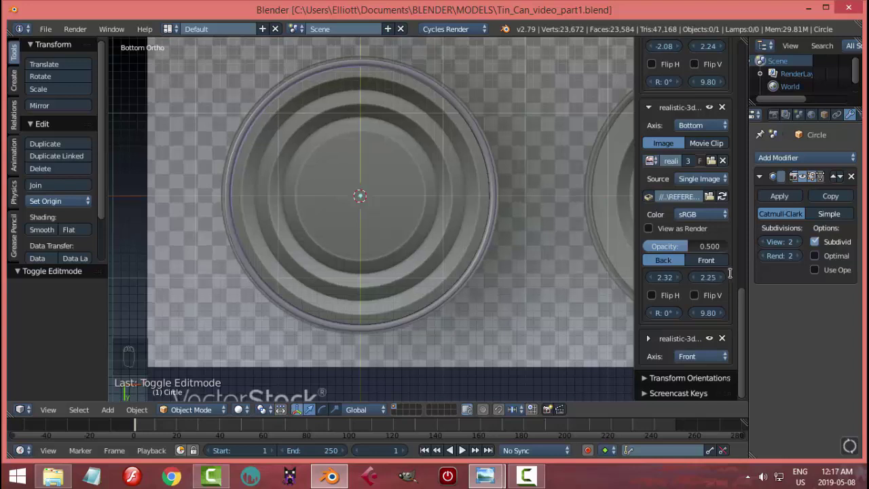
{"action": "left_click_drag", "start_coordinate": [544, 267], "coordinate": [709, 278]}
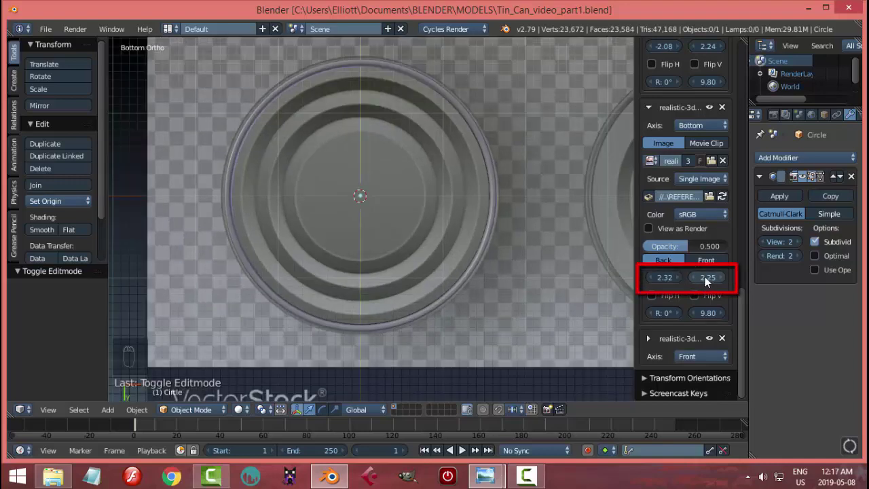
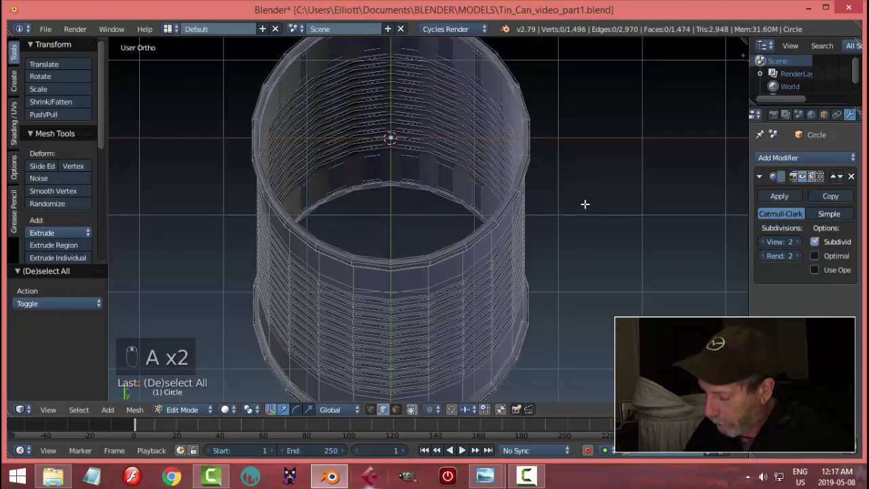
Tilt the view to the can's underside and return to mesh editing of its open base.
{"action": "key", "text": "KP_1"}
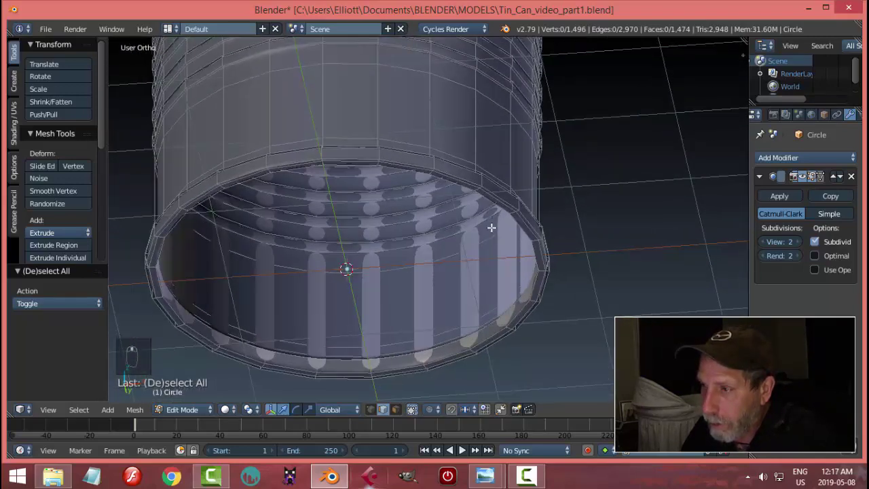
{"action": "key", "text": "ctrl+Tab"}
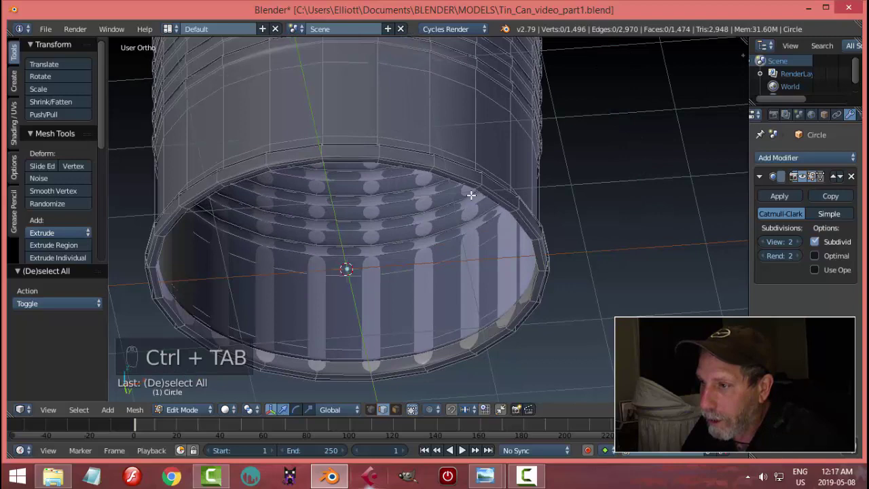
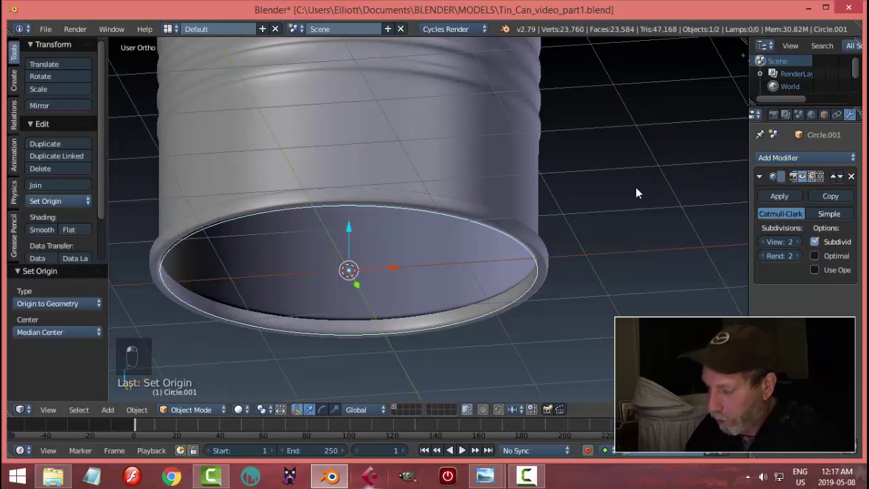
Isolate the new circle, scale it to the base rim and start editing its vertices.
{"action": "left_click_drag", "start_coordinate": [497, 165], "coordinate": [568, 166]}
{"action": "key", "text": "h"}
{"action": "left_click_drag", "start_coordinate": [488, 229], "coordinate": [559, 227]}
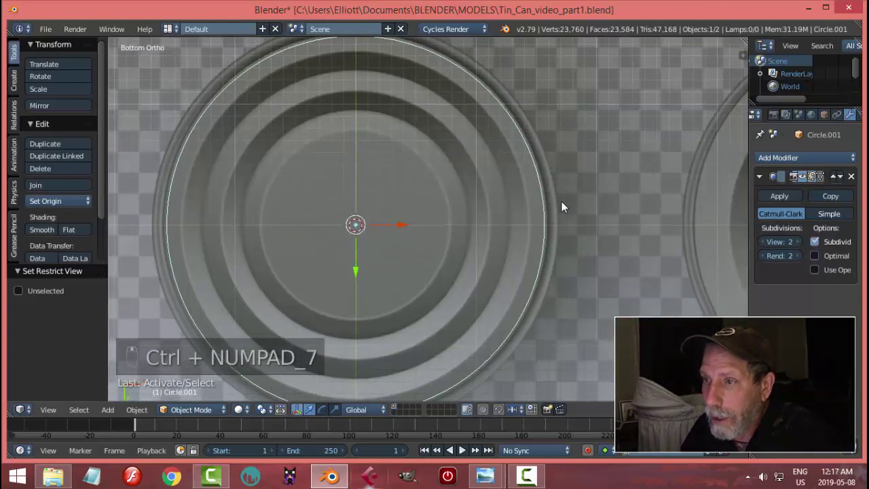
{"action": "key", "text": "s"}
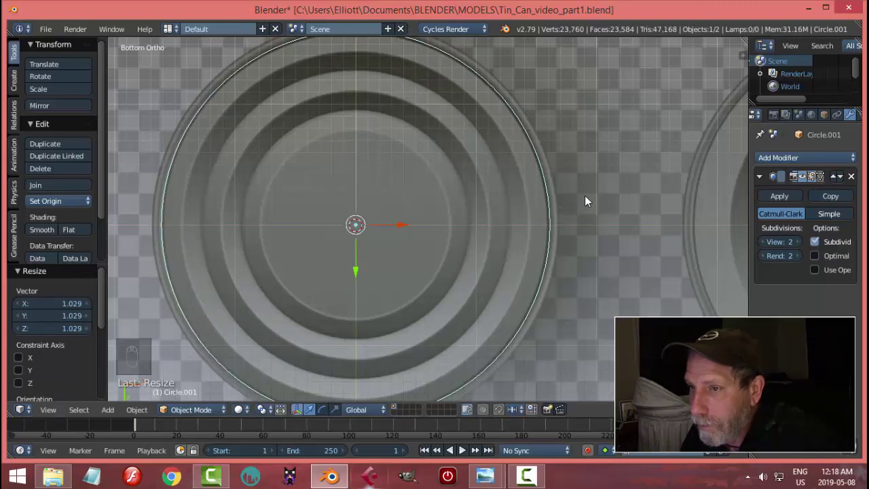
{"action": "key", "text": "Tab"}
{"action": "key", "text": "a"}
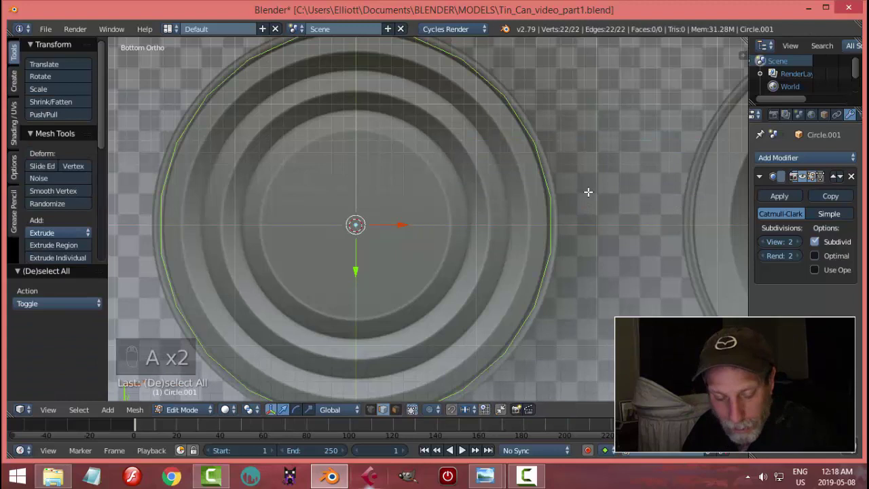
{"action": "key", "text": "ctrl+Tab"}
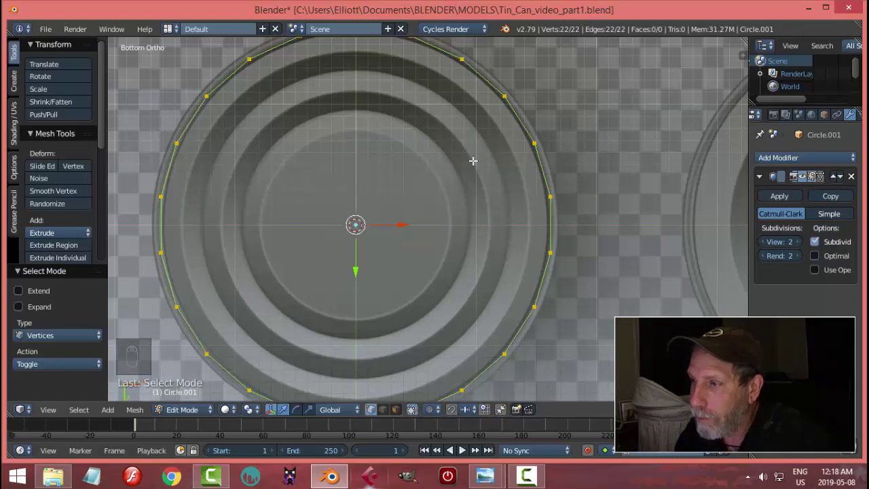
Extrude and shrink two rings inward from the circle to fill the base.
{"action": "key", "text": "e"}
{"action": "key", "text": "s"}
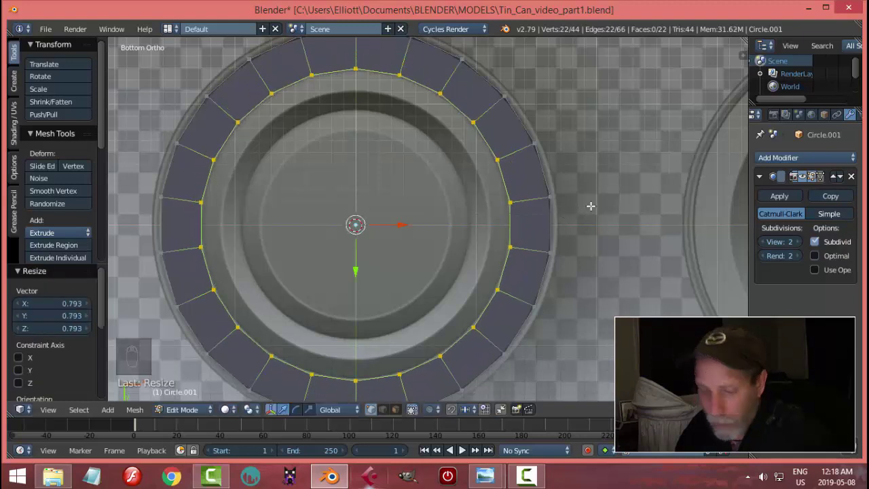
{"action": "key", "text": "z"}
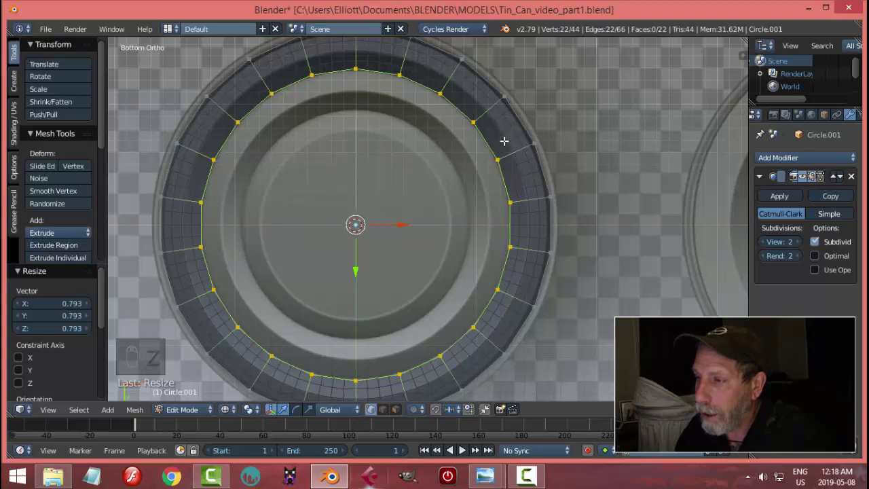
{"action": "key", "text": "e"}
{"action": "key", "text": "s"}
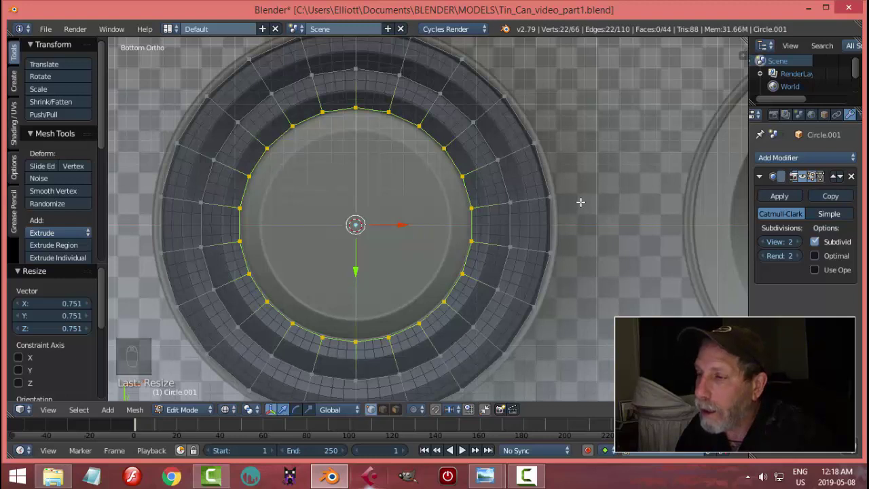
{"action": "key", "text": "a"}
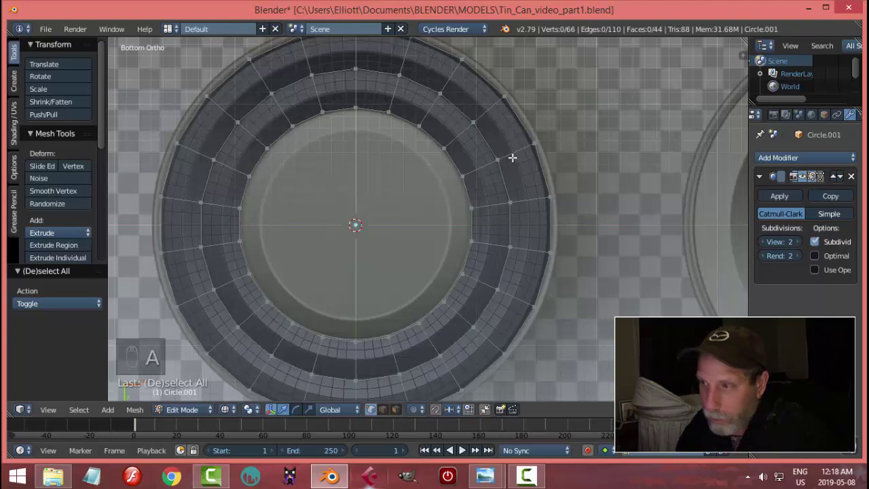
Add further edge loops toward the centre, pulling each inward to form evenly spaced rings.
{"action": "key", "text": "ctrl+r"}
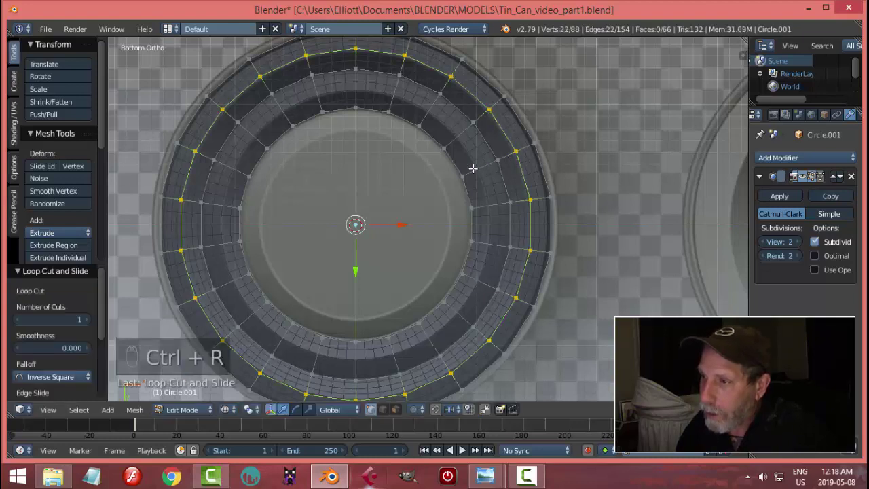
{"action": "key", "text": "ctrl+r"}
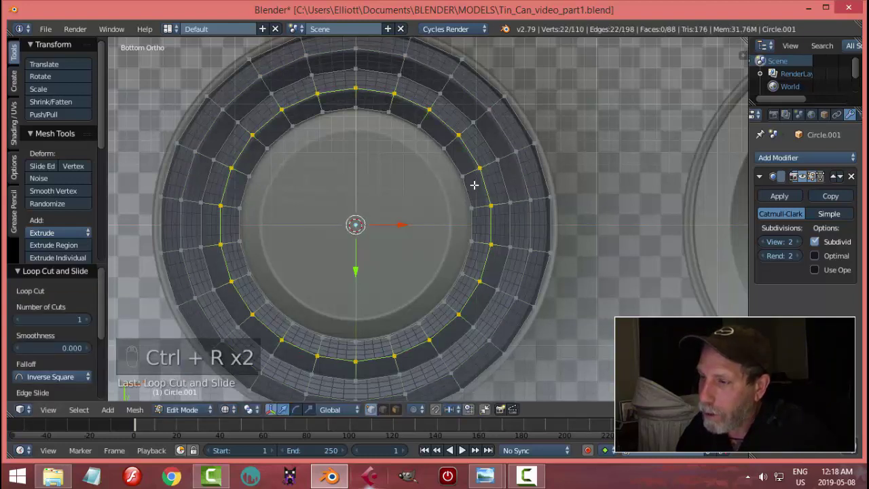
{"action": "key", "text": "a"}
{"action": "key", "text": "e"}
{"action": "key", "text": "s"}
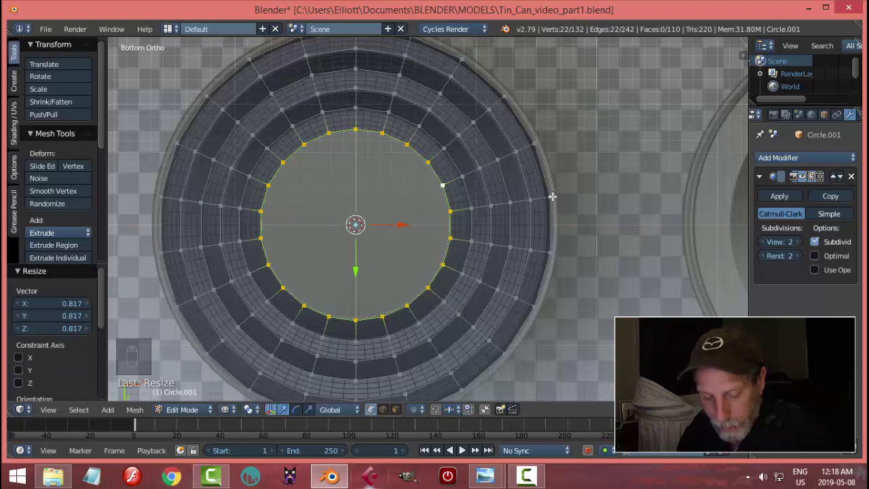
{"action": "key", "text": "e"}
{"action": "key", "text": "s"}
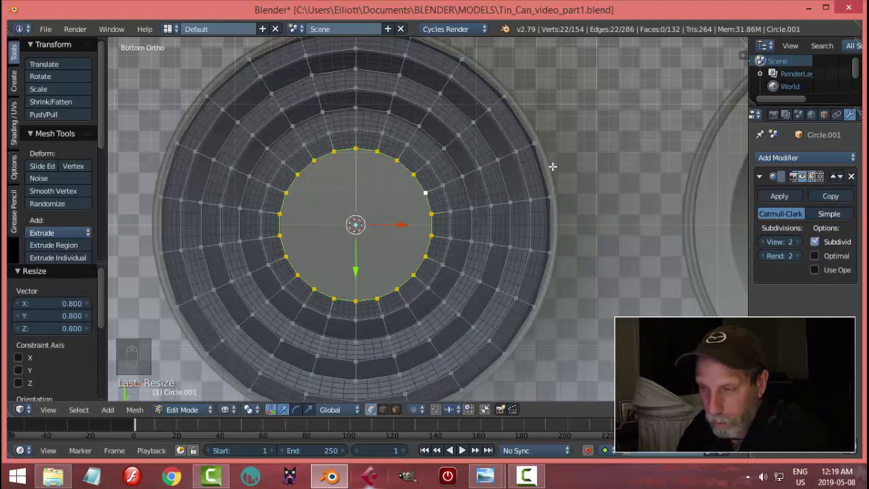
Select alternating ring loops of the subdivided base disc.
{"action": "key", "text": "e"}
{"action": "key", "text": "alt+m"}
{"action": "key", "text": "a"}
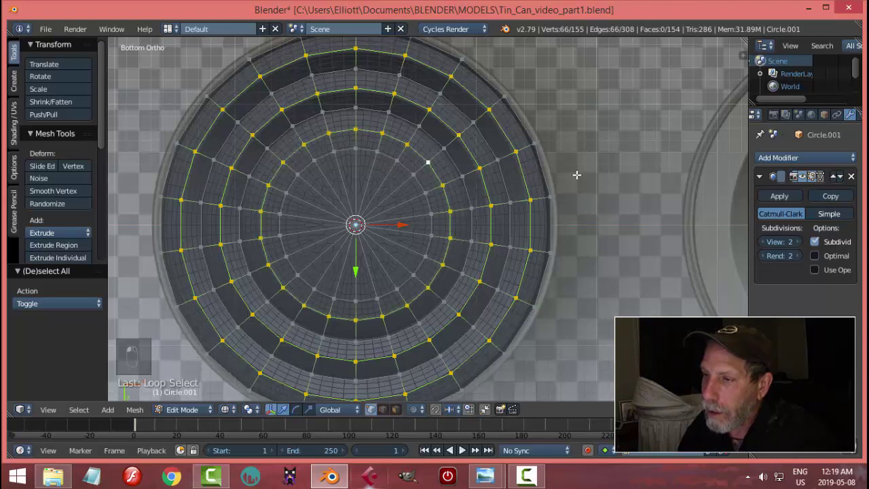
{"action": "key", "text": "z"}
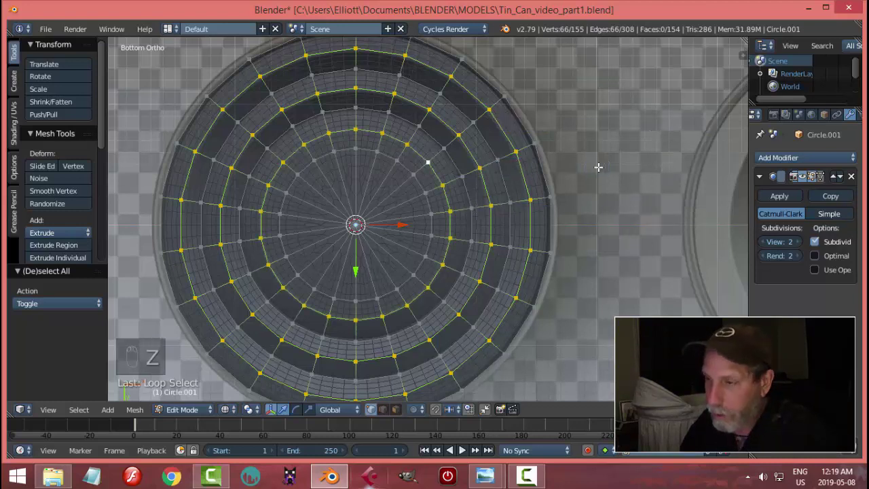
Hide and restore the ring loops, leave edit mode and hide the base disc.
{"action": "key", "text": "h"}
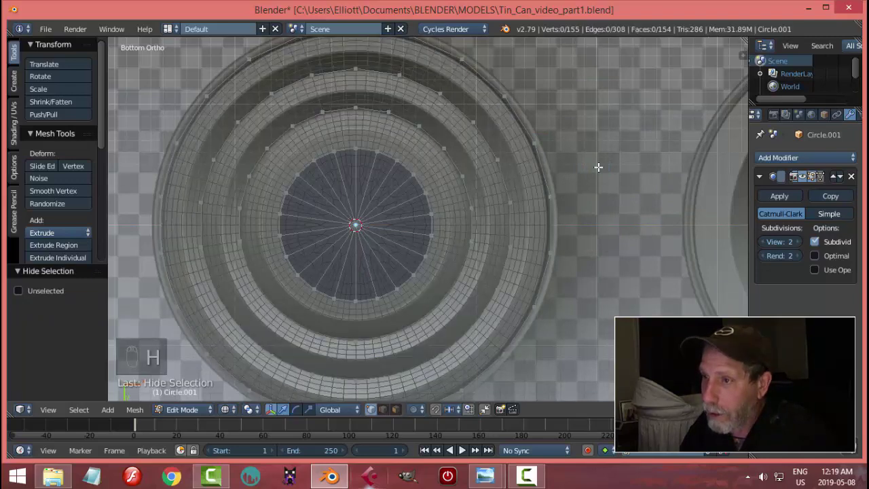
{"action": "key", "text": "alt+h"}
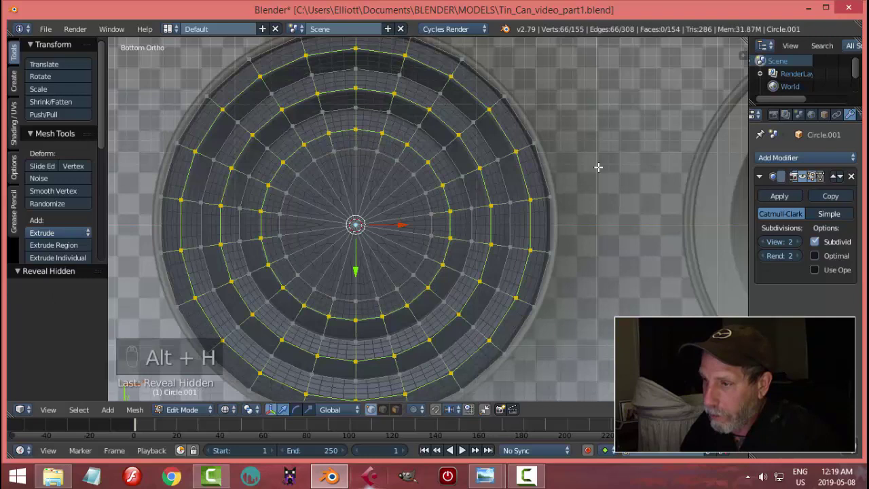
{"action": "key", "text": "Tab"}
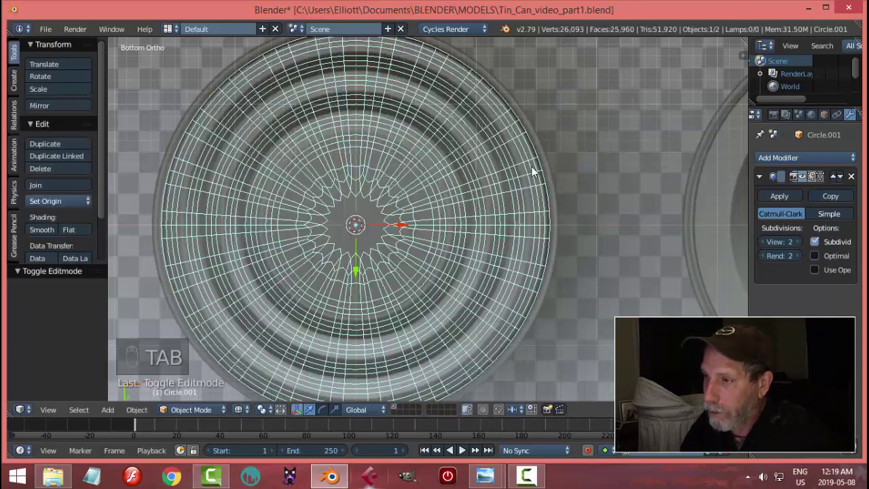
{"action": "key", "text": "h"}
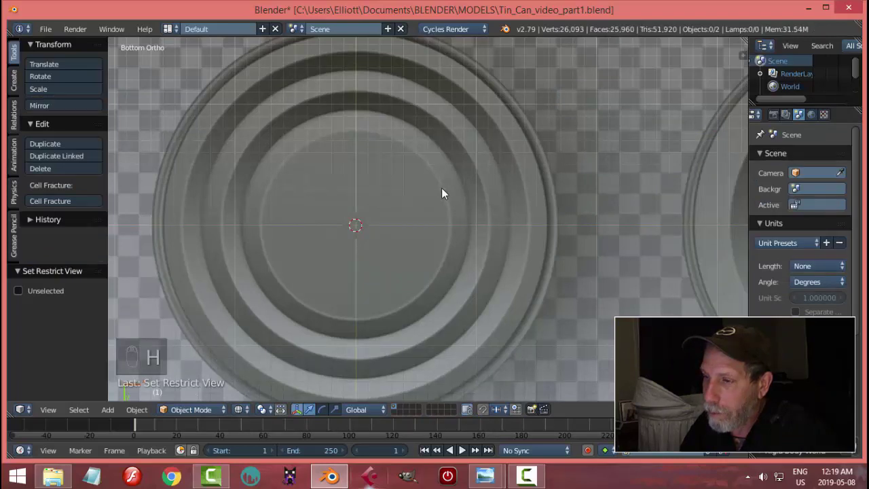
Unhide the can body so the ringed disc appears with the ribbed can, and select only the disc.
{"action": "key", "text": "alt+h"}
{"action": "key", "text": "Tab"}
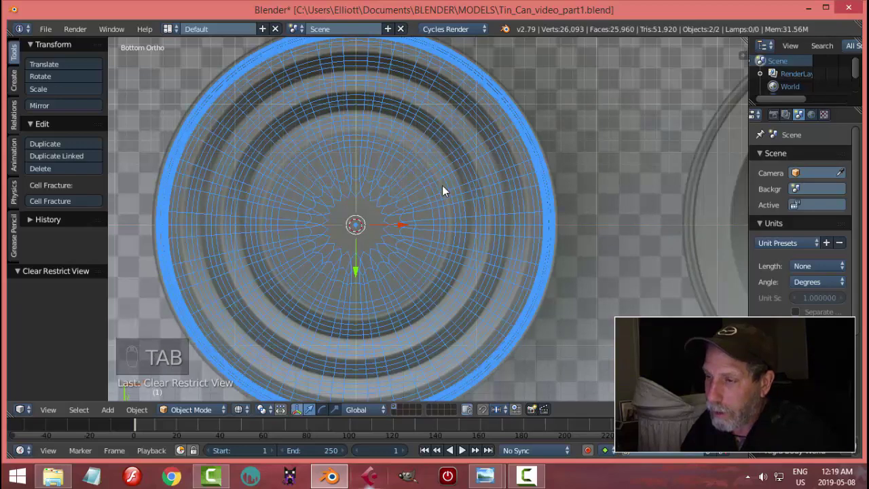
{"action": "left_click_drag", "start_coordinate": [449, 190], "coordinate": [448, 189]}
{"action": "key", "text": "Tab"}
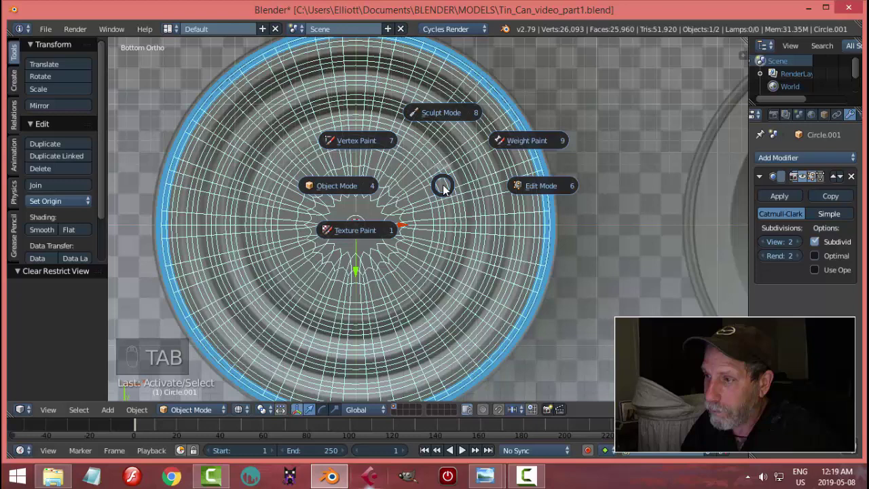
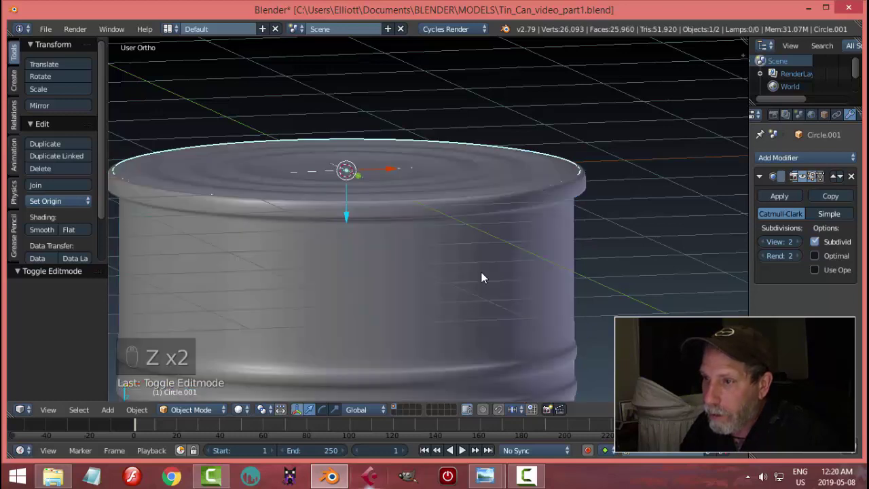
Select the disc's alternating ring loops and give them an edge crease.
{"action": "key", "text": "Tab"}
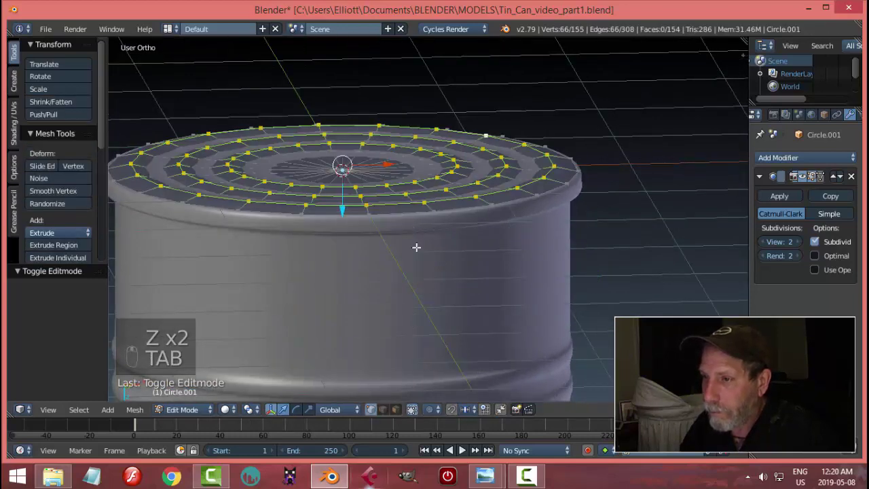
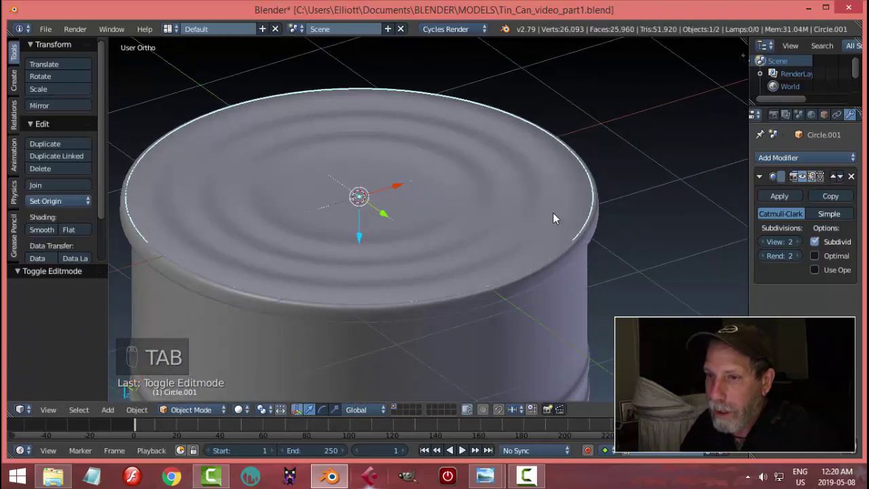
{"action": "key", "text": "Tab"}
{"action": "left_click", "coordinate": [424, 213]}
{"action": "left_click", "coordinate": [502, 212]}
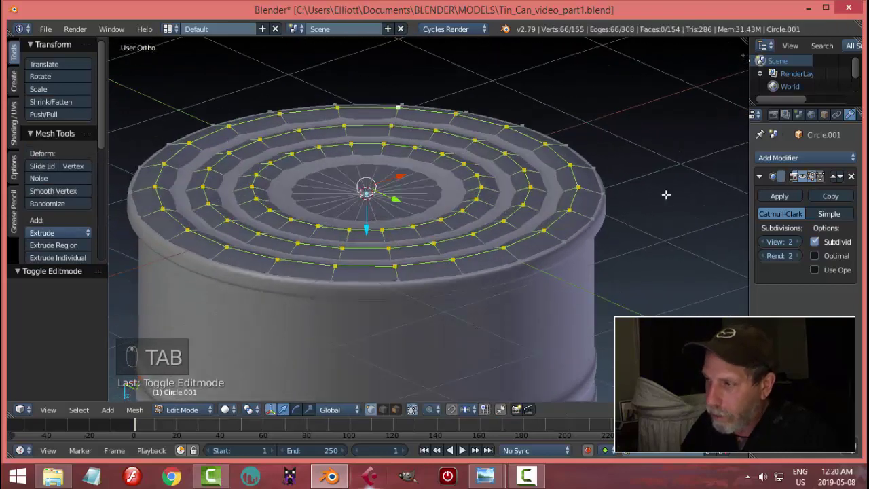
{"action": "key", "text": "shift+e"}
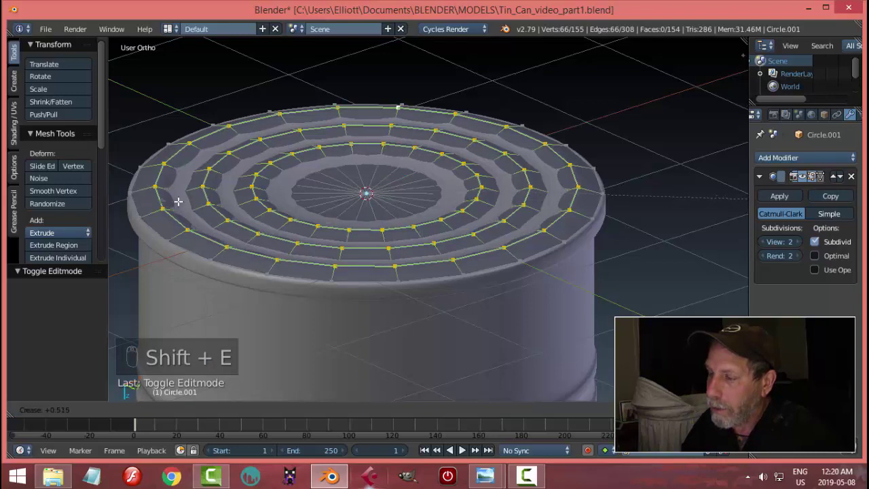
{"action": "key", "text": "n"}
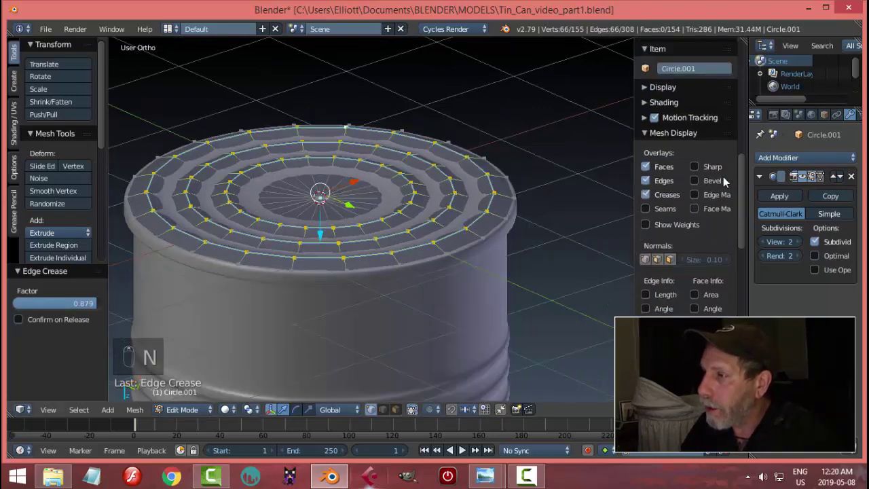
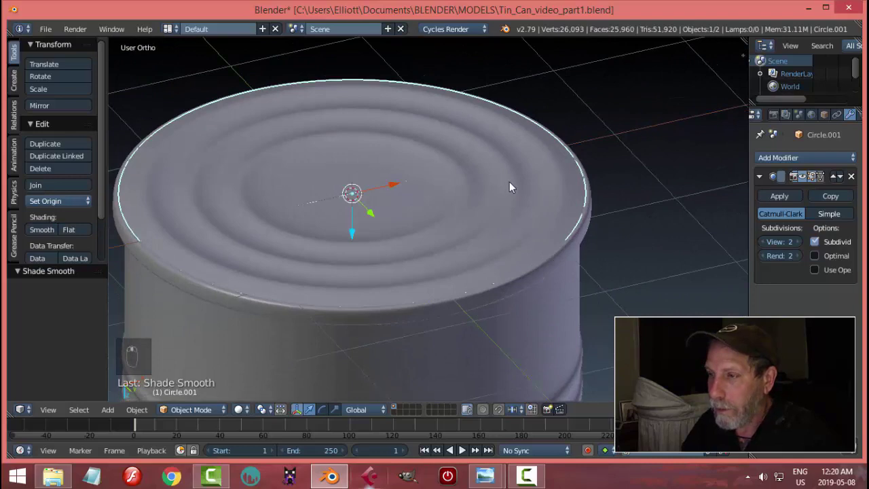
Add loop cuts beside each ring and slide them toward the centre to sharpen the ridges.
{"action": "key", "text": "Tab"}
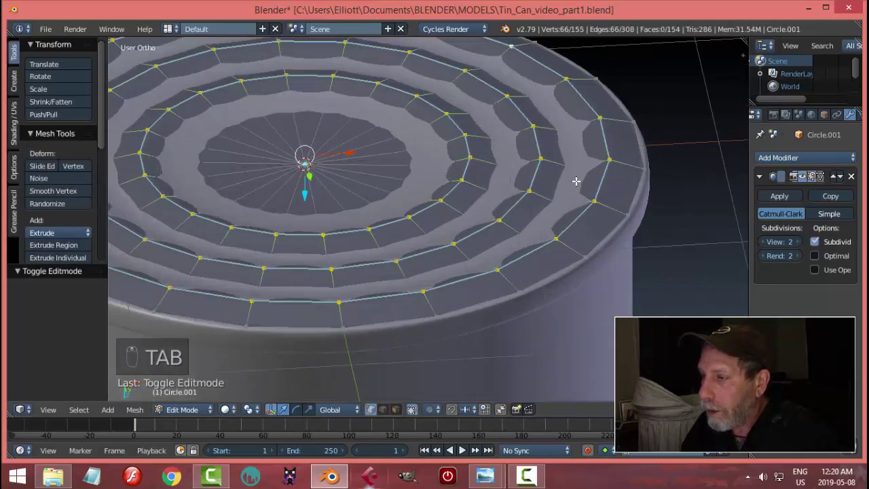
{"action": "key", "text": "ctrl+r"}
{"action": "key", "text": "ctrl+r"}
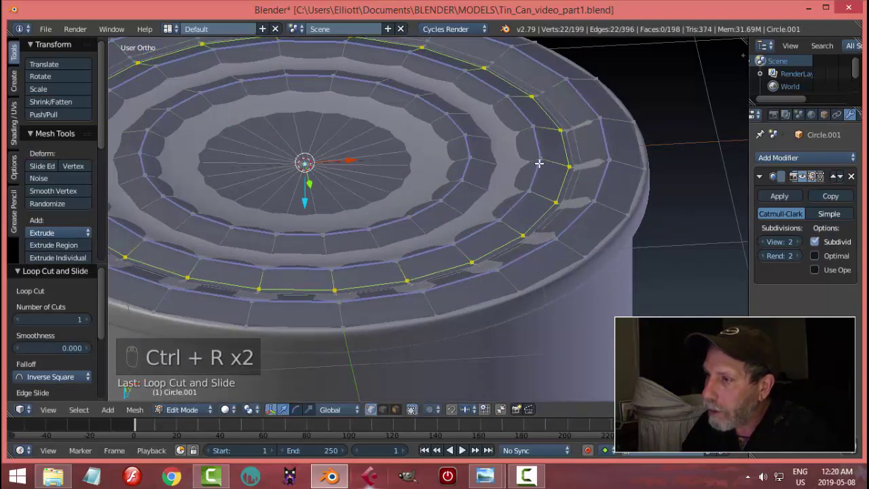
{"action": "key", "text": "ctrl+r"}
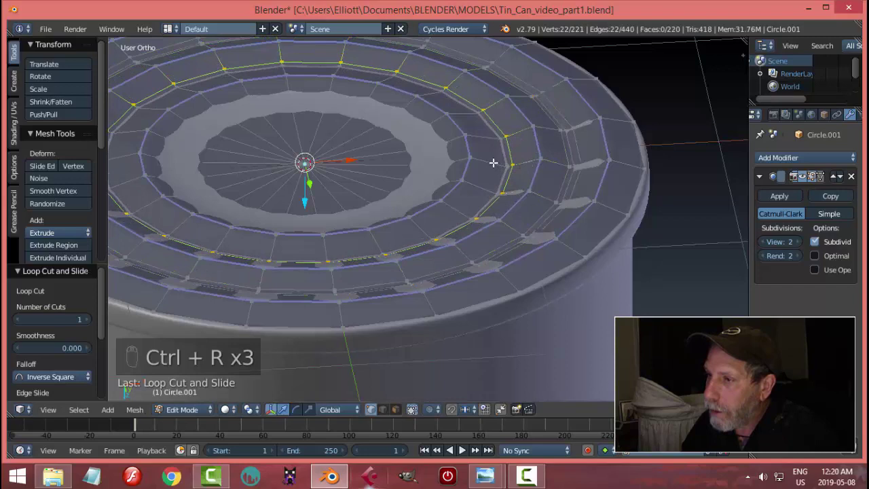
{"action": "key", "text": "ctrl+r"}
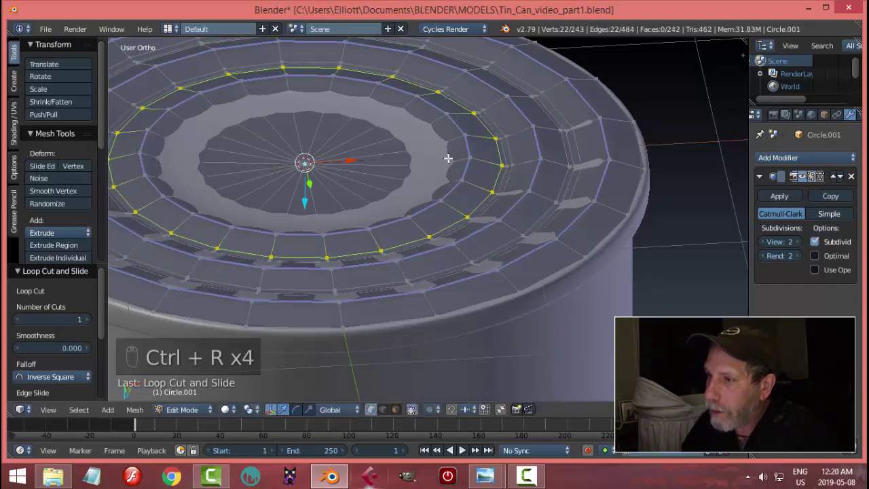
{"action": "key", "text": "ctrl+r"}
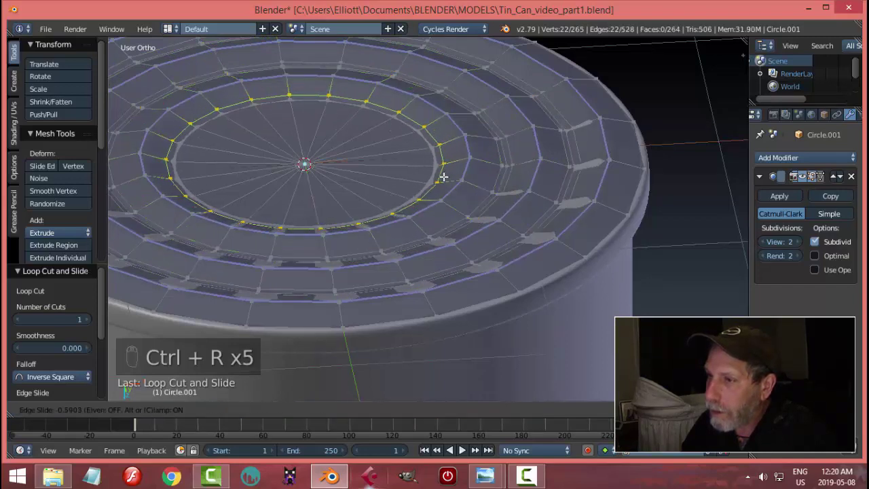
{"action": "key", "text": "Tab"}
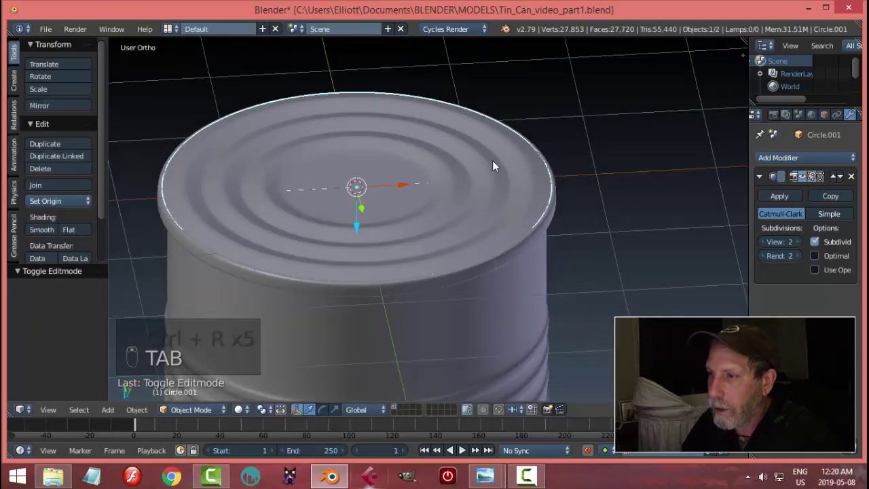
Inspect the rippled disc from below, then return to editing it with nothing selected.
{"action": "left_click_drag", "start_coordinate": [406, 197], "coordinate": [436, 131]}
{"action": "left_click_drag", "start_coordinate": [368, 220], "coordinate": [375, 219]}
{"action": "key", "text": "a"}
{"action": "left_click_drag", "start_coordinate": [439, 184], "coordinate": [471, 248]}
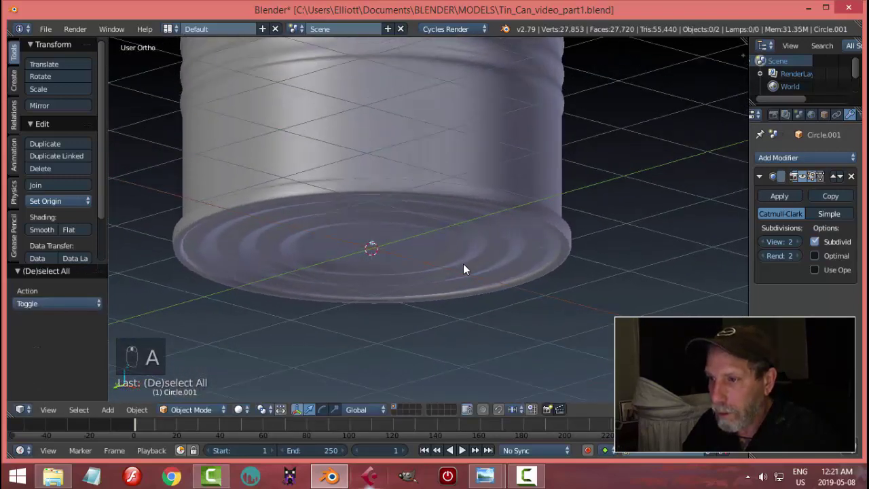
{"action": "key", "text": "Tab"}
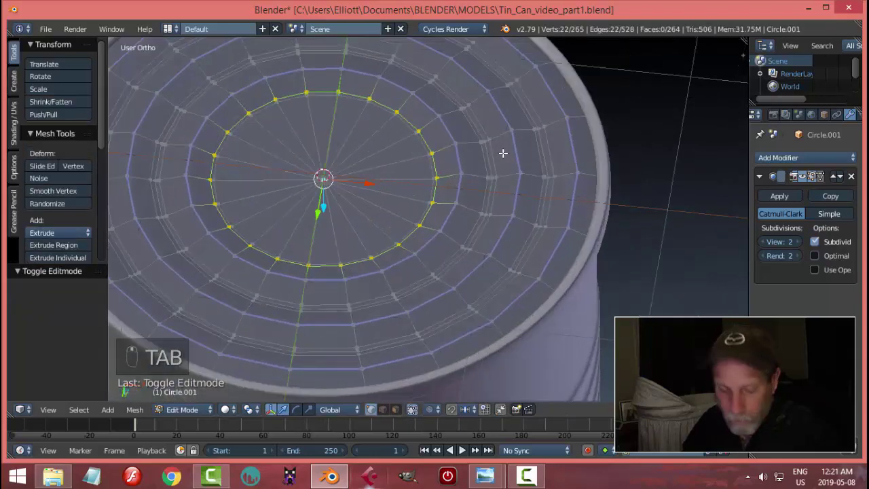
{"action": "key", "text": "a"}
Add and adjust more ring loops toward the centre and rim, undoing misplaced ones, then view the smoothed disc.
{"action": "key", "text": "ctrl+r"}
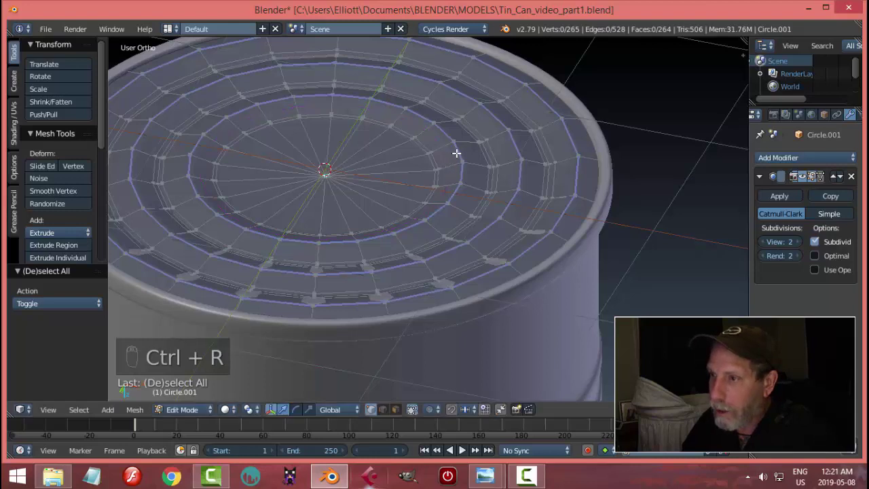
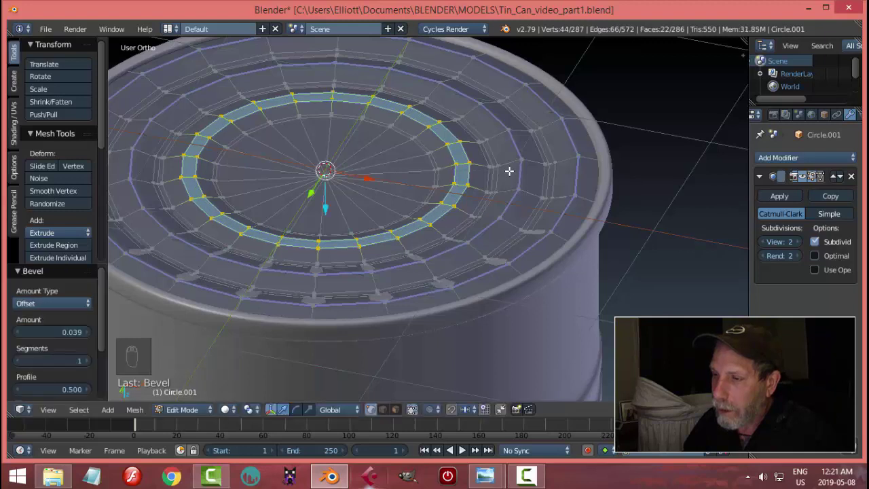
{"action": "key", "text": "a"}
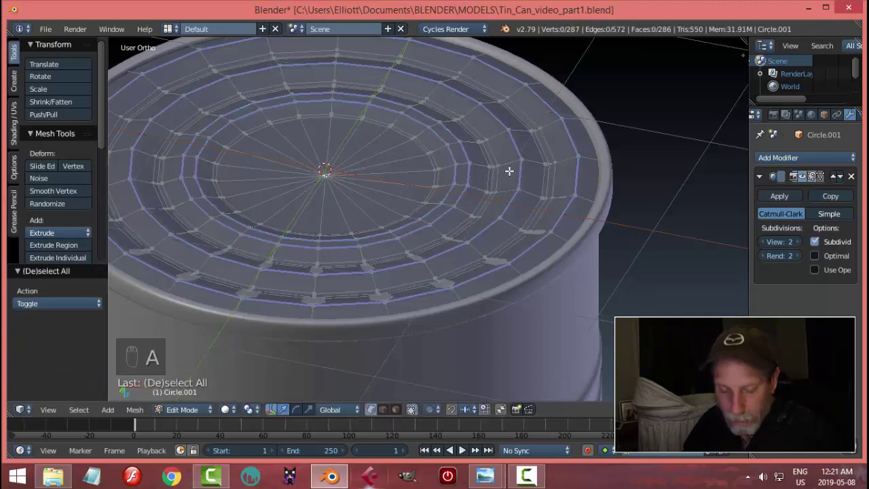
{"action": "key", "text": "ctrl+z"}
{"action": "key", "text": "ctrl+z"}
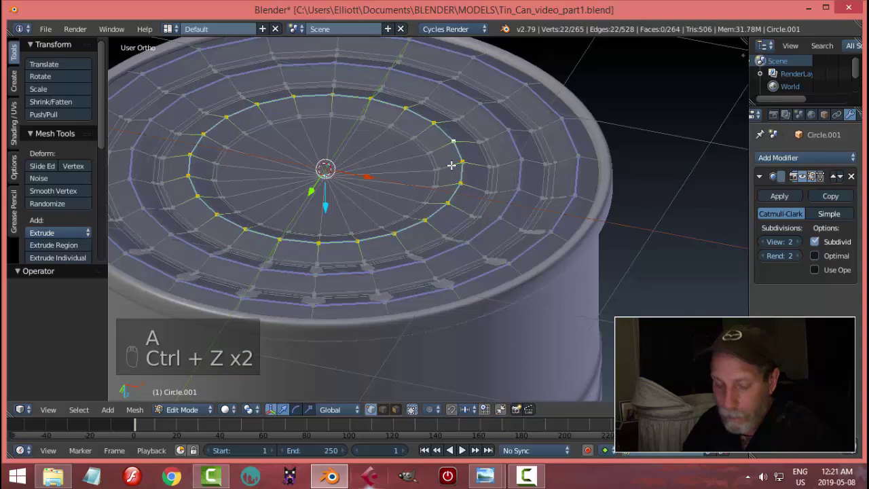
{"action": "key", "text": "ctrl+r"}
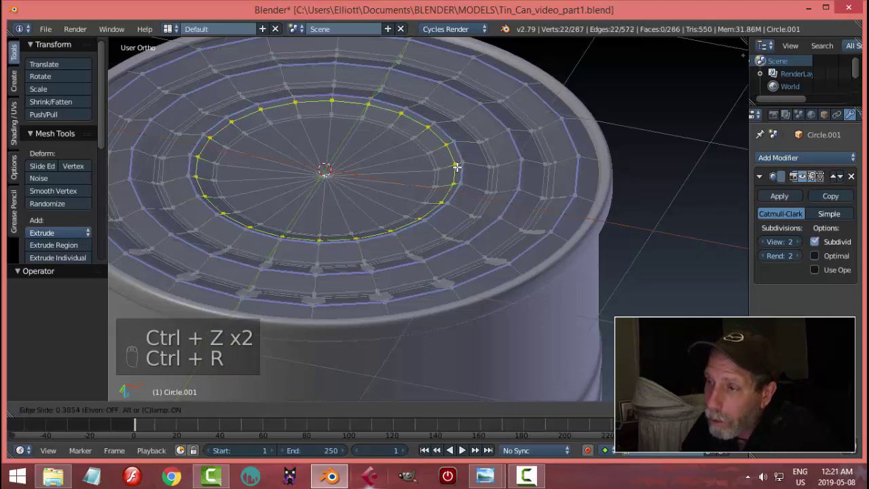
{"action": "key", "text": "ctrl+r"}
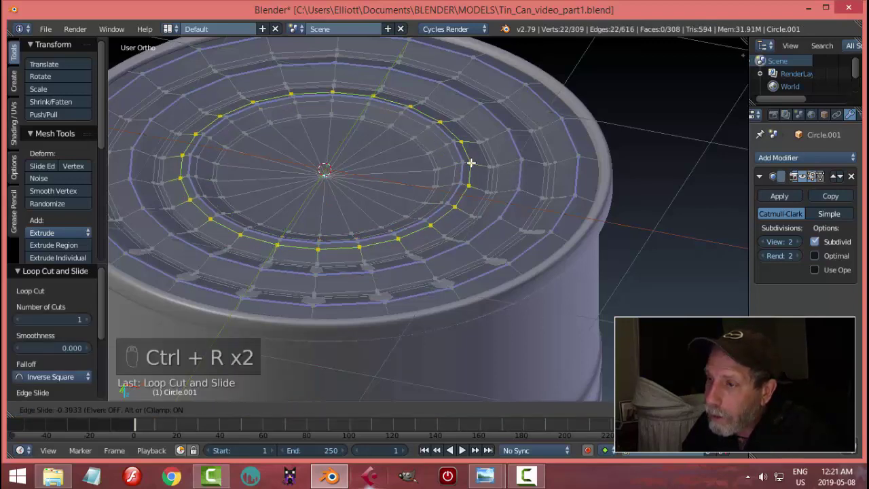
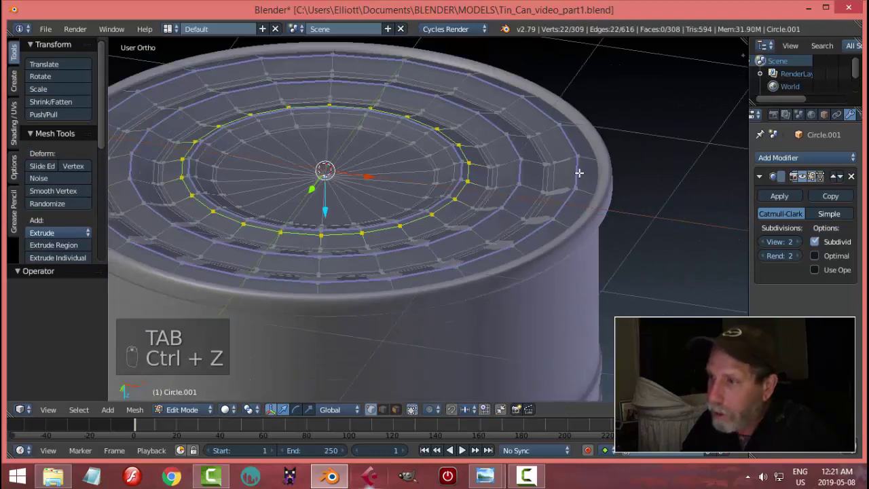
{"action": "key", "text": "ctrl+z"}
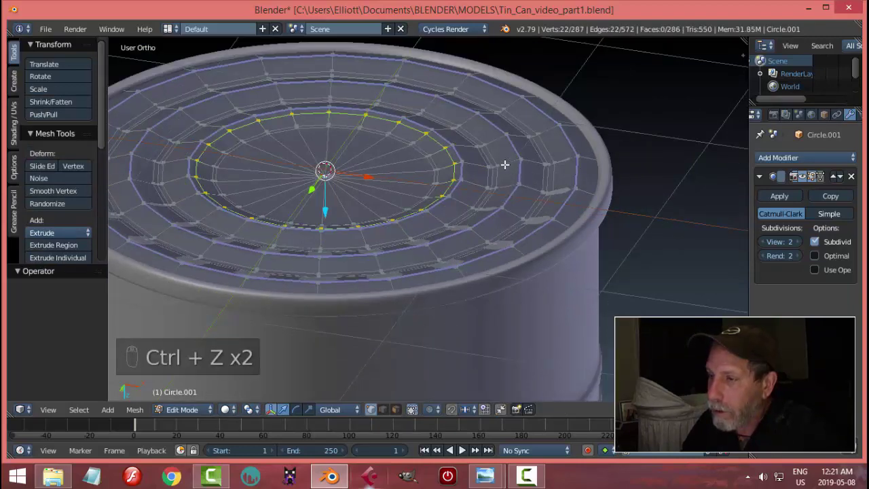
{"action": "key", "text": "ctrl+r"}
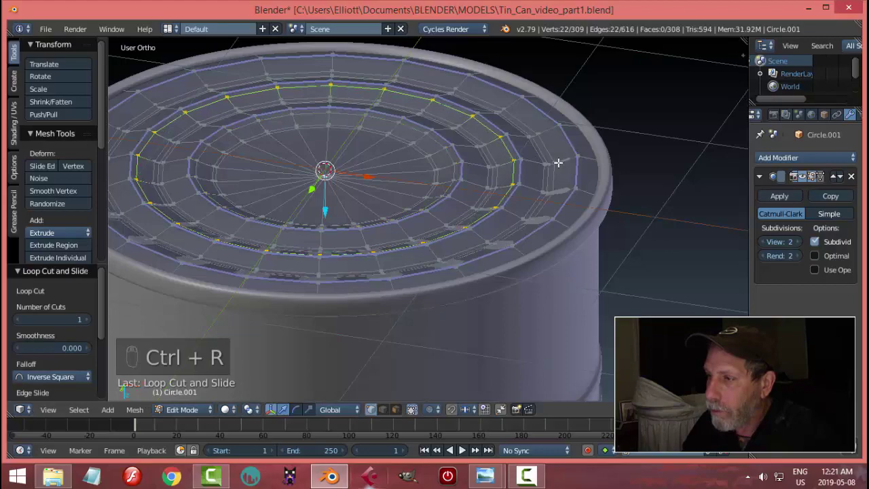
{"action": "key", "text": "ctrl+r"}
{"action": "key", "text": "Tab"}
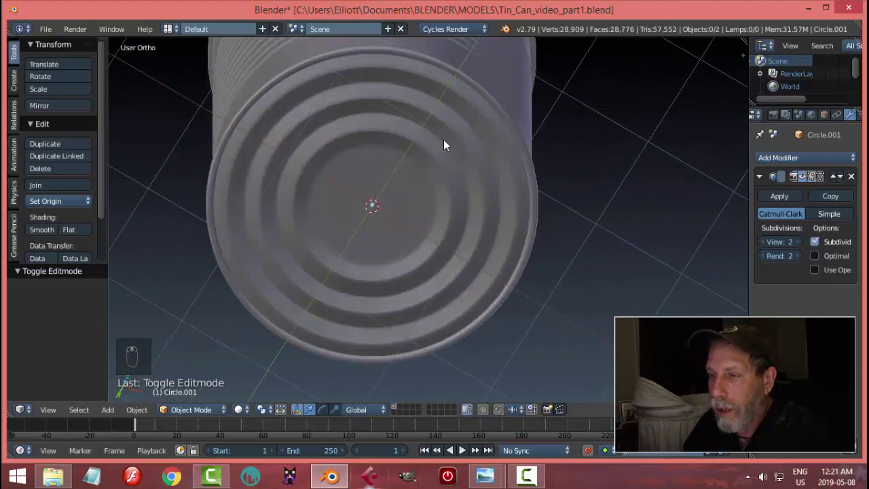
Orbit around the ribbed can and select its body.
{"action": "left_click_drag", "start_coordinate": [418, 162], "coordinate": [509, 143]}
{"action": "left_click_drag", "start_coordinate": [509, 143], "coordinate": [334, 224]}
{"action": "key", "text": "a"}
{"action": "left_click", "coordinate": [501, 174]}
{"action": "middle_click", "coordinate": [501, 183]}
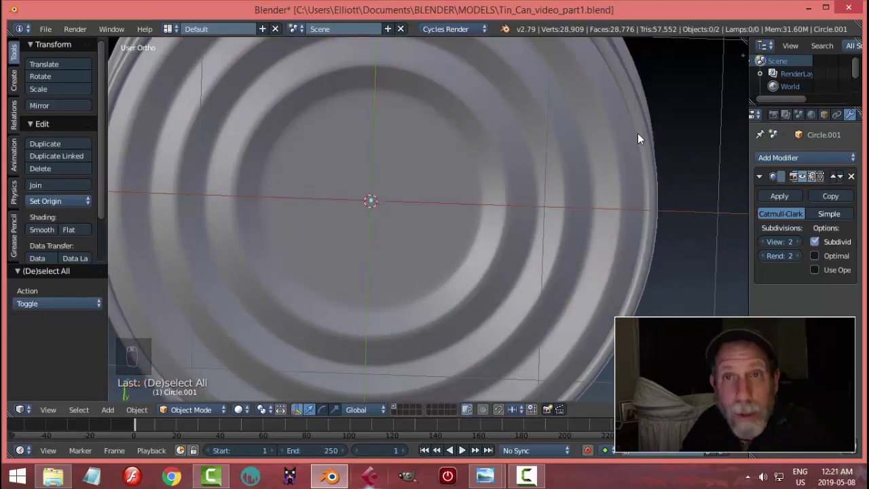
{"action": "middle_click", "coordinate": [640, 130]}
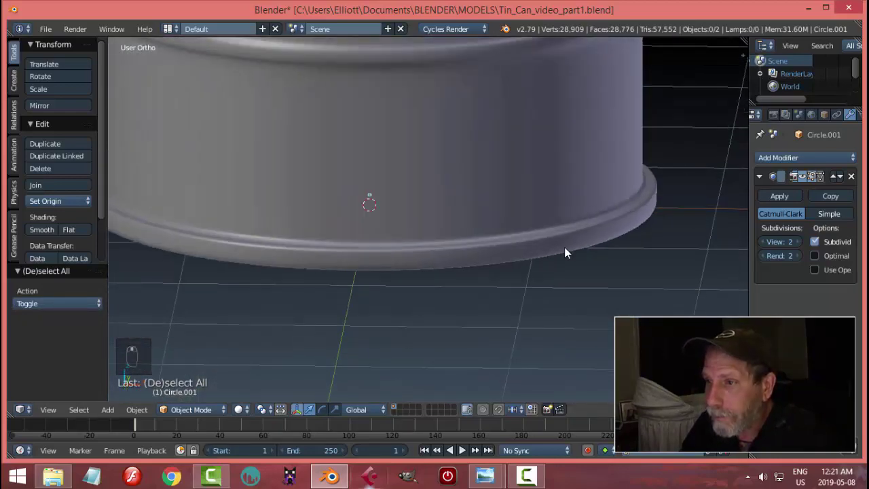
Save the file and enter edit mode on the can body at its top rim loop.
{"action": "left_click_drag", "start_coordinate": [571, 135], "coordinate": [531, 221]}
{"action": "key", "text": "ctrl+s"}
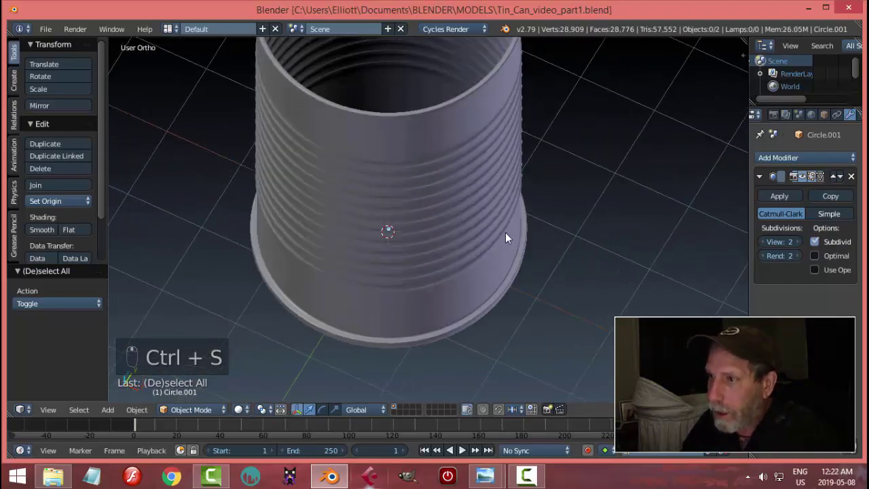
{"action": "left_click_drag", "start_coordinate": [457, 131], "coordinate": [561, 292]}
{"action": "middle_click", "coordinate": [560, 292]}
{"action": "key", "text": "Tab"}
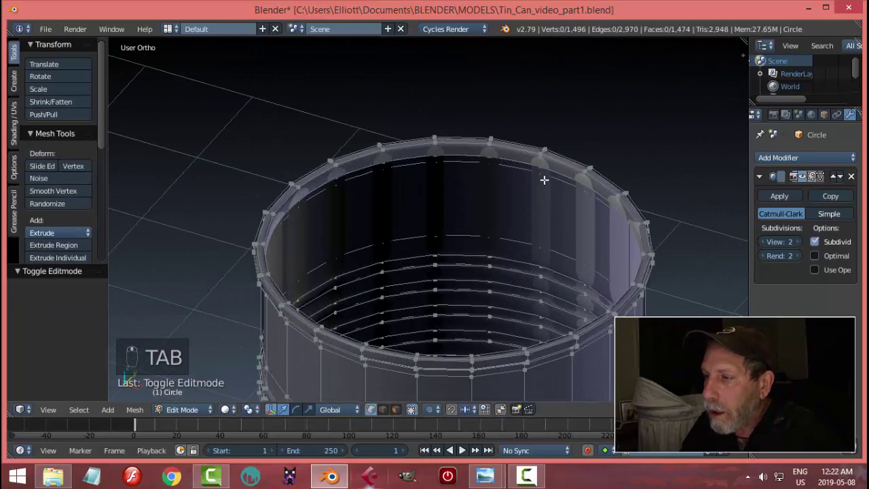
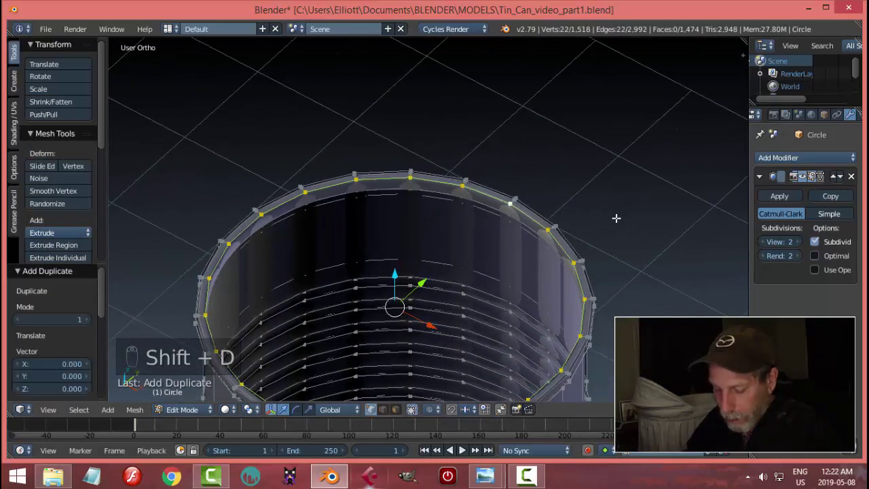
Separate the duplicated rim loop into its own object Circle.002 with origin set to geometry.
{"action": "key", "text": "p"}
{"action": "key", "text": "1"}
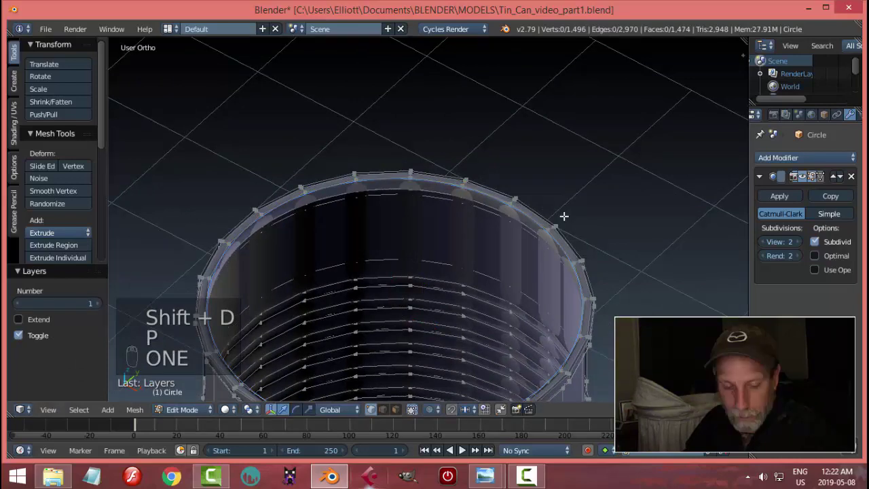
{"action": "key", "text": "Tab"}
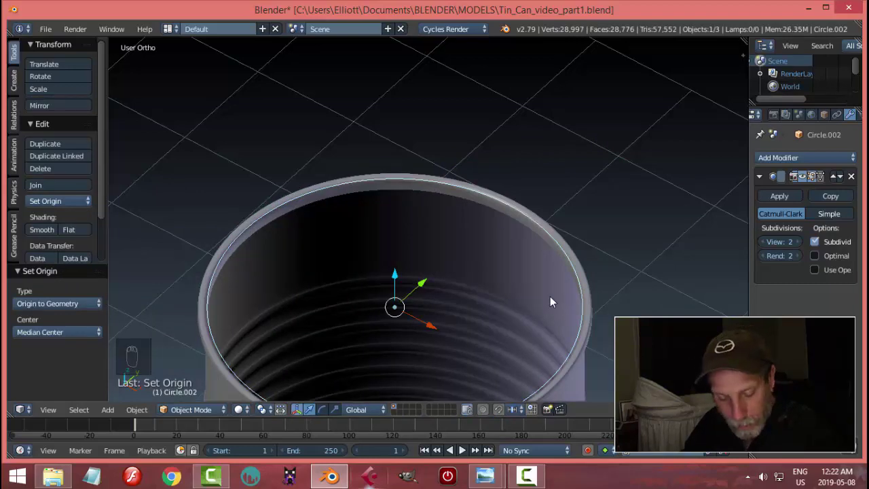
Isolate Circle.002, view it from the top over the tab reference and enter edit mode on its rim loop.
{"action": "key", "text": "shift+h"}
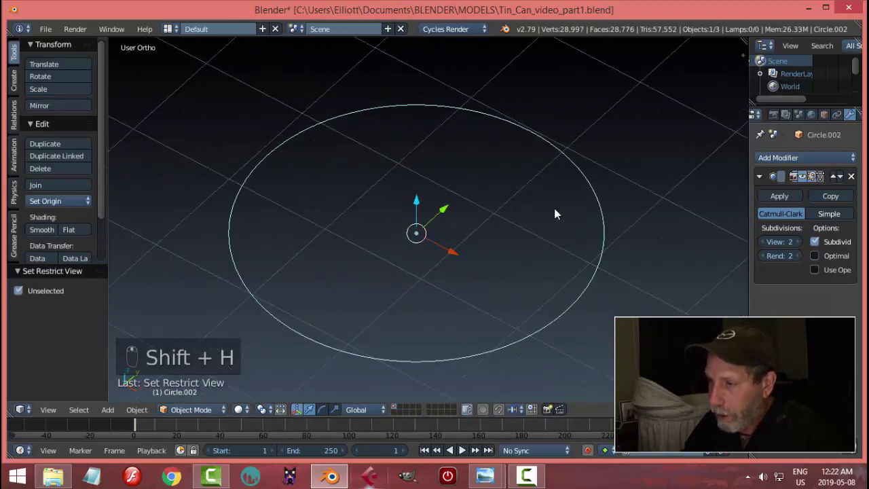
{"action": "key", "text": "KP_7"}
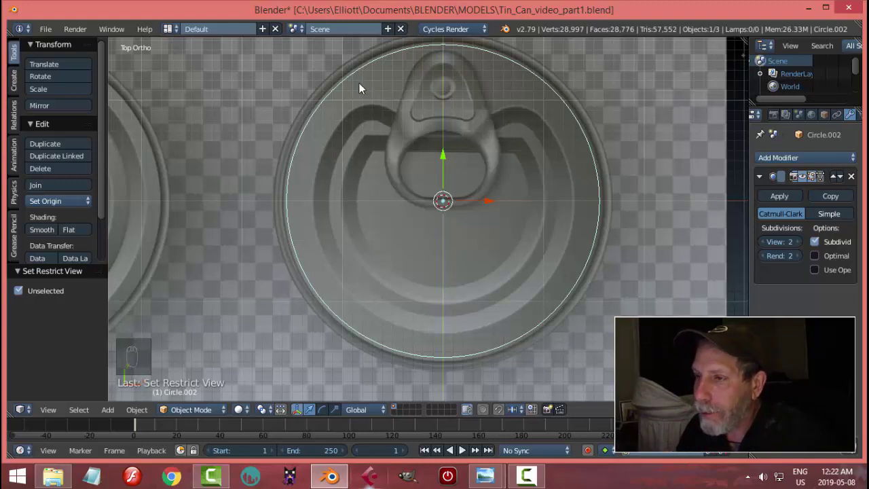
{"action": "key", "text": "n"}
{"action": "key", "text": "n"}
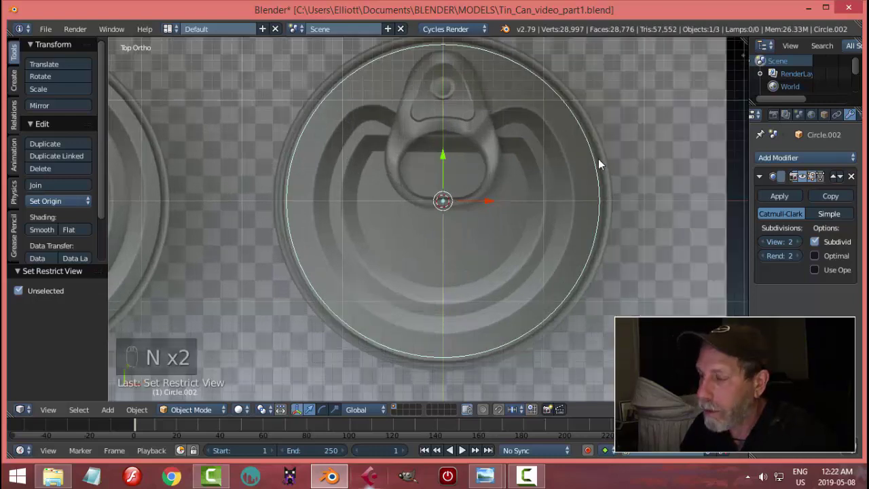
{"action": "key", "text": "Tab"}
Extrude and scale the rim inward twice into a 44-face band, dipping vertices around the tab's rivet.
{"action": "key", "text": "e"}
{"action": "key", "text": "s"}
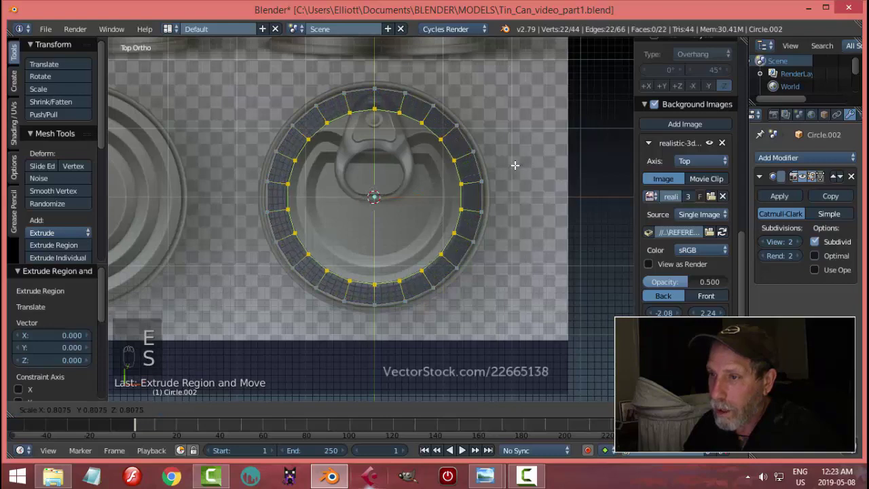
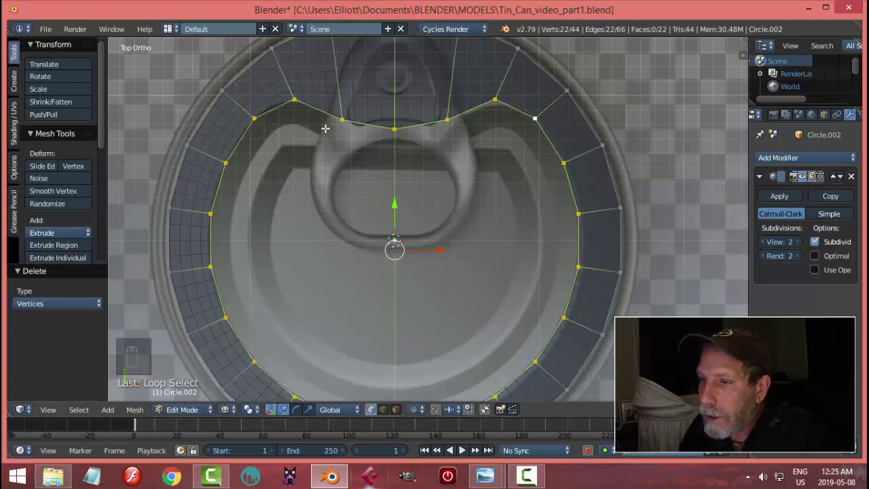
{"action": "key", "text": "e"}
{"action": "key", "text": "s"}
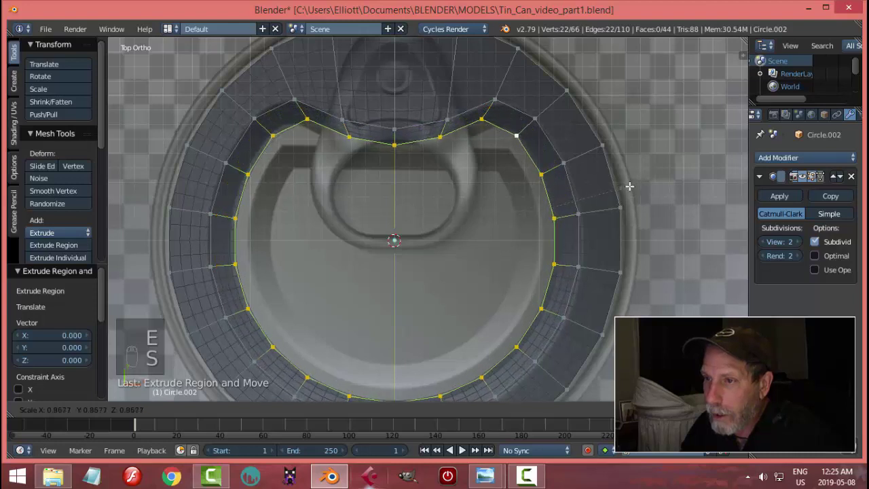
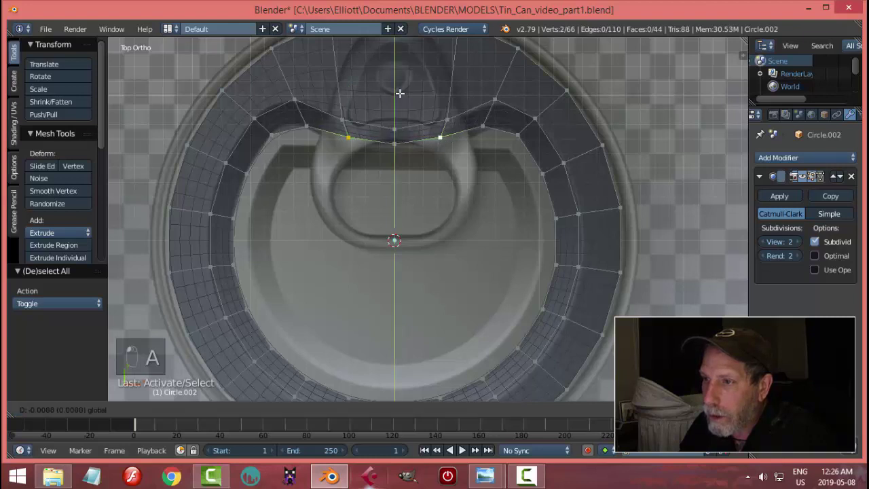
{"action": "key", "text": "a"}
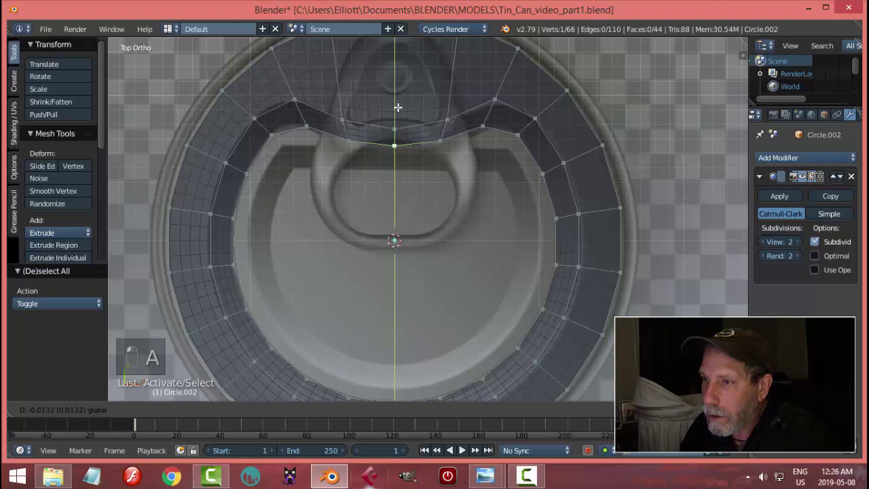
{"action": "key", "text": "a"}
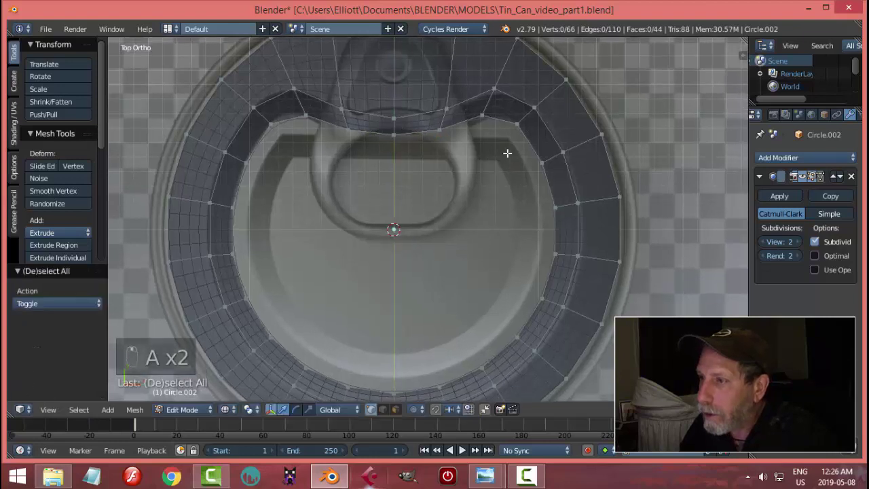
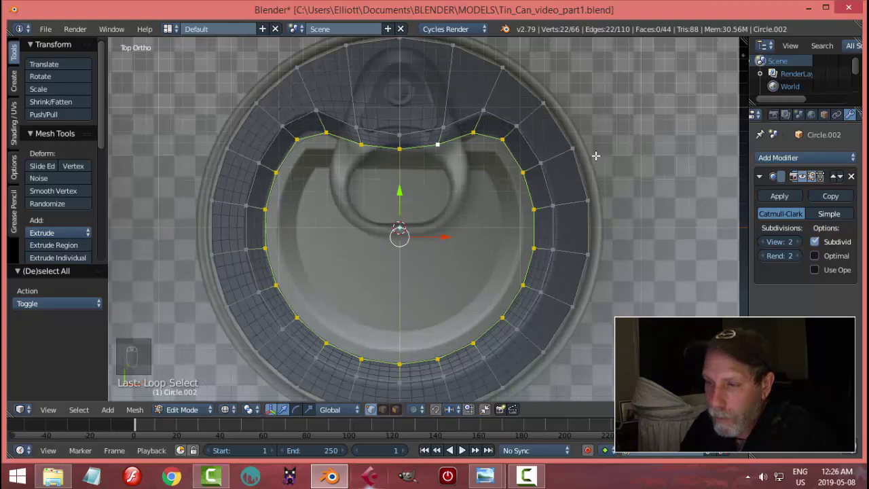
Duplicate the inner loop, scale and shift it toward the finger hole and flatten its top edge.
{"action": "key", "text": "shift+d"}
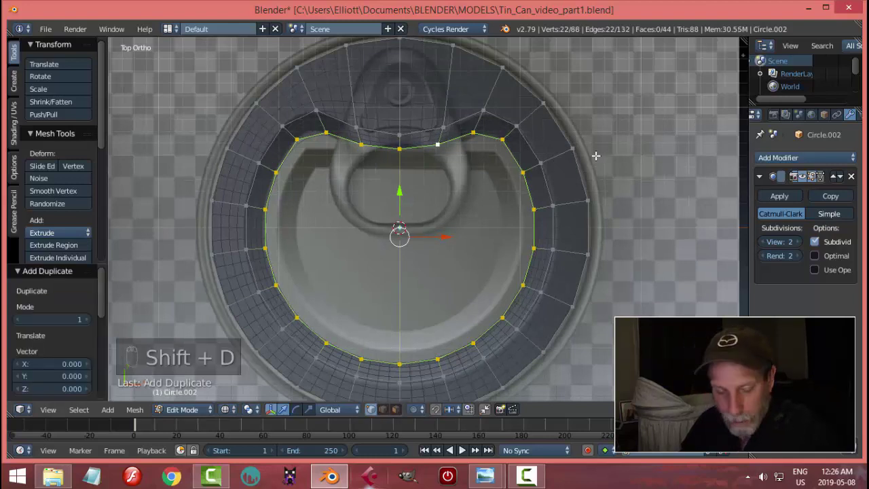
{"action": "key", "text": "s"}
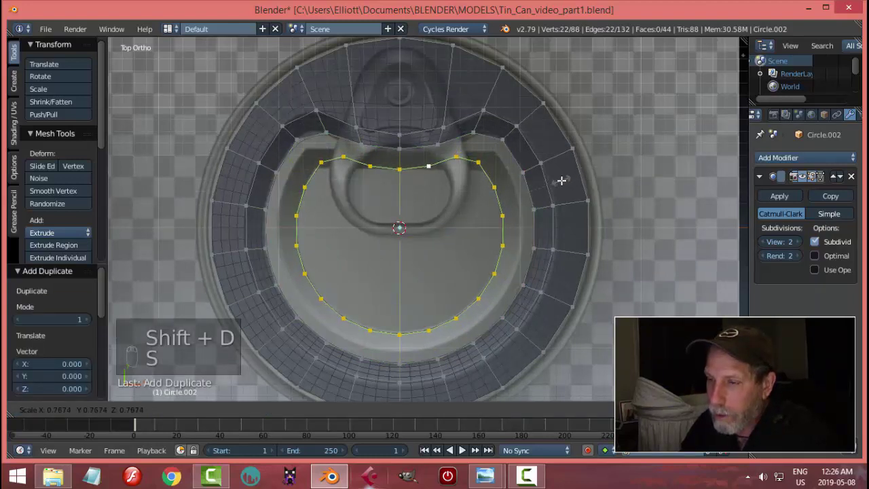
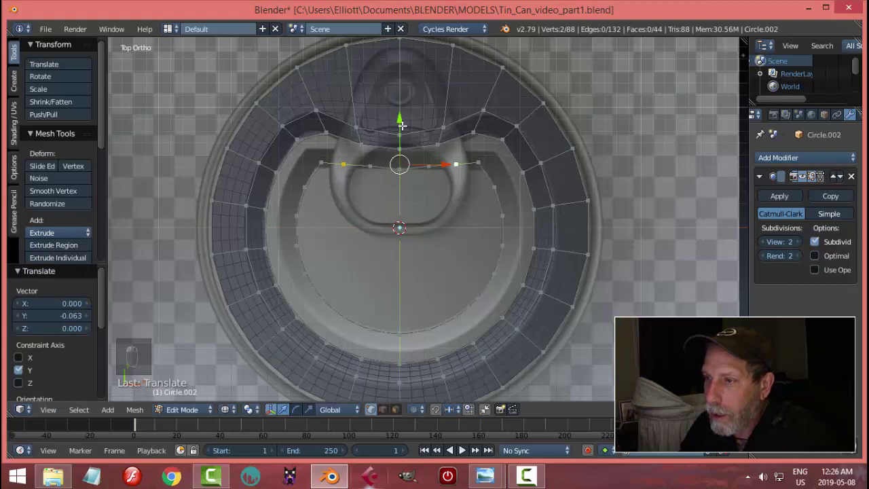
{"action": "key", "text": "a"}
{"action": "key", "text": "v"}
{"action": "key", "text": "b"}
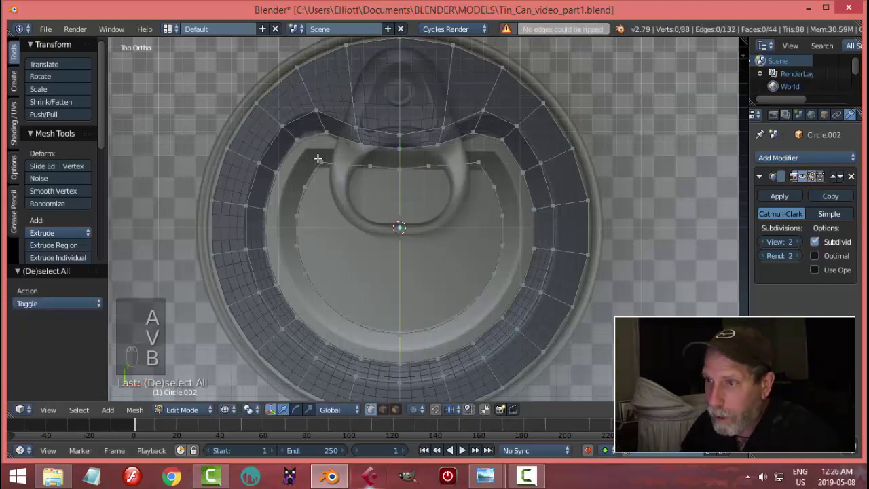
{"action": "key", "text": "s"}
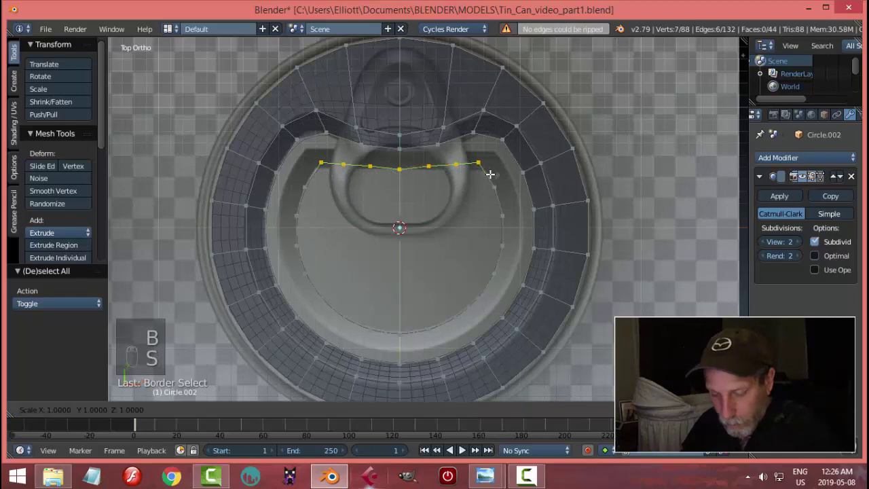
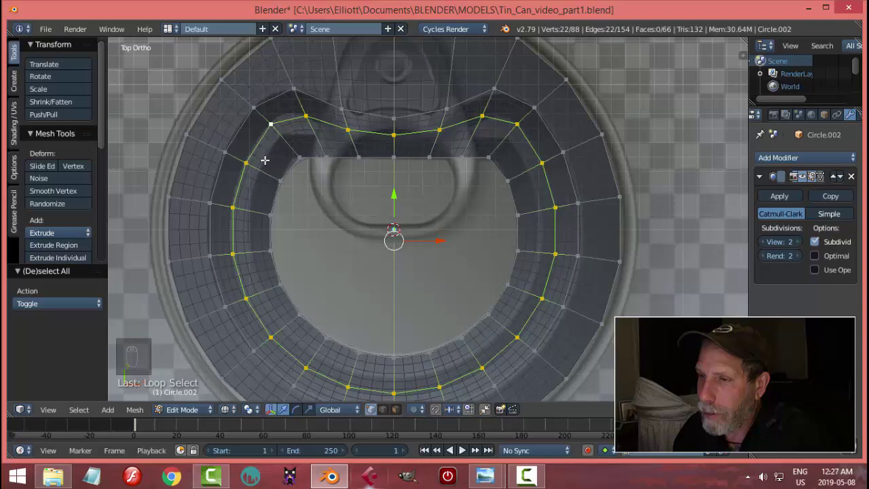
Leave edit mode, unhide the scene and hide the ring object to review the smoothed lid.
{"action": "key", "text": "Tab"}
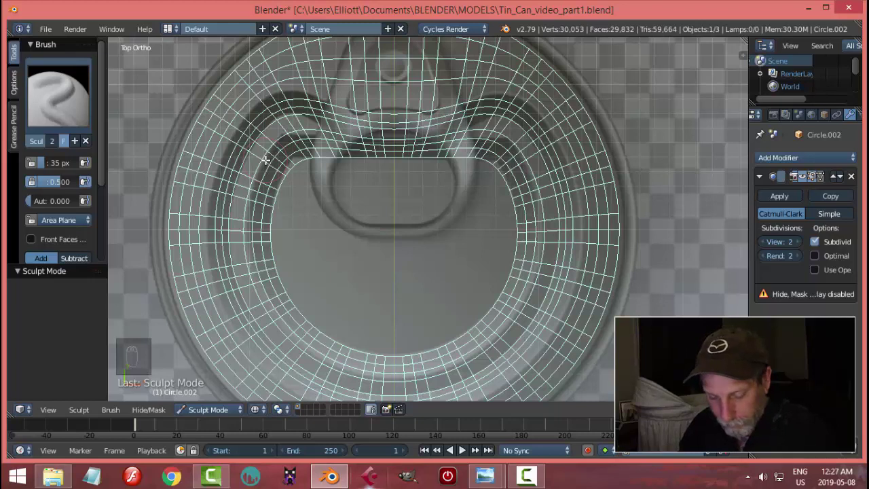
{"action": "key", "text": "alt+h"}
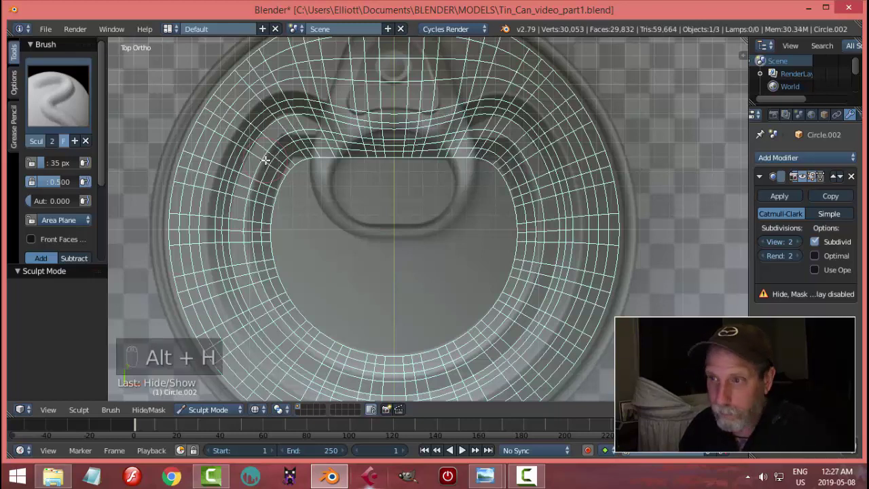
{"action": "key", "text": "Tab"}
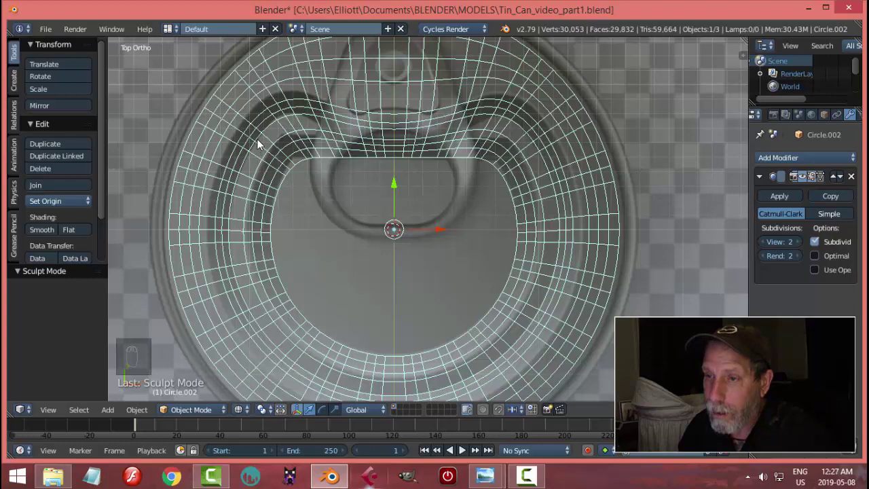
{"action": "key", "text": "h"}
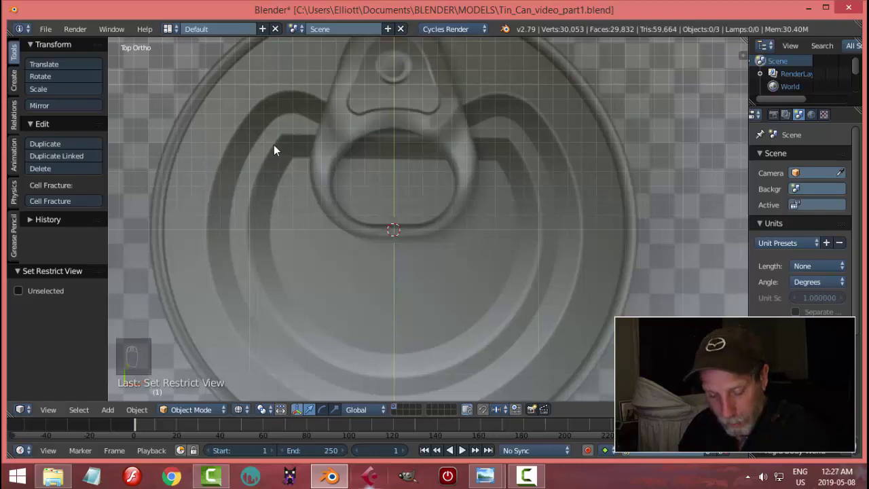
Unhide everything, isolate the lid Circle.002 and re-enter edit mode with nothing selected.
{"action": "key", "text": "alt+h"}
{"action": "left_click_drag", "start_coordinate": [277, 151], "coordinate": [278, 151]}
{"action": "key", "text": "shift+h"}
{"action": "key", "text": "Tab"}
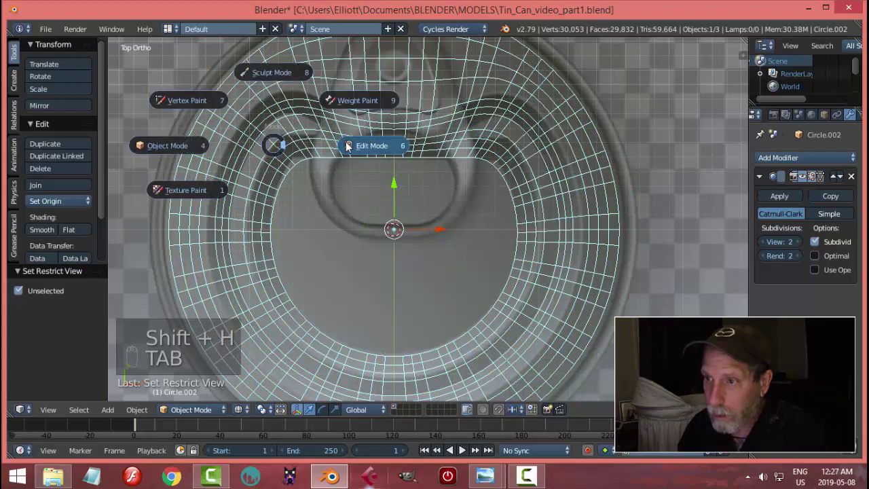
{"action": "key", "text": "a"}
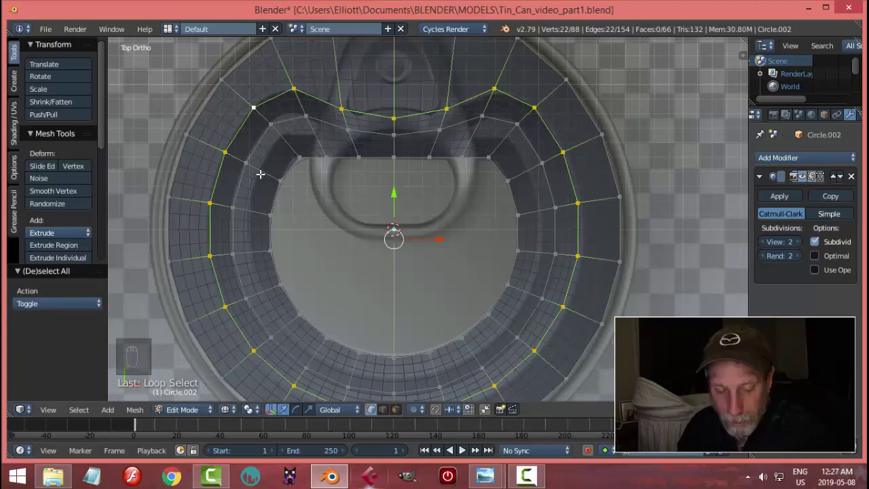
Add a loop cut inside the groove, slide and crease it, then preview the 88-face smoothed ridge.
{"action": "key", "text": "a"}
{"action": "key", "text": "ctrl+r"}
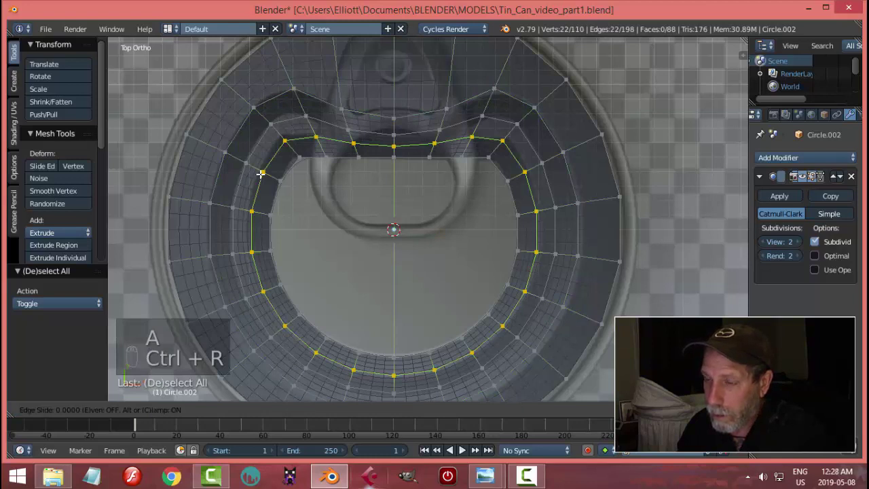
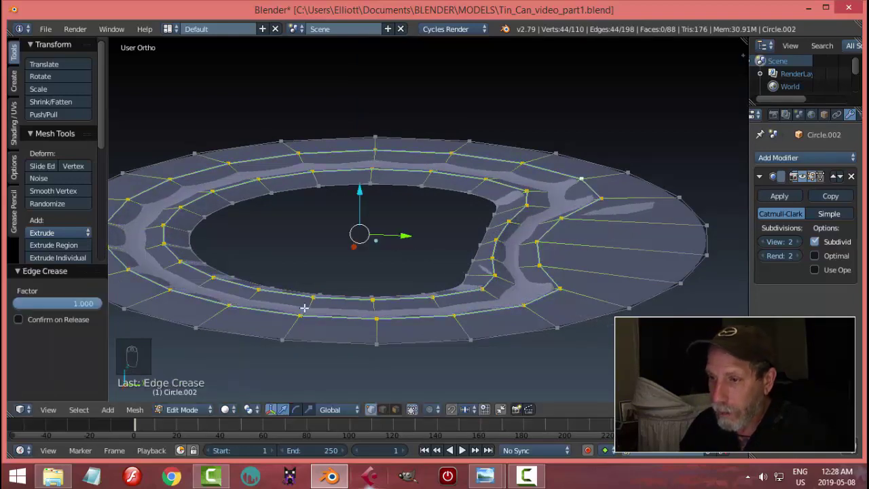
{"action": "key", "text": "Tab"}
{"action": "left_click_drag", "start_coordinate": [415, 305], "coordinate": [416, 322]}
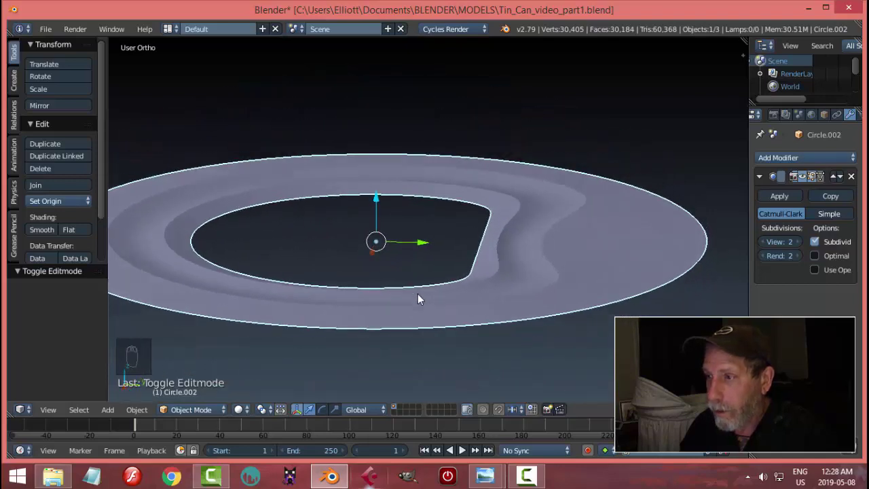
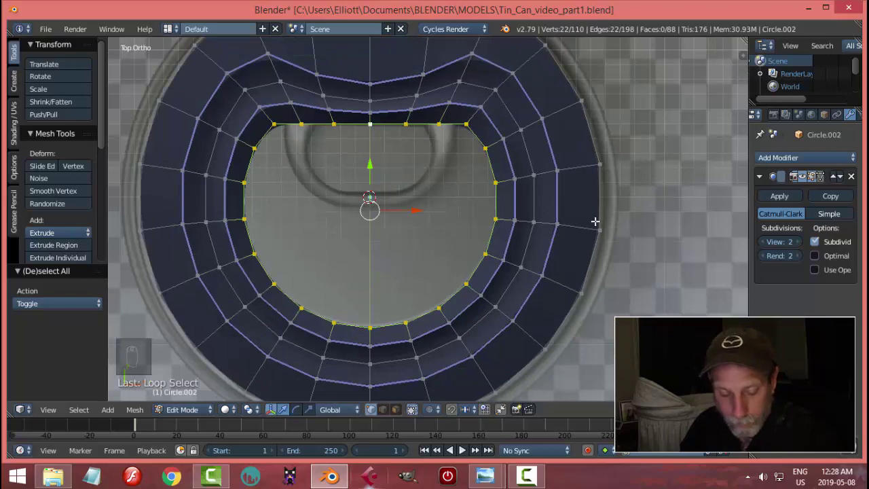
Extrude the inner loop inward and merge it at centre, filling the lid opening with a radial fan.
{"action": "key", "text": "z"}
{"action": "key", "text": "e"}
{"action": "key", "text": "s"}
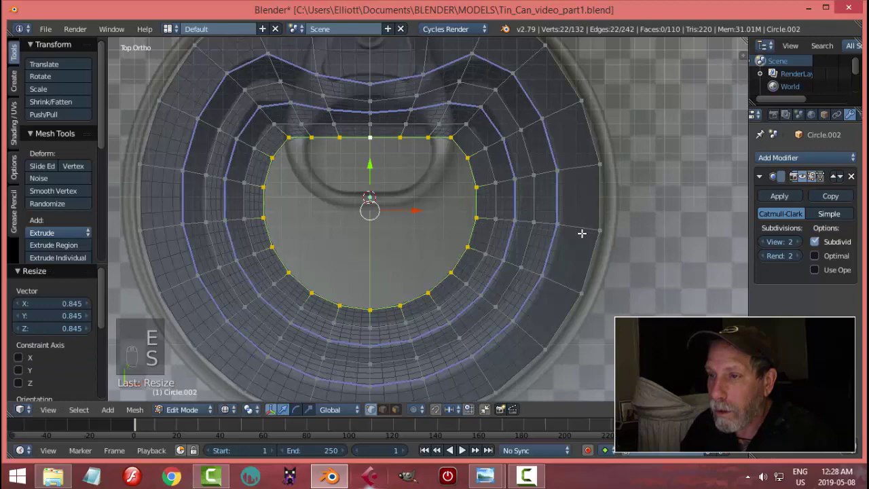
{"action": "key", "text": "alt+m"}
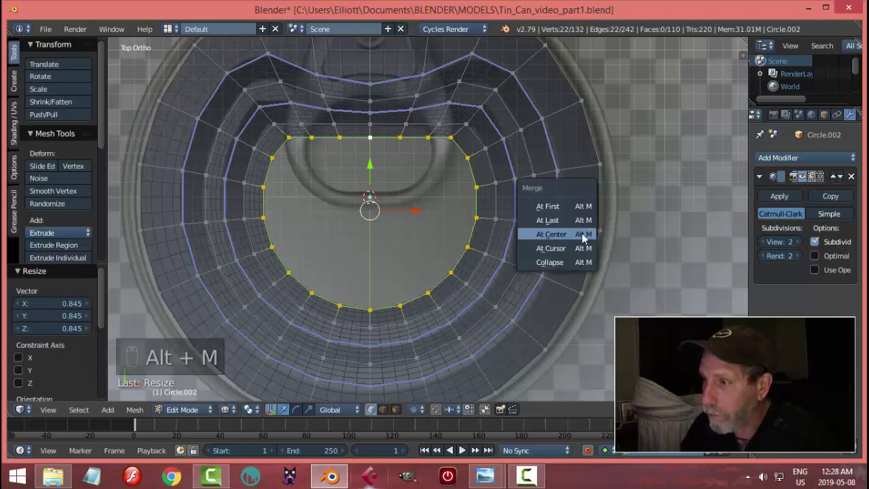
{"action": "key", "text": "a"}
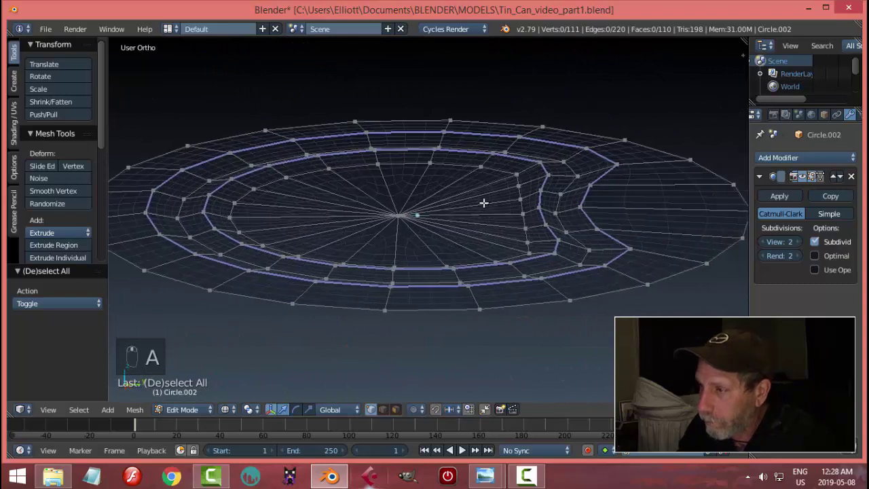
Add four more loop cuts along the groove, recess wall and outer lid, bringing it to 198 faces.
{"action": "key", "text": "z"}
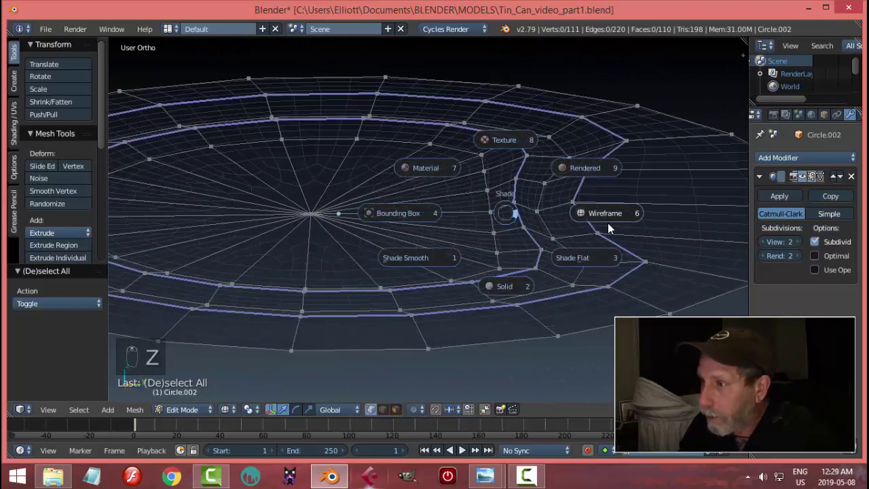
{"action": "key", "text": "ctrl+r"}
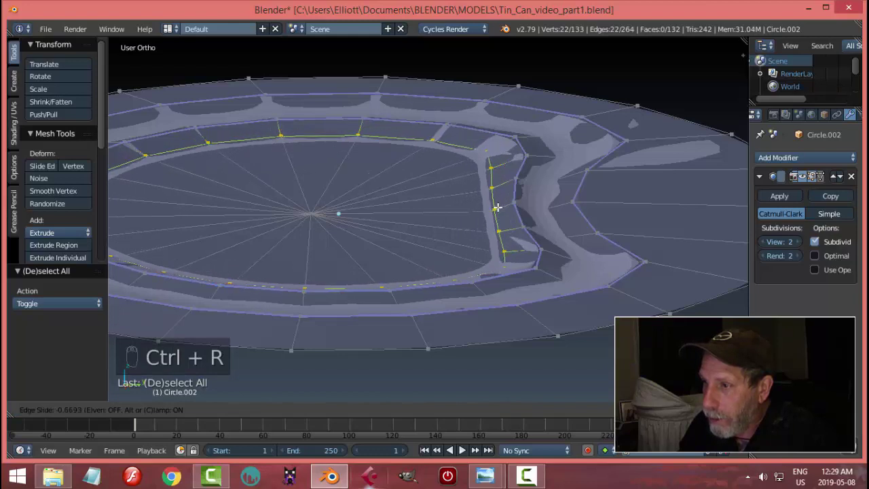
{"action": "key", "text": "ctrl+r"}
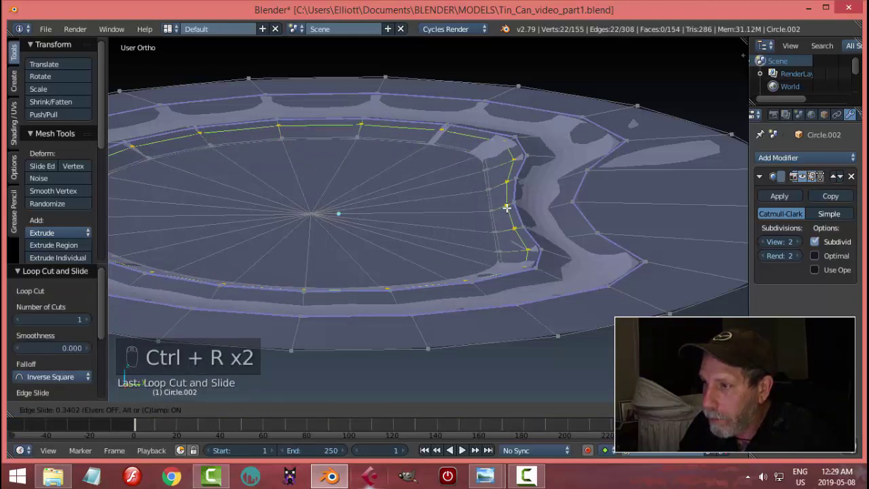
{"action": "key", "text": "ctrl+r"}
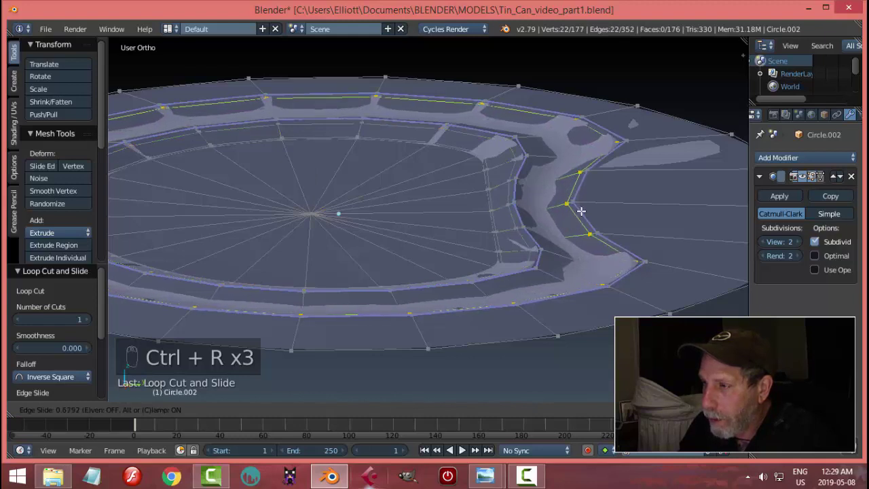
{"action": "key", "text": "ctrl+r"}
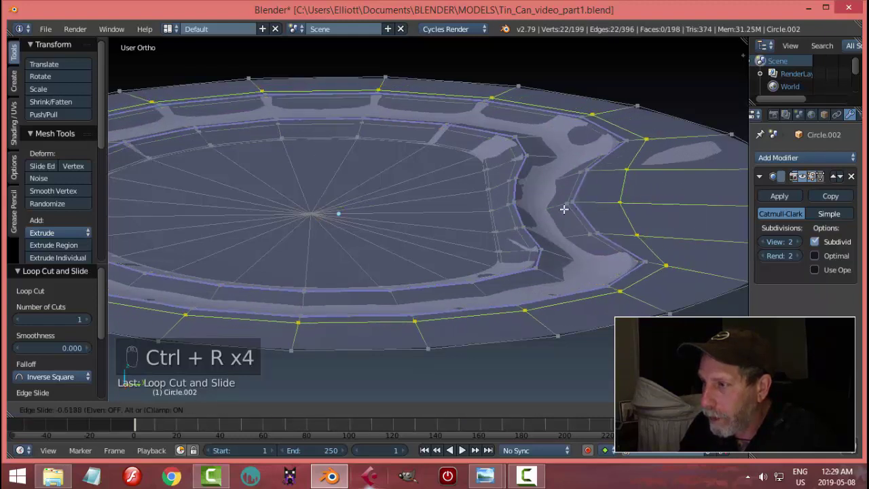
{"action": "key", "text": "Tab"}
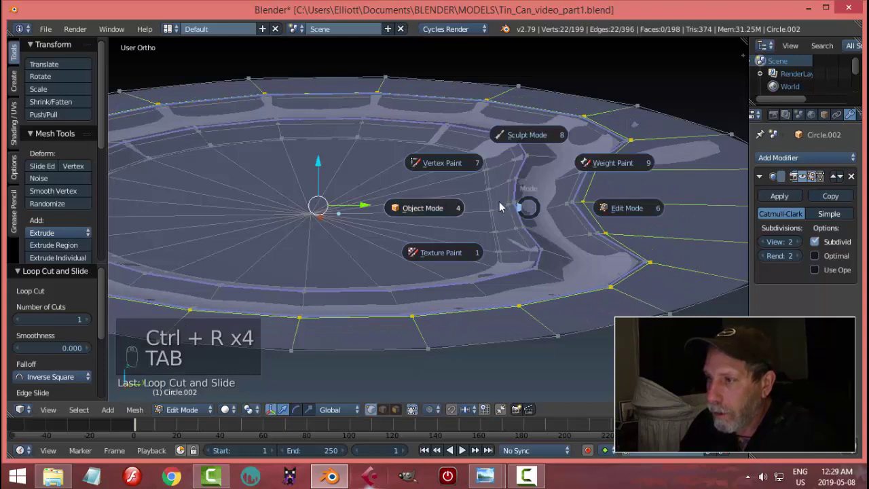
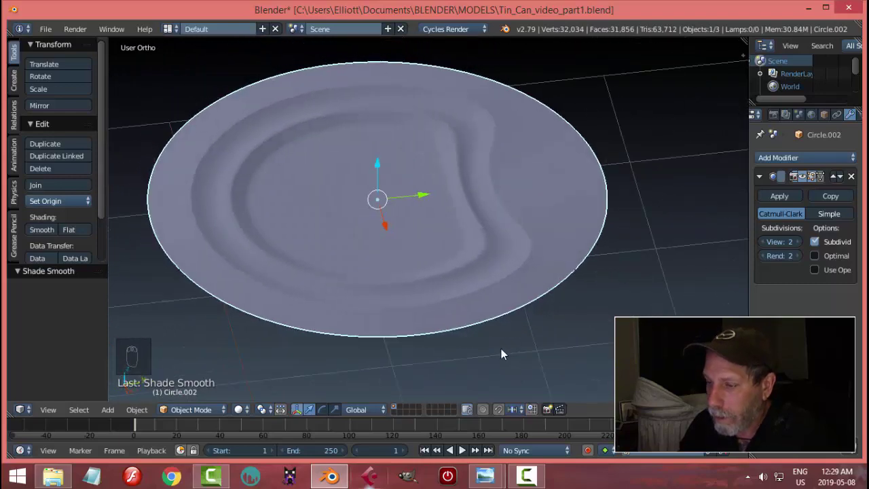
From top view, hide the lid to compare against the pull-tab reference, then unhide it.
{"action": "key", "text": "KP_7"}
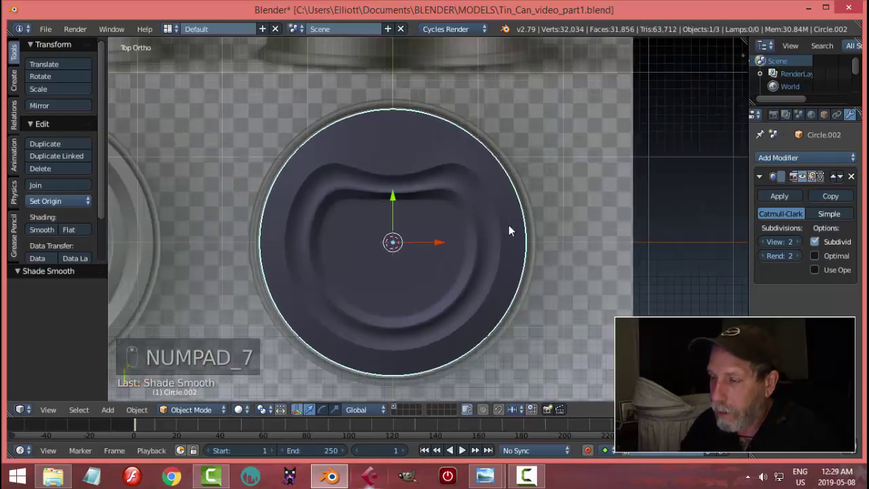
{"action": "key", "text": "h"}
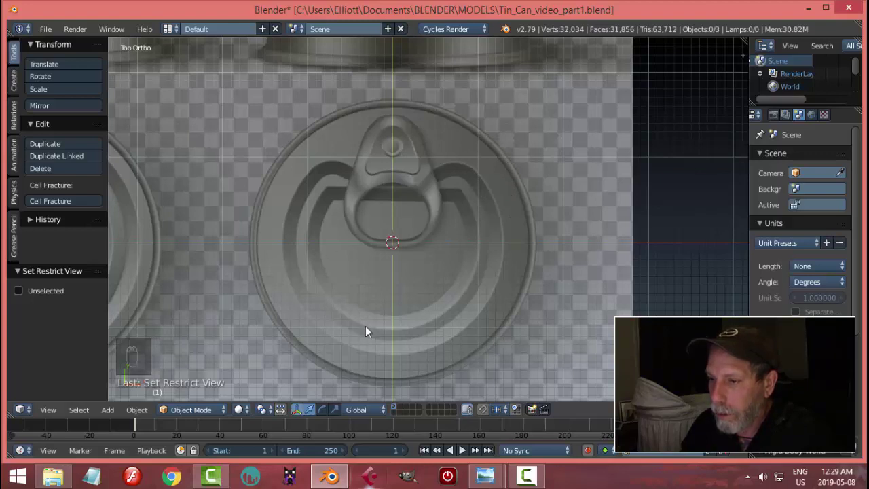
{"action": "key", "text": "alt+h"}
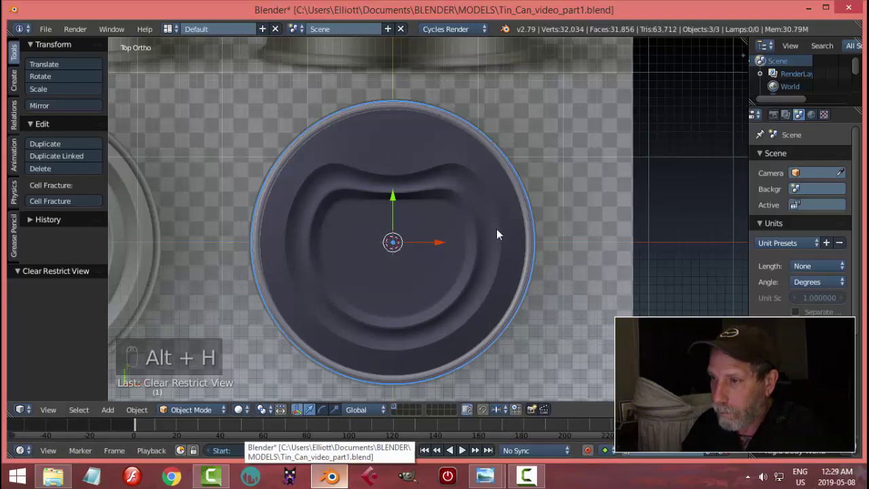
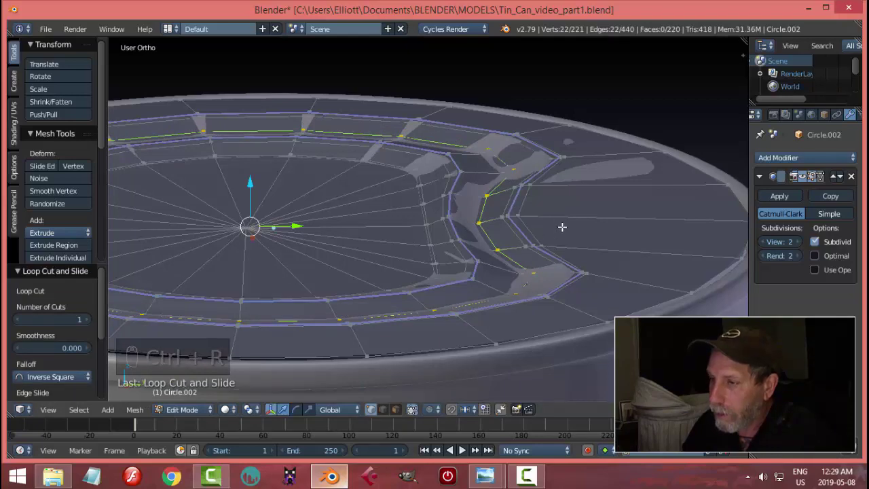
Preview the smoothed lid and lower Circle.002 down into the can's rim.
{"action": "key", "text": "Tab"}
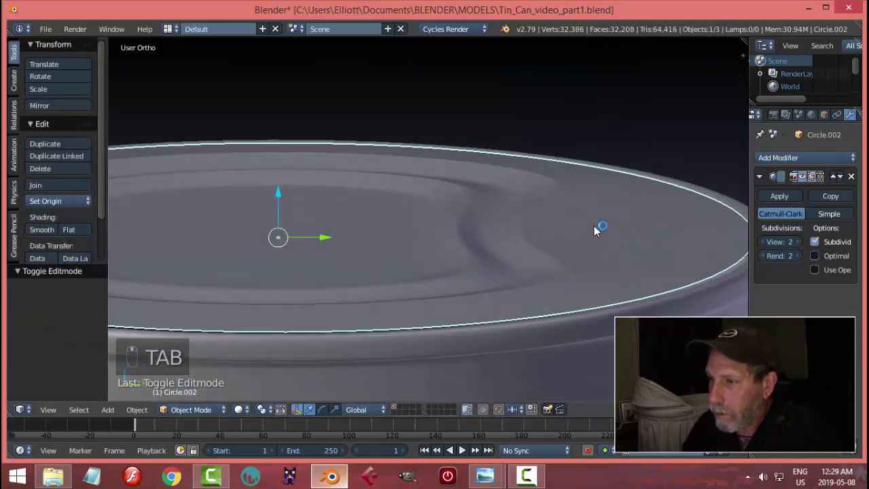
{"action": "key", "text": "Tab"}
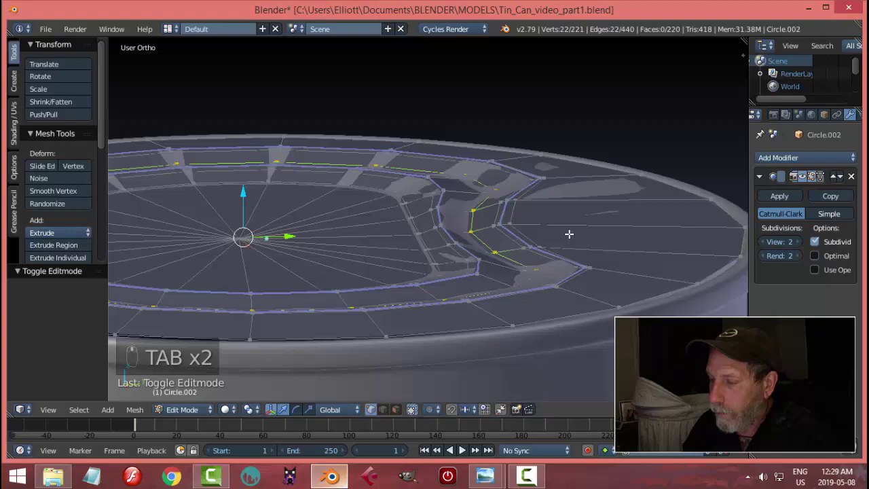
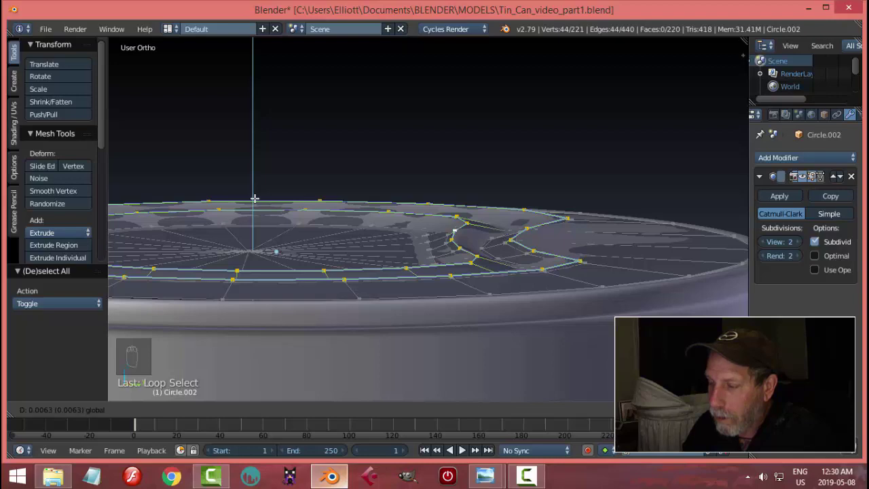
{"action": "key", "text": "Tab"}
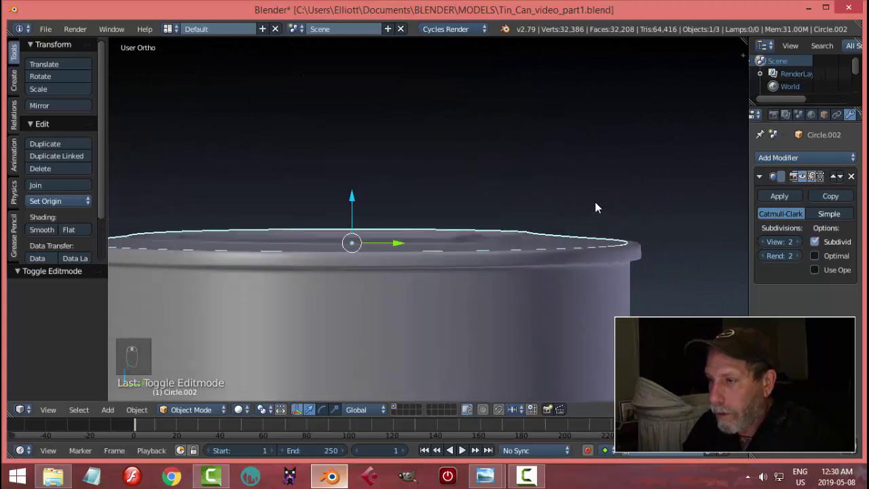
{"action": "left_click_drag", "start_coordinate": [363, 186], "coordinate": [510, 249]}
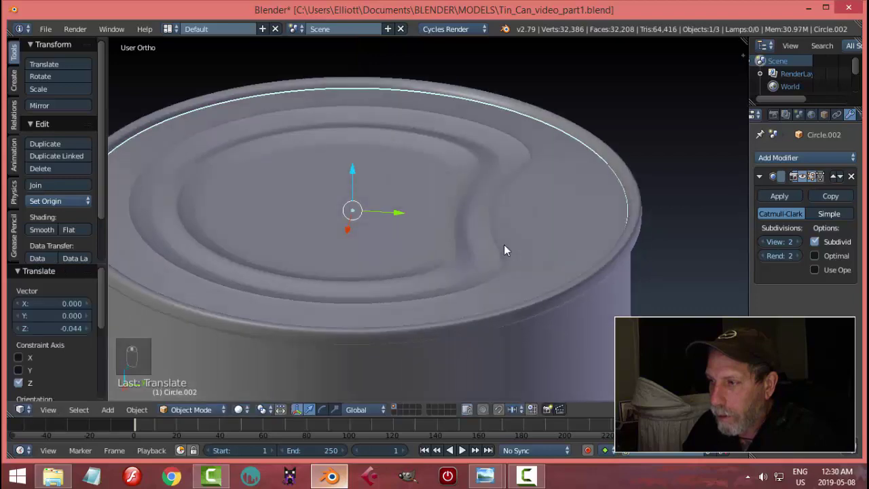
{"action": "key", "text": "s"}
{"action": "key", "text": "a"}
Select the lid, add a creased edge loop near its outer edge and preview the sharper 242-face lip.
{"action": "left_click_drag", "start_coordinate": [489, 239], "coordinate": [451, 216]}
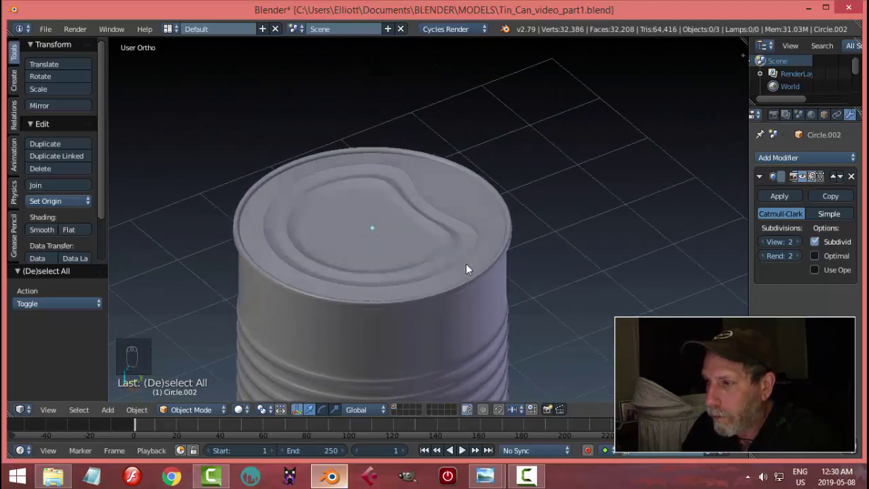
{"action": "middle_click", "coordinate": [418, 278]}
{"action": "left_click_drag", "start_coordinate": [361, 185], "coordinate": [345, 193]}
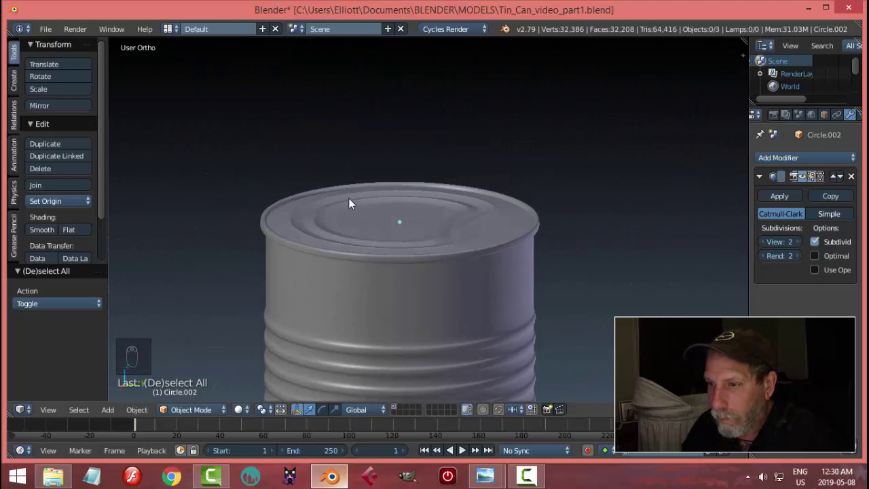
{"action": "right_click", "coordinate": [398, 210]}
{"action": "key", "text": "Tab"}
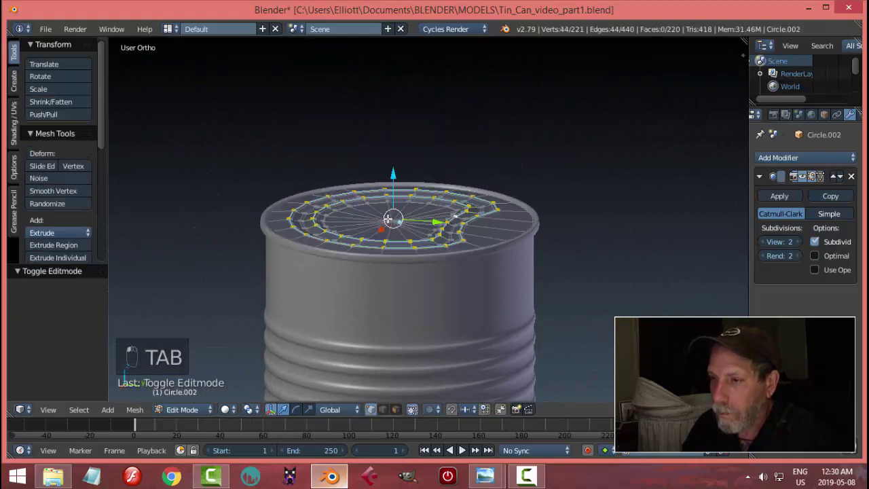
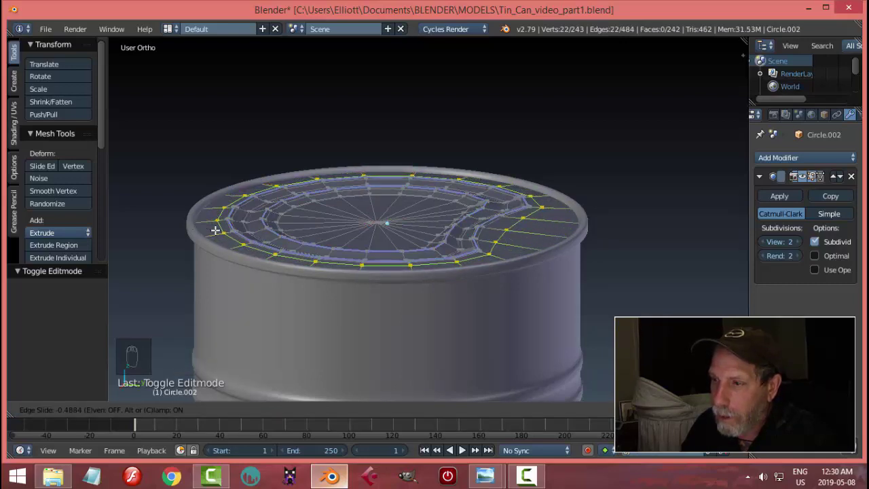
{"action": "key", "text": "Tab"}
{"action": "middle_click", "coordinate": [218, 253]}
{"action": "left_click_drag", "start_coordinate": [215, 266], "coordinate": [379, 239]}
{"action": "key", "text": "Tab"}
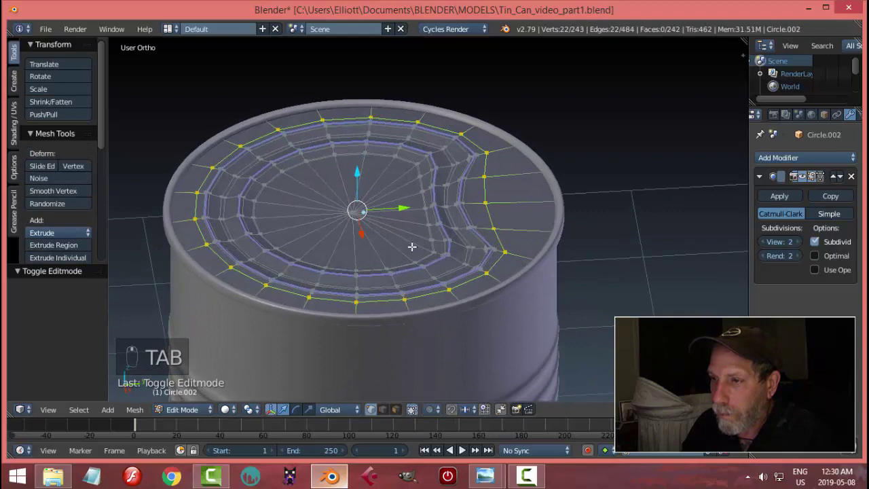
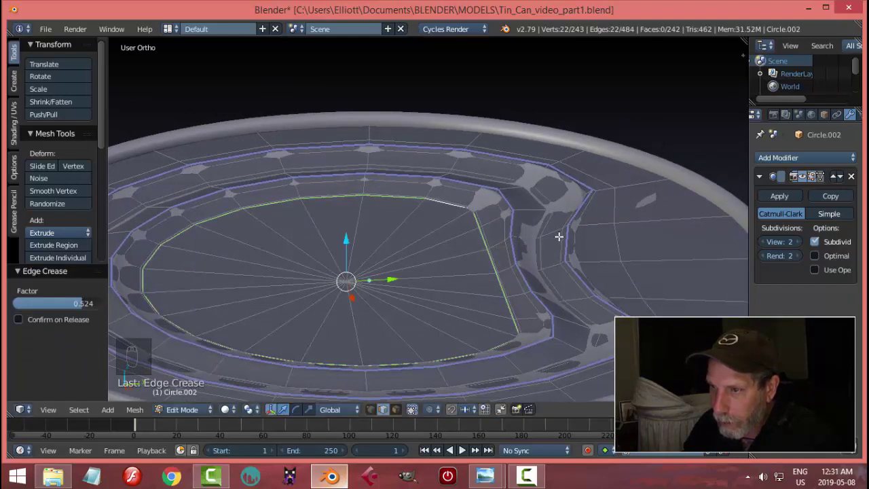
{"action": "key", "text": "Tab"}
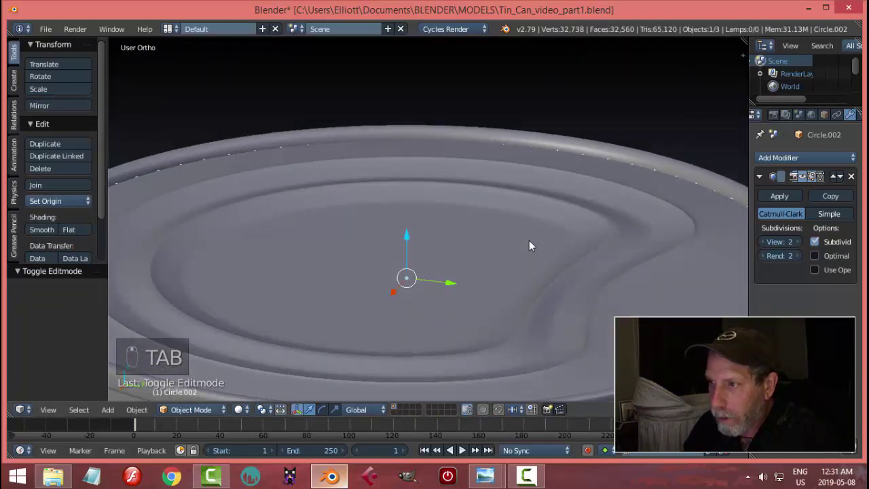
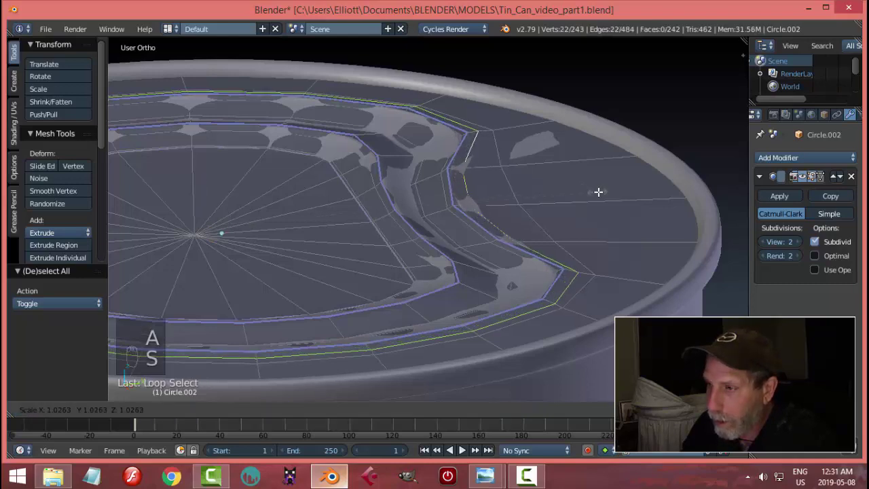
Rescale the pull-tab groove edge loop, previewing the smoothed lid before and after.
{"action": "key", "text": "Tab"}
{"action": "left_click", "coordinate": [570, 235]}
{"action": "middle_click", "coordinate": [633, 234]}
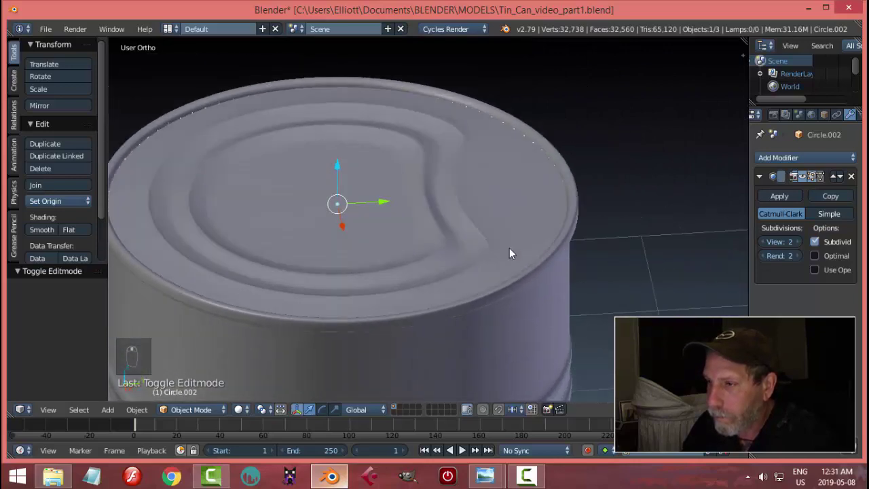
{"action": "key", "text": "Tab"}
{"action": "key", "text": "a"}
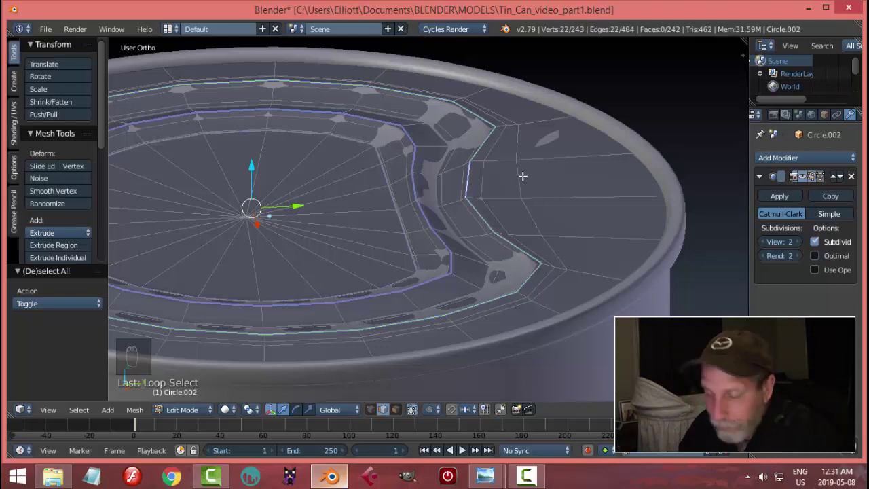
{"action": "key", "text": "s"}
{"action": "key", "text": "Tab"}
{"action": "left_click_drag", "start_coordinate": [548, 212], "coordinate": [553, 194]}
Inspect the lid seated on the can all round and from the side, then resume editing the mesh.
{"action": "key", "text": "a"}
{"action": "left_click_drag", "start_coordinate": [606, 203], "coordinate": [601, 195]}
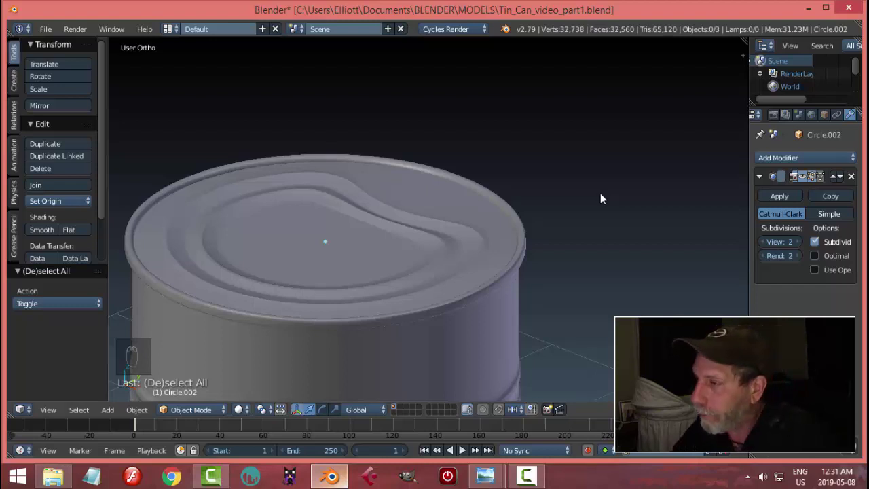
{"action": "left_click_drag", "start_coordinate": [625, 189], "coordinate": [525, 220]}
{"action": "left_click_drag", "start_coordinate": [525, 220], "coordinate": [583, 209]}
{"action": "middle_click", "coordinate": [583, 208]}
{"action": "key", "text": "KP_3"}
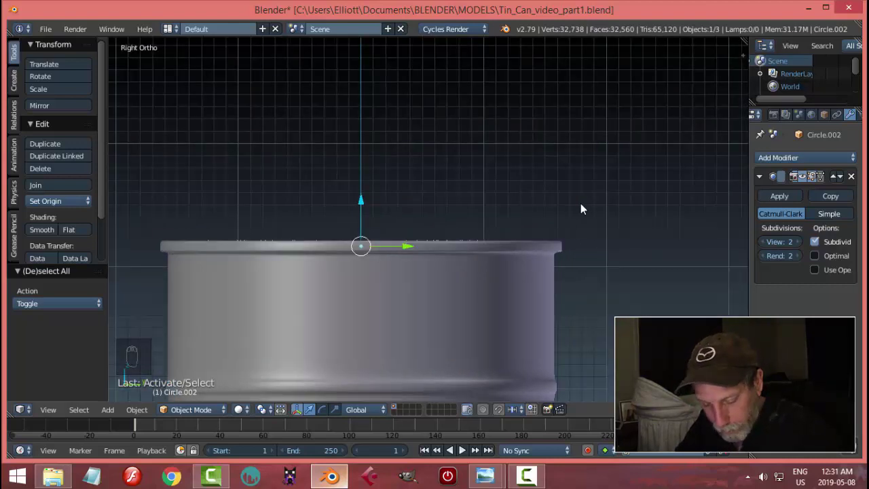
{"action": "key", "text": "shift+h"}
{"action": "key", "text": "Tab"}
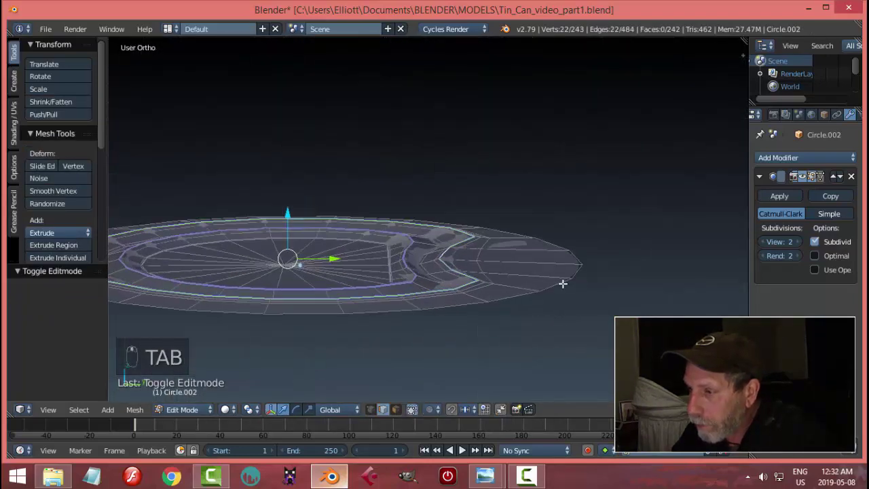
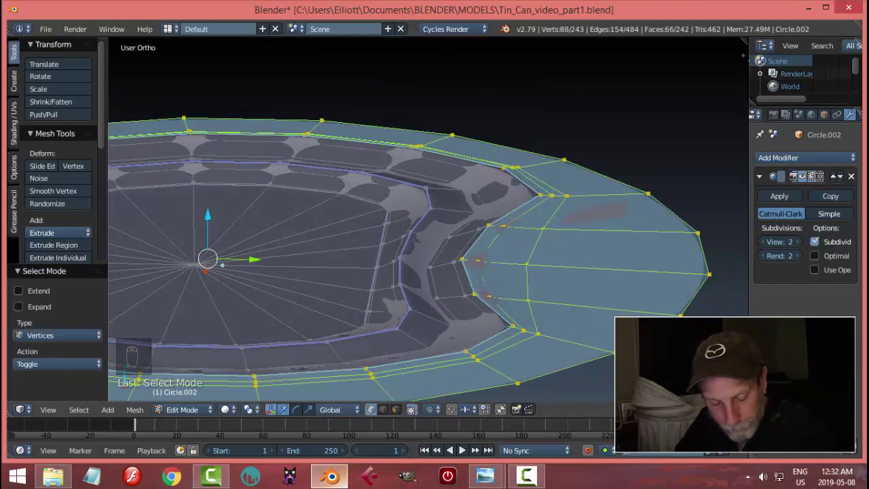
In edge select and side view, scale the outer rim edges to zero height so they lie level.
{"action": "key", "text": "ctrl+Tab"}
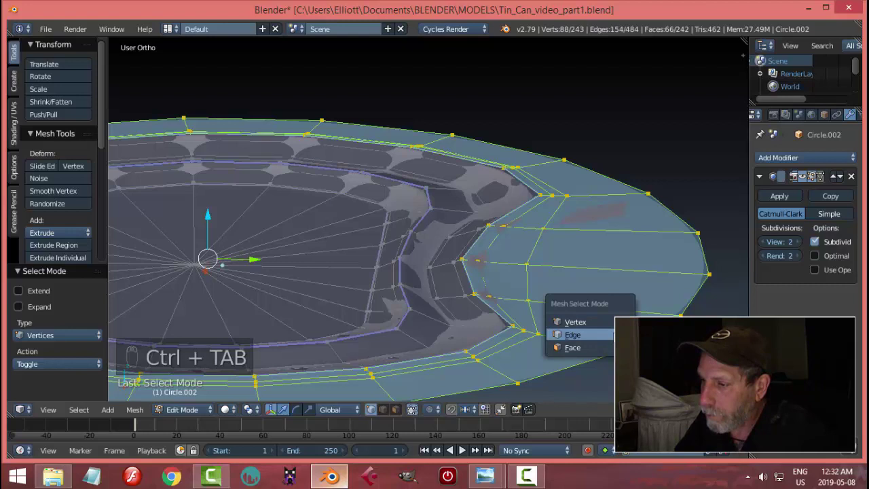
{"action": "key", "text": "KP_3"}
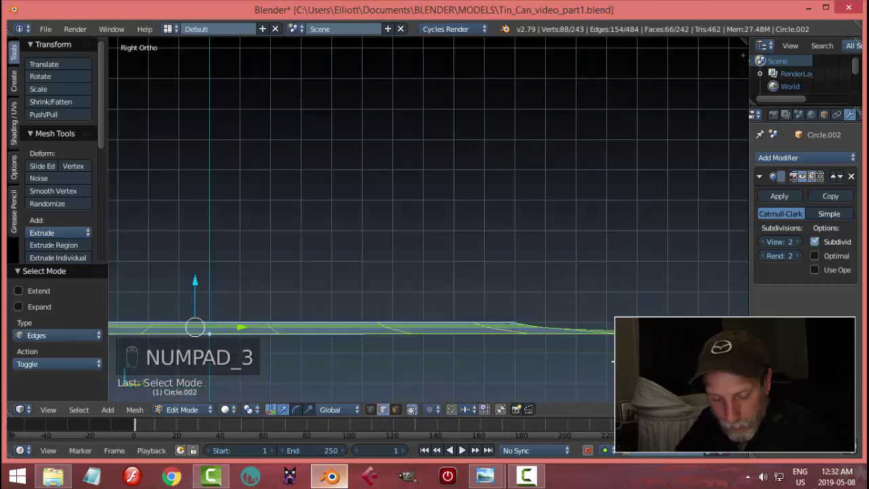
{"action": "key", "text": "s"}
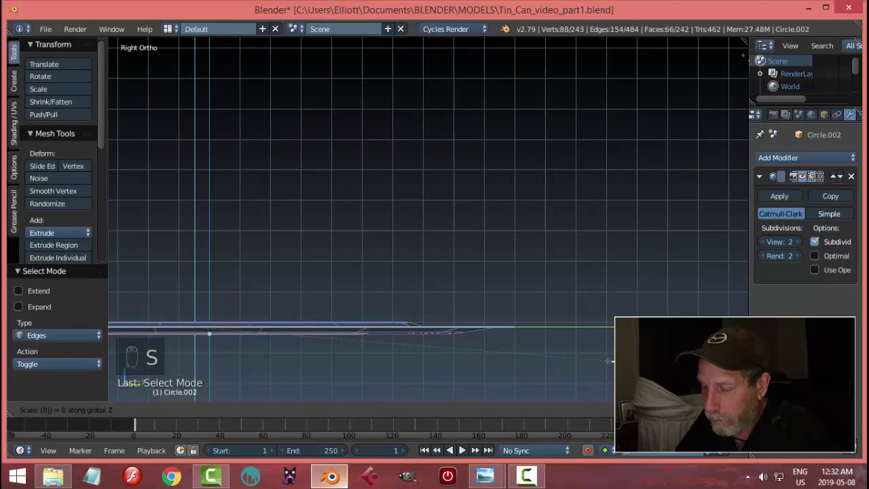
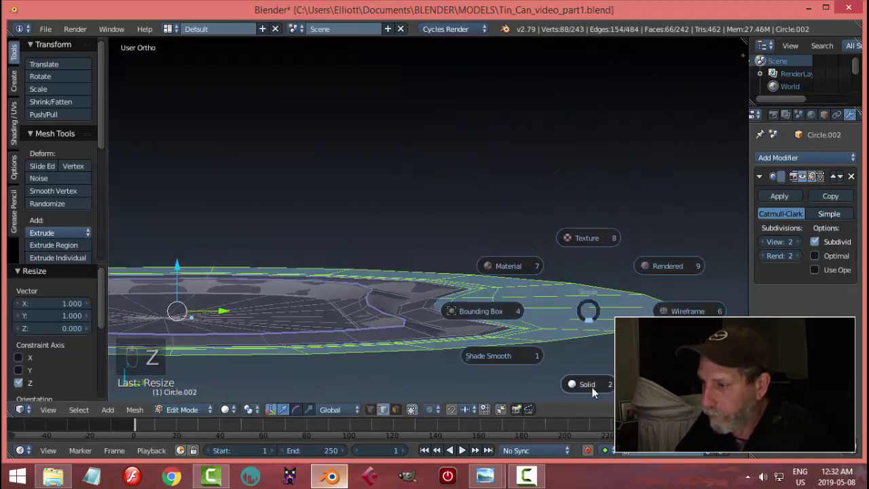
{"action": "key", "text": "Tab"}
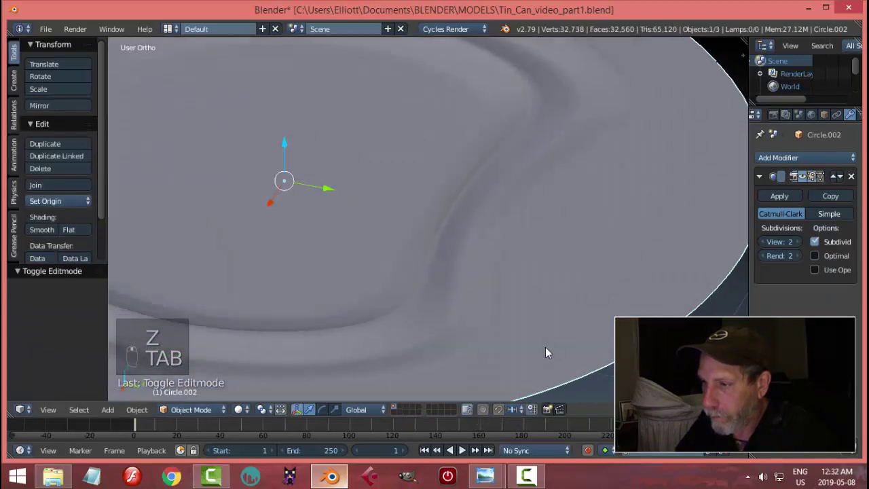
Review the lid edge-on, undo the last change and unhide the hidden geometry.
{"action": "left_click_drag", "start_coordinate": [578, 316], "coordinate": [576, 299]}
{"action": "key", "text": "ctrl+z"}
{"action": "middle_click", "coordinate": [575, 283]}
{"action": "key", "text": "a"}
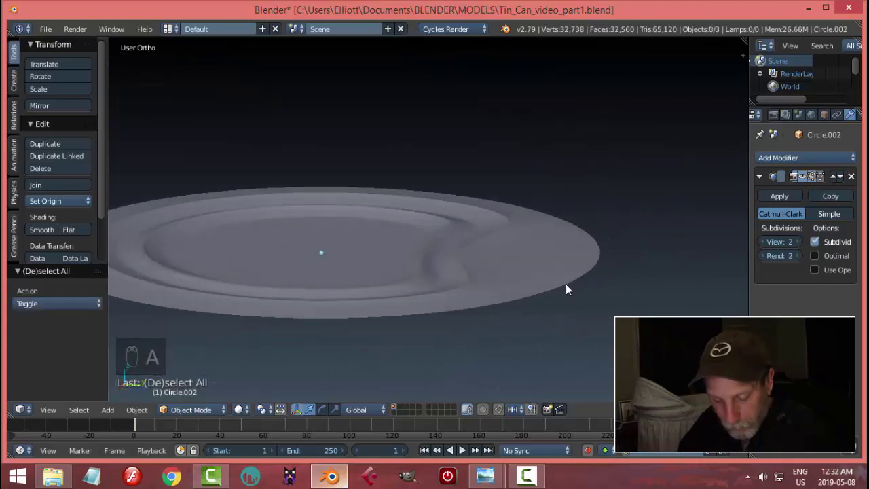
{"action": "key", "text": "alt+h"}
{"action": "key", "text": "a"}
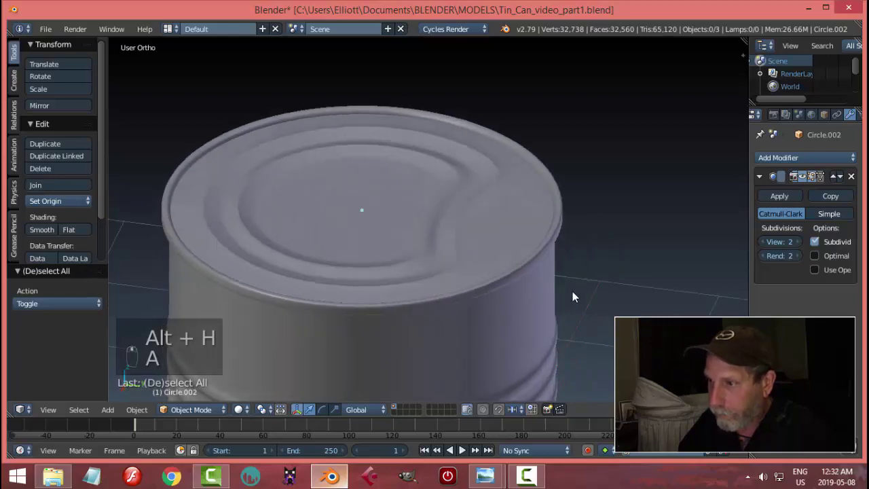
{"action": "left_click_drag", "start_coordinate": [496, 223], "coordinate": [667, 222]}
{"action": "key", "text": "a"}
{"action": "key", "text": "Tab"}
{"action": "key", "text": "a"}
{"action": "key", "text": "a"}
{"action": "key", "text": "w"}
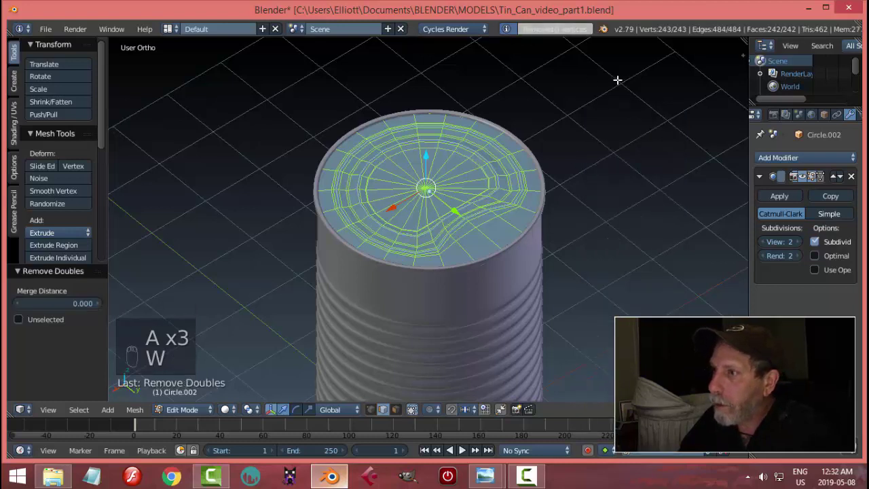
{"action": "key", "text": "s"}
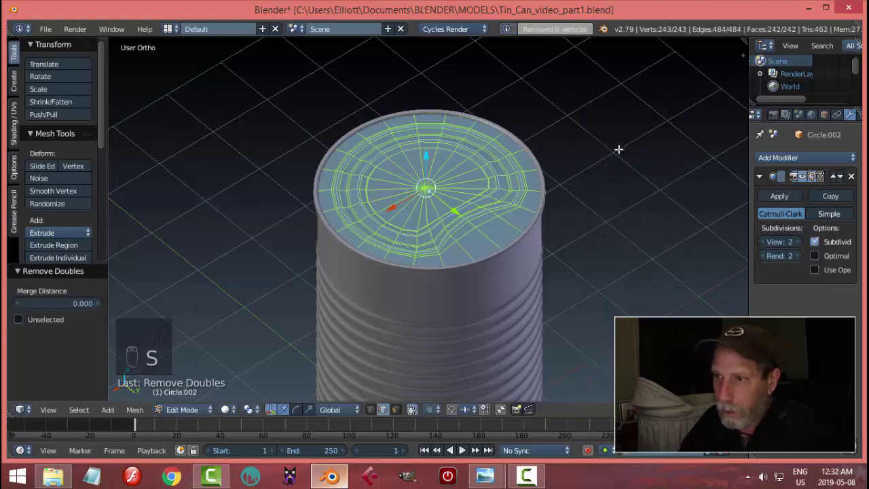
{"action": "key", "text": "a"}
{"action": "key", "text": "Tab"}
{"action": "left_click", "coordinate": [669, 173]}
{"action": "key", "text": "a"}
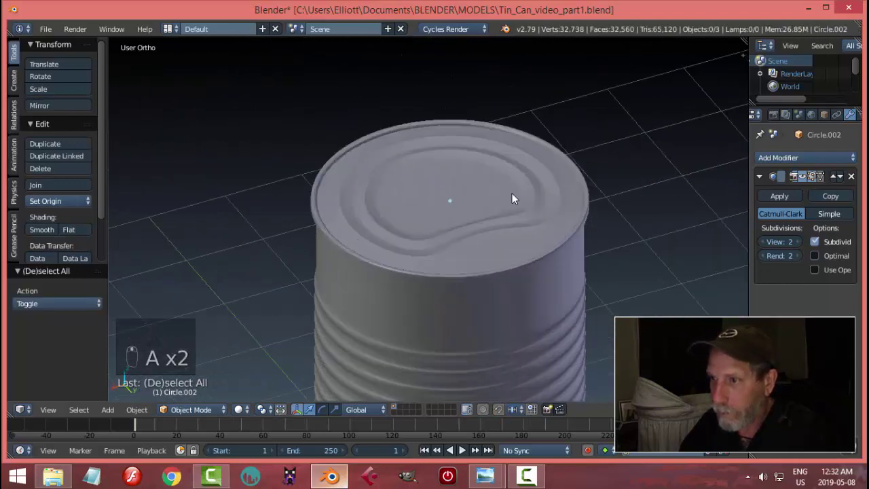
{"action": "left_click_drag", "start_coordinate": [503, 197], "coordinate": [481, 188]}
{"action": "left_click", "coordinate": [482, 188]}
{"action": "key", "text": "a"}
{"action": "left_click_drag", "start_coordinate": [534, 190], "coordinate": [626, 158]}
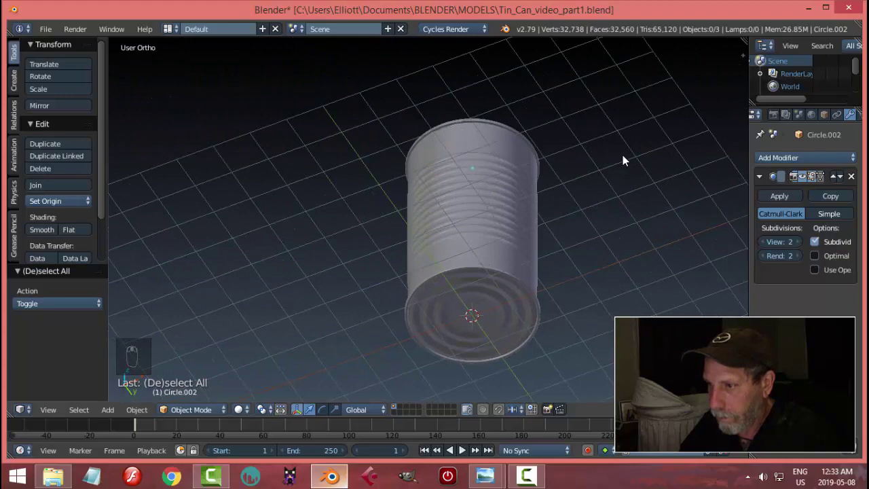
Crease the groove edge loop with Shift+E and preview the sharper recess from several angles.
{"action": "left_click_drag", "start_coordinate": [557, 202], "coordinate": [556, 250]}
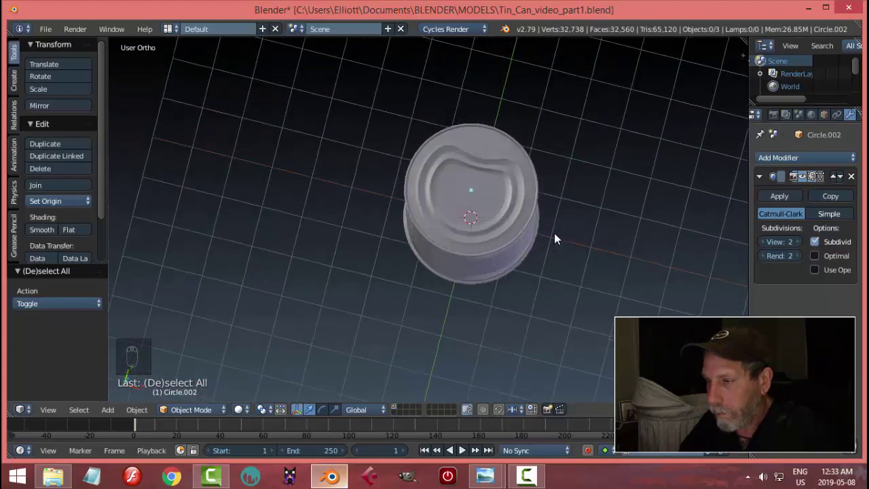
{"action": "middle_click", "coordinate": [545, 224]}
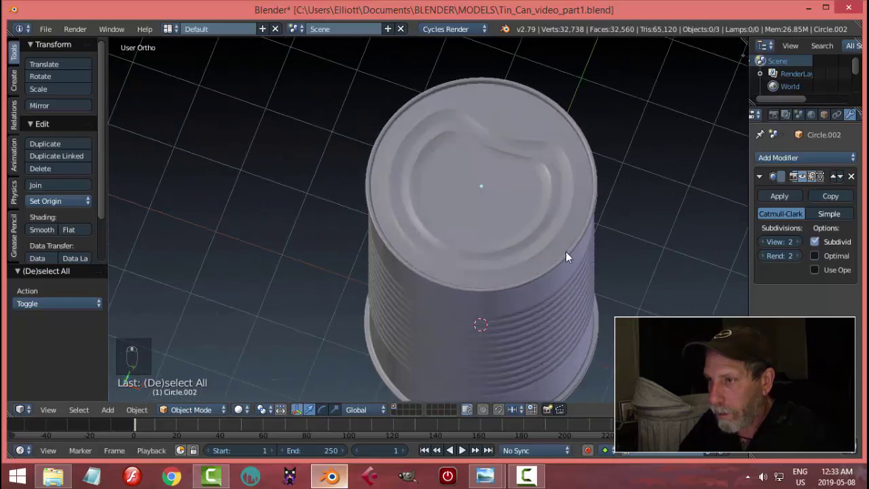
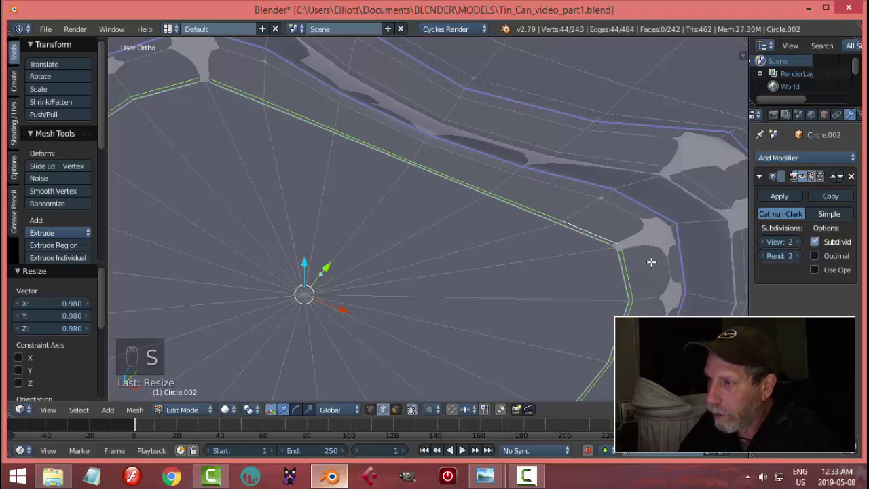
{"action": "key", "text": "Tab"}
{"action": "middle_click", "coordinate": [588, 283]}
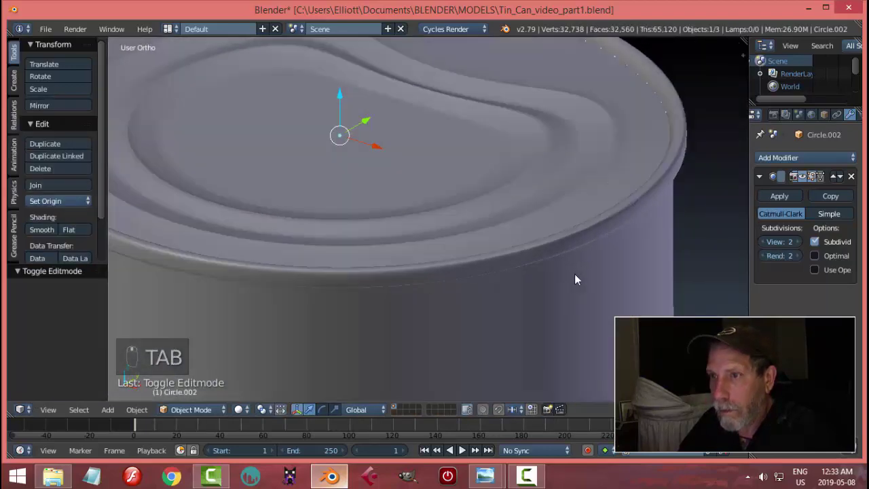
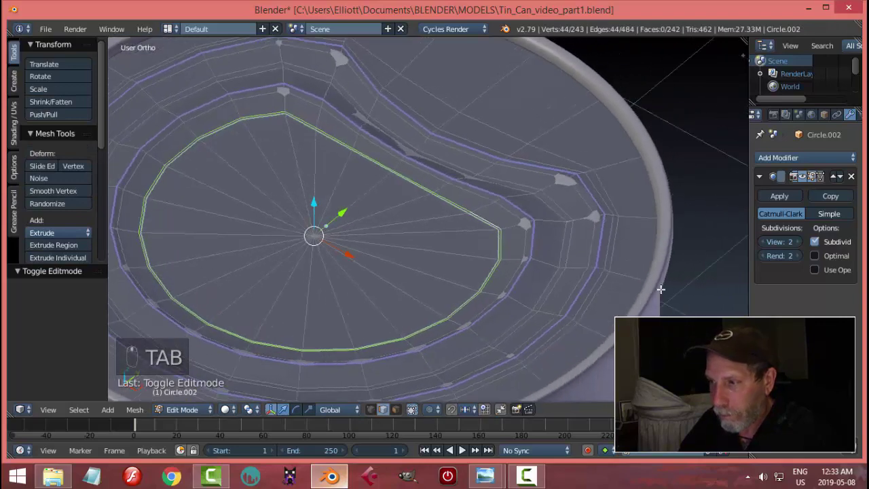
{"action": "key", "text": "a"}
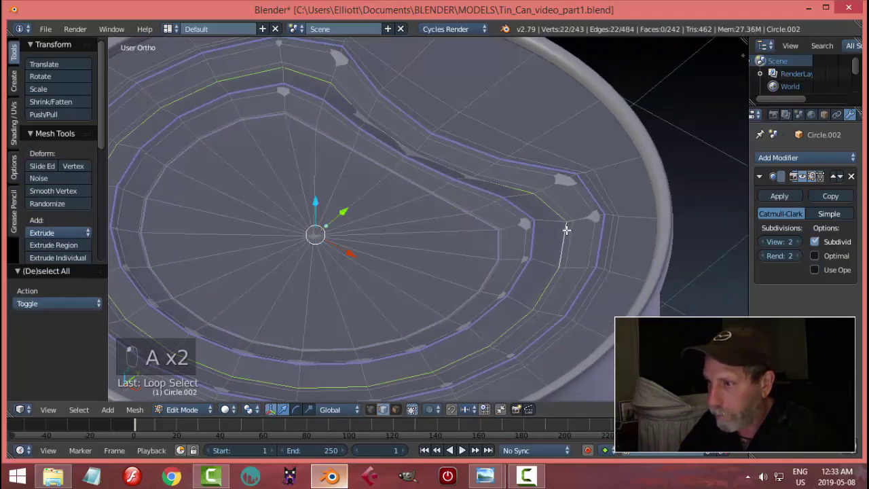
{"action": "key", "text": "shift+e"}
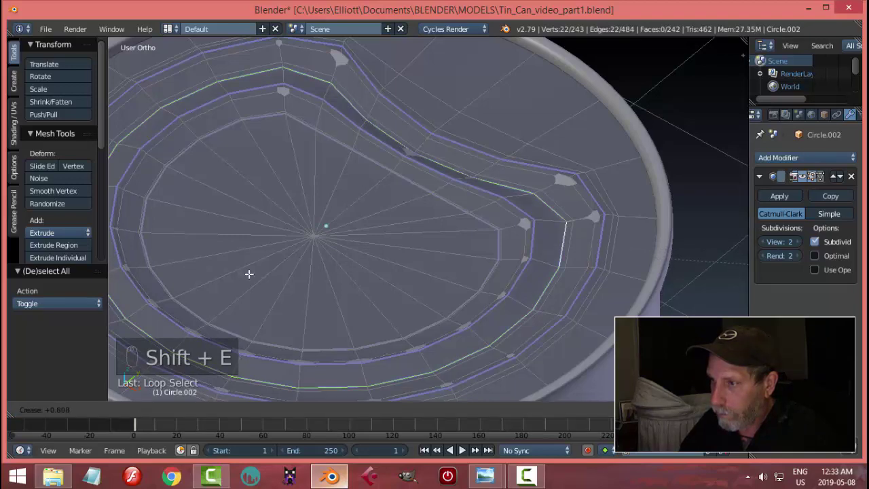
{"action": "key", "text": "Tab"}
{"action": "key", "text": "Tab"}
{"action": "middle_click", "coordinate": [365, 271]}
{"action": "left_click_drag", "start_coordinate": [459, 266], "coordinate": [468, 278]}
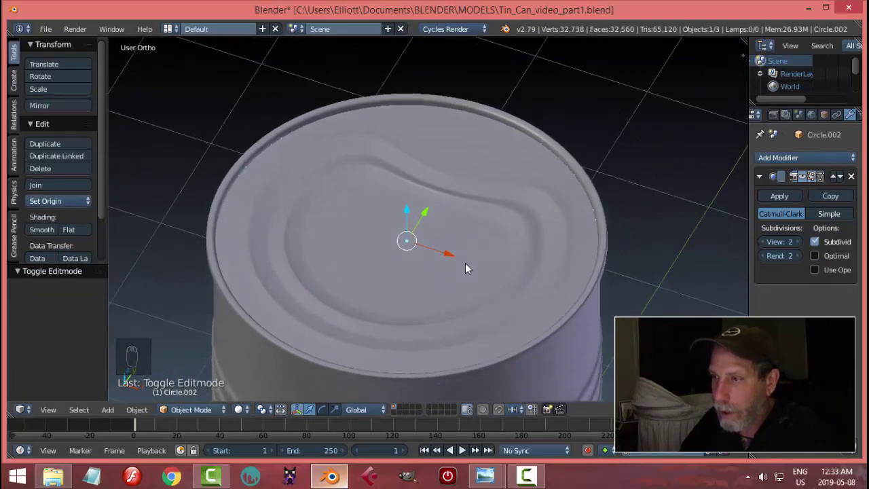
{"action": "left_click_drag", "start_coordinate": [480, 272], "coordinate": [448, 239]}
Fine-tune the groove loop sizes in edit mode and check the smoothed result.
{"action": "key", "text": "Tab"}
{"action": "key", "text": "a"}
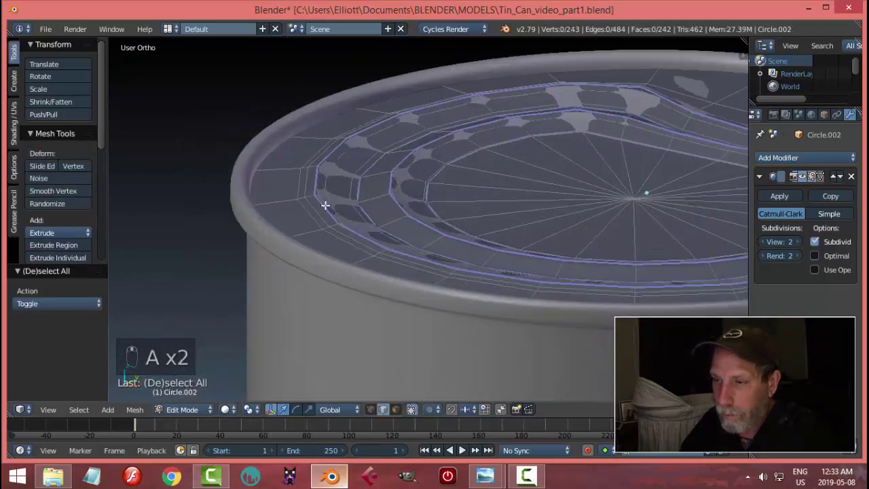
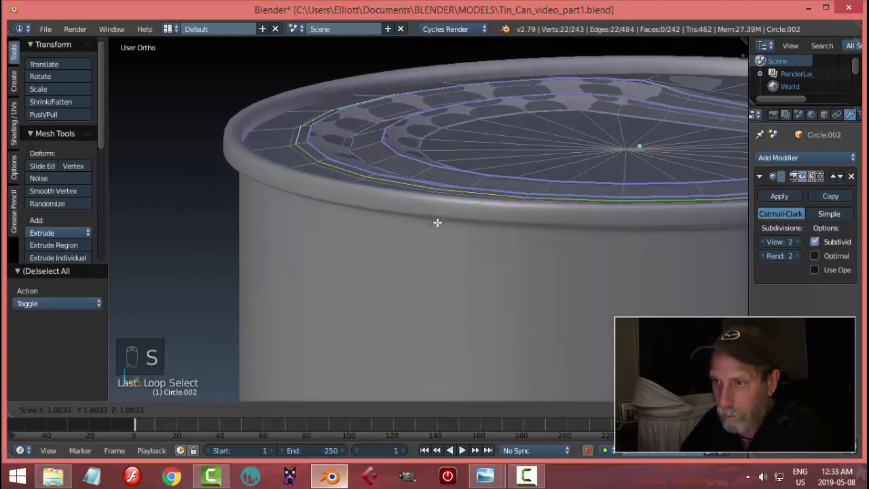
{"action": "key", "text": "Tab"}
{"action": "key", "text": "a"}
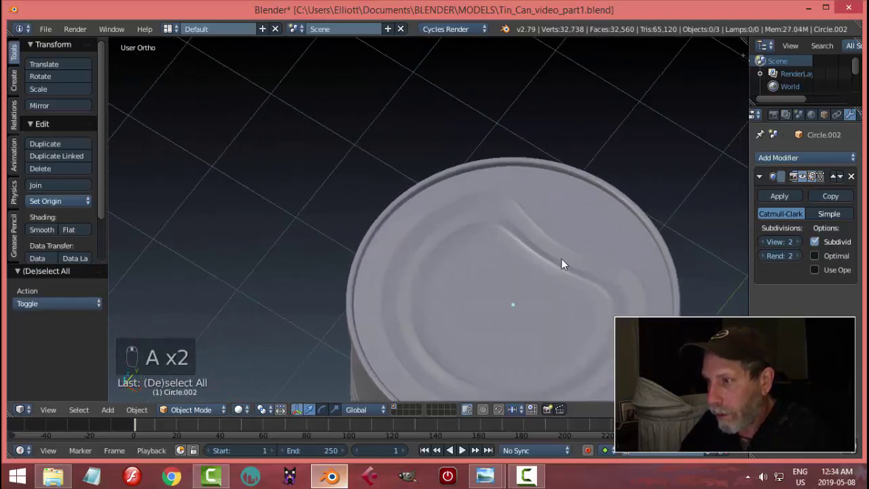
Save the tin can file and frame the lid reference image from the top in wireframe.
{"action": "key", "text": "ctrl+s"}
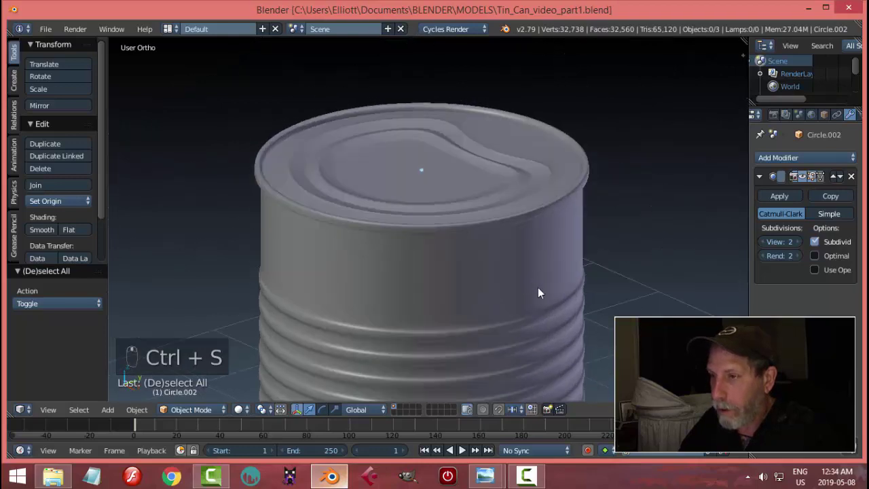
{"action": "key", "text": "KP_7"}
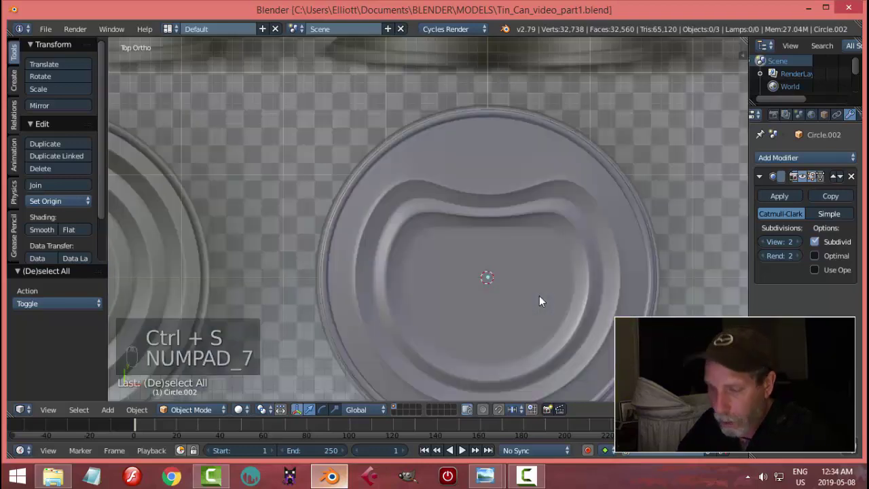
{"action": "key", "text": "z"}
{"action": "left_click_drag", "start_coordinate": [626, 292], "coordinate": [520, 102]}
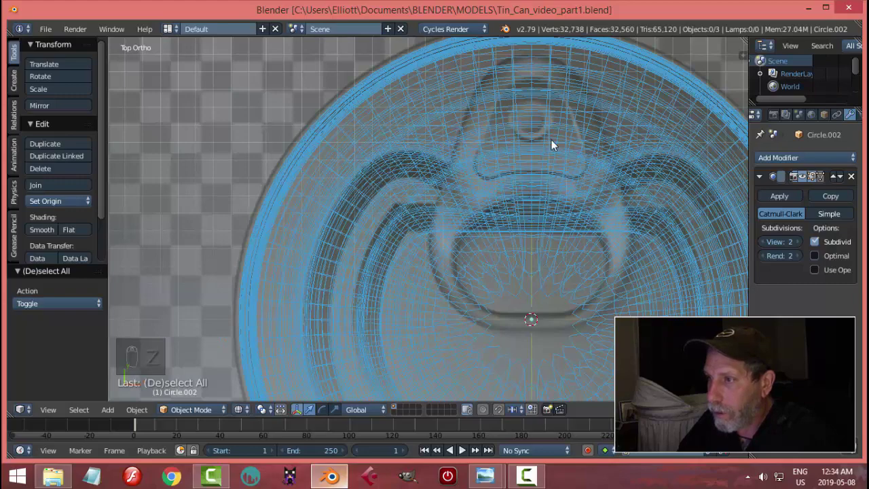
{"action": "left_click_drag", "start_coordinate": [530, 164], "coordinate": [568, 194]}
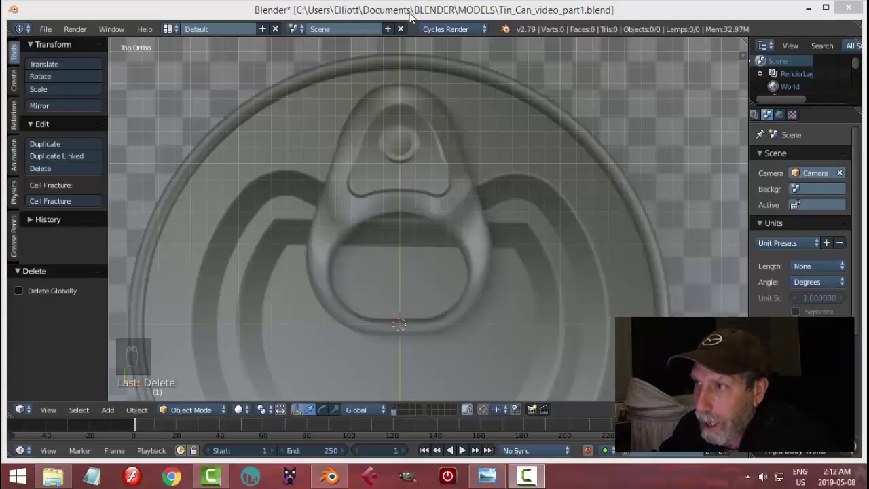
Add a plane over the lid reference in top view and start editing it.
{"action": "left_click_drag", "start_coordinate": [388, 307], "coordinate": [388, 301]}
{"action": "key", "text": "KP_7"}
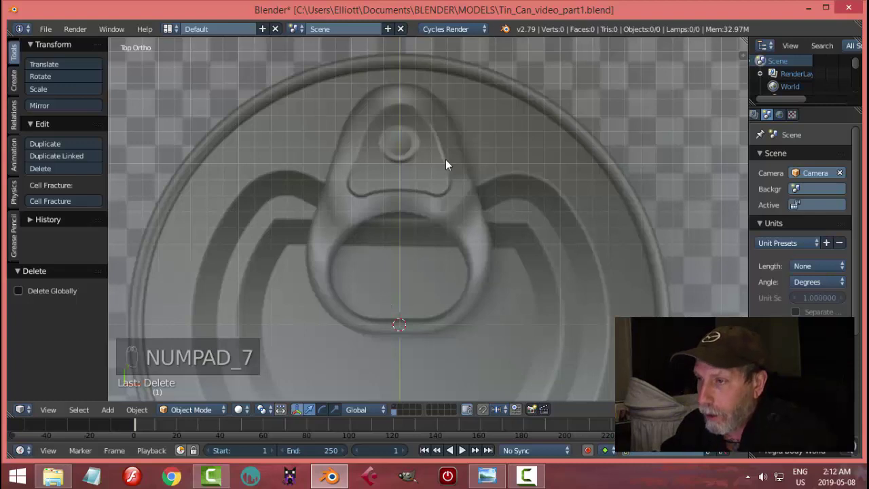
{"action": "key", "text": "shift+a"}
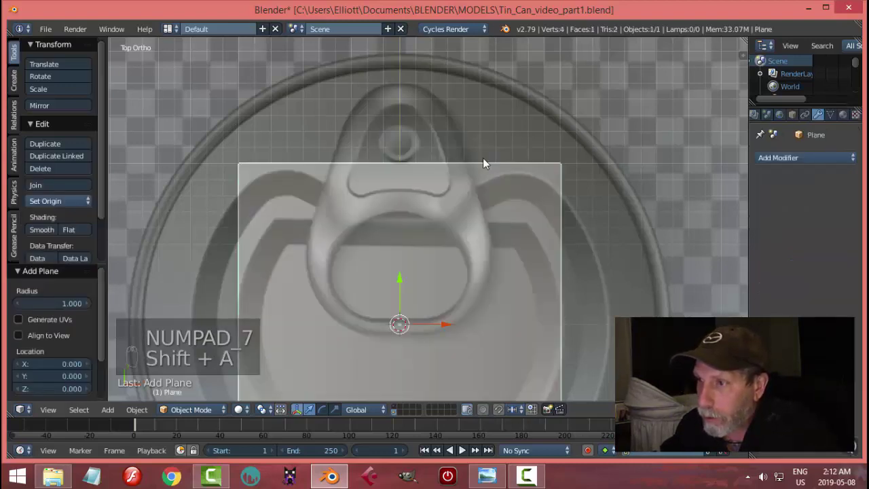
{"action": "key", "text": "Tab"}
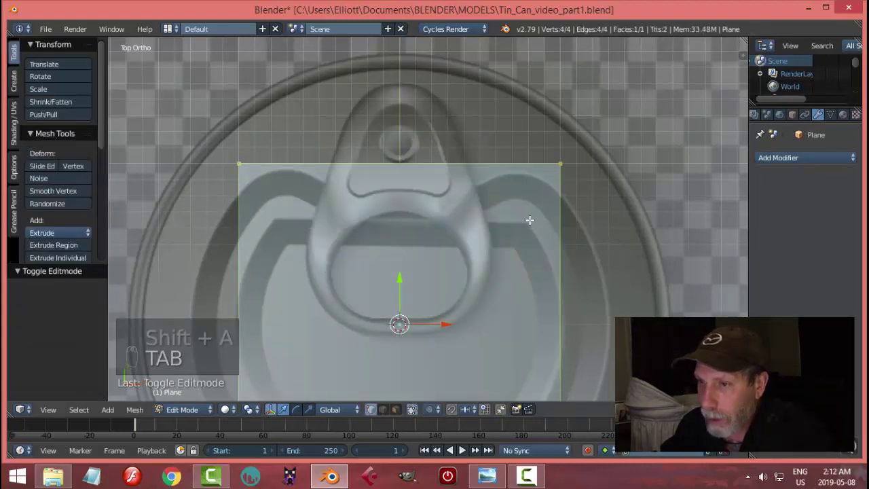
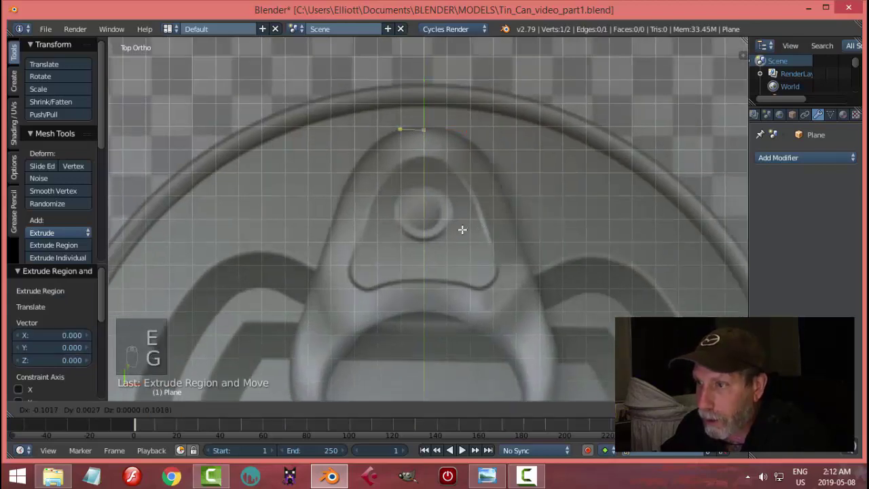
Extrude and place vertices one by one tracing the left arm of the pull-tab outline.
{"action": "key", "text": "e"}
{"action": "key", "text": "g"}
{"action": "key", "text": "e"}
{"action": "key", "text": "g"}
{"action": "key", "text": "e"}
{"action": "key", "text": "g"}
{"action": "key", "text": "e"}
{"action": "key", "text": "g"}
{"action": "key", "text": "e"}
{"action": "key", "text": "g"}
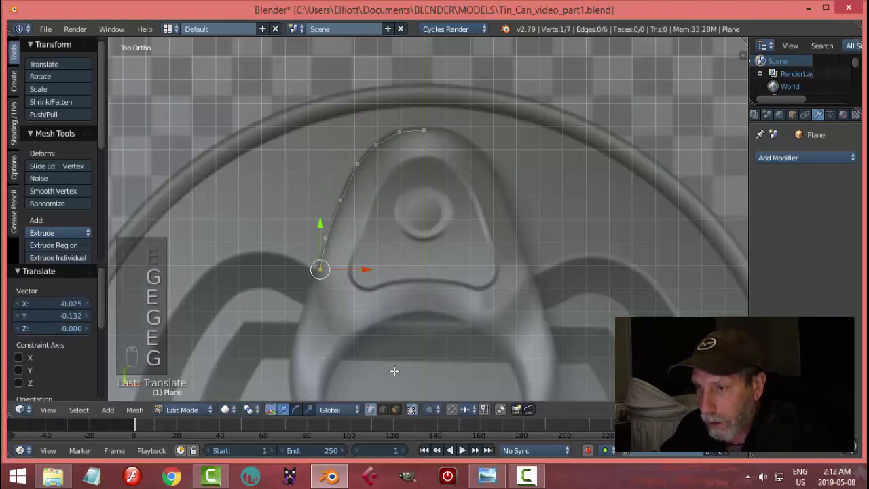
{"action": "key", "text": "e"}
{"action": "key", "text": "g"}
{"action": "key", "text": "e"}
{"action": "key", "text": "g"}
{"action": "key", "text": "e"}
{"action": "key", "text": "g"}
{"action": "key", "text": "e"}
{"action": "key", "text": "g"}
{"action": "key", "text": "e"}
{"action": "key", "text": "g"}
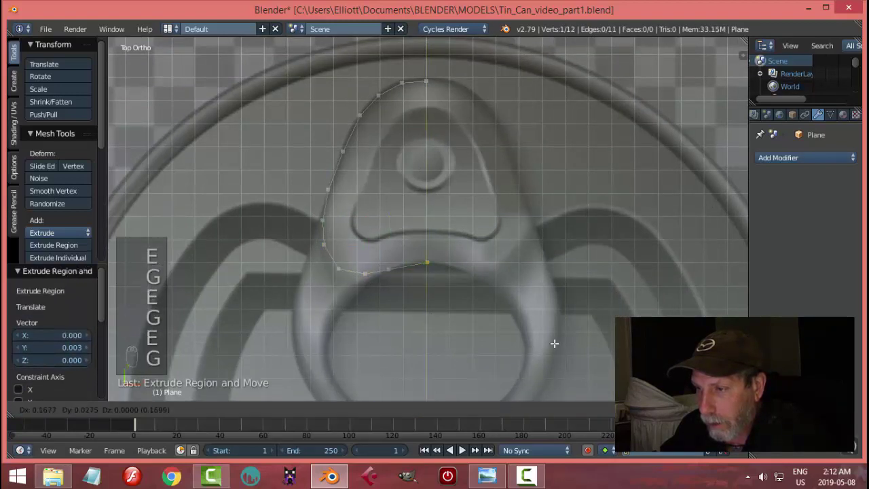
Extrude the traced edge line sideways into a narrow strip of faces and set its width.
{"action": "key", "text": "a"}
{"action": "key", "text": "a"}
{"action": "key", "text": "e"}
{"action": "key", "text": "s"}
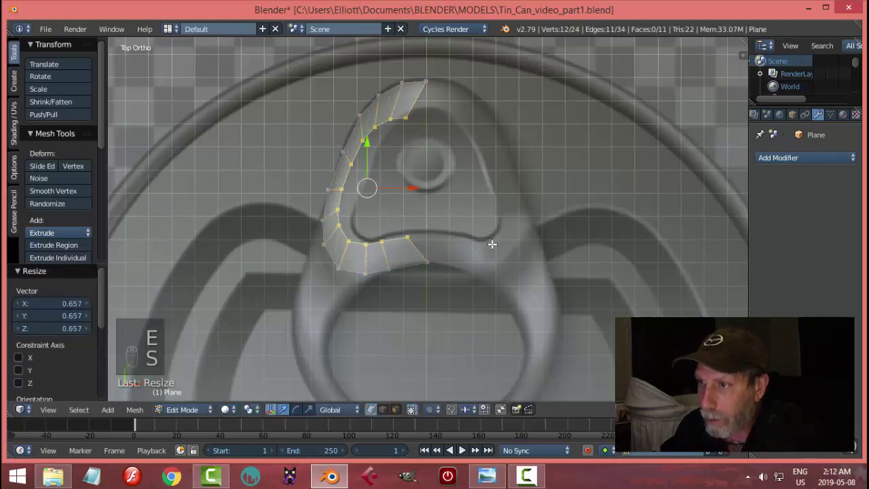
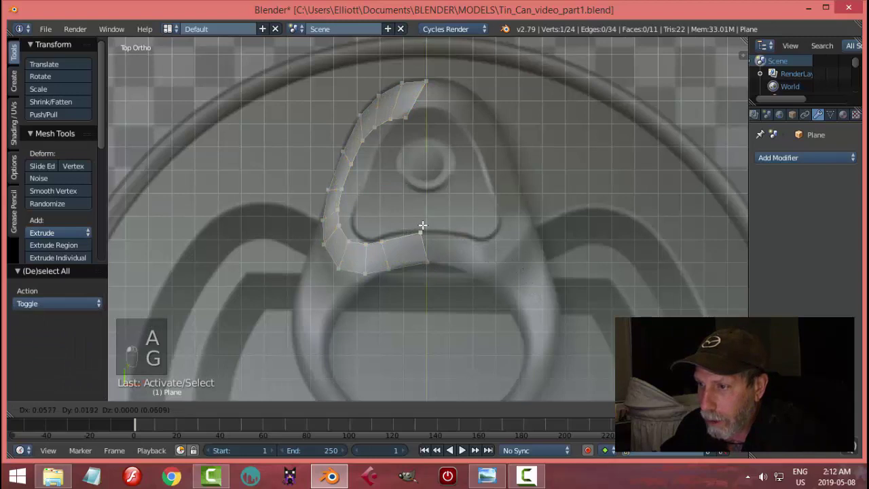
Nudge stray strip vertices so the faces match the tab edge in the reference.
{"action": "key", "text": "g"}
{"action": "key", "text": "g"}
{"action": "key", "text": "g"}
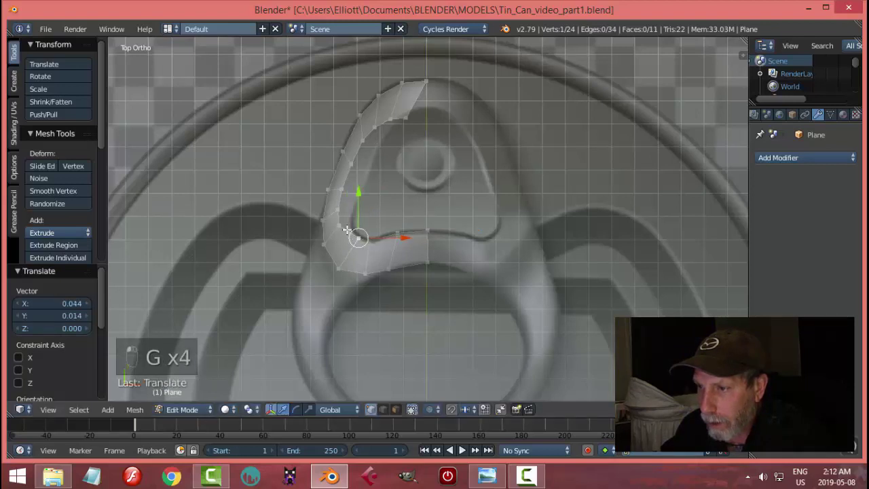
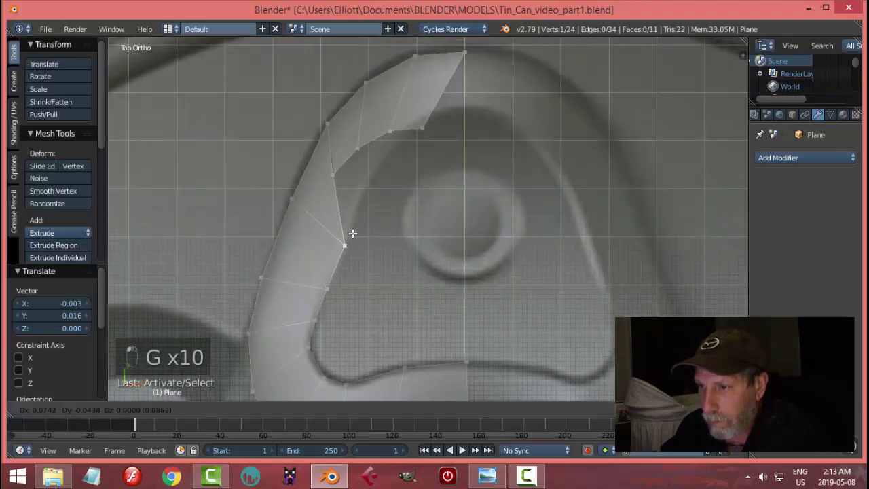
{"action": "key", "text": "g"}
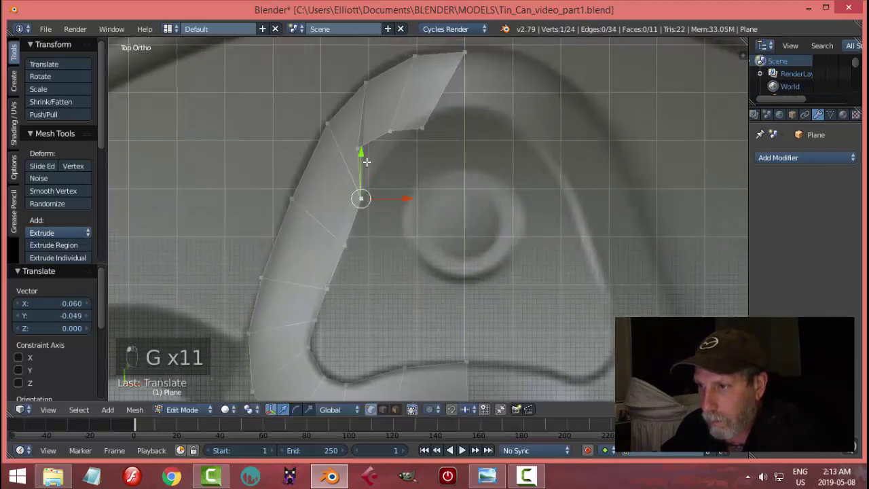
{"action": "key", "text": "g"}
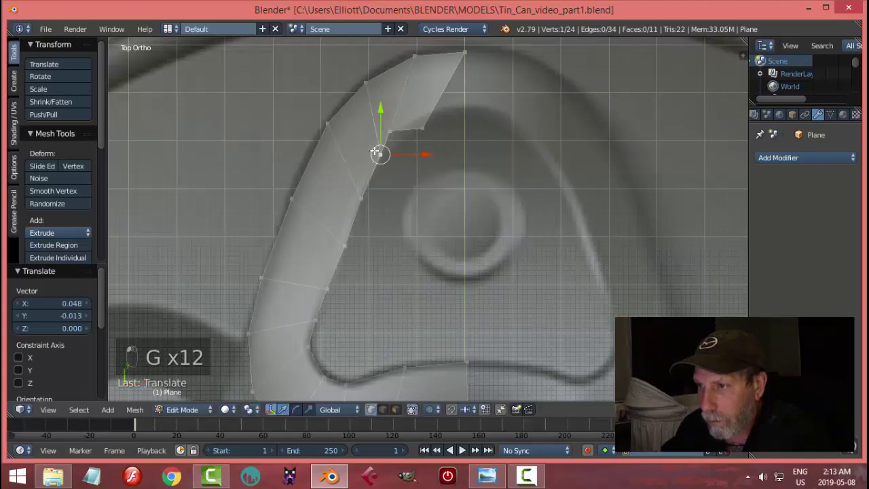
{"action": "key", "text": "g"}
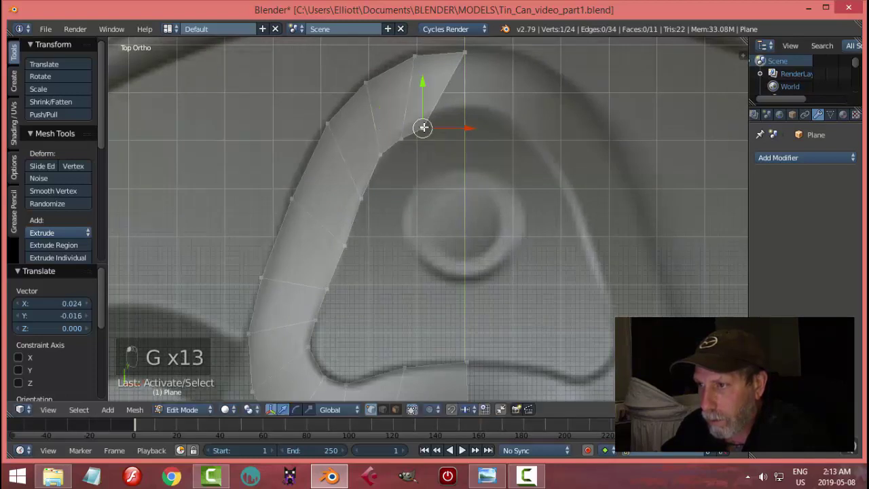
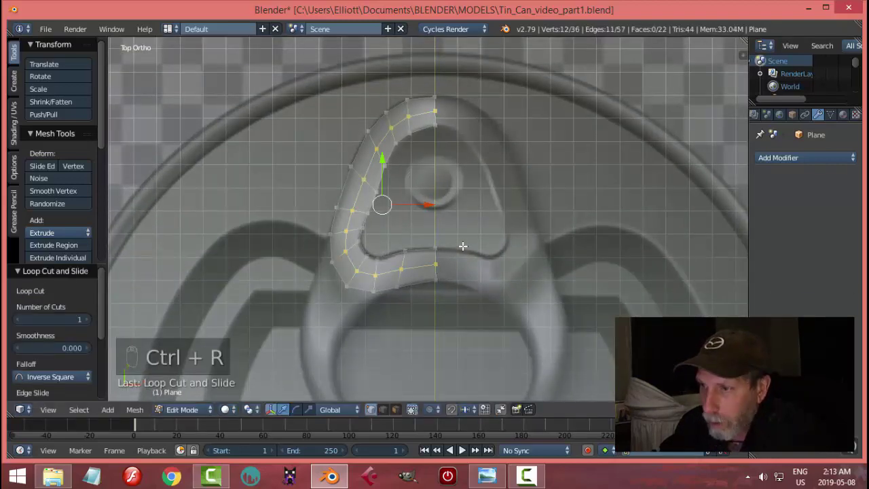
Settle the strip's corner vertex on the bend of the tab outline.
{"action": "key", "text": "a"}
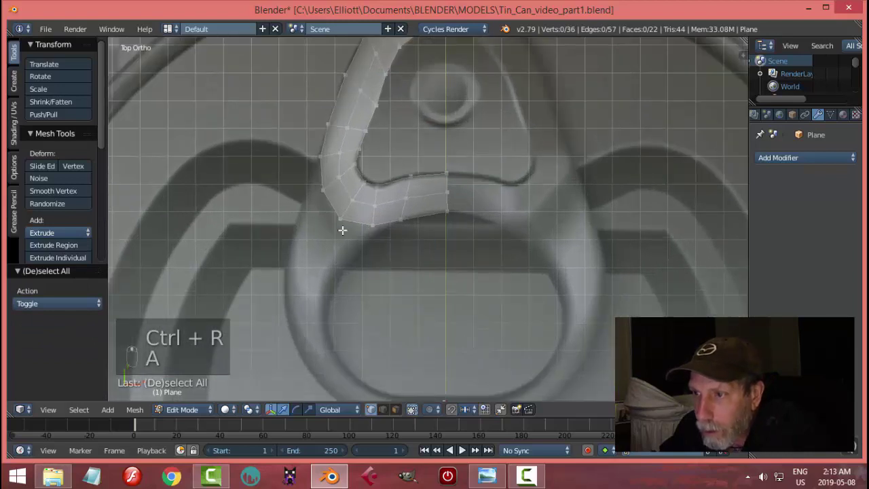
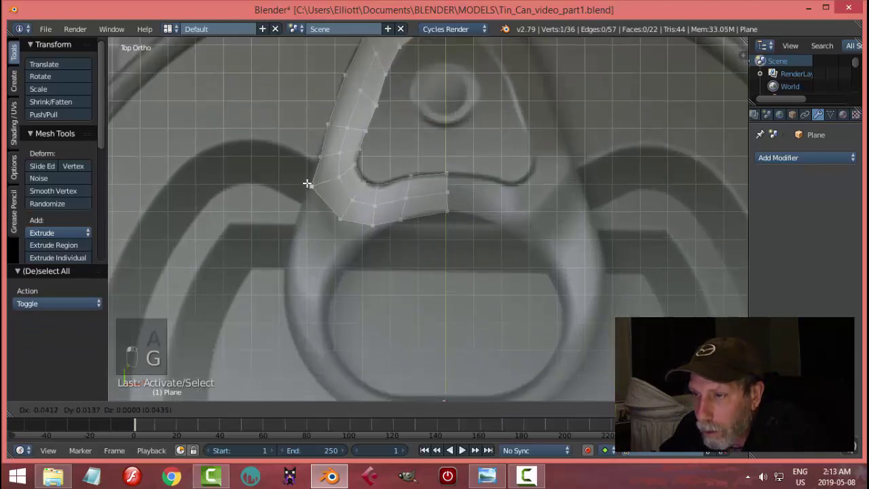
{"action": "key", "text": "g"}
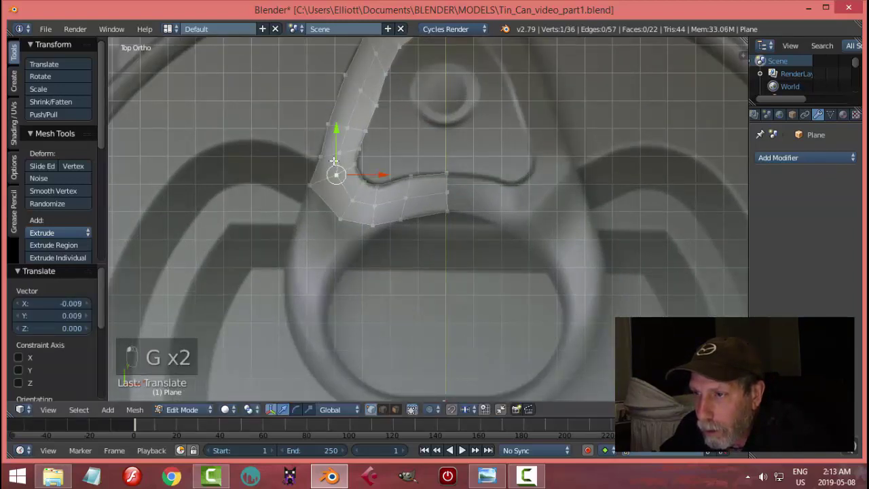
{"action": "key", "text": "g"}
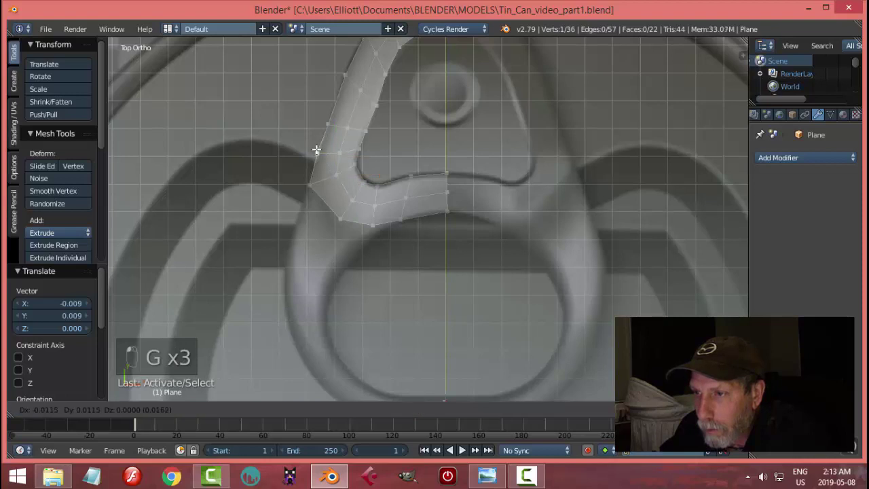
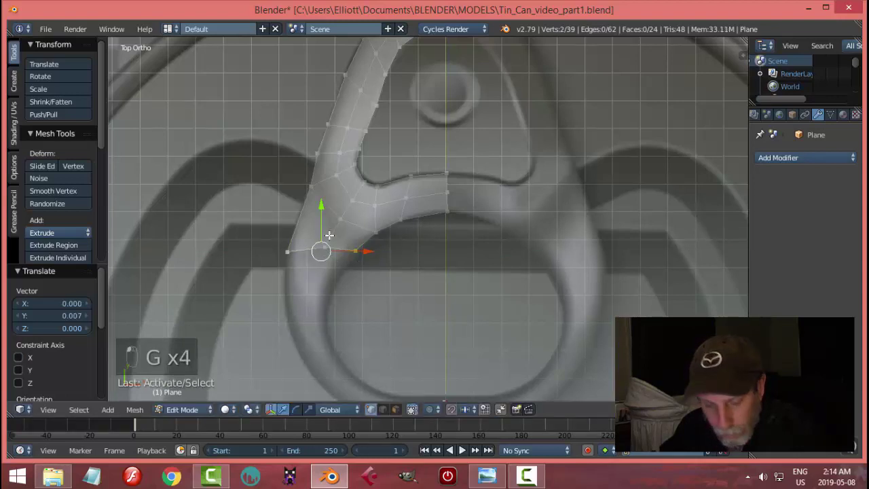
Extrude the strip end around the corner and on into a crossbar beneath the rivet.
{"action": "key", "text": "a"}
{"action": "key", "text": "b"}
{"action": "key", "text": "e"}
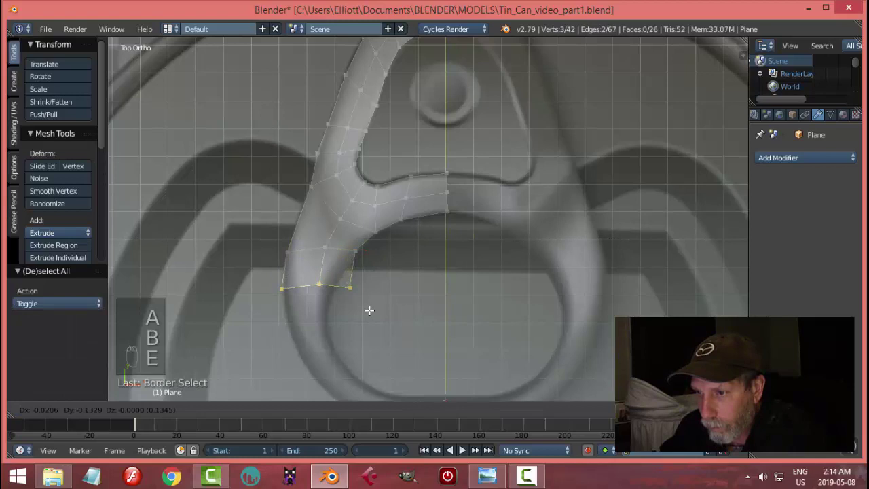
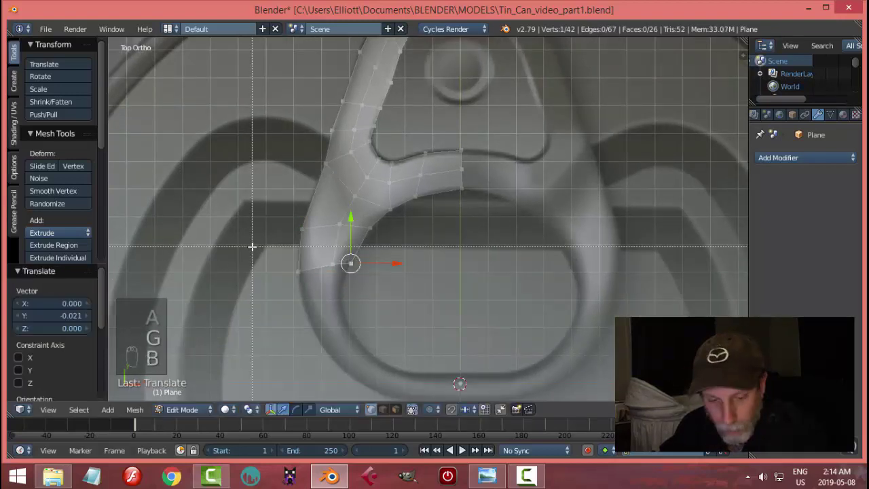
{"action": "key", "text": "a"}
{"action": "key", "text": "b"}
{"action": "key", "text": "e"}
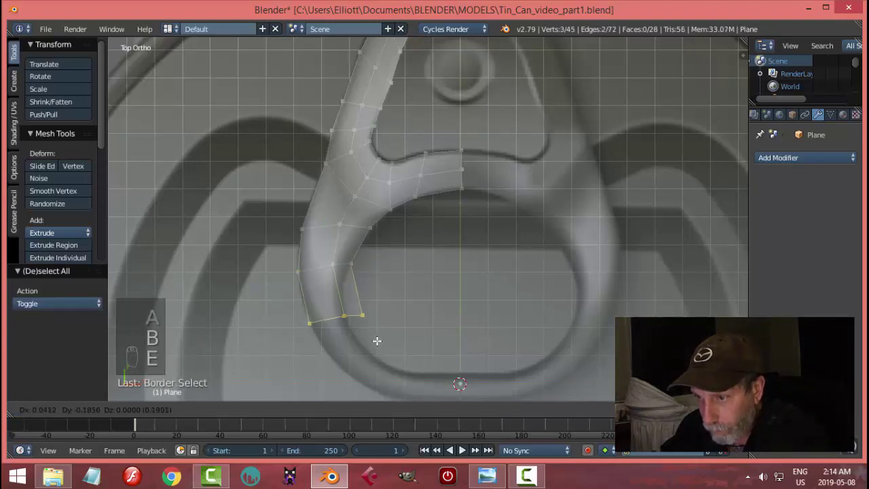
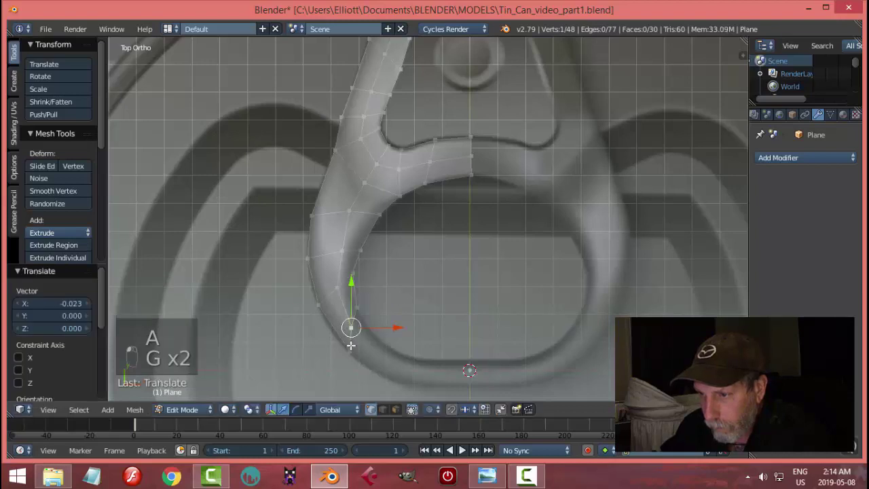
Extrude the crossbar further right and rotate its end edge into alignment.
{"action": "key", "text": "g"}
{"action": "key", "text": "a"}
{"action": "key", "text": "b"}
{"action": "key", "text": "e"}
{"action": "key", "text": "r"}
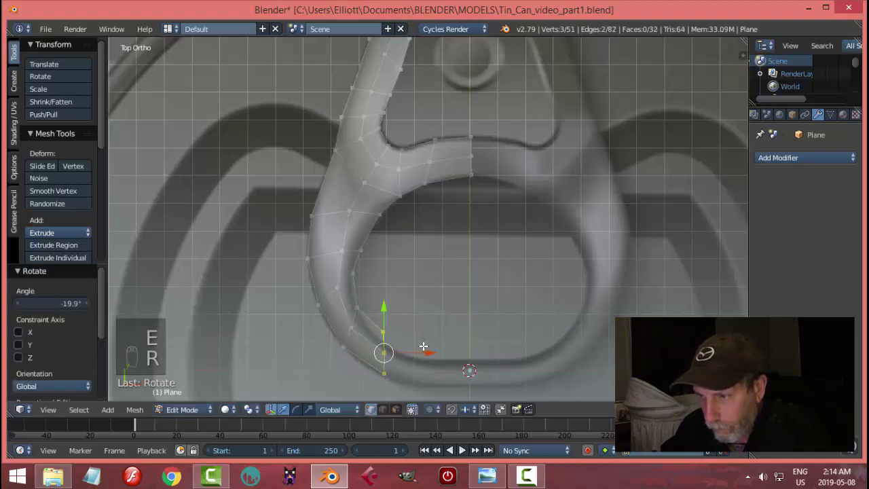
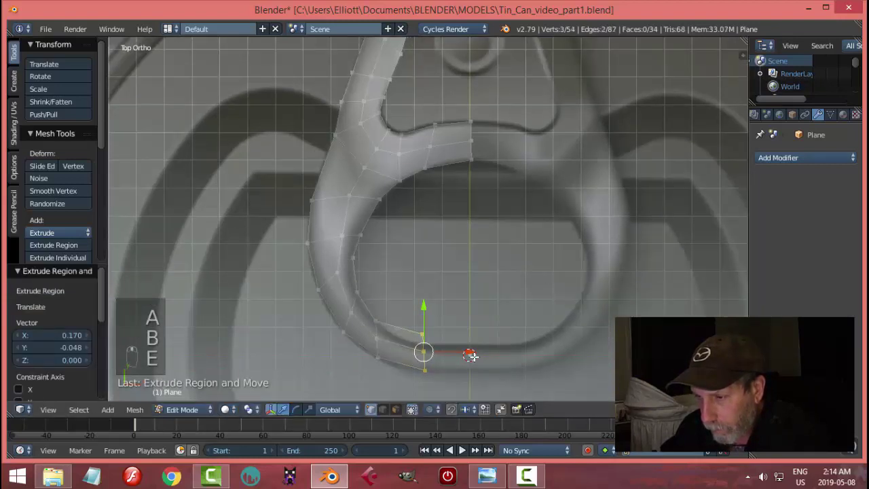
Extrude the end edge toward the ring bottom and compare against the finished can model.
{"action": "key", "text": "a"}
{"action": "key", "text": "s"}
{"action": "key", "text": "Escape"}
{"action": "key", "text": "`"}
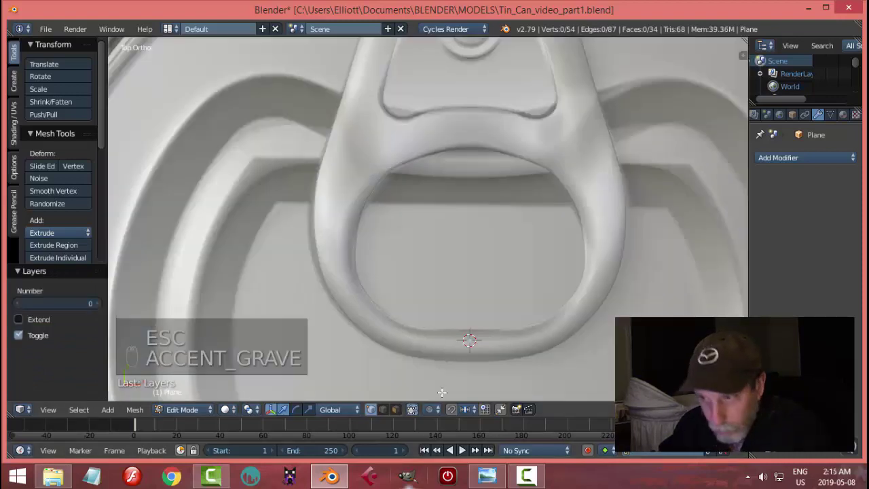
{"action": "key", "text": "Tab"}
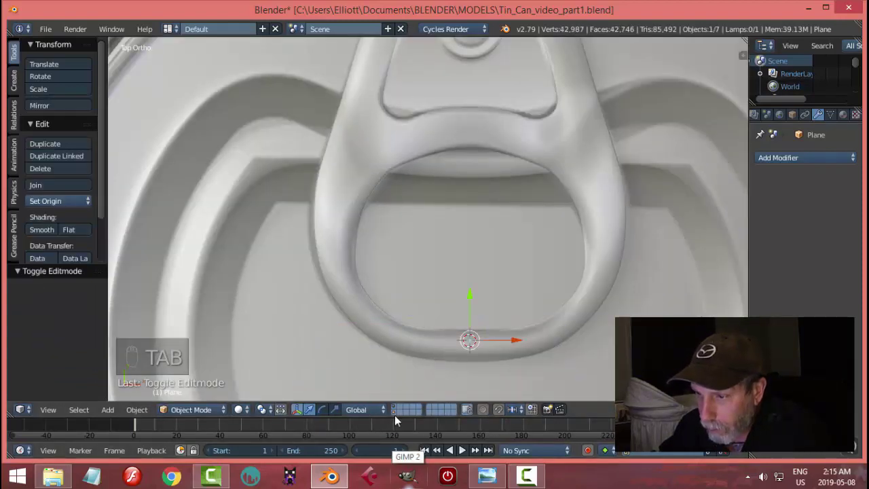
{"action": "left_click", "coordinate": [441, 340]}
{"action": "key", "text": "Tab"}
Shrink the end edge to the ring width, position it on the outline and extend around the ring bottom.
{"action": "key", "text": "a"}
{"action": "key", "text": "a"}
{"action": "key", "text": "b"}
{"action": "key", "text": "s"}
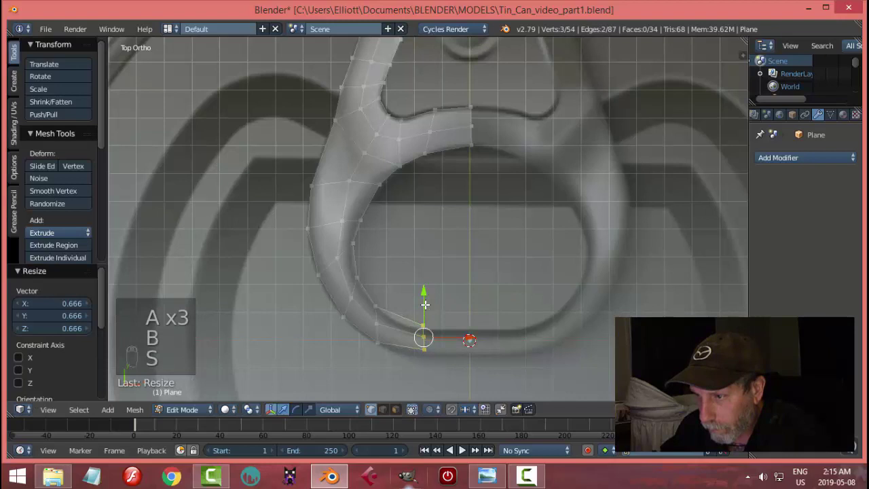
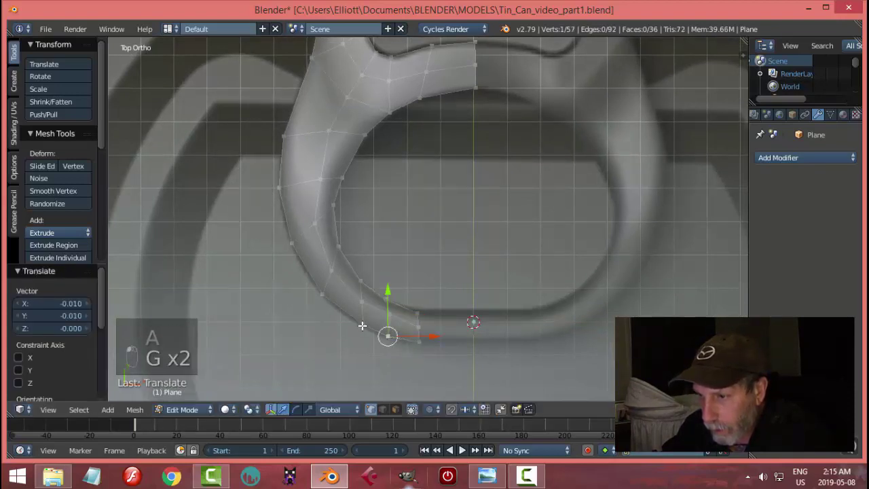
{"action": "key", "text": "g"}
{"action": "key", "text": "g"}
{"action": "key", "text": "g"}
{"action": "key", "text": "a"}
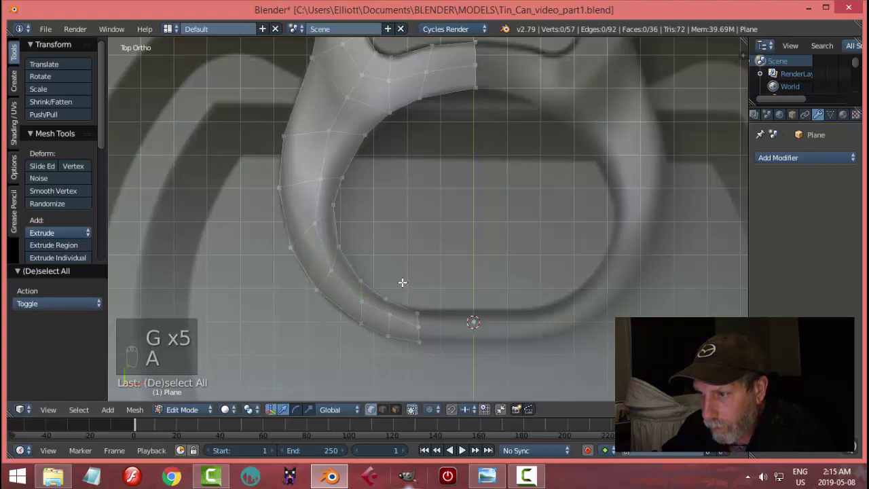
{"action": "key", "text": "b"}
{"action": "key", "text": "e"}
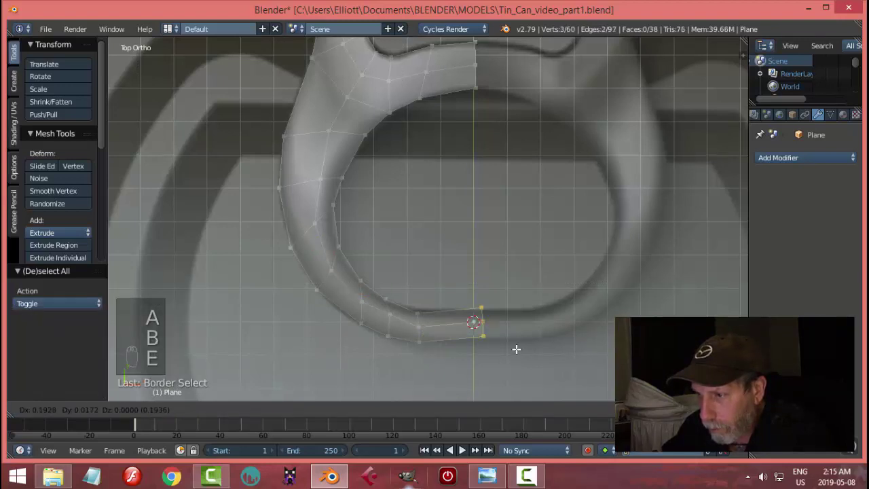
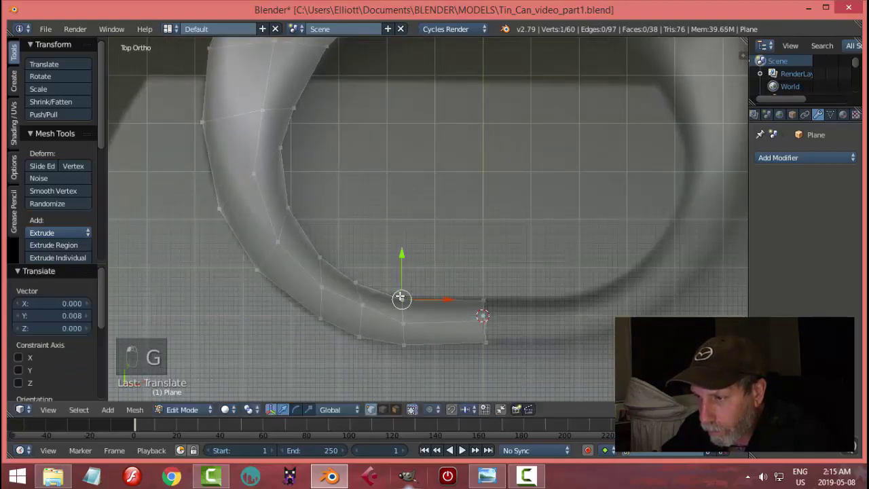
Extrude another vertex along the tab curve and line up the strip's end vertices.
{"action": "key", "text": "g"}
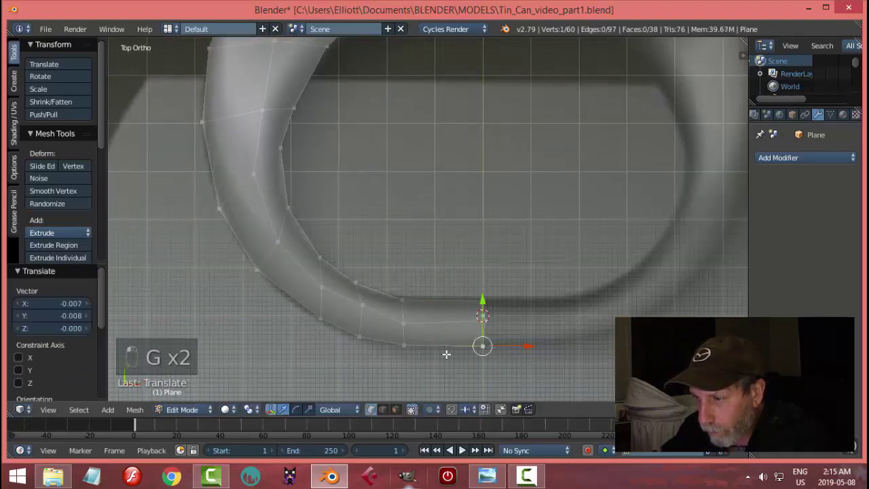
{"action": "key", "text": "g"}
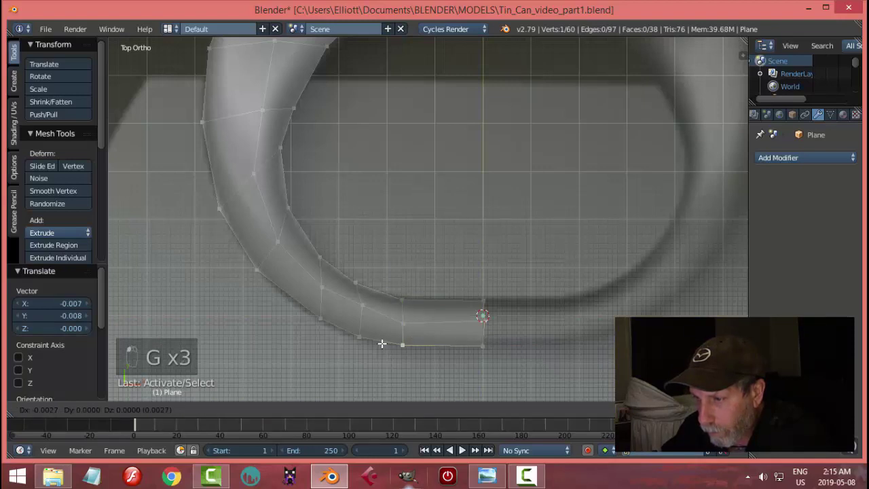
{"action": "key", "text": "g"}
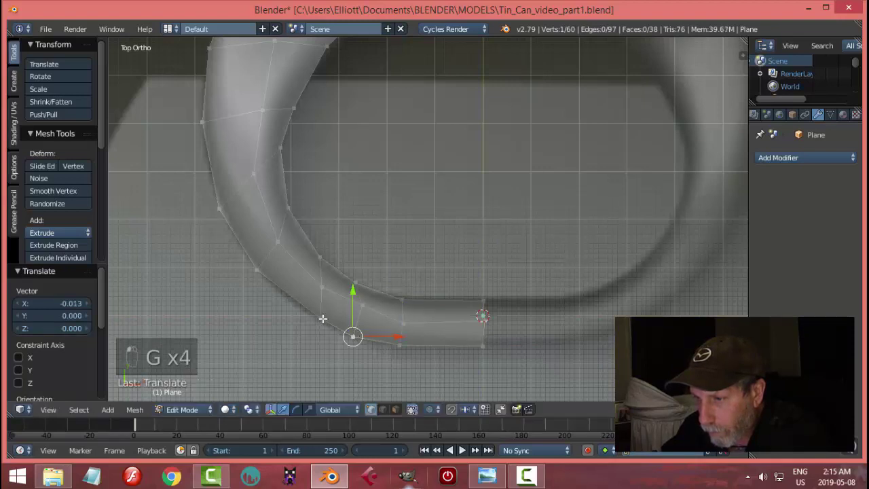
{"action": "key", "text": "g"}
{"action": "key", "text": "a"}
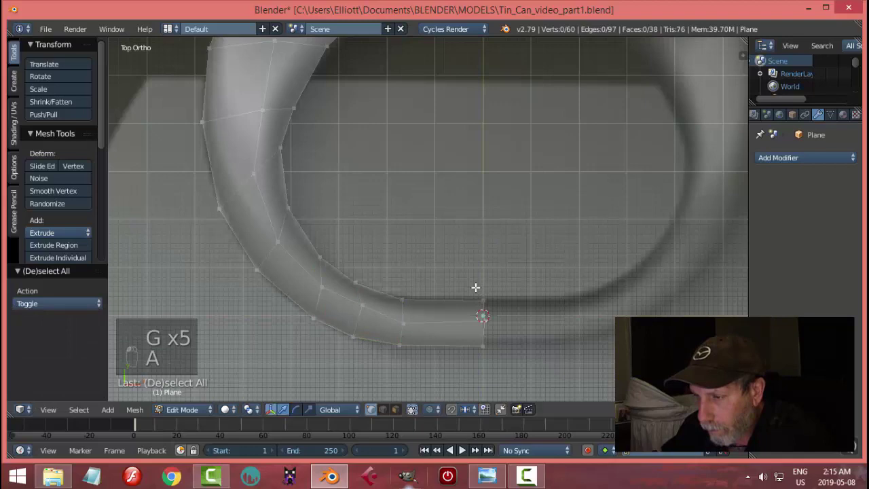
{"action": "key", "text": "b"}
{"action": "key", "text": "s"}
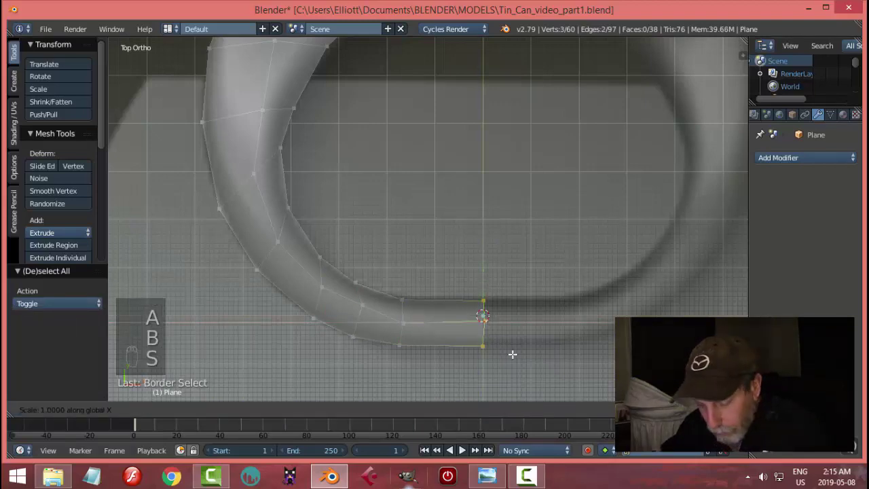
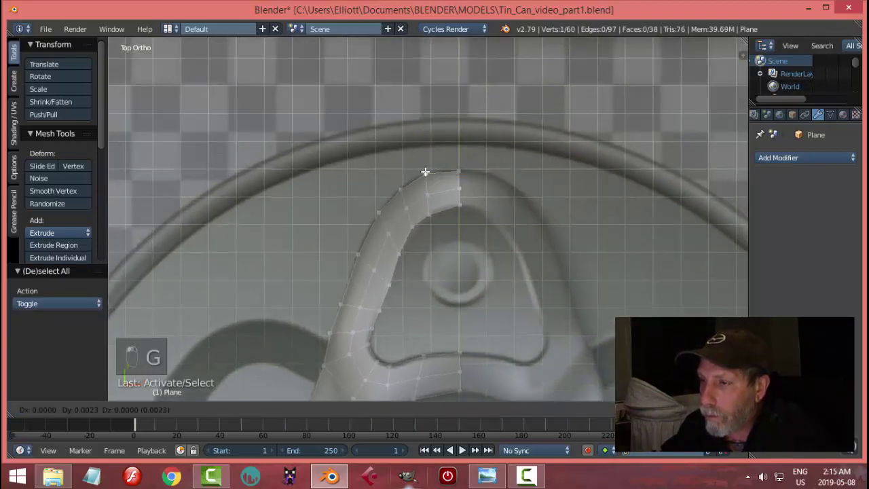
Extrude the outline around the top arc and flatten its last vertices onto the mirror centre line.
{"action": "key", "text": "g"}
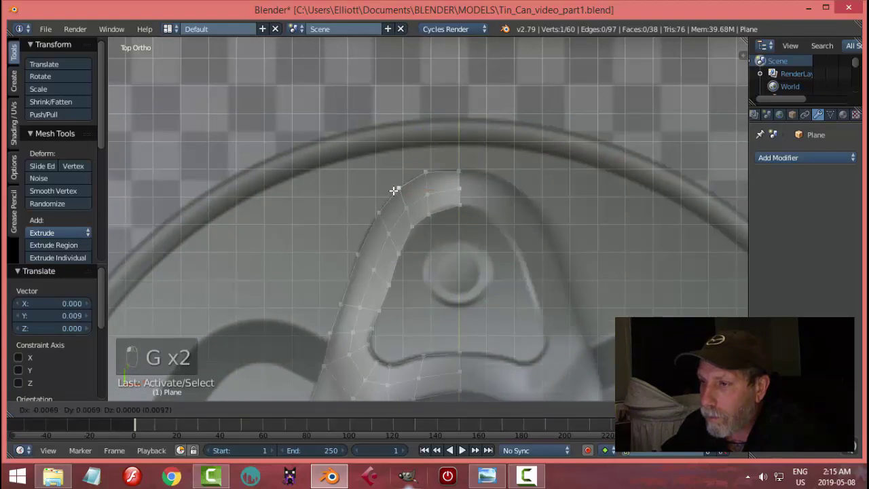
{"action": "key", "text": "g"}
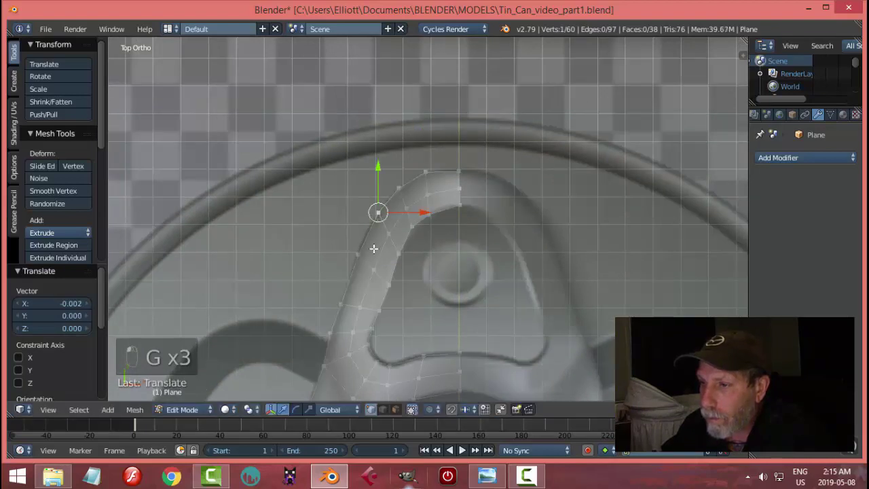
{"action": "key", "text": "a"}
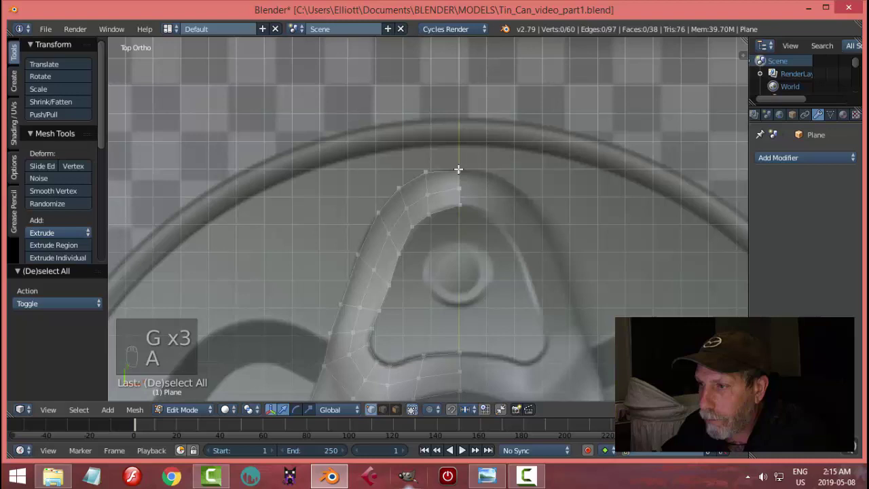
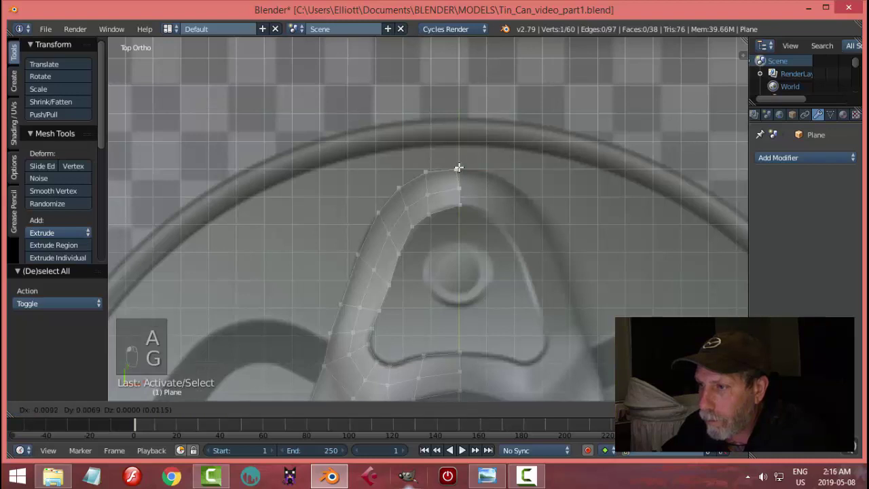
{"action": "key", "text": "a"}
{"action": "key", "text": "b"}
{"action": "key", "text": "s"}
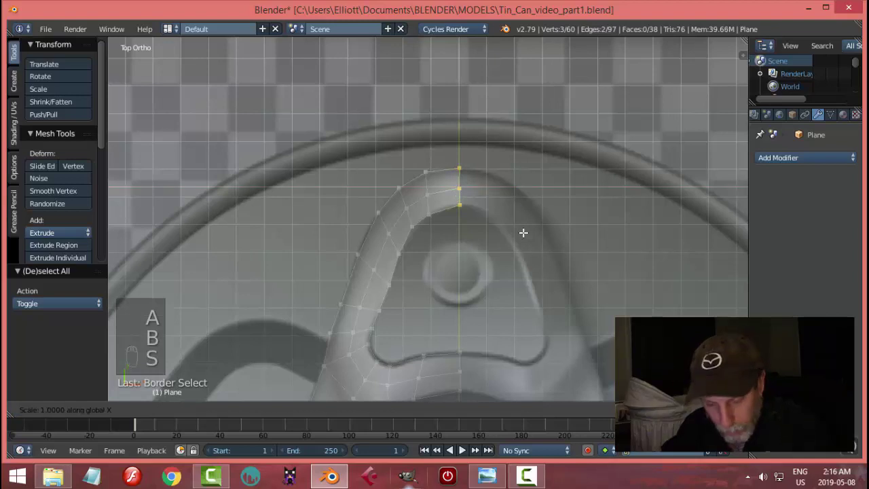
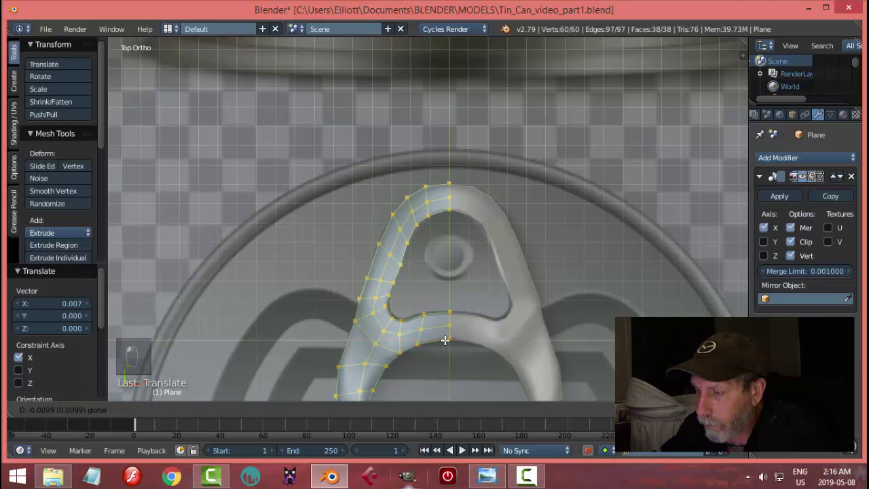
{"action": "key", "text": "Tab"}
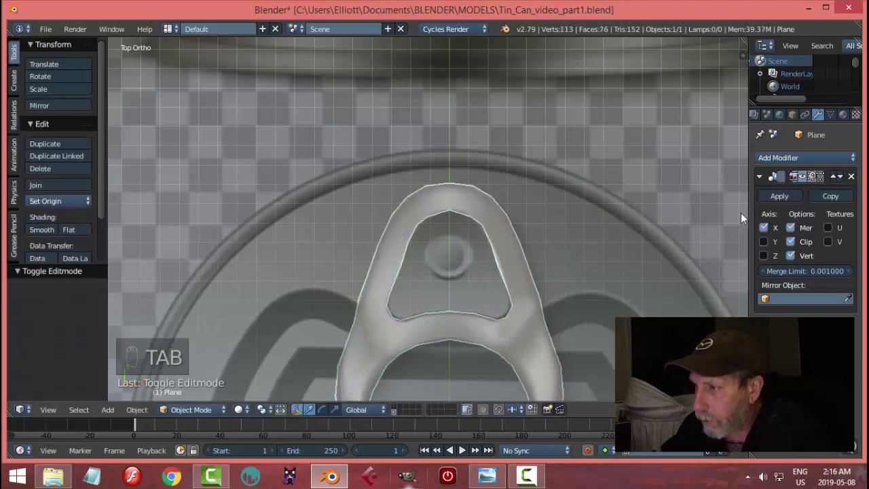
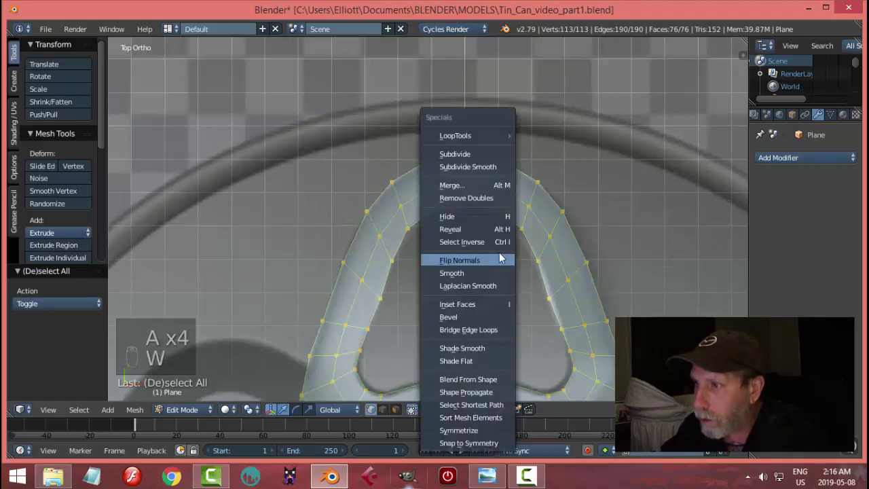
Merge the duplicate vertices along the mirror seam and return to top view.
{"action": "key", "text": "a"}
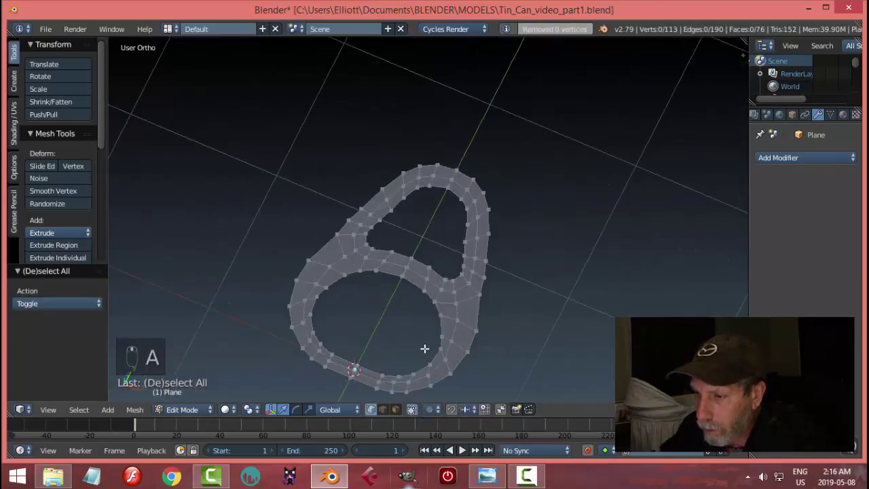
{"action": "key", "text": "b"}
{"action": "key", "text": "KP_7"}
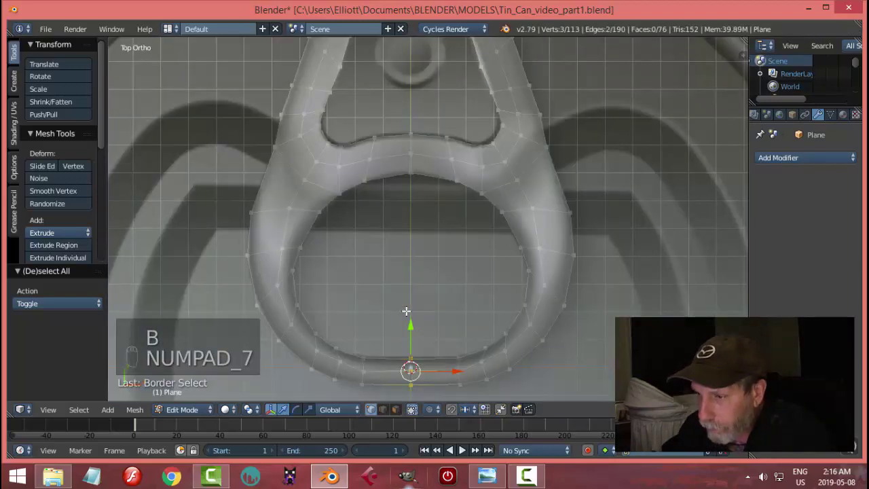
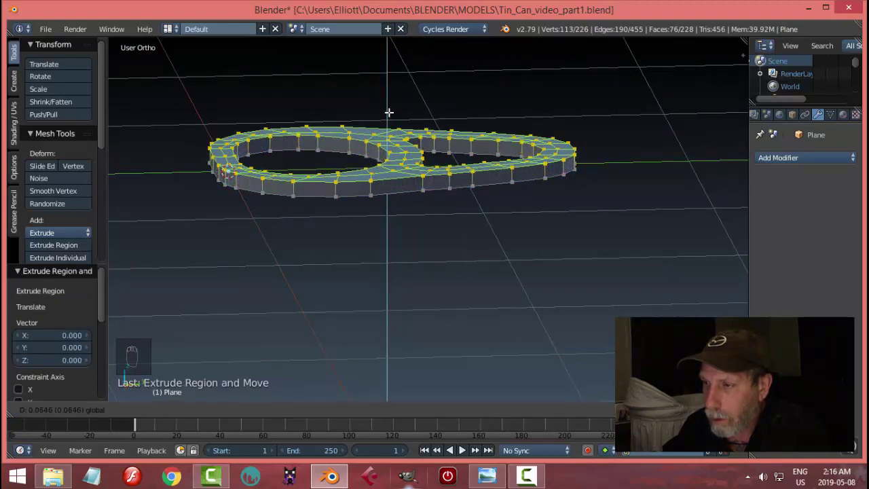
Extrude the flat tab faces upward into a thick slab and switch to edge selection.
{"action": "key", "text": "a"}
{"action": "key", "text": "a"}
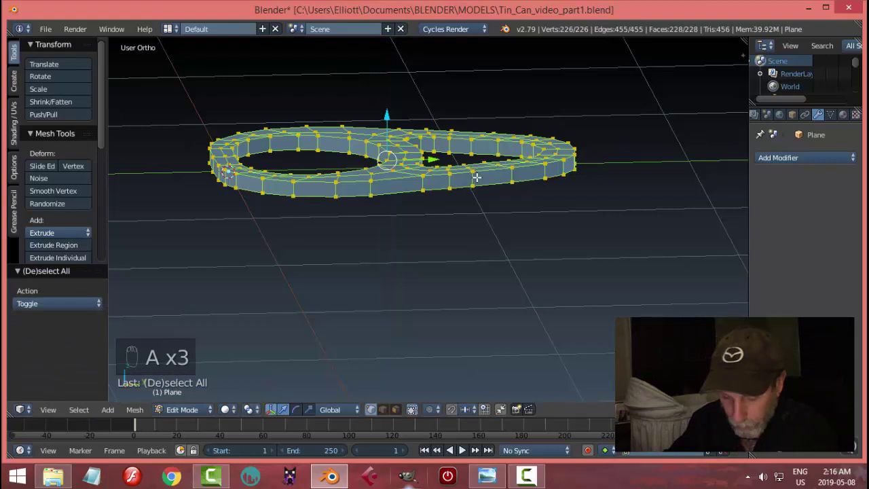
{"action": "key", "text": "ctrl+n"}
{"action": "key", "text": "a"}
{"action": "key", "text": "ctrl+Tab"}
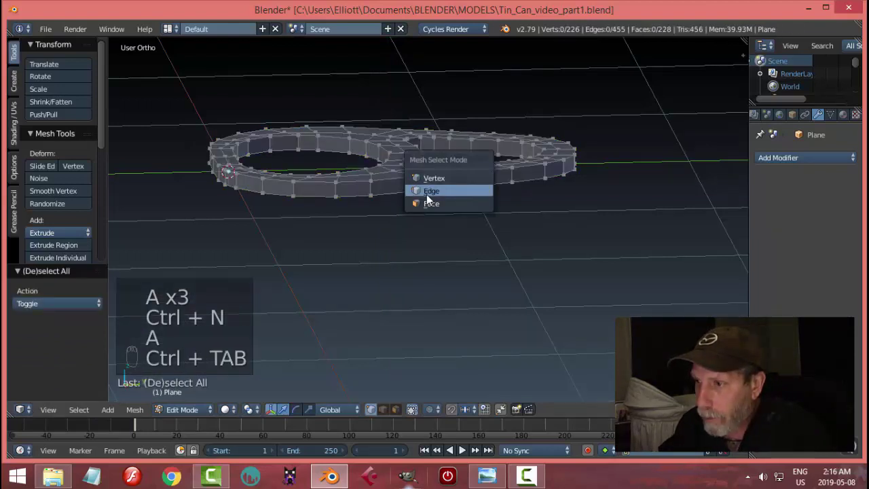
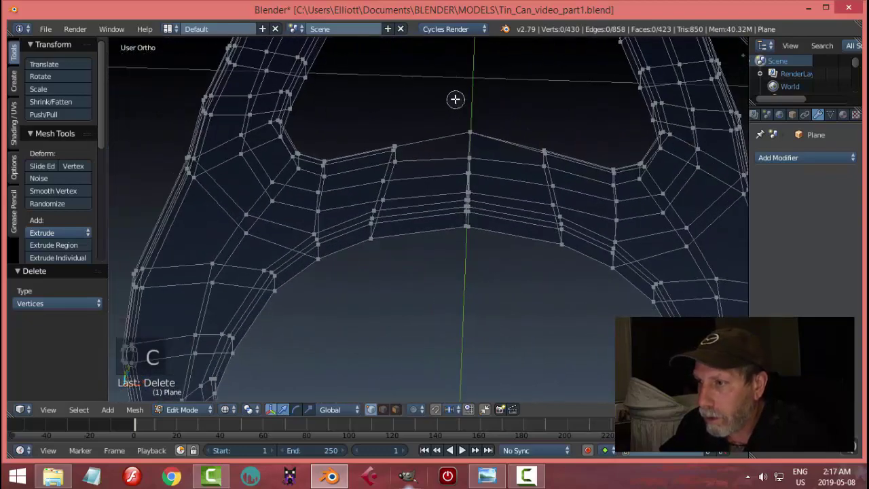
Box-select the tab's centre vertices and add a loop cut across the centre with Ctrl+R.
{"action": "key", "text": "b"}
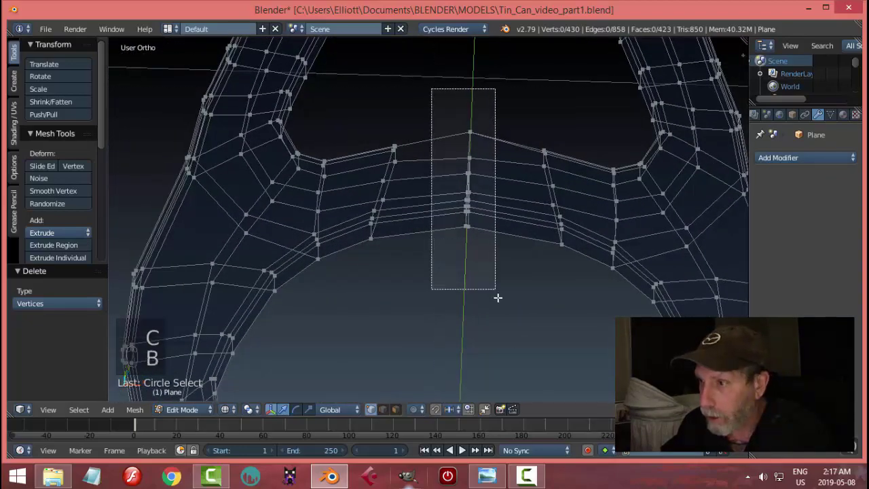
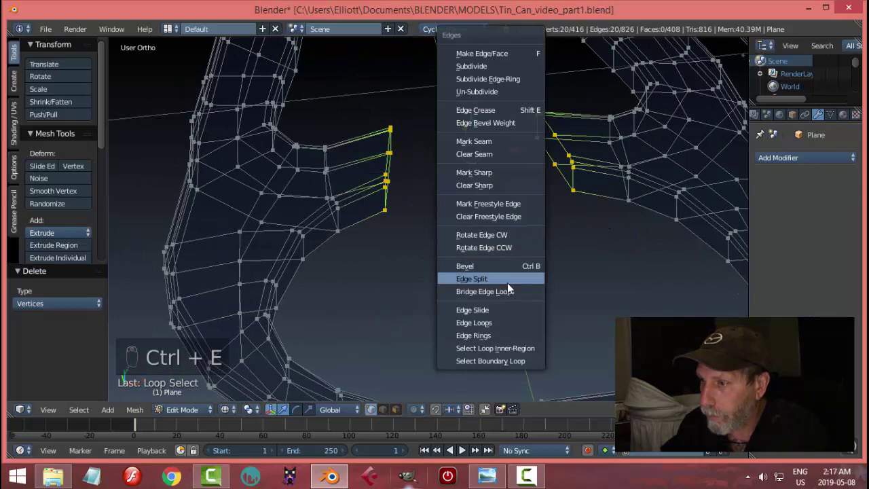
{"action": "key", "text": "a"}
{"action": "key", "text": "ctrl+r"}
{"action": "key", "text": "KP_7"}
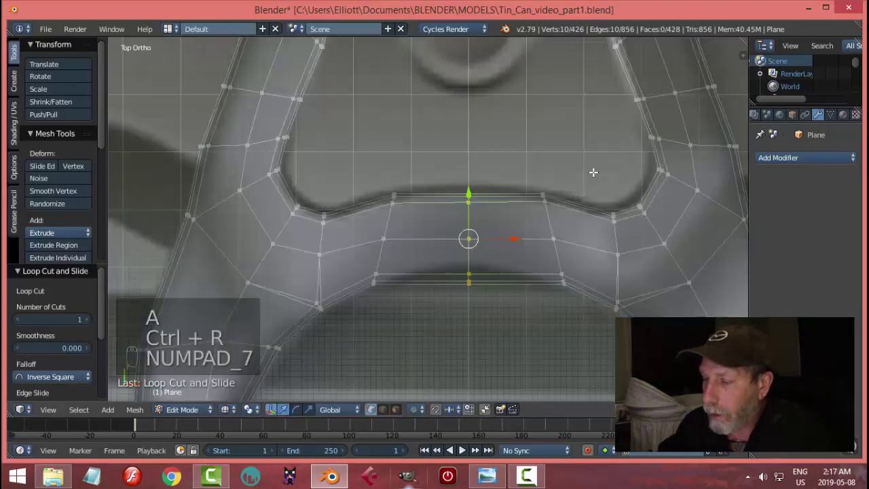
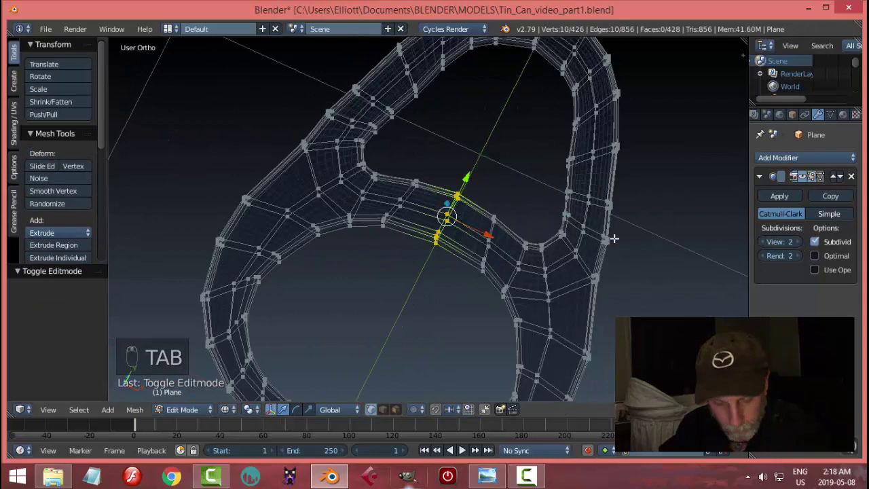
Smooth the pull-tab with a level-2 Catmull-Clark subdivision and check it in solid shading.
{"action": "key", "text": "a"}
{"action": "key", "text": "Tab"}
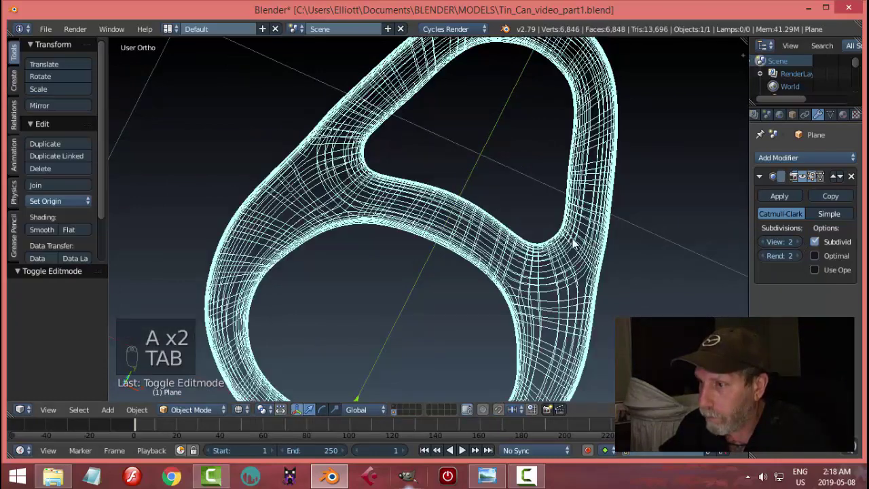
{"action": "key", "text": "z"}
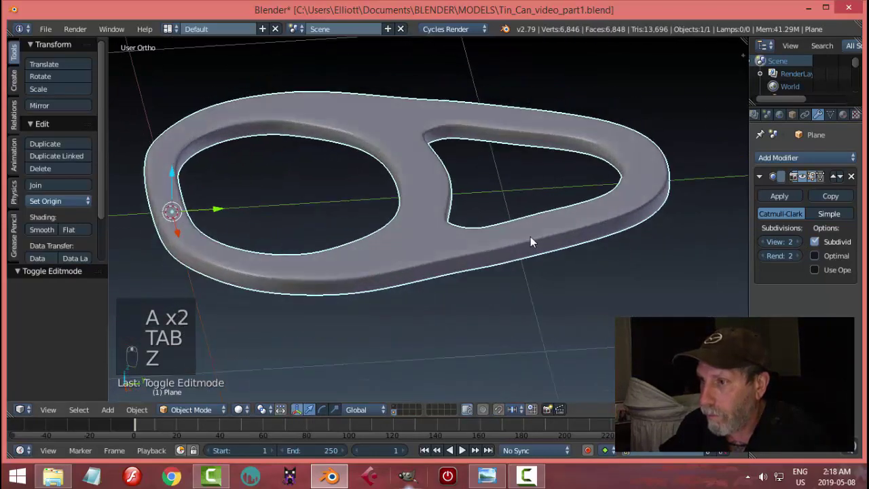
{"action": "key", "text": "Tab"}
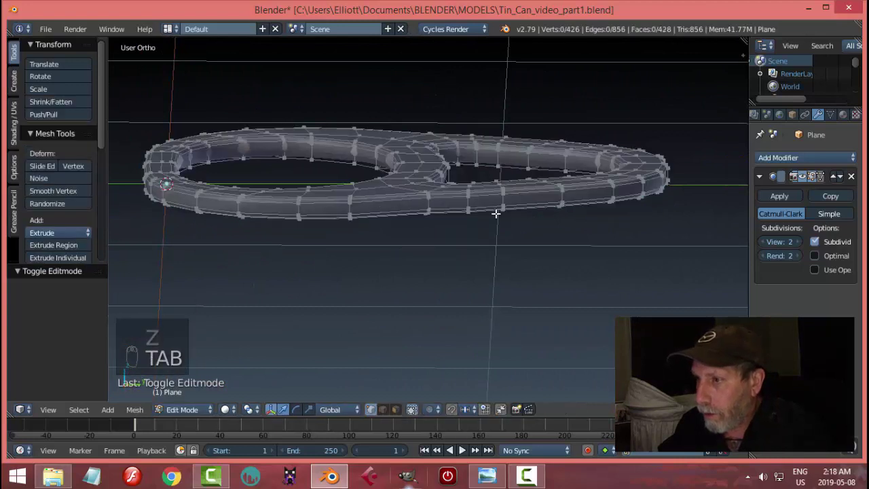
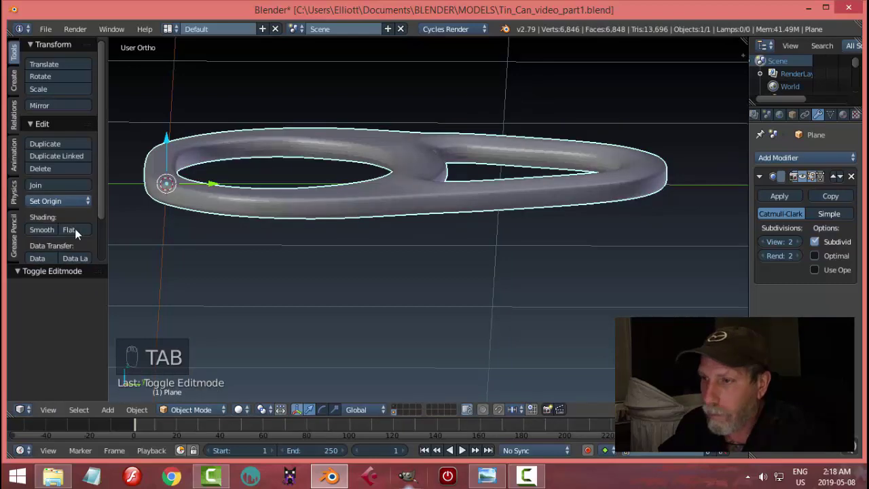
{"action": "left_click", "coordinate": [44, 232]}
{"action": "key", "text": "a"}
Leave Edit Mode and view the tab straight from above over the can lid, can layer visible.
{"action": "left_click_drag", "start_coordinate": [359, 215], "coordinate": [437, 281]}
{"action": "left_click_drag", "start_coordinate": [437, 281], "coordinate": [437, 270]}
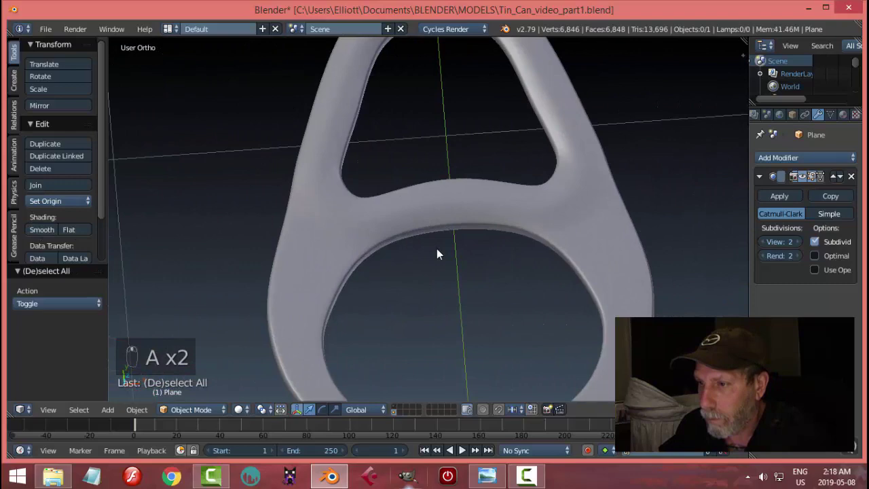
{"action": "middle_click", "coordinate": [389, 198]}
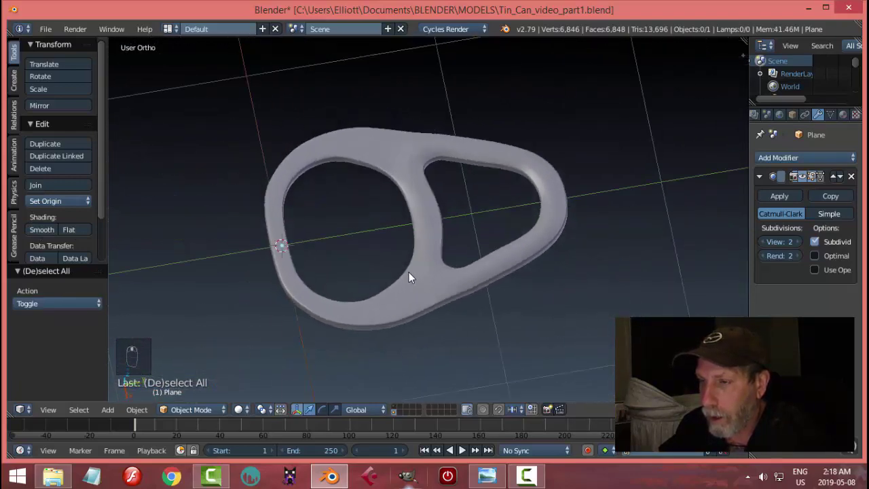
{"action": "middle_click", "coordinate": [497, 234]}
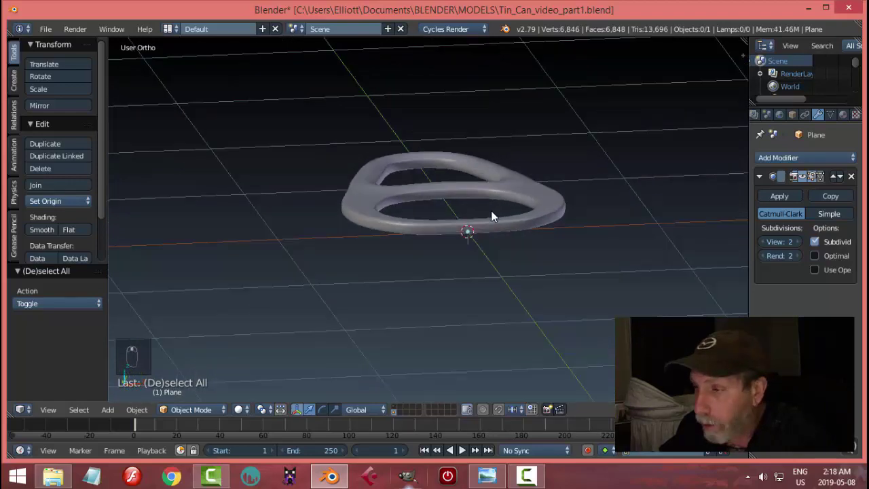
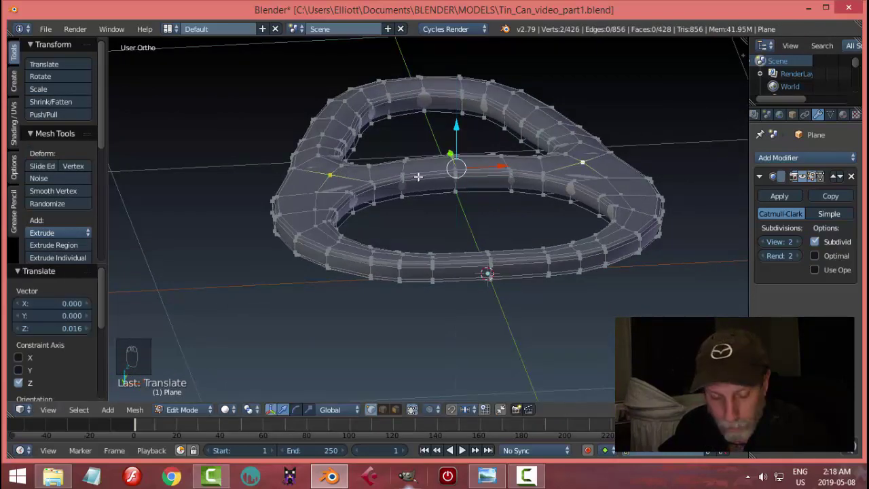
{"action": "key", "text": "Tab"}
{"action": "left_click_drag", "start_coordinate": [474, 202], "coordinate": [350, 216]}
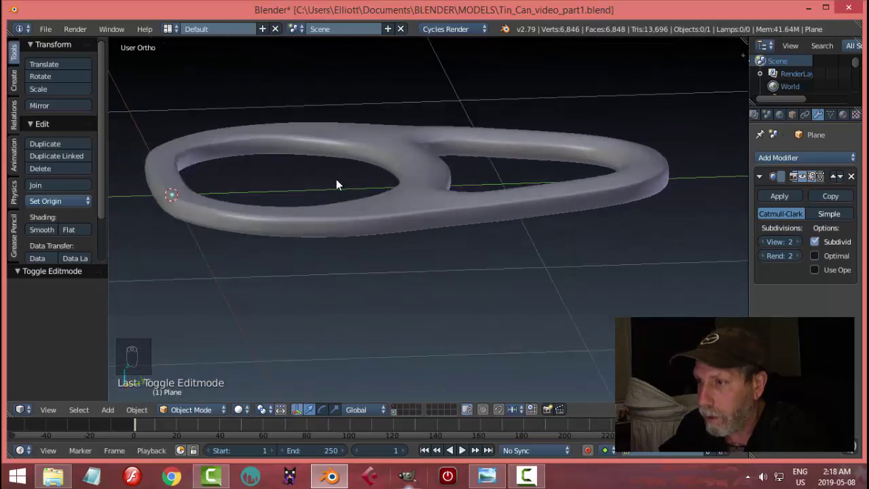
{"action": "left_click_drag", "start_coordinate": [338, 217], "coordinate": [581, 232]}
{"action": "key", "text": "a"}
{"action": "key", "text": "a"}
{"action": "key", "text": "KP_7"}
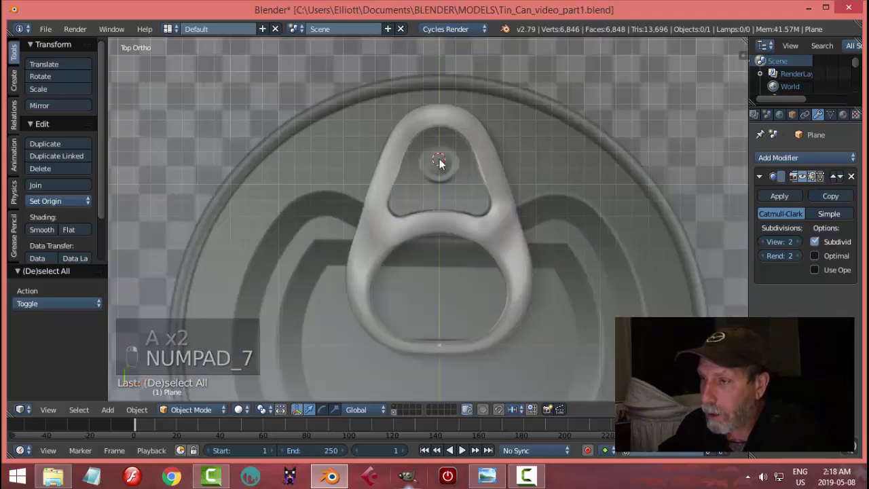
Add a mesh circle at the tab's small ring, scaled down with a filled and inset face.
{"action": "middle_click", "coordinate": [509, 226]}
{"action": "key", "text": "shift+a"}
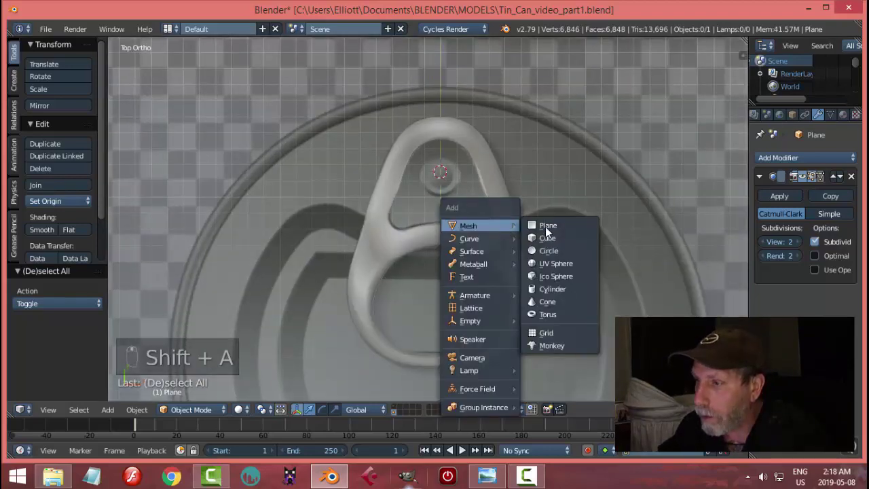
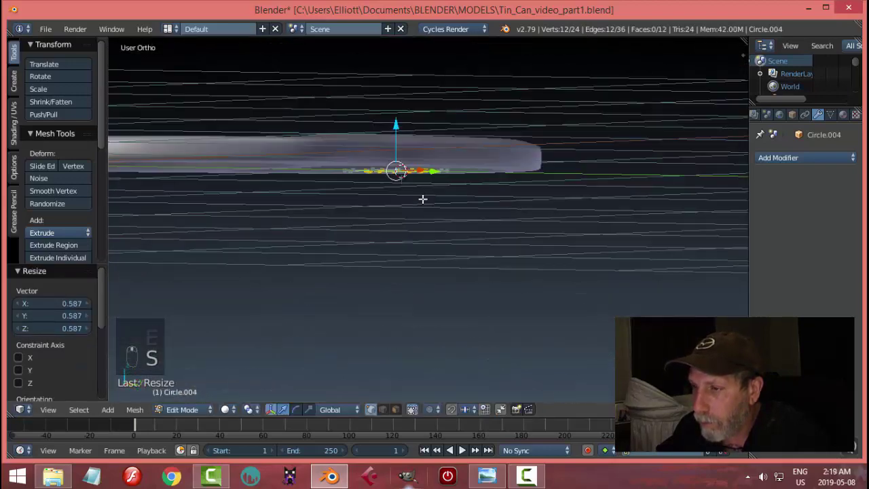
{"action": "key", "text": "e"}
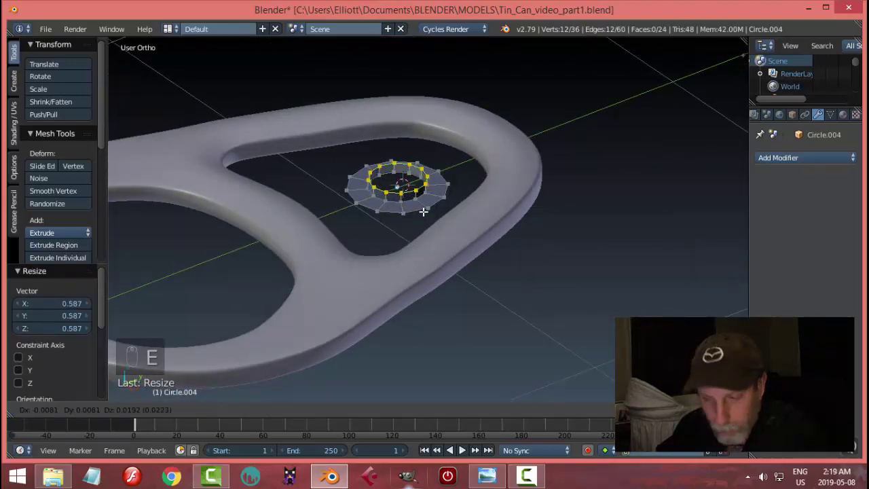
{"action": "key", "text": "e"}
{"action": "key", "text": "s"}
{"action": "key", "text": "e"}
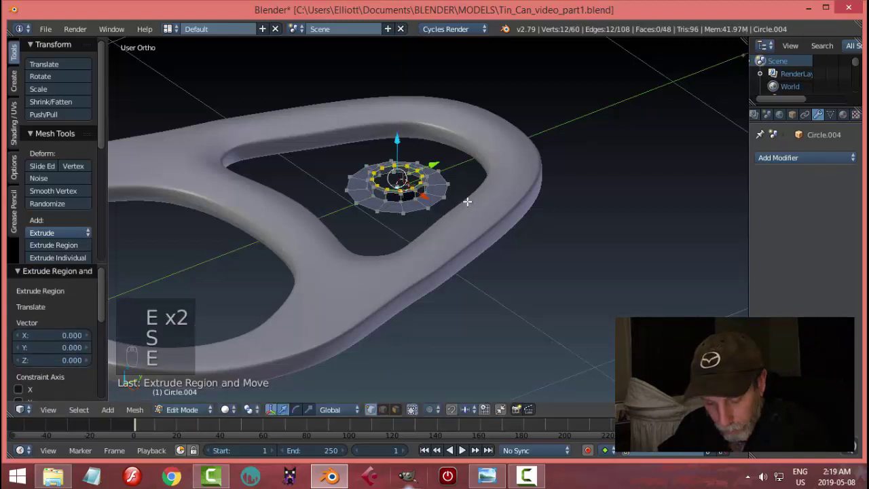
Extrude the rivet's rings into a raised step with the inner part pushed down, then return to Object Mode.
{"action": "key", "text": "alt+m"}
{"action": "key", "text": "a"}
{"action": "key", "text": "a"}
{"action": "key", "text": "ctrl+n"}
{"action": "key", "text": "a"}
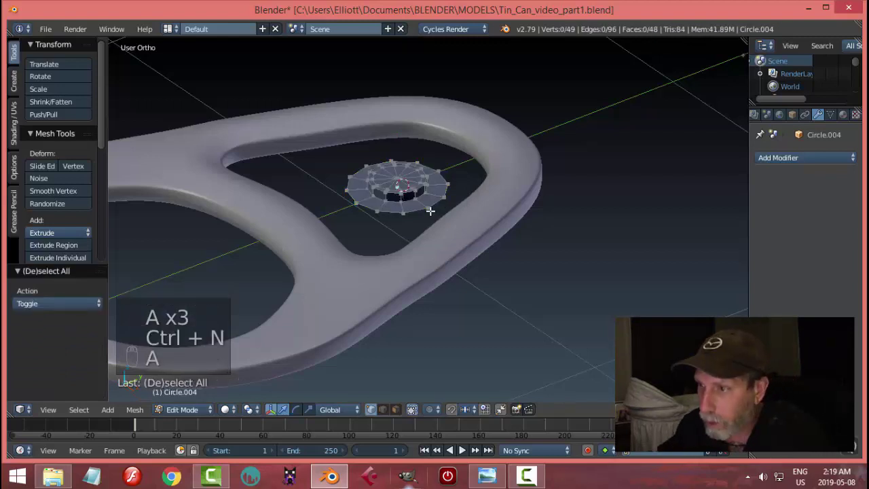
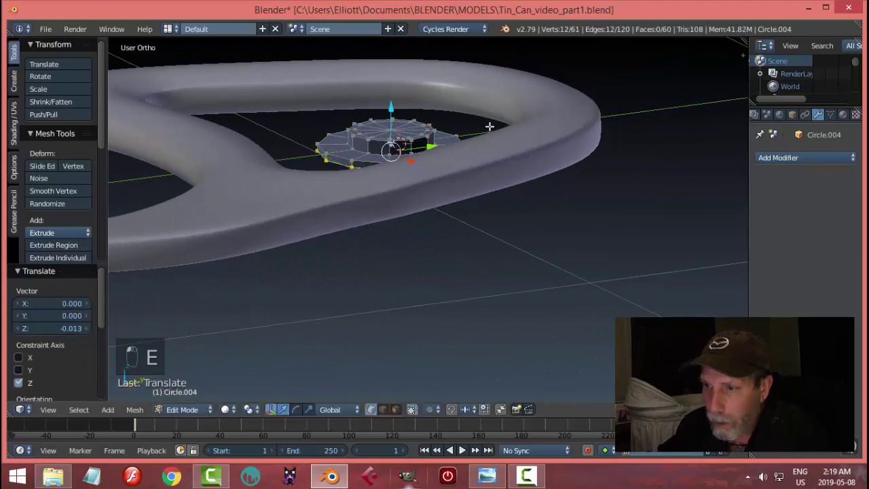
{"action": "key", "text": "a"}
{"action": "key", "text": "a"}
{"action": "key", "text": "ctrl+n"}
{"action": "key", "text": "Tab"}
{"action": "left_click", "coordinate": [456, 179]}
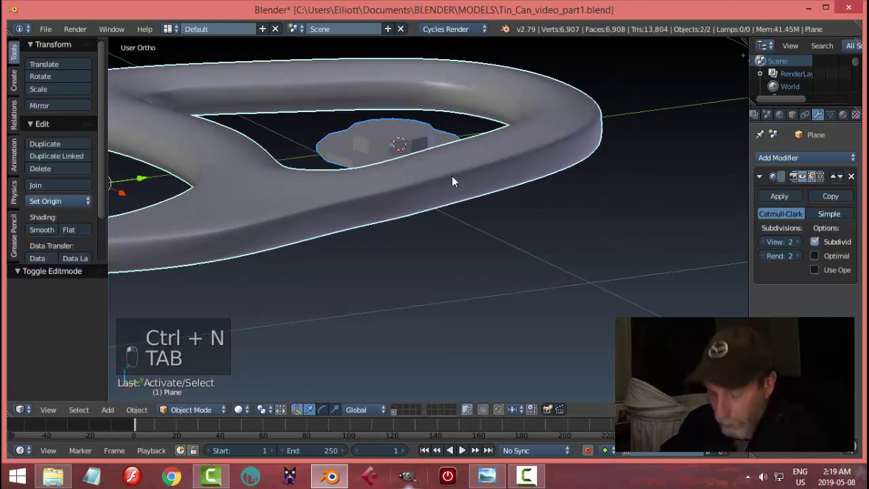
Copy the tab's Subdivision Surface modifier onto the rivet via Link Modifiers.
{"action": "key", "text": "ctrl+l"}
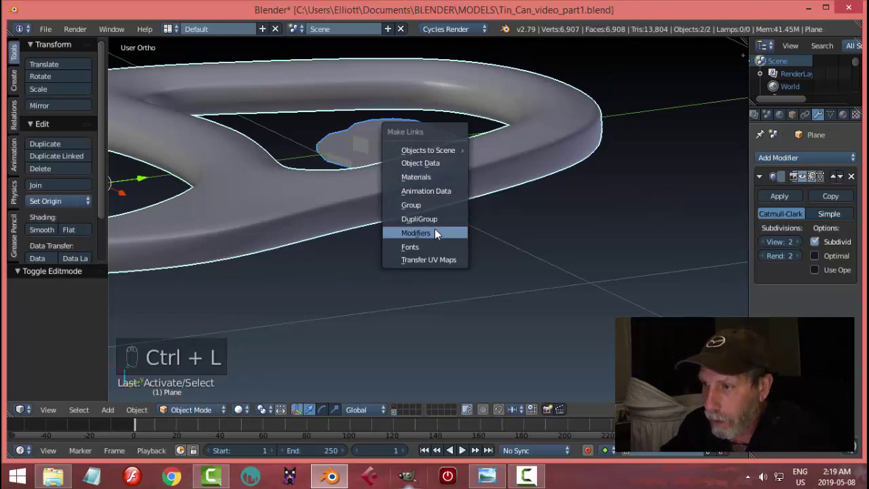
{"action": "left_click_drag", "start_coordinate": [55, 231], "coordinate": [451, 213]}
{"action": "key", "text": "a"}
{"action": "middle_click", "coordinate": [451, 213]}
{"action": "left_click", "coordinate": [458, 224]}
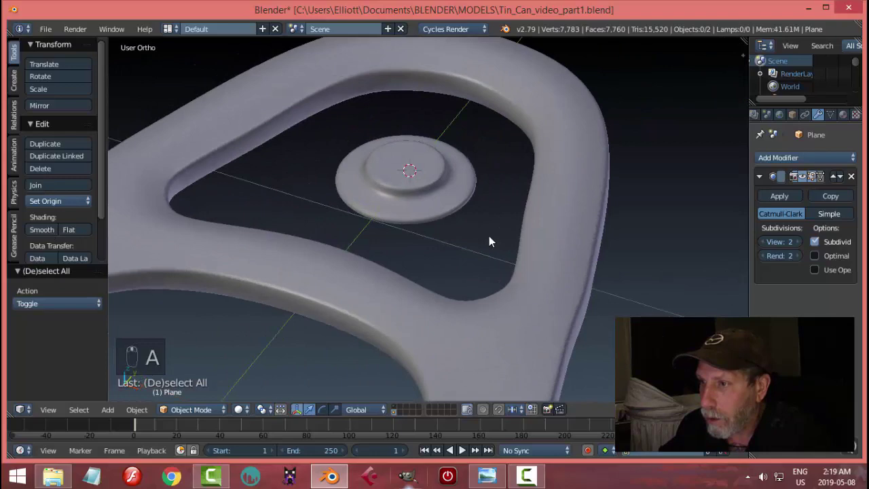
From the side view, raise the rivet on Z up into the tab's ring.
{"action": "middle_click", "coordinate": [468, 219]}
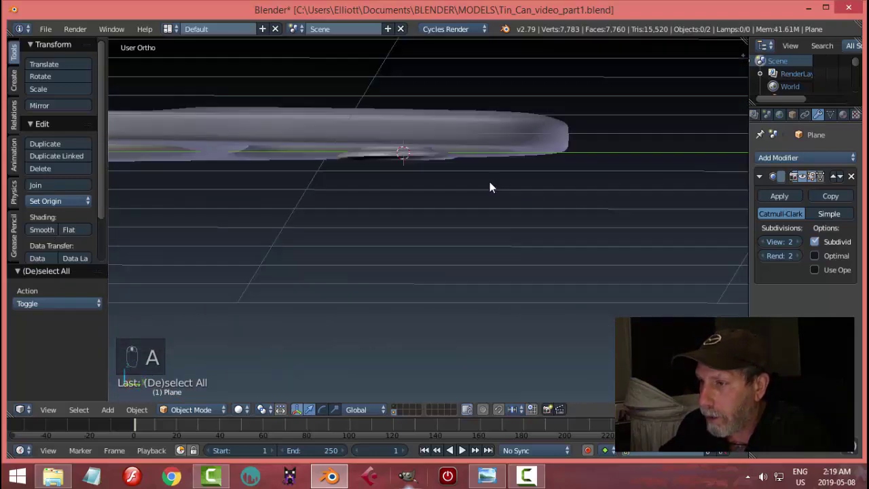
{"action": "key", "text": "KP_3"}
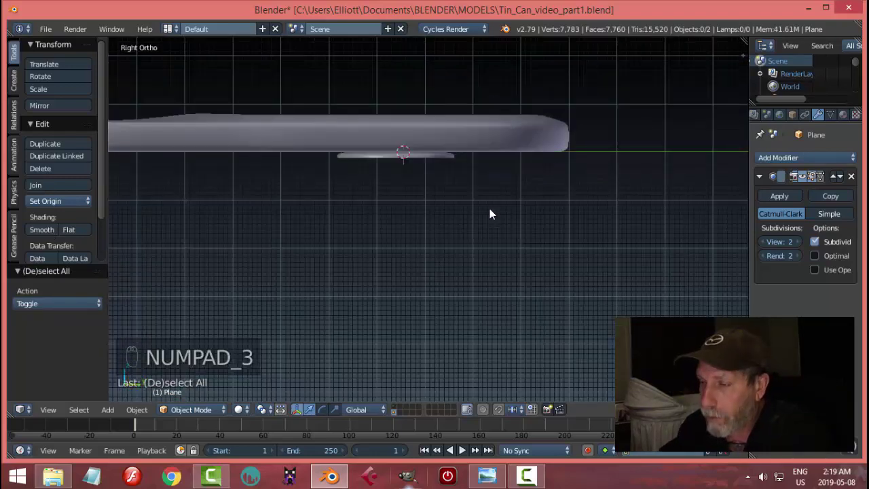
{"action": "left_click_drag", "start_coordinate": [399, 115], "coordinate": [479, 148]}
{"action": "left_click_drag", "start_coordinate": [544, 217], "coordinate": [561, 239]}
Join the rivet and tab into the single Plane object and save the blend file.
{"action": "key", "text": "ctrl+l"}
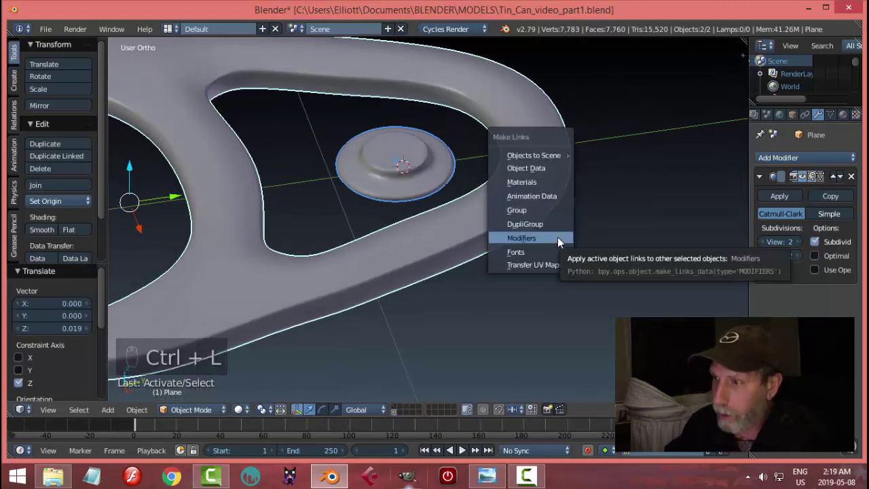
{"action": "key", "text": "ctrl+j"}
{"action": "key", "text": "a"}
{"action": "key", "text": "ctrl+s"}
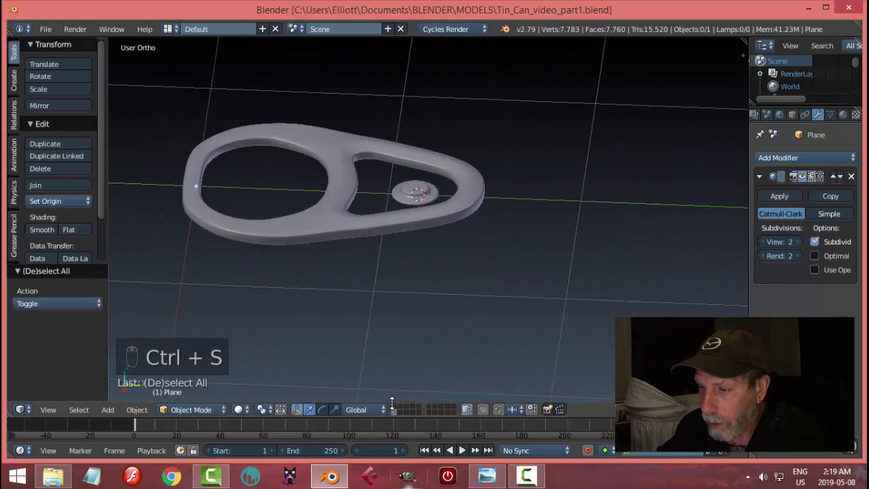
Move the joined pull-tab to the can's layer and raise it on Z onto the lid.
{"action": "key", "text": "m"}
{"action": "key", "text": "m"}
{"action": "left_click_drag", "start_coordinate": [510, 294], "coordinate": [397, 419]}
{"action": "left_click_drag", "start_coordinate": [397, 419], "coordinate": [464, 332]}
{"action": "key", "text": "a"}
{"action": "key", "text": "m"}
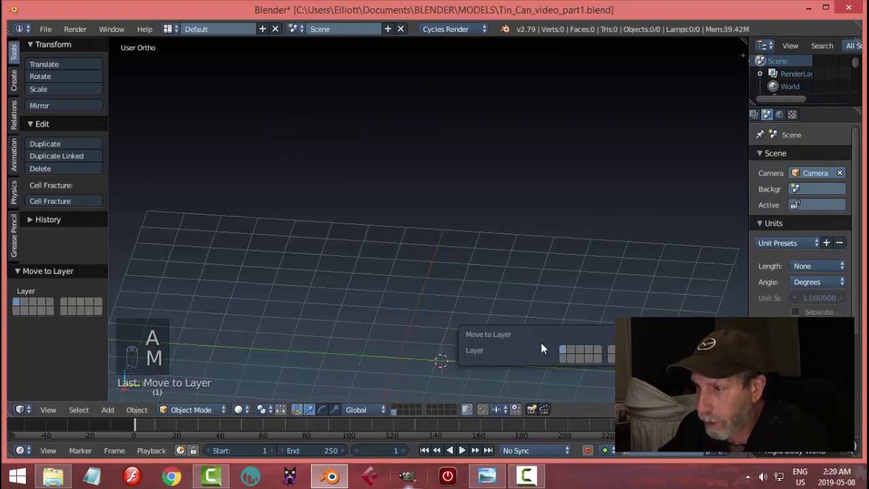
{"action": "left_click_drag", "start_coordinate": [397, 410], "coordinate": [446, 147]}
{"action": "left_click_drag", "start_coordinate": [467, 245], "coordinate": [447, 241]}
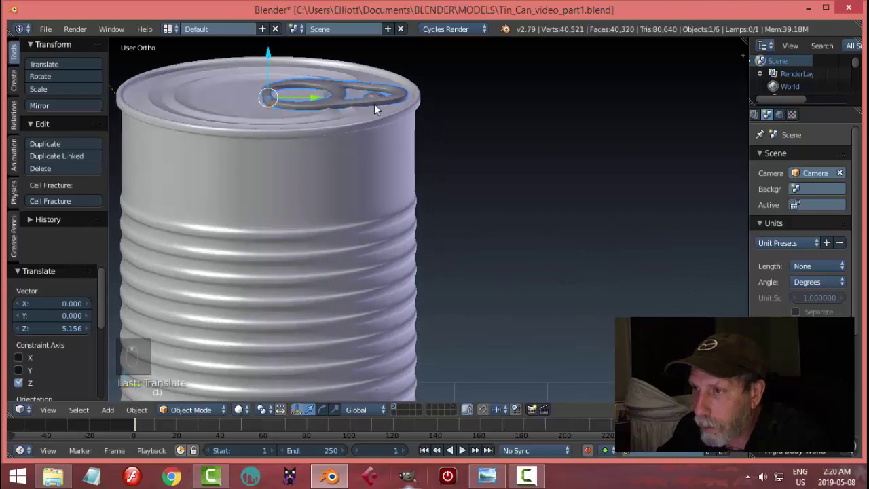
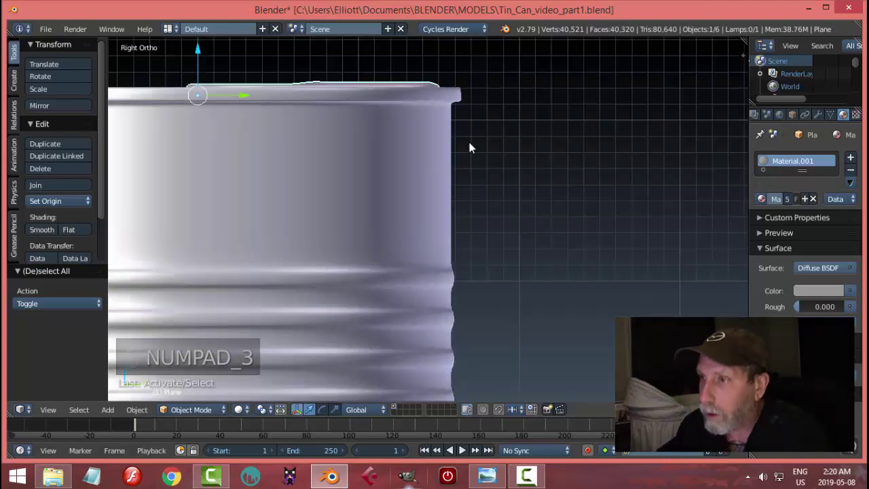
Tilt the tab slightly about X to follow the lid surface and check it through the camera.
{"action": "left_click_drag", "start_coordinate": [254, 204], "coordinate": [435, 239]}
{"action": "key", "text": "r"}
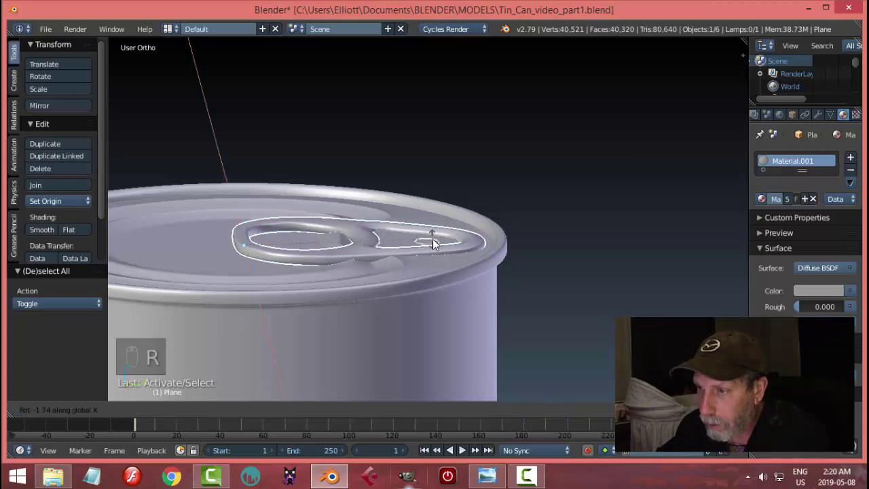
{"action": "left_click_drag", "start_coordinate": [248, 203], "coordinate": [456, 243]}
{"action": "key", "text": "r"}
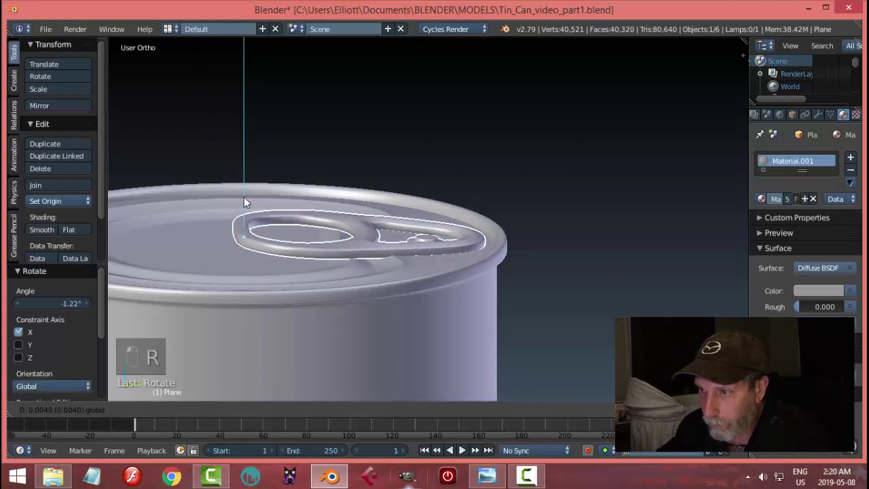
{"action": "key", "text": "a"}
{"action": "left_click_drag", "start_coordinate": [437, 259], "coordinate": [467, 228]}
{"action": "key", "text": "KP_0"}
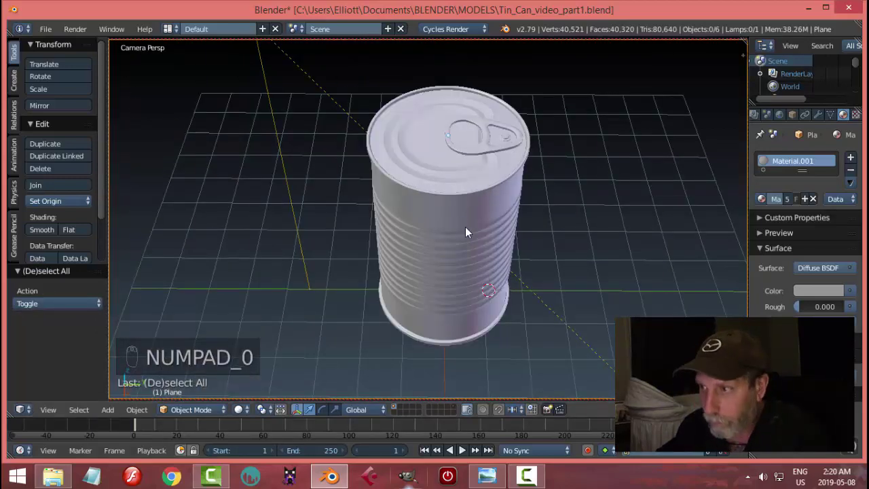
Set the World background to the Environment Texture image and preview the render.
{"action": "key", "text": "shift+z"}
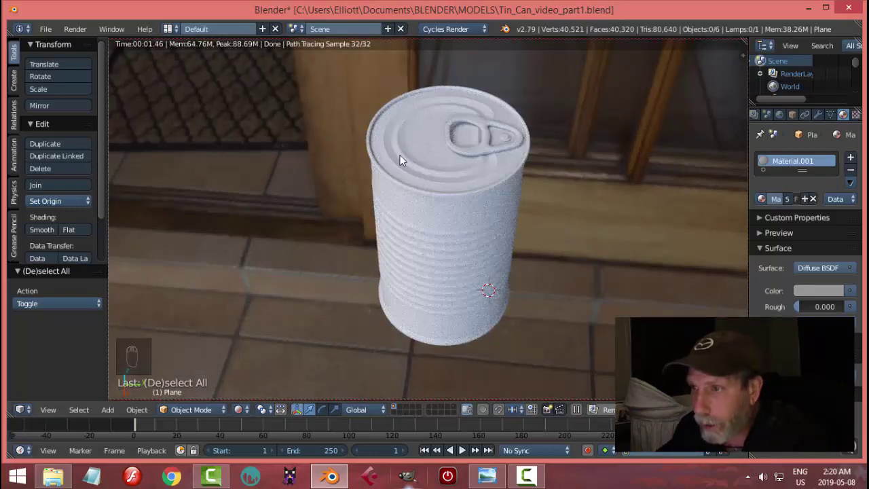
{"action": "key", "text": "shift+z"}
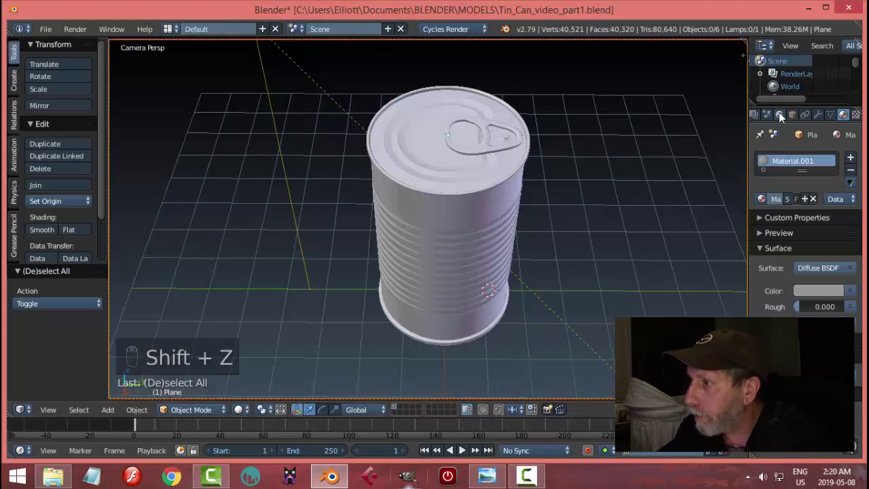
{"action": "left_click", "coordinate": [813, 227]}
{"action": "left_click_drag", "start_coordinate": [856, 266], "coordinate": [714, 294]}
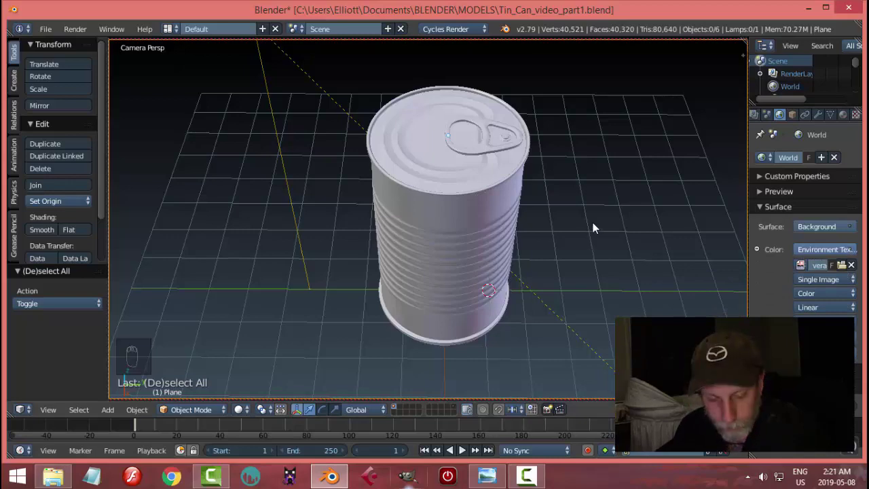
{"action": "key", "text": "shift+z"}
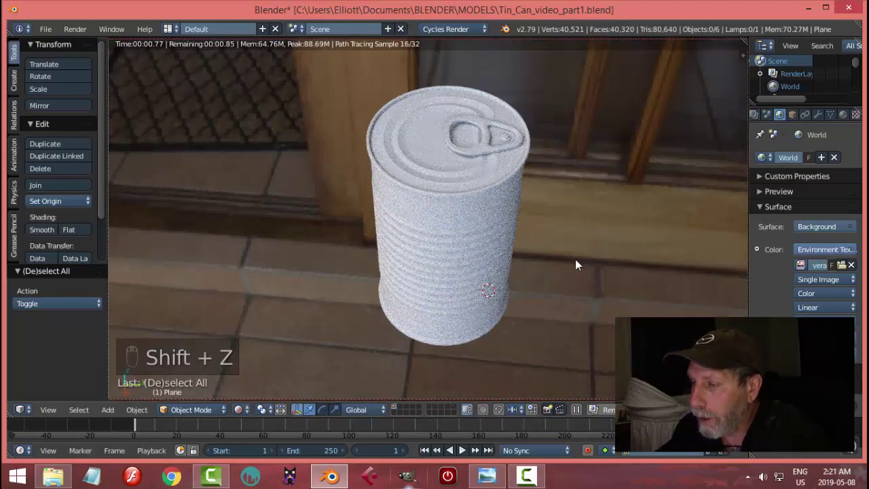
{"action": "key", "text": "shift+z"}
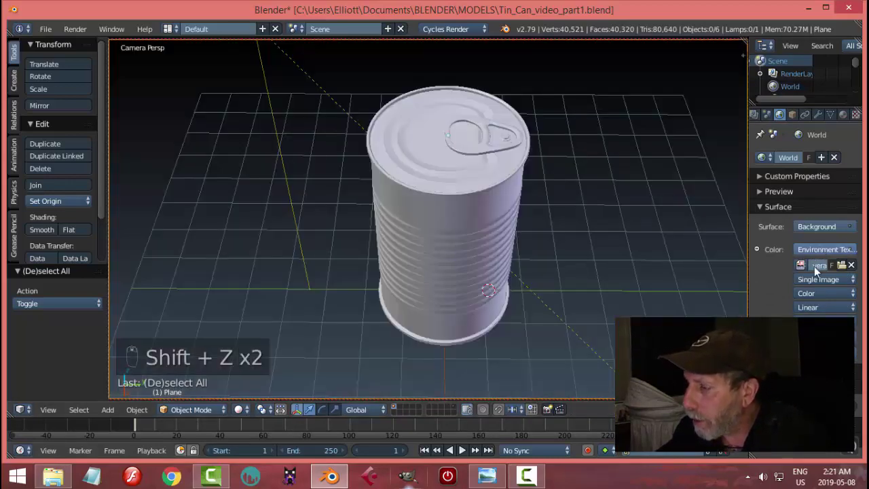
Hide the environment from camera in Ray Visibility so the rendered can sits on black.
{"action": "left_click_drag", "start_coordinate": [795, 265], "coordinate": [758, 373]}
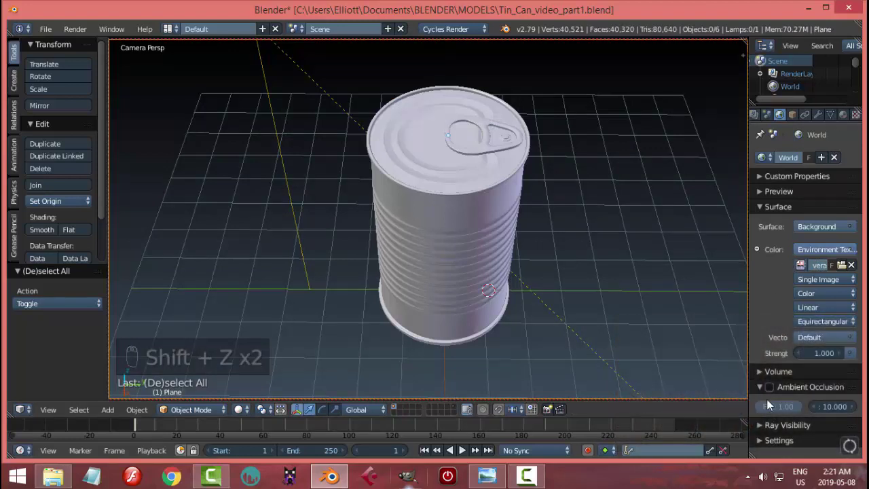
{"action": "left_click_drag", "start_coordinate": [764, 431], "coordinate": [610, 247]}
{"action": "key", "text": "shift+z"}
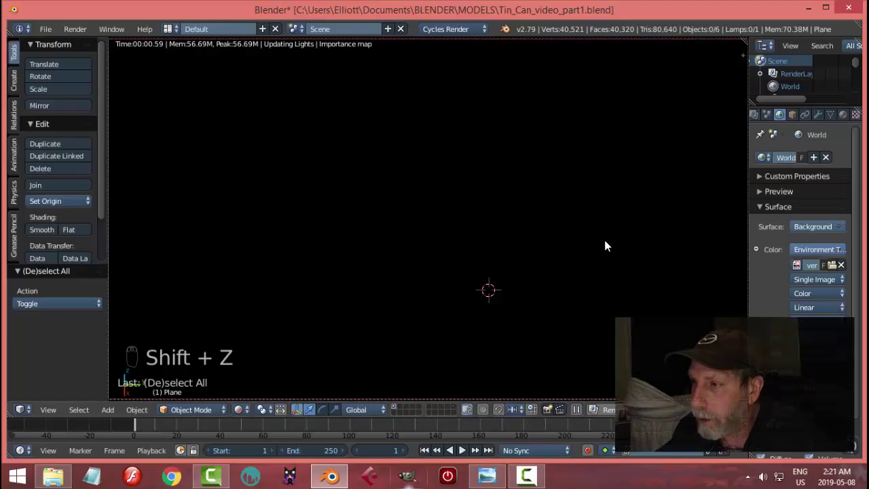
{"action": "left_click_drag", "start_coordinate": [482, 242], "coordinate": [518, 179]}
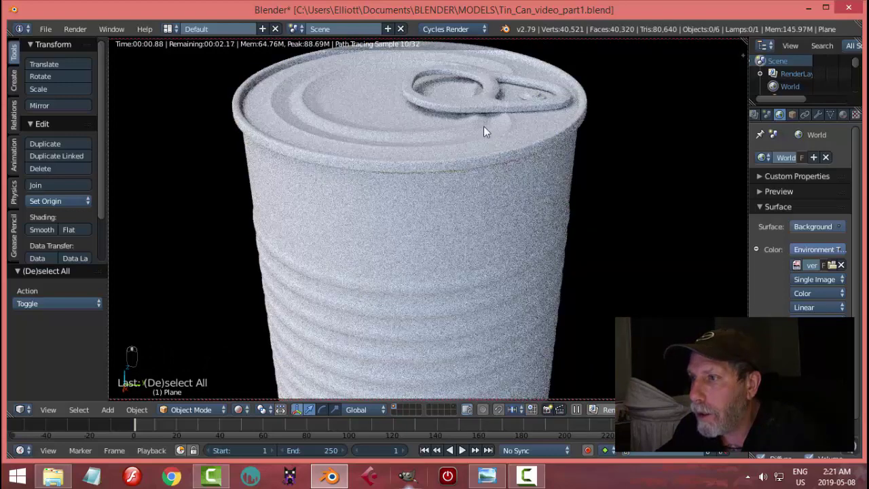